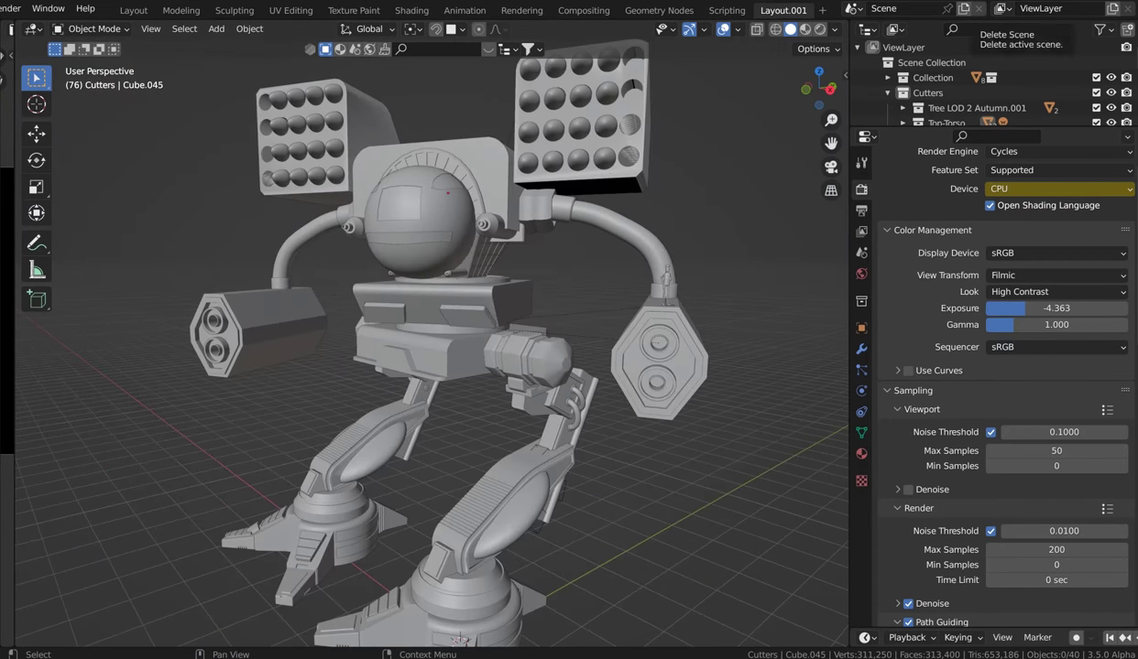
# Step: Draw freehand annotation strokes outlining the mech and switch to the right side view
pyautogui.moveTo(594, 335); pyautogui.dragTo(543, 321)
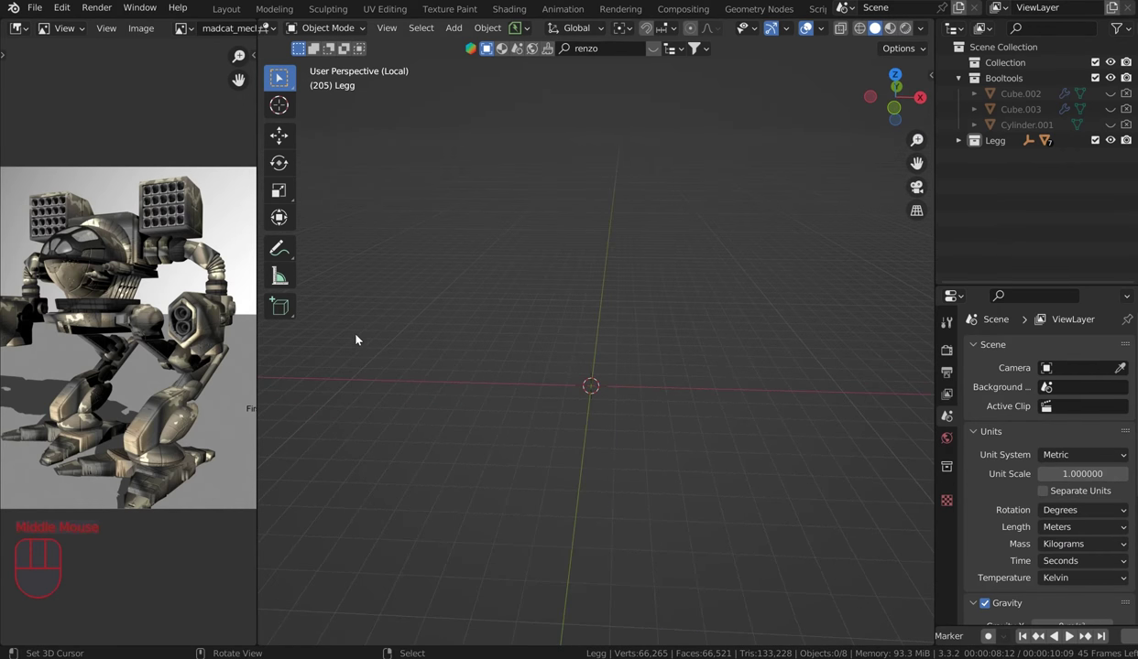
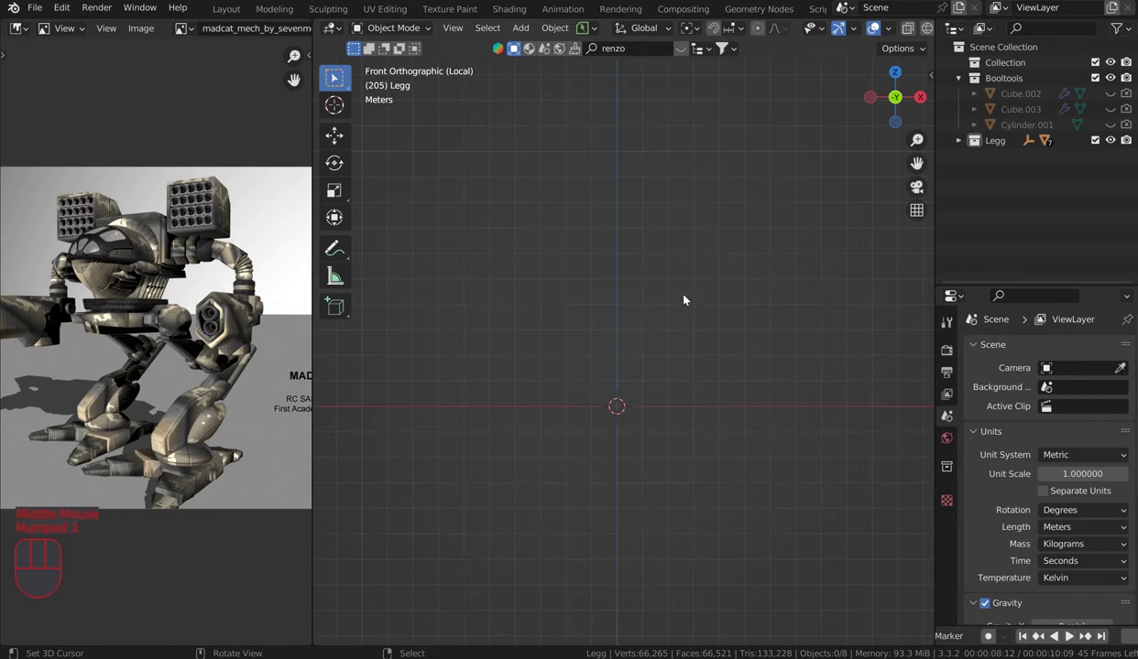
pyautogui.moveTo(712, 295); pyautogui.dragTo(694, 298)
pyautogui.press('KP_3')
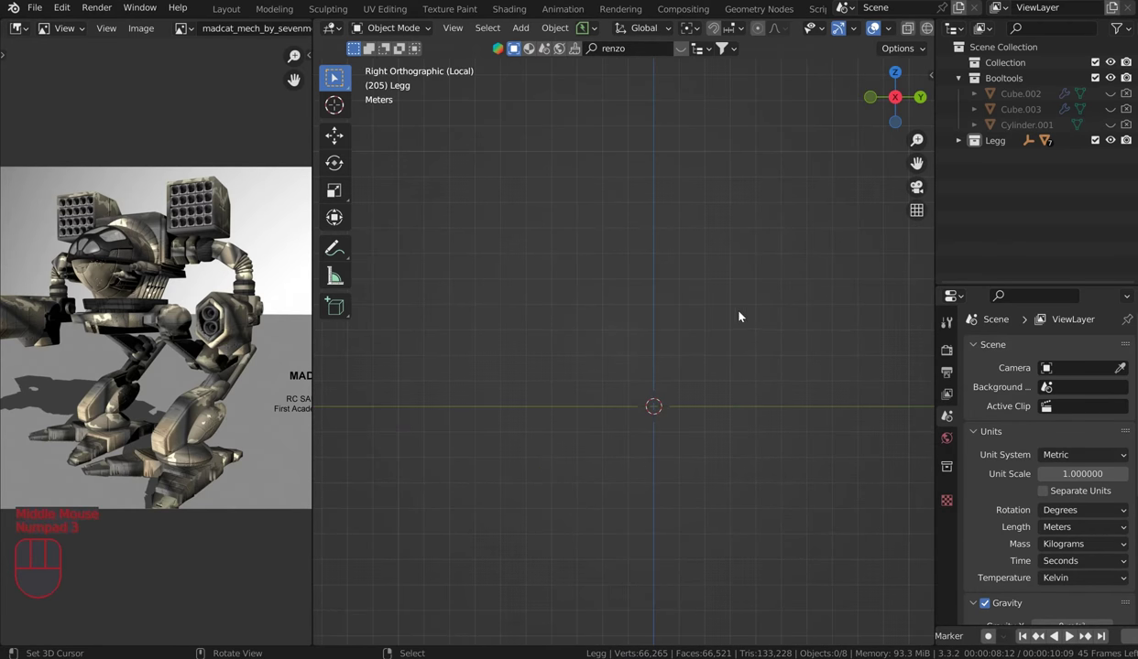
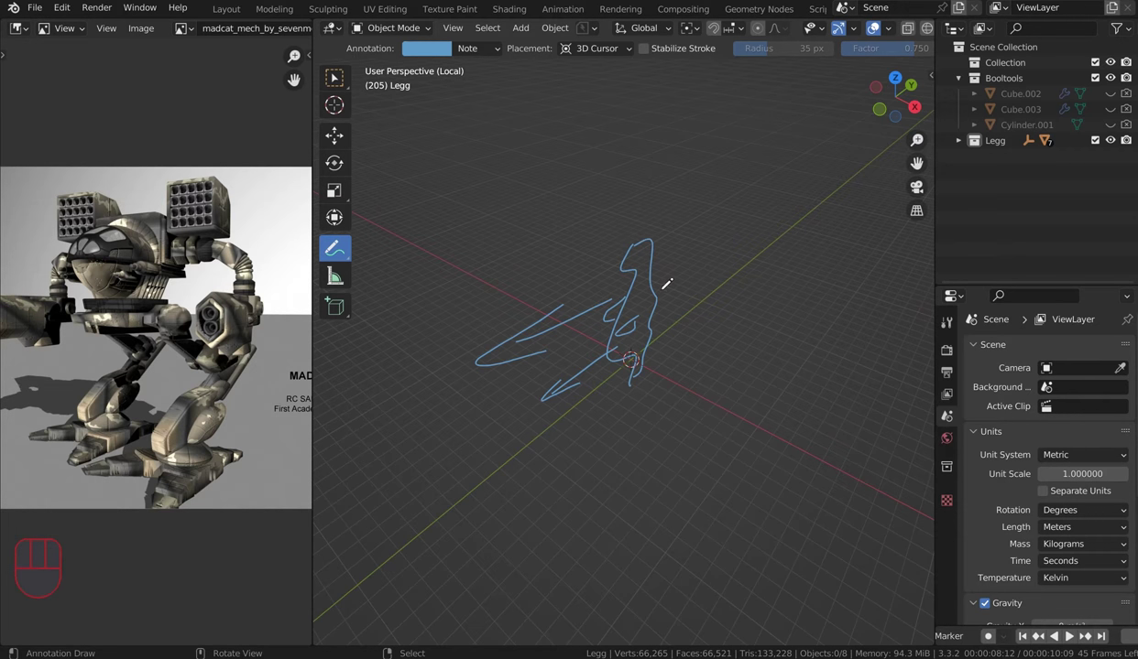
# Step: Remove the annotation layer via Quick Favorites so the scene is empty again
pyautogui.press('q')
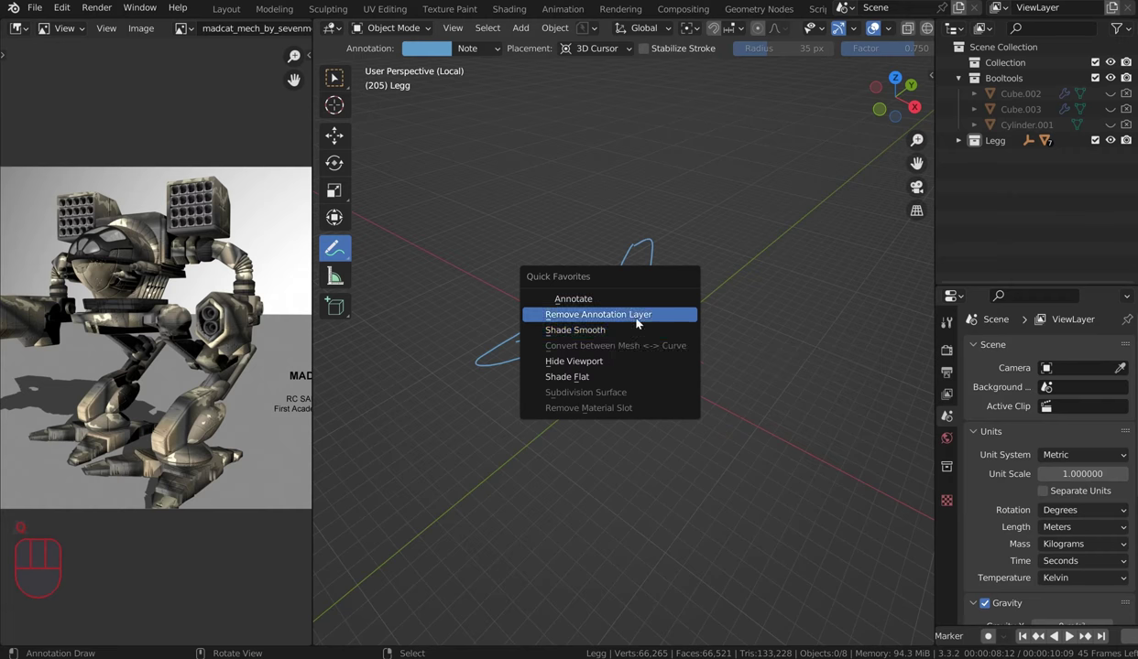
pyautogui.click(328, 81)
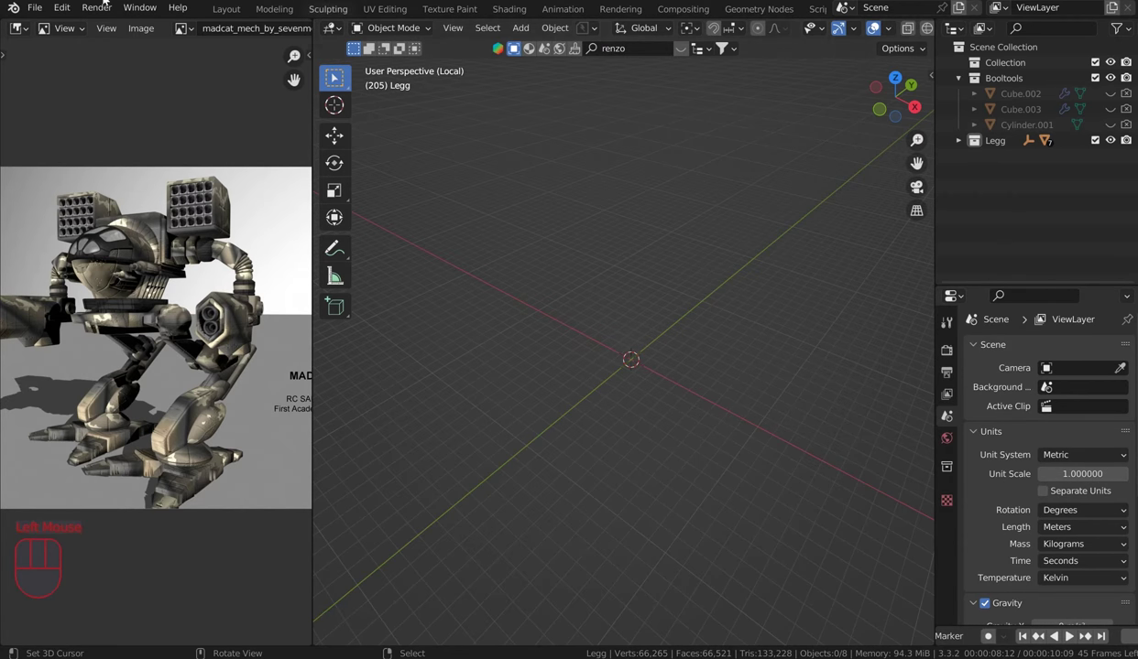
# Step: Add the Mad Cat Mark II blueprint as a reference image and scale it up
pyautogui.rightClick(473, 192)
pyautogui.press('shift+a')
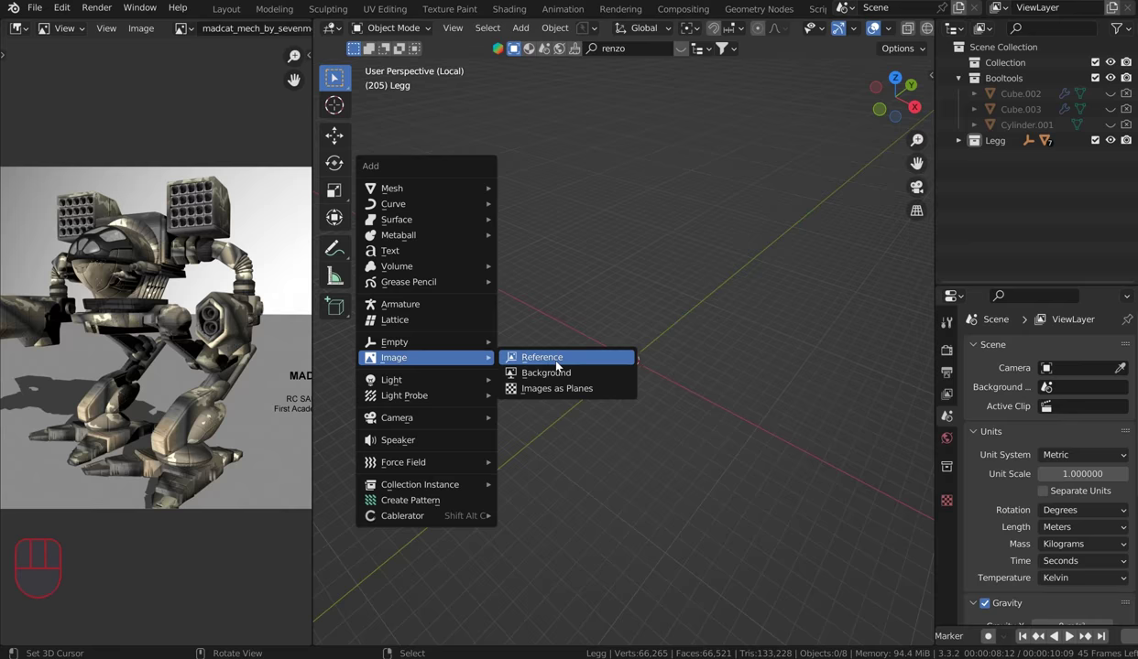
pyautogui.press('shift+a')
pyautogui.press('s')
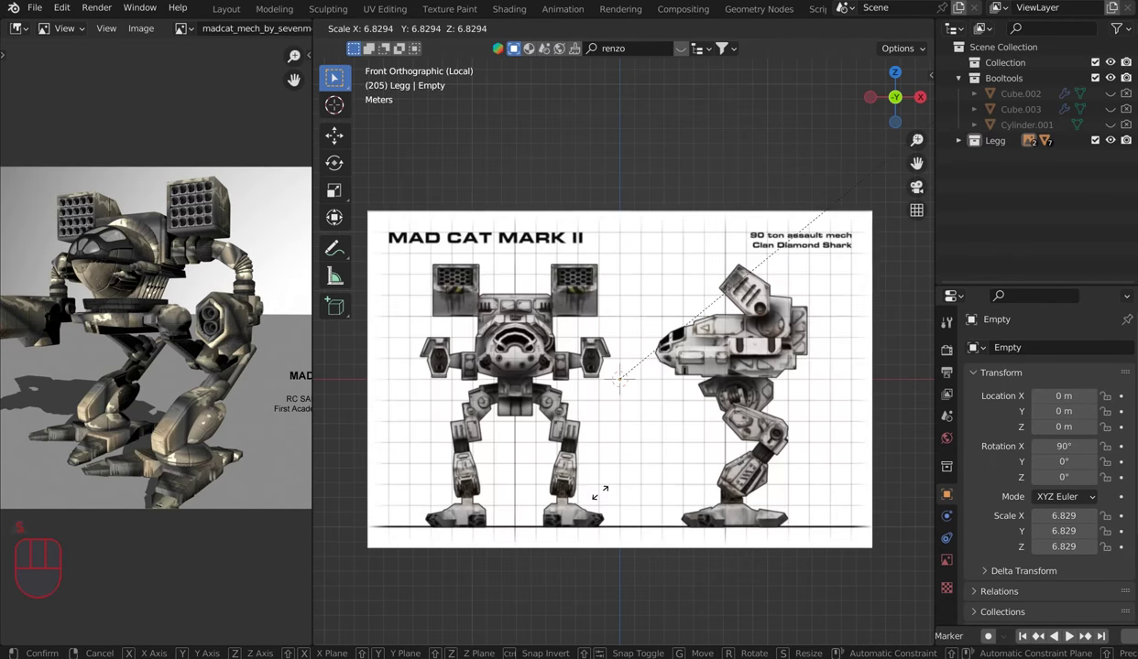
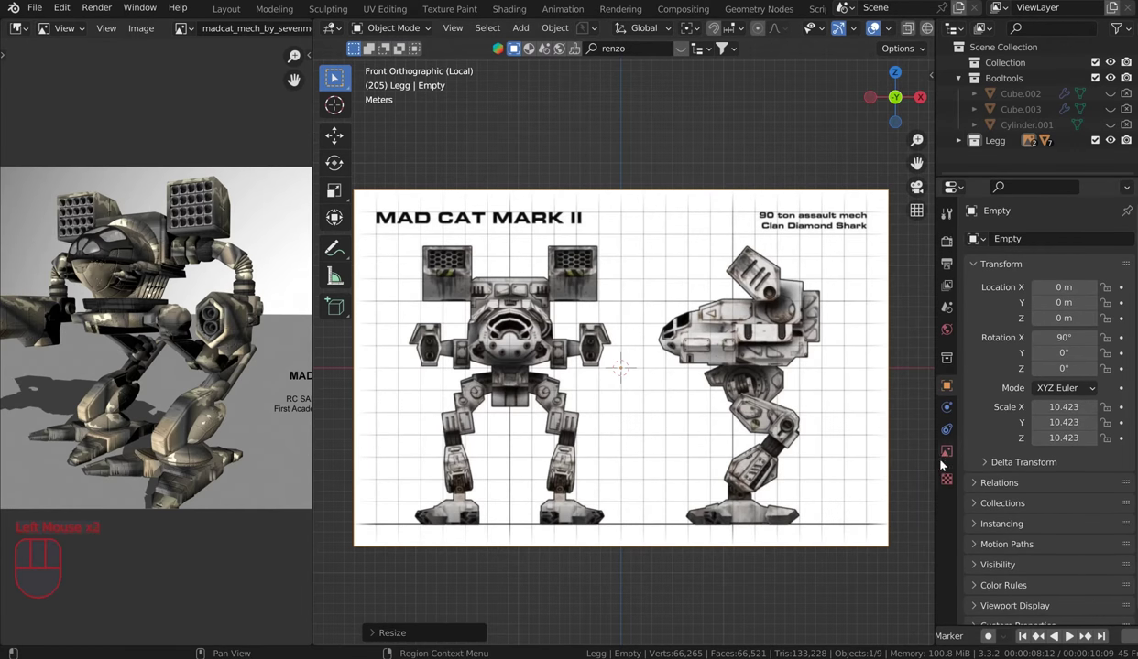
# Step: Set the blueprint reference to show only in orthographic views, not perspective
pyautogui.click(949, 473)
pyautogui.click(952, 457)
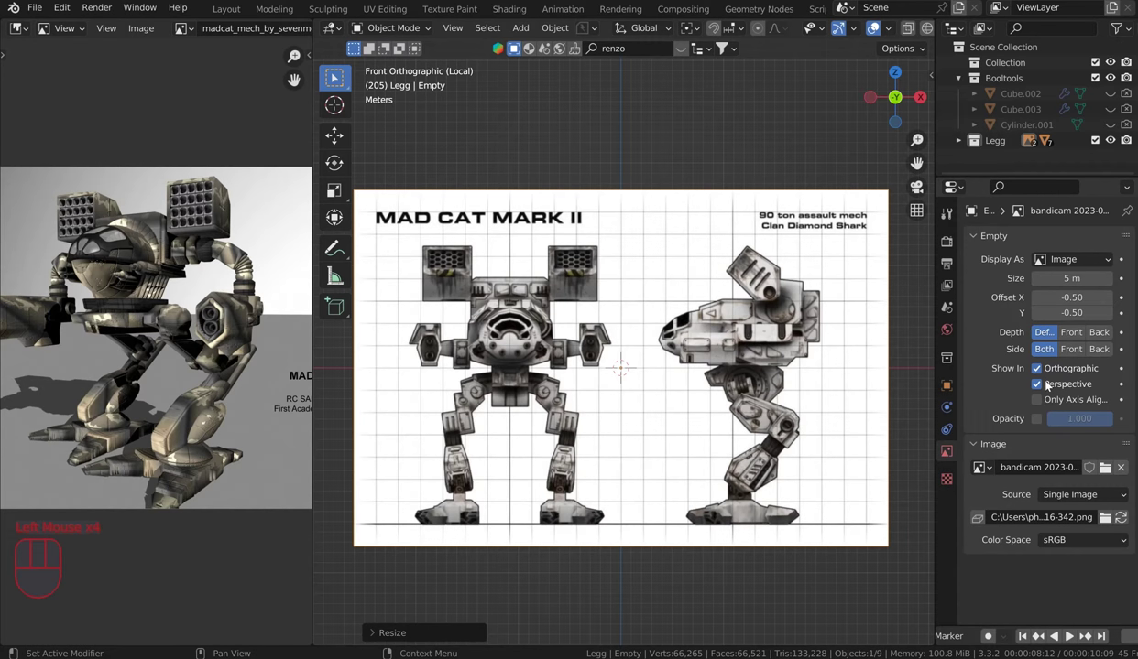
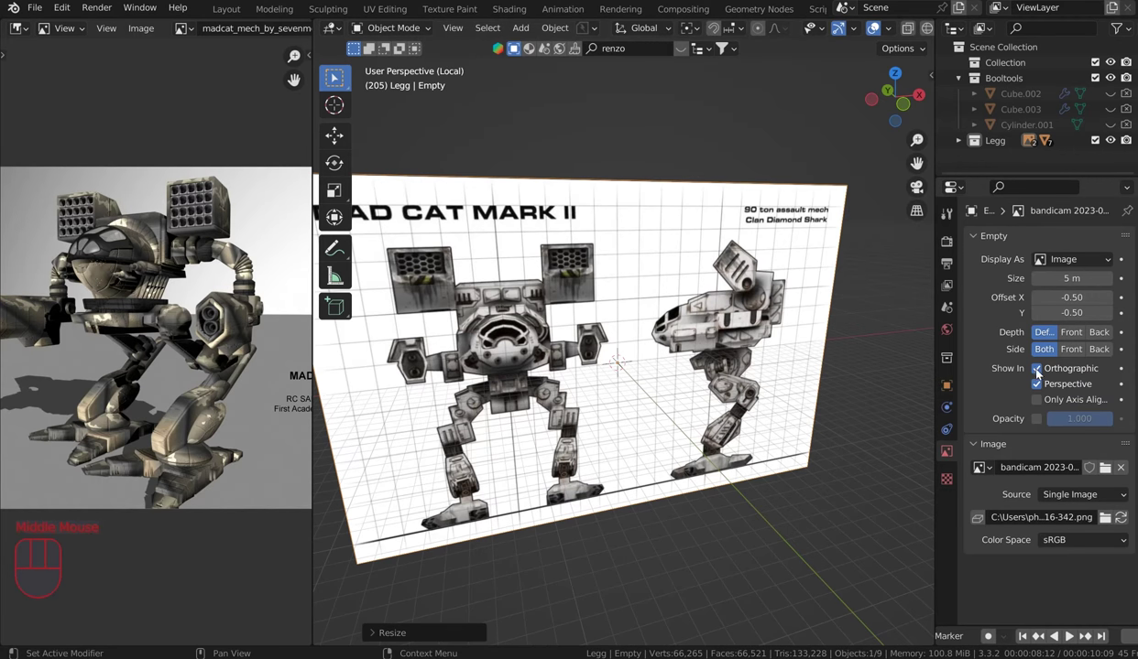
pyautogui.click(1041, 373)
pyautogui.click(1040, 372)
pyautogui.click(1041, 385)
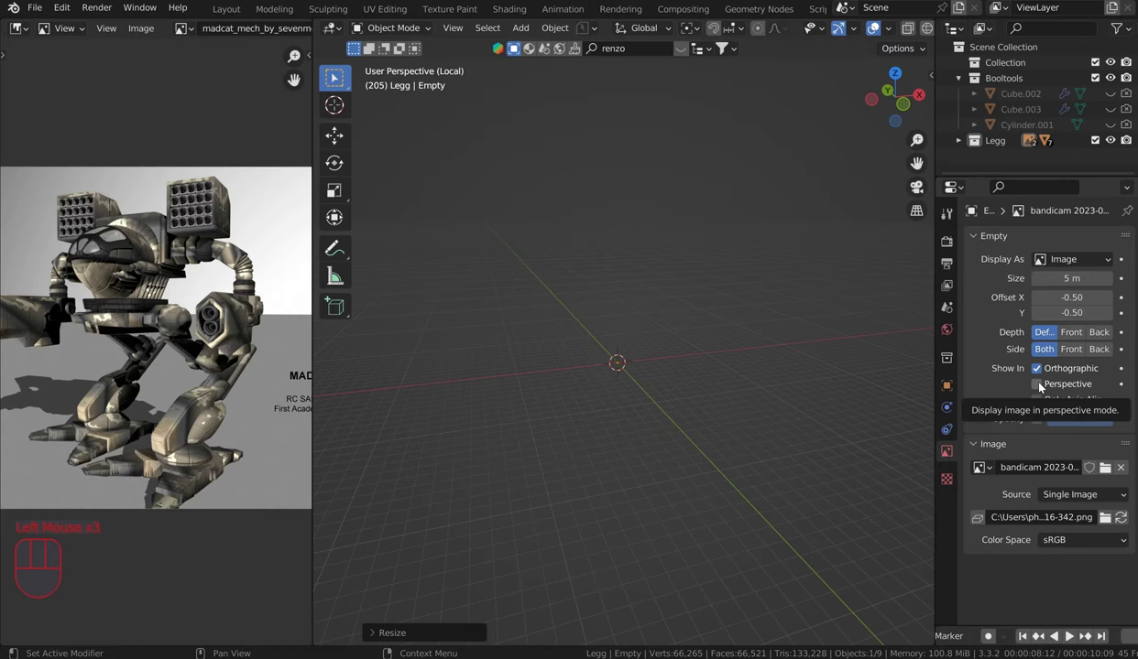
pyautogui.click(1043, 385)
pyautogui.click(1042, 386)
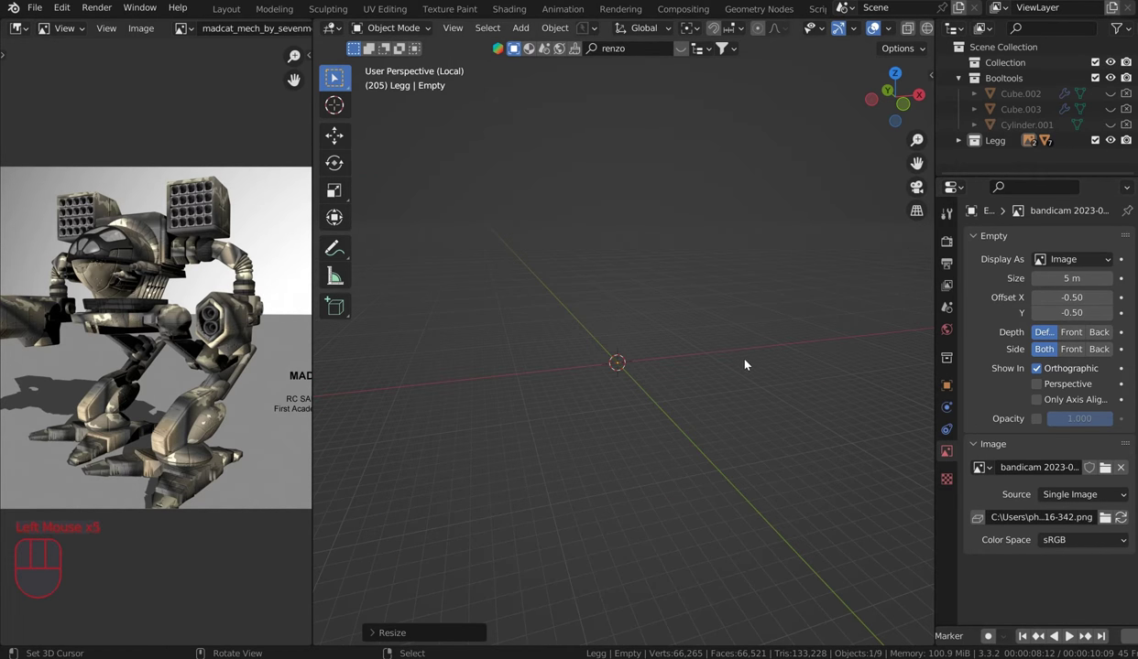
pyautogui.press('KP_1')
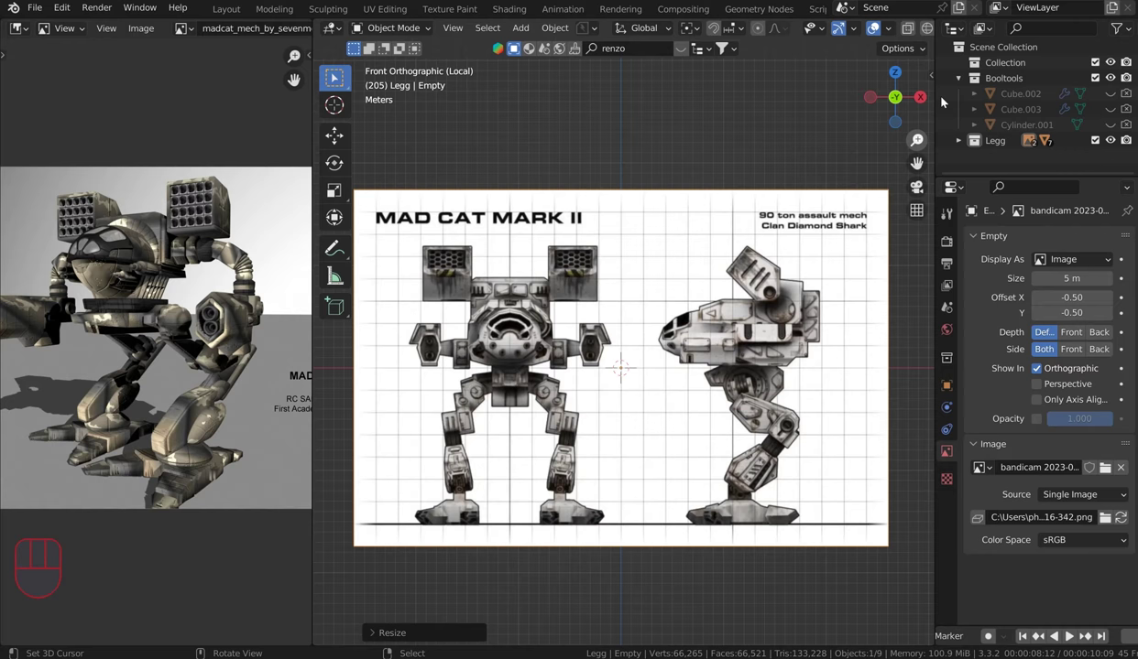
# Step: In the right view, begin adding a second copy of the blueprint as a sideways reference
pyautogui.press('KP_3')
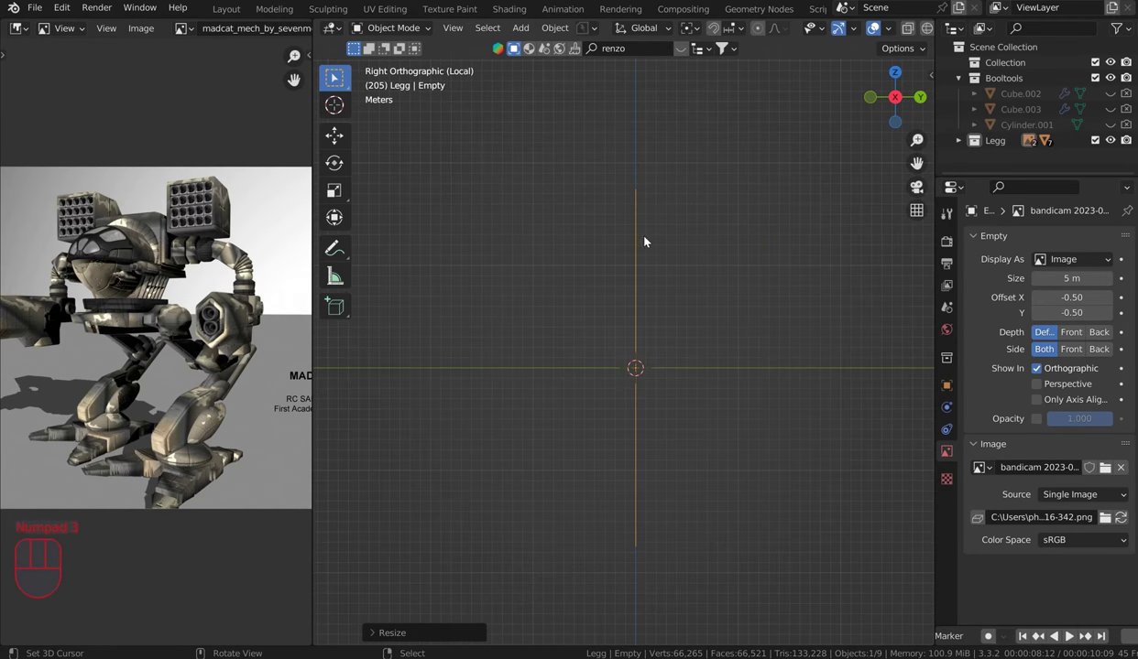
pyautogui.press('shift+KP_3')
pyautogui.press('shift+a')
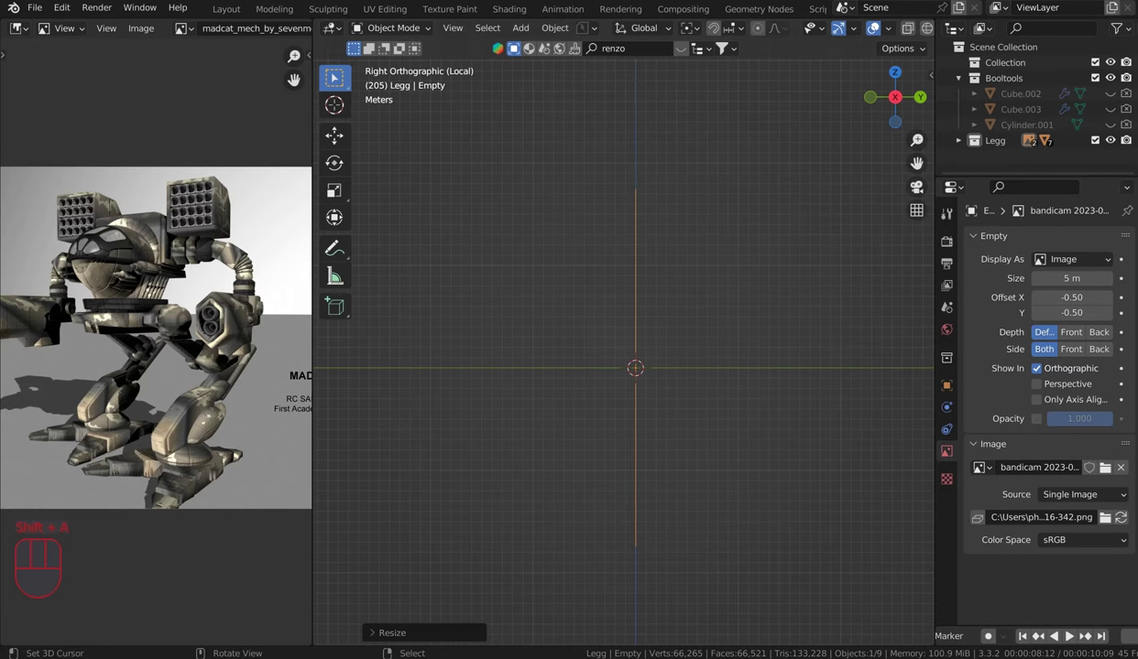
pyautogui.moveTo(671, 361); pyautogui.dragTo(729, 396)
pyautogui.press('KP_1')
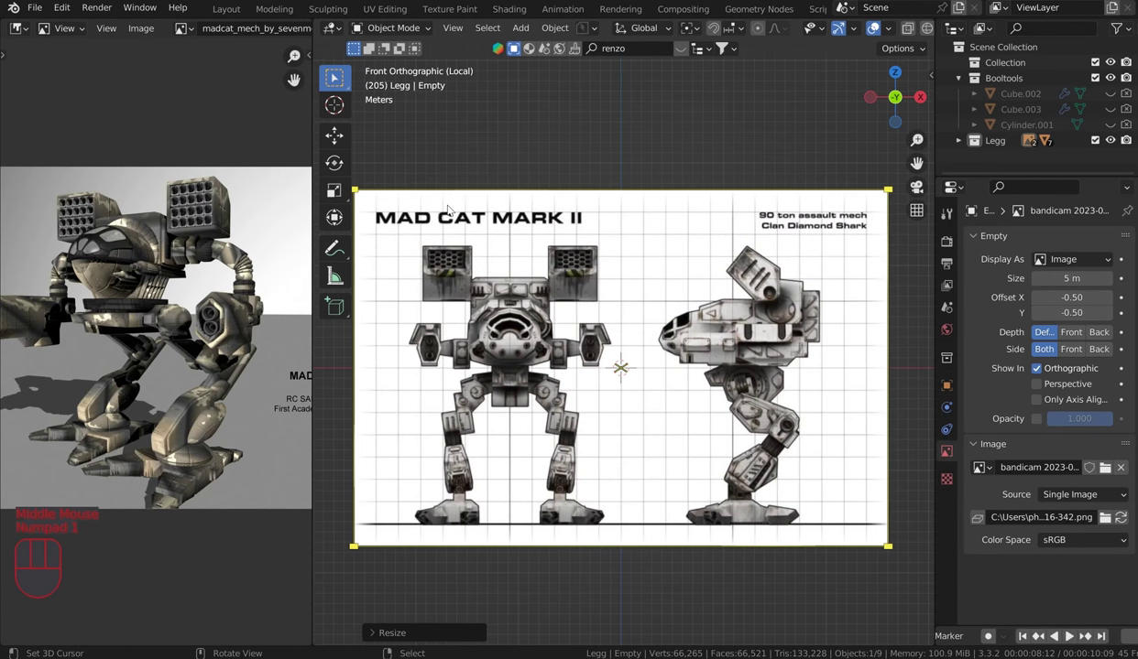
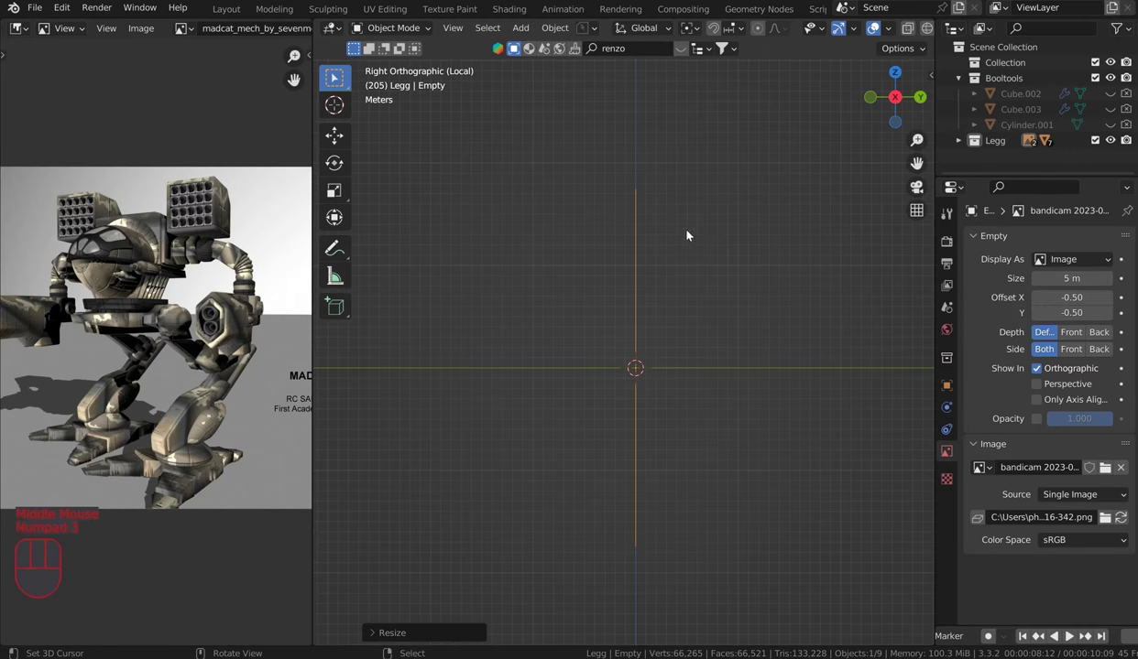
pyautogui.press('shift+a')
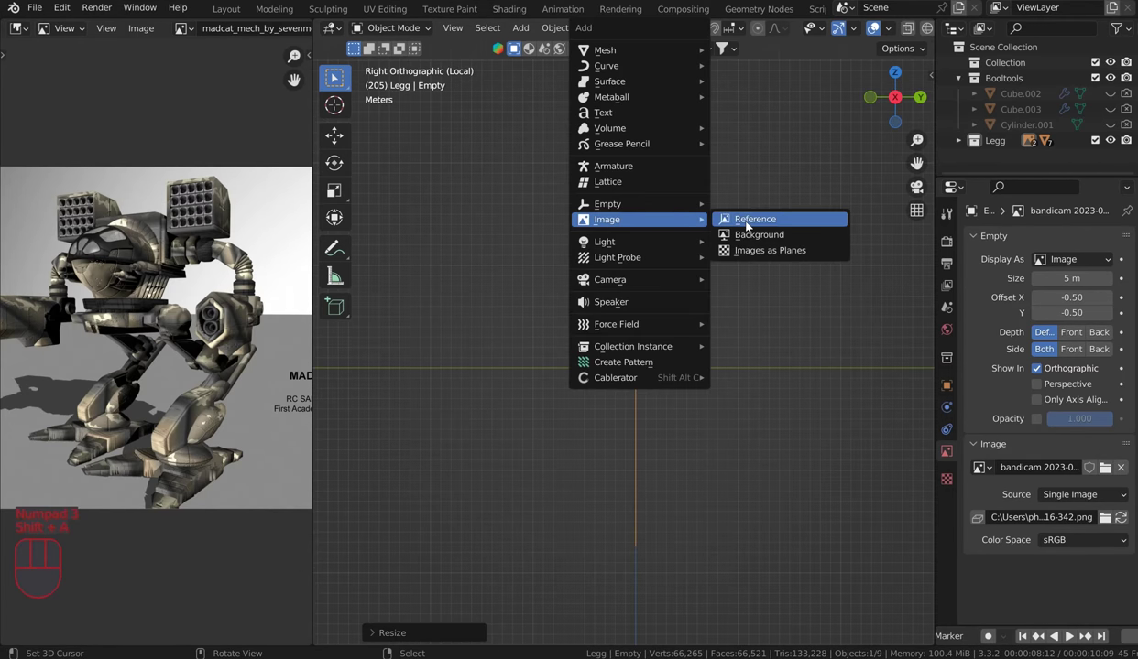
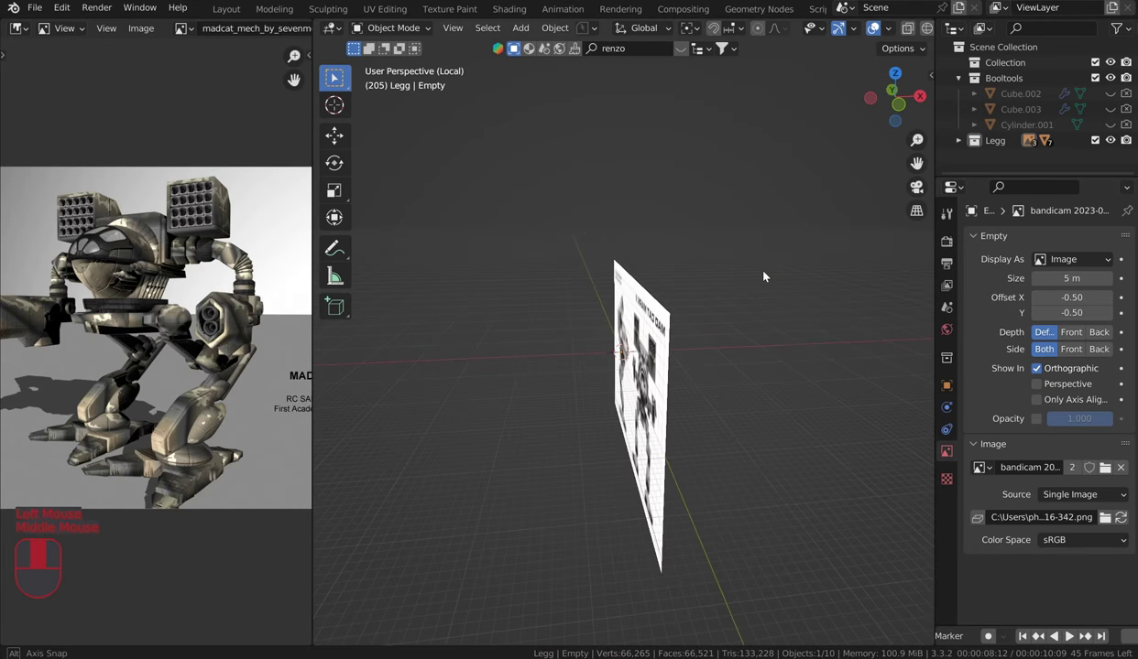
# Step: Position the second blueprint so the mech's side profile sits centred on the origin in right view
pyautogui.moveTo(1043, 386); pyautogui.dragTo(868, 321)
pyautogui.moveTo(807, 315); pyautogui.dragTo(792, 291)
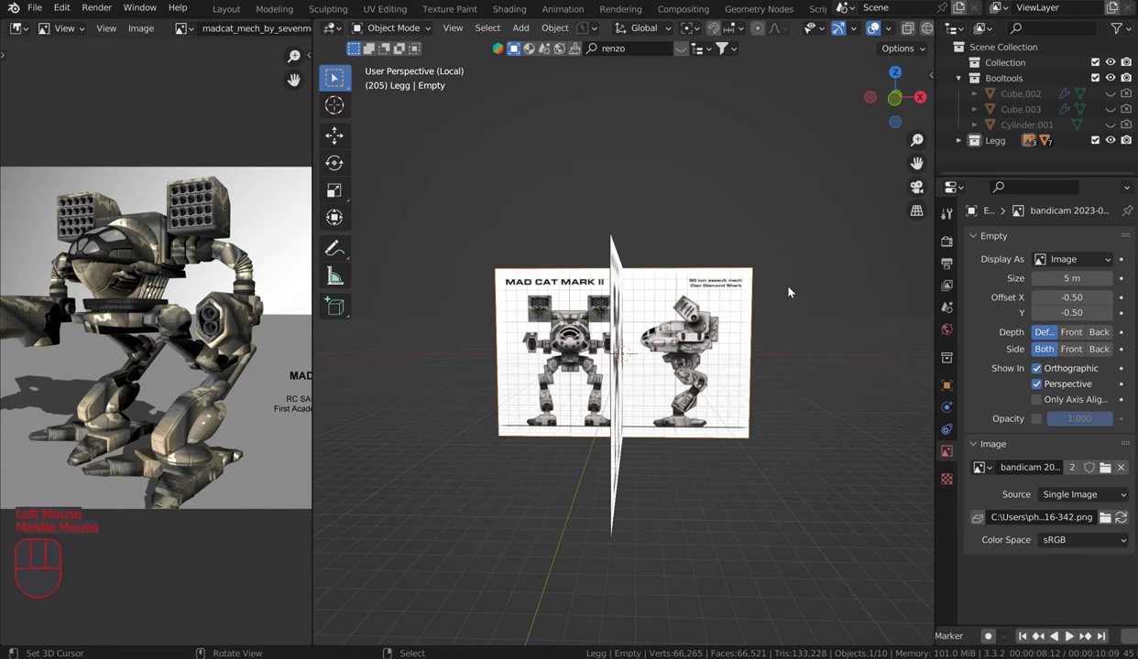
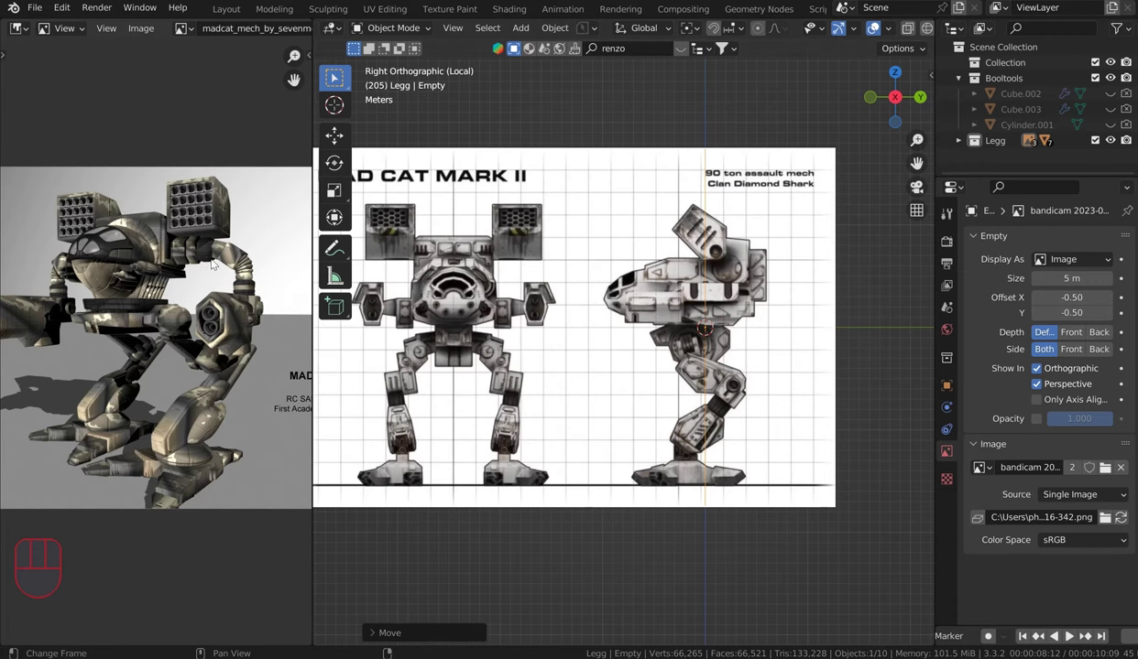
pyautogui.scroll(3)
pyautogui.scroll(-3)
pyautogui.scroll(3)
pyautogui.scroll(-3)
pyautogui.scroll(3)
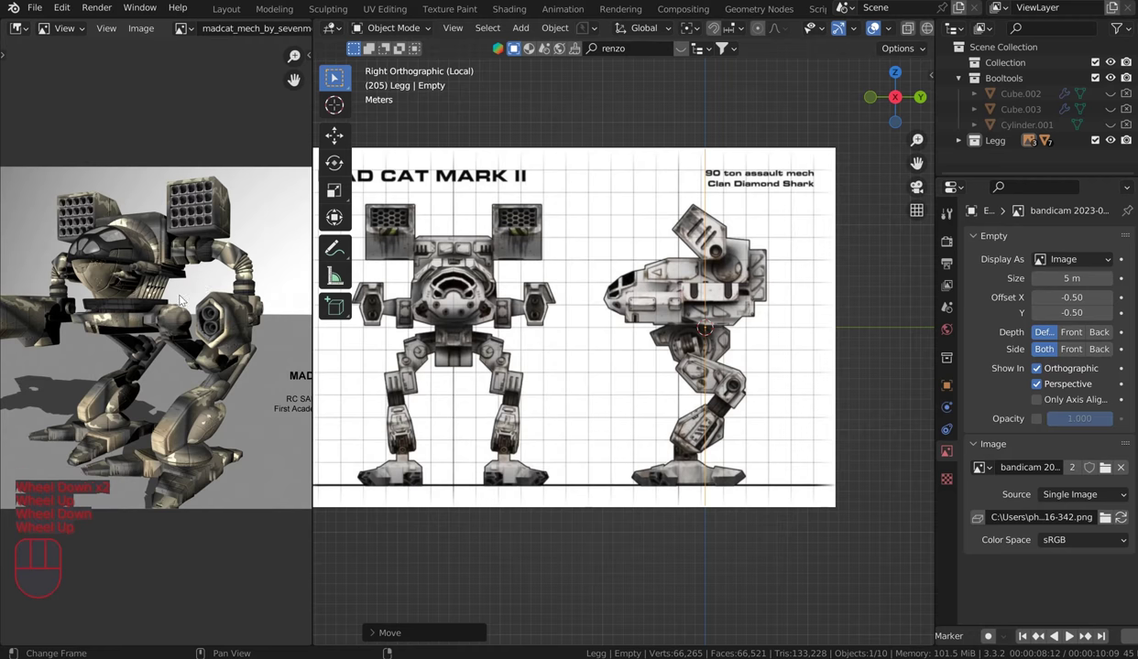
pyautogui.scroll(3)
pyautogui.scroll(-3)
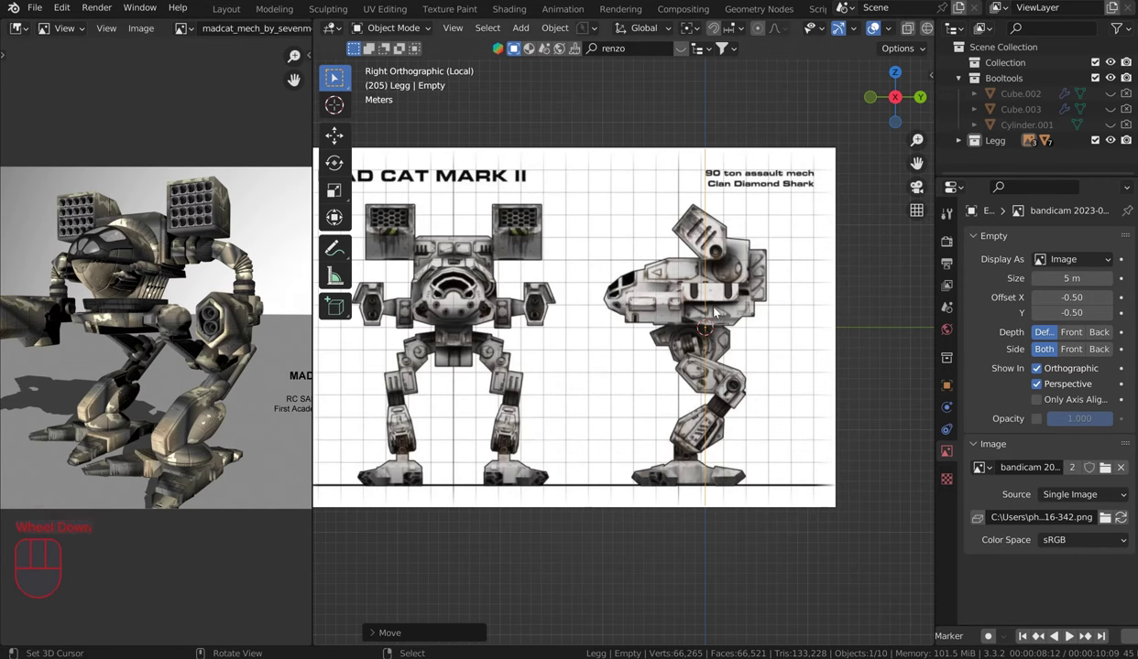
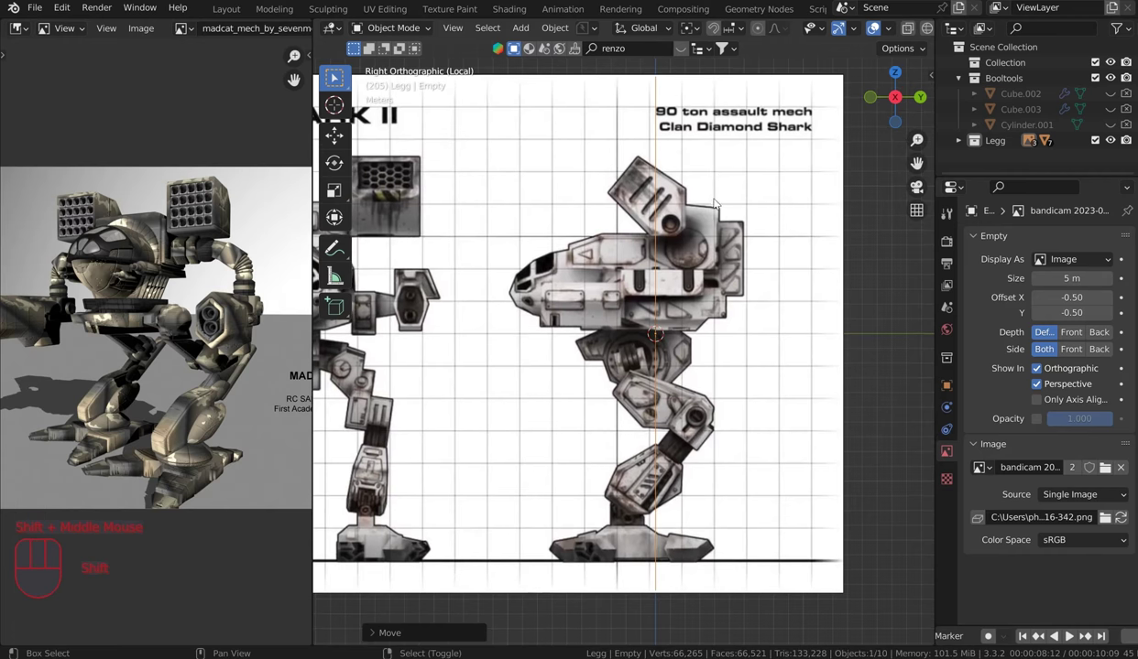
# Step: Fade the blueprint opacity to about 0.067, check it in each view, then start adding a mesh
pyautogui.scroll(3)
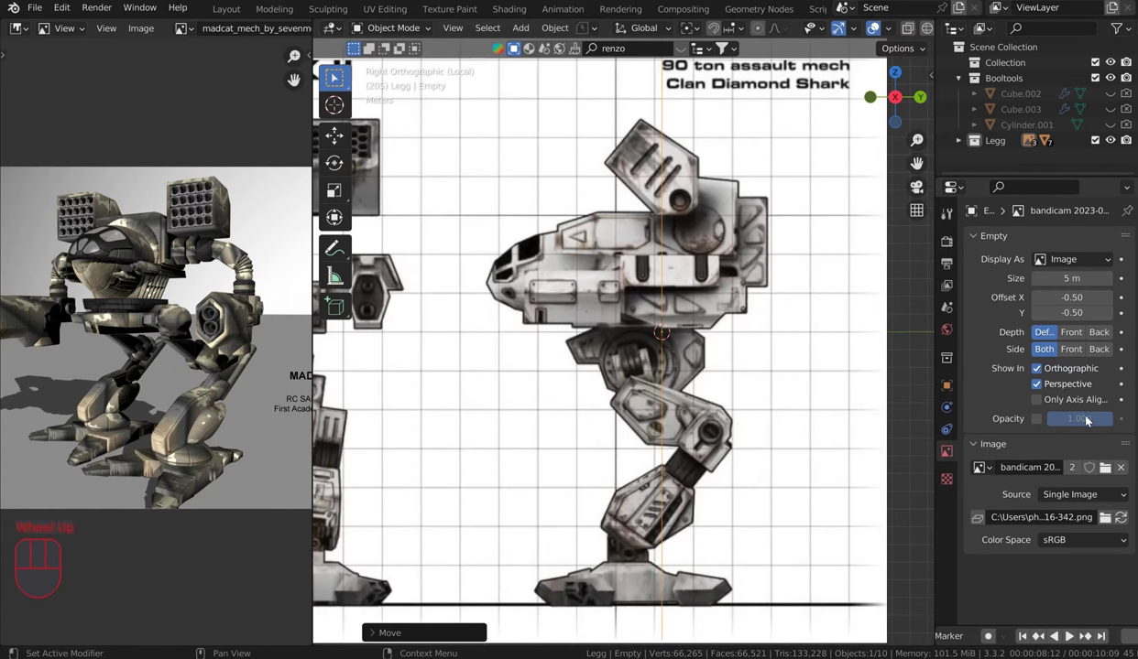
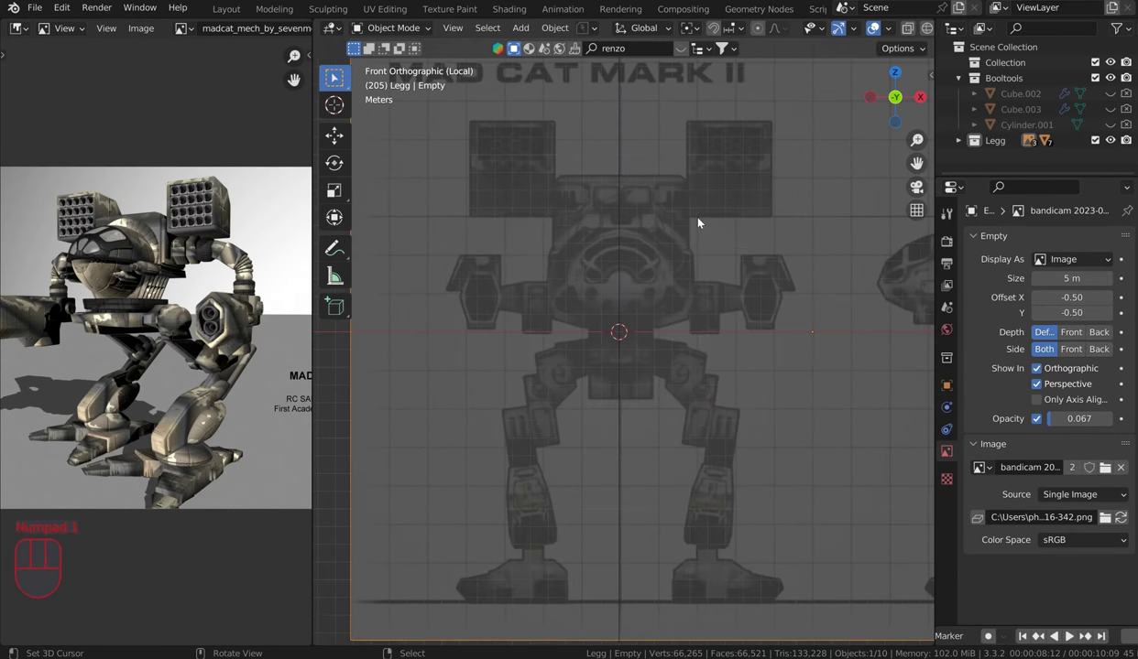
pyautogui.press('KP_3')
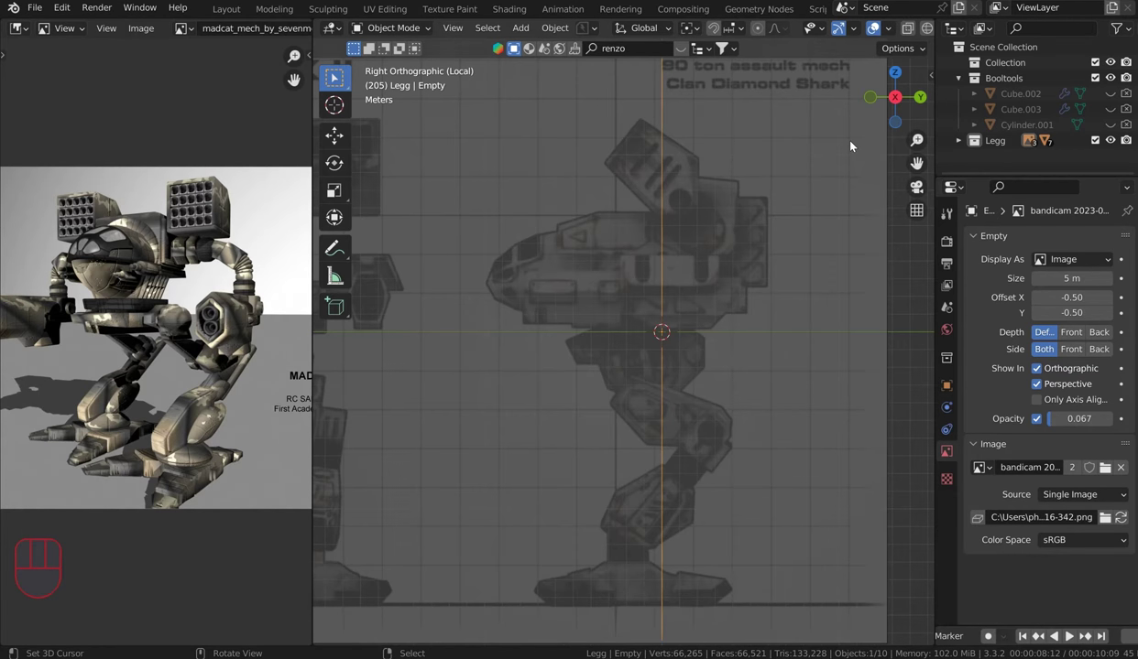
pyautogui.scroll(-3)
pyautogui.moveTo(723, 198); pyautogui.dragTo(722, 187)
pyautogui.press('KP_2')
pyautogui.press('KP_1')
pyautogui.press('KP_3')
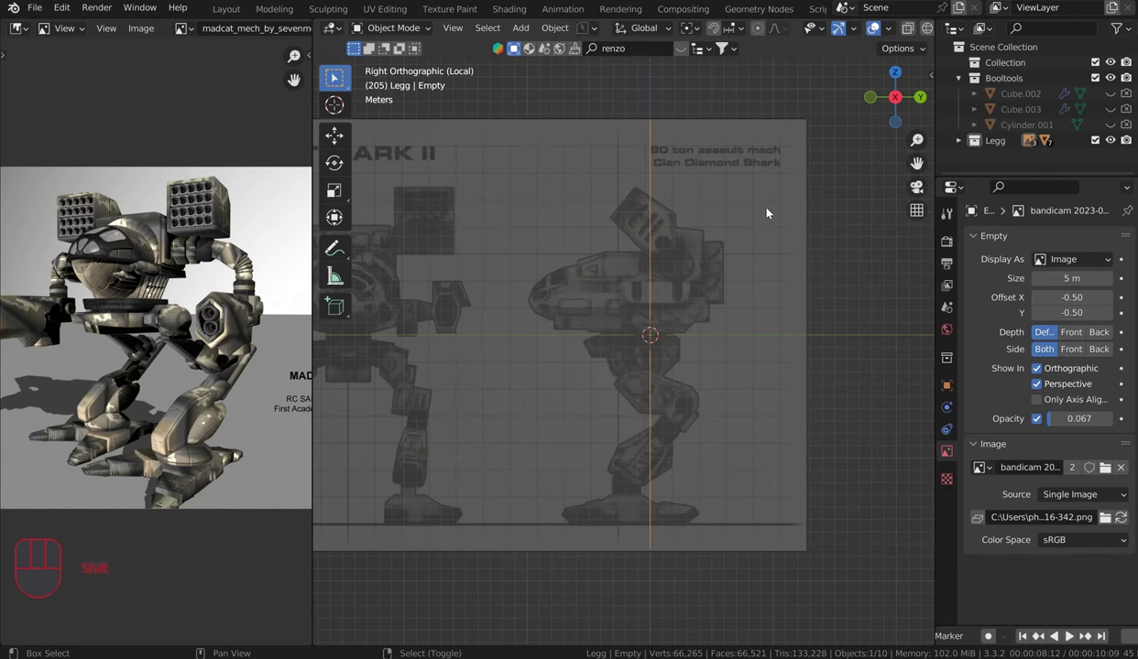
pyautogui.press('shift+a')
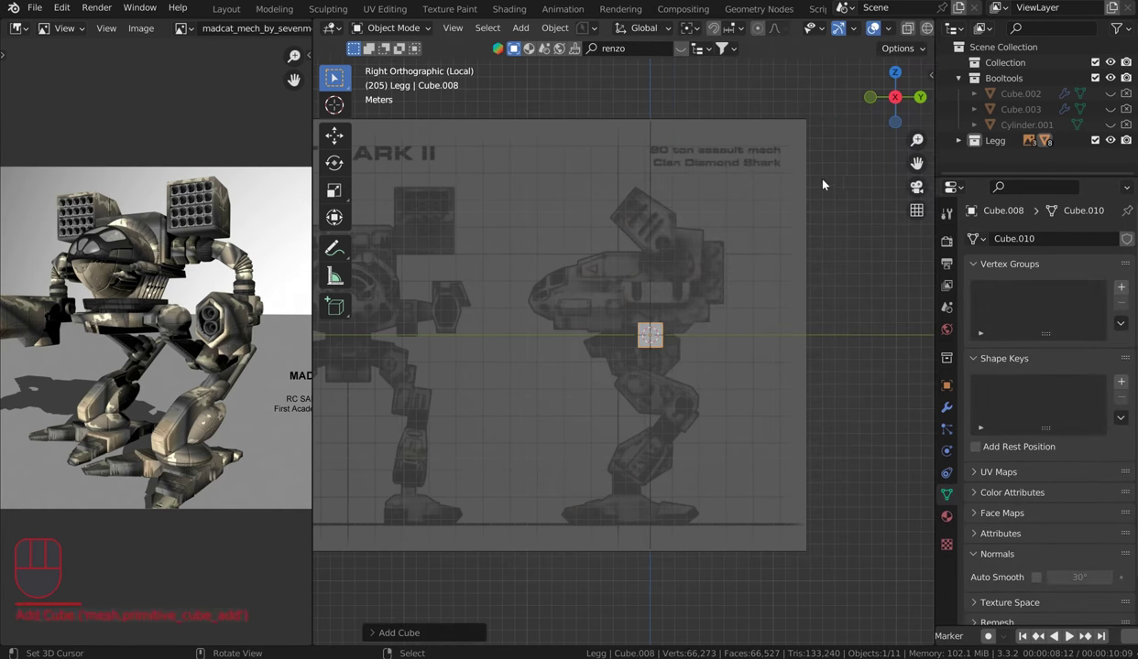
# Step: Drop the small cube along Z to foot height and slide it along Y onto the foot base
pyautogui.scroll(3)
pyautogui.moveTo(749, 327); pyautogui.dragTo(753, 229)
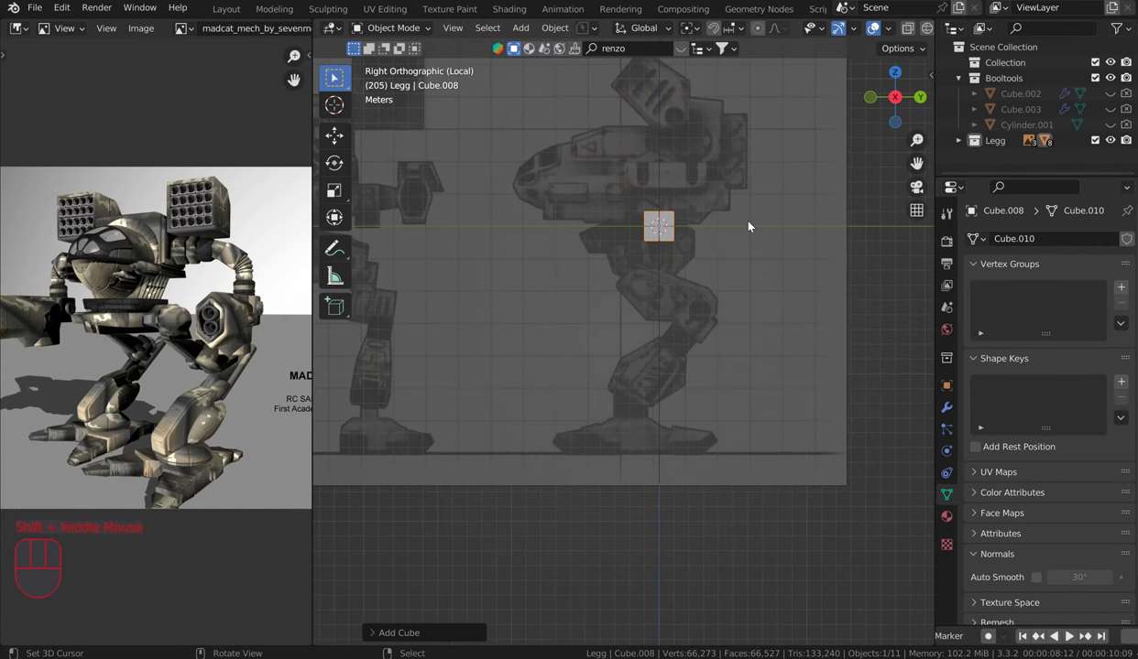
pyautogui.press('g')
pyautogui.press('z')
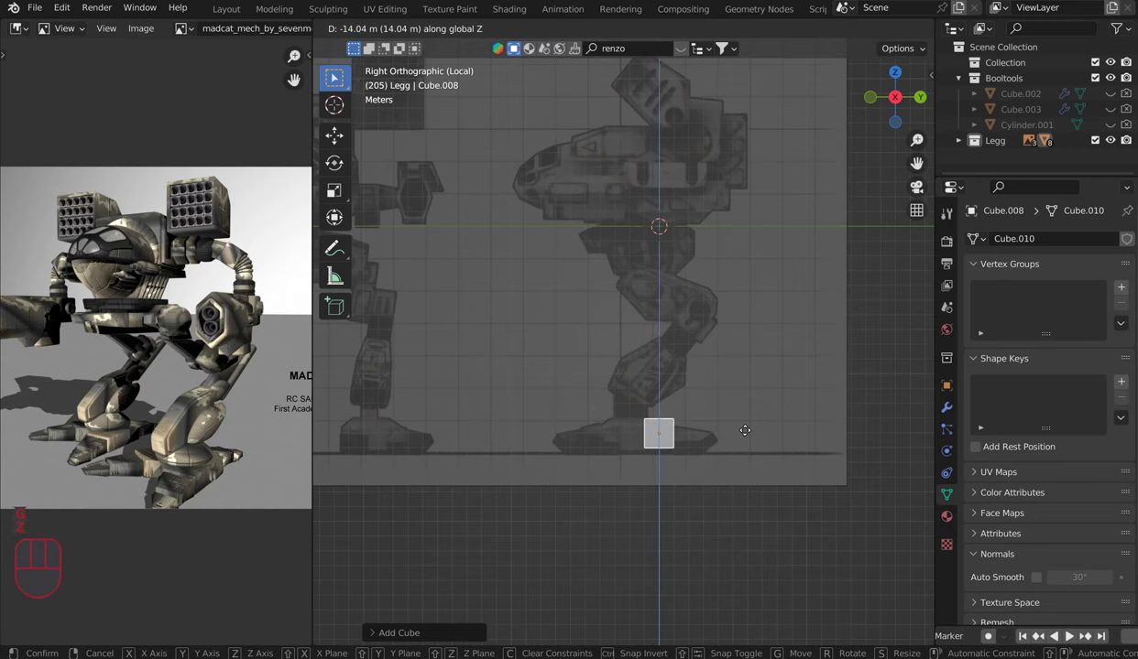
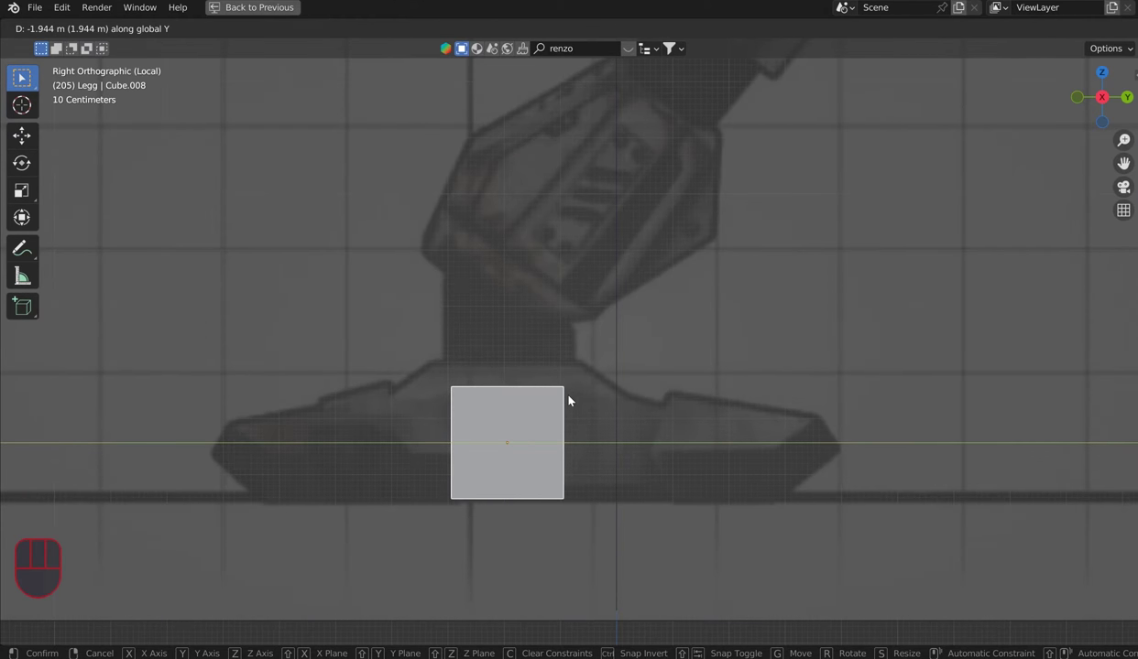
pyautogui.moveTo(572, 400); pyautogui.dragTo(541, 398)
pyautogui.press('g')
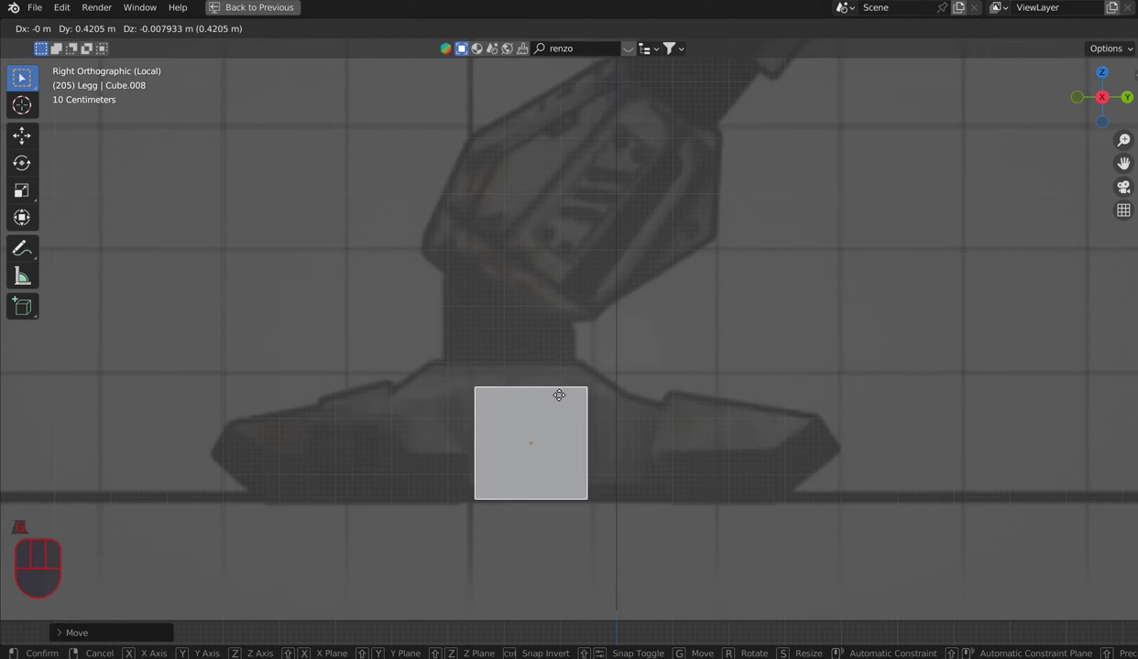
pyautogui.press('g')
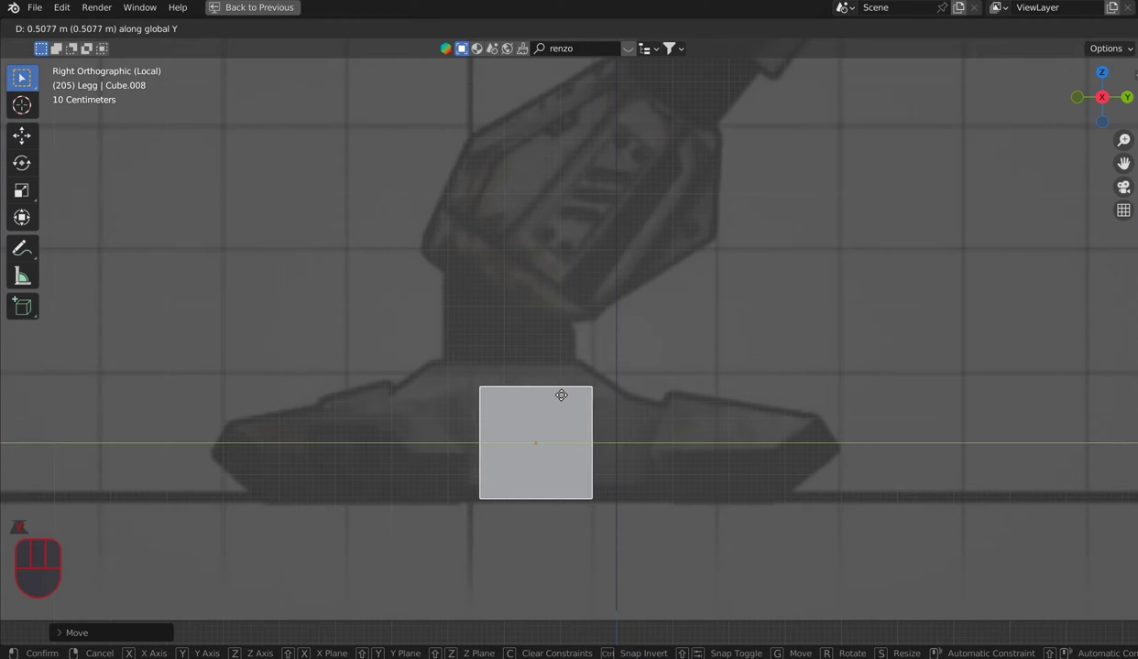
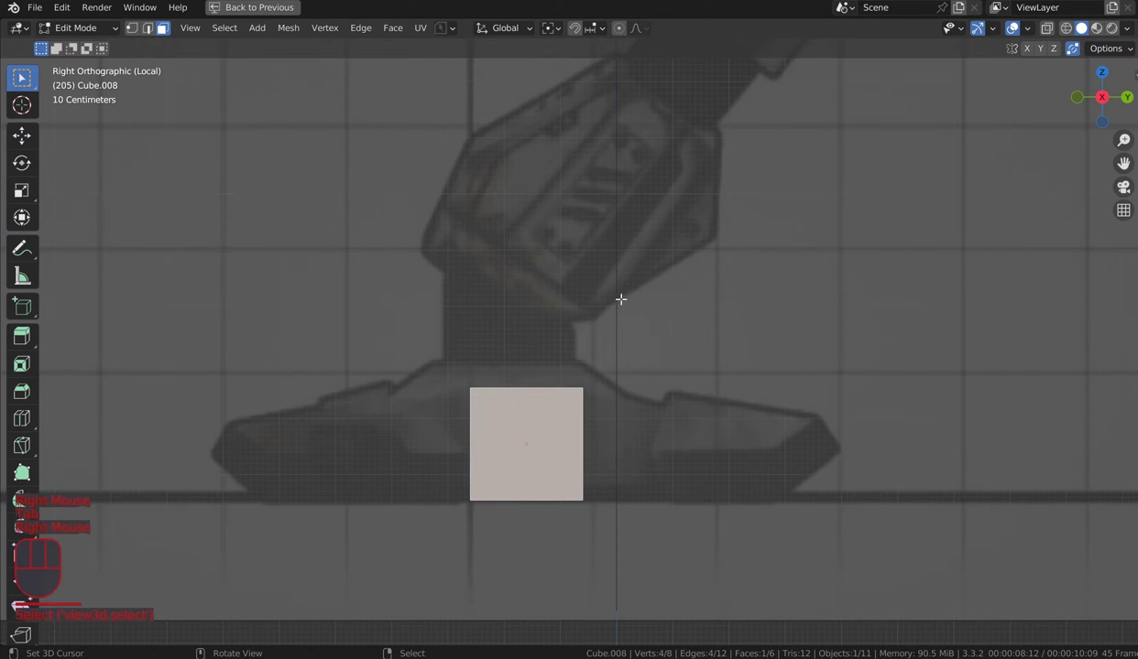
pyautogui.press('w')
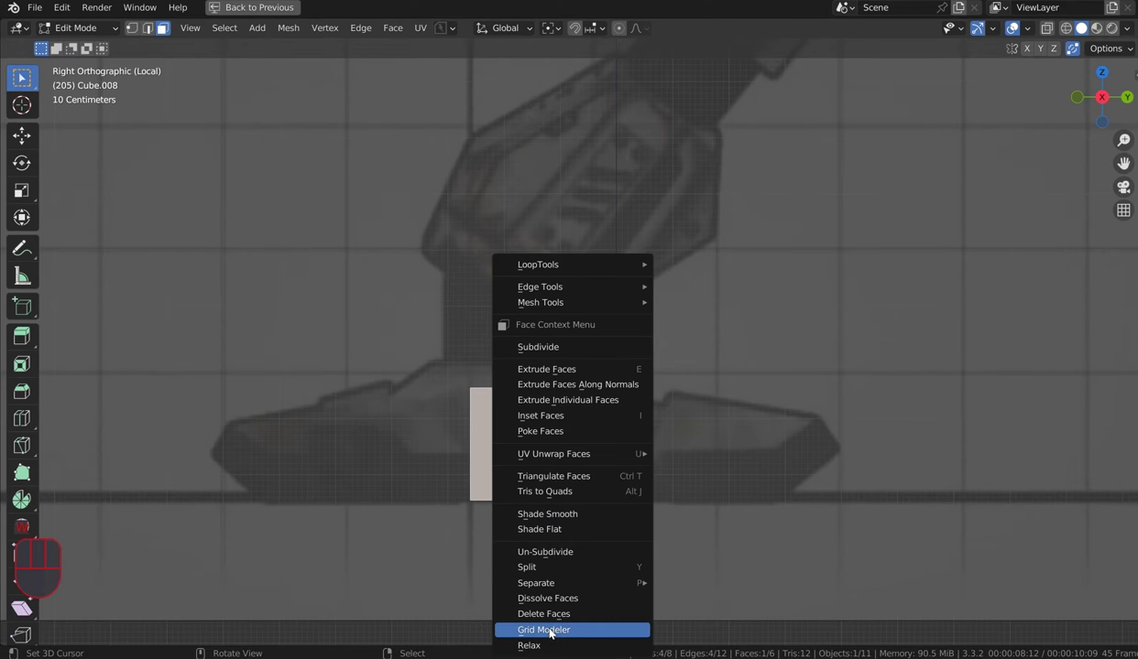
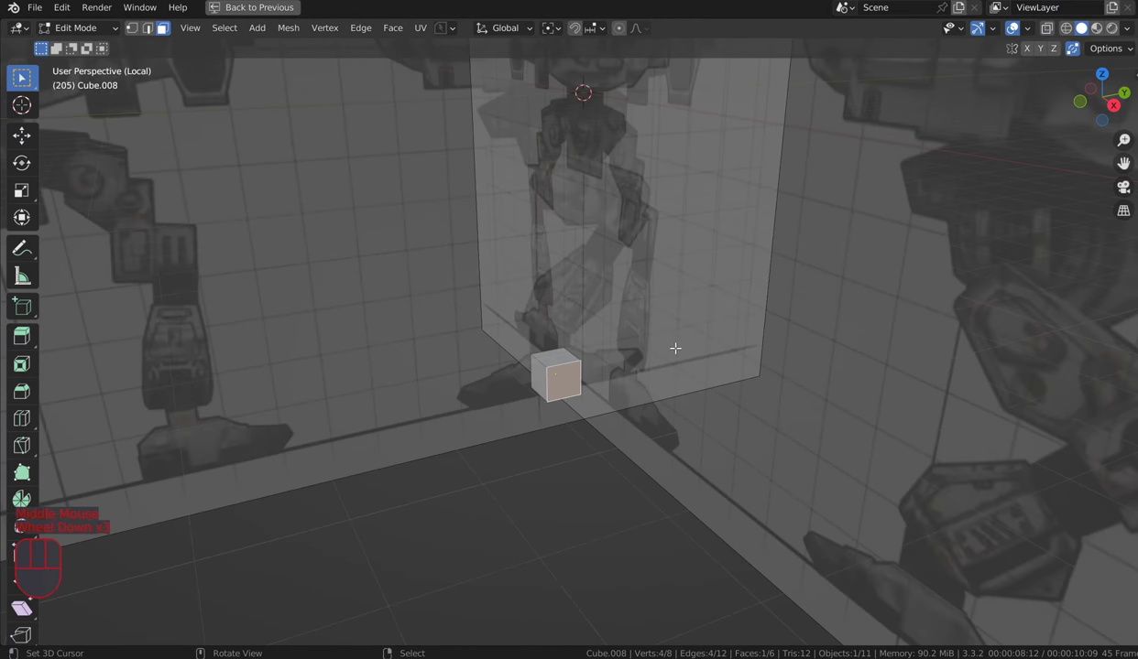
# Step: Add a human figure asset in Object Mode and orbit to compare its scale against the foot cube
pyautogui.scroll(-3)
pyautogui.press('Tab')
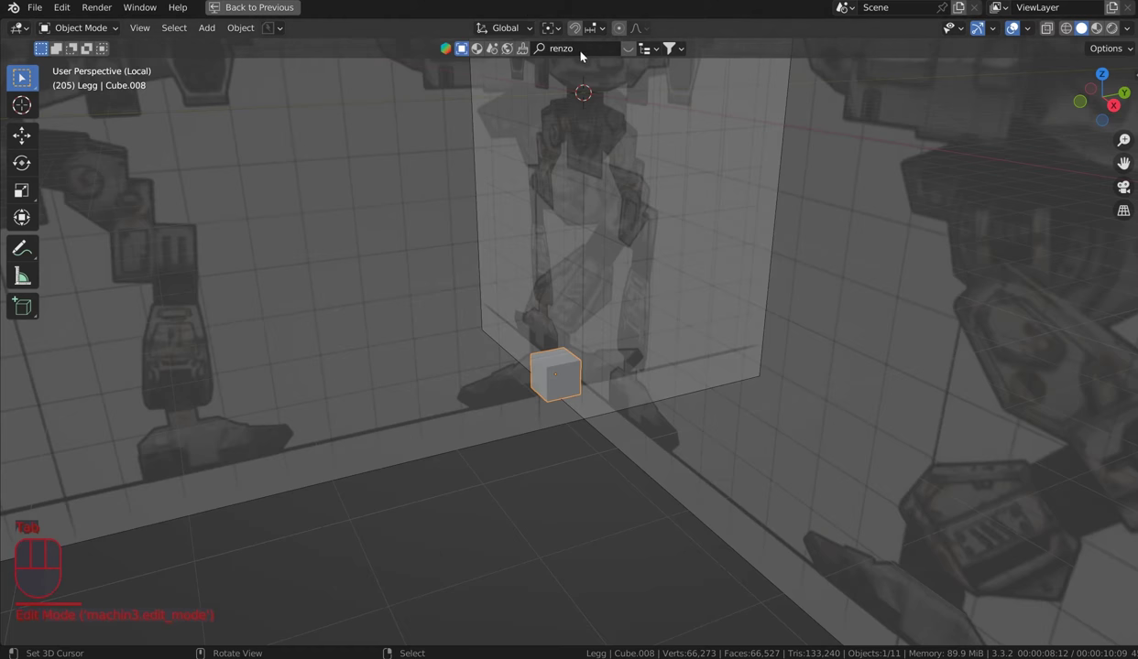
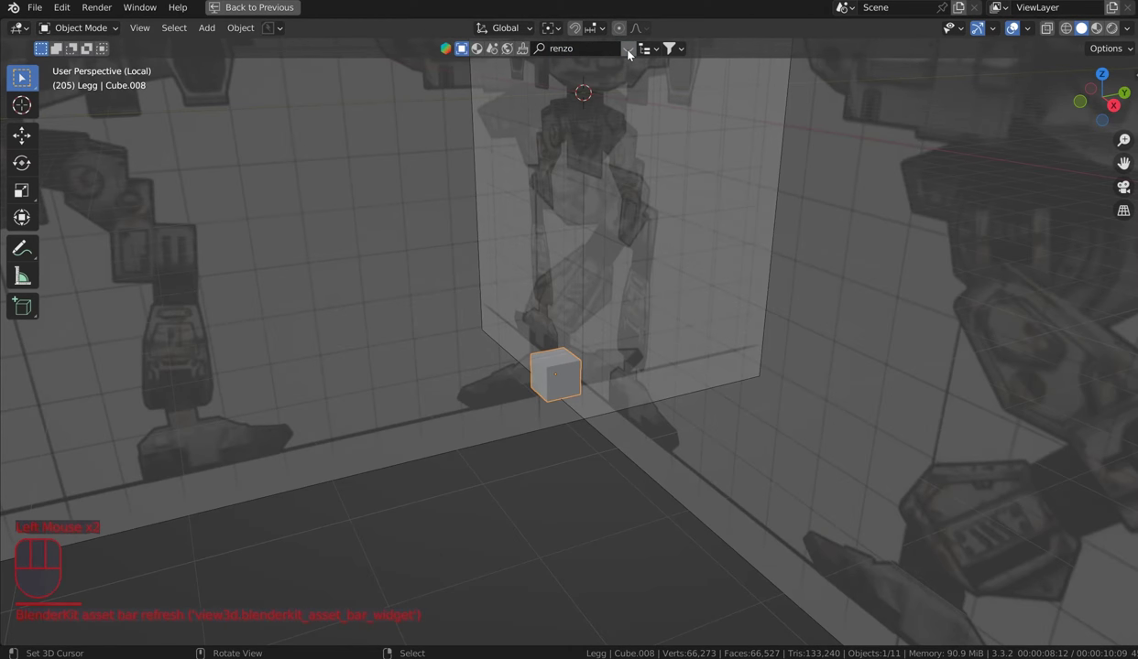
pyautogui.click(631, 53)
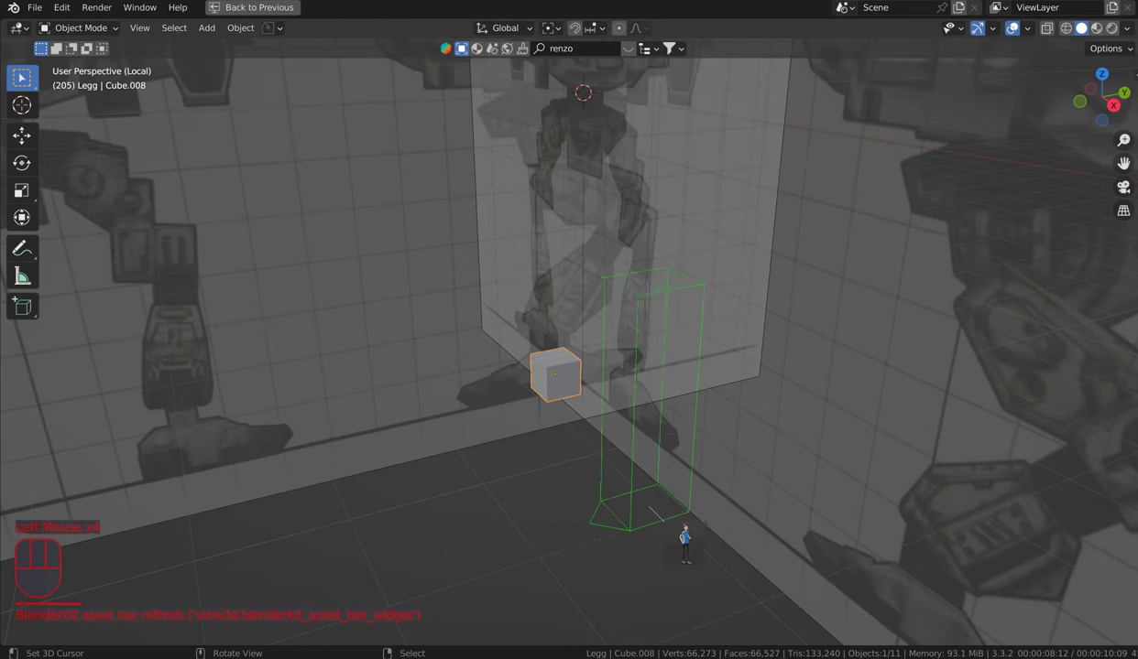
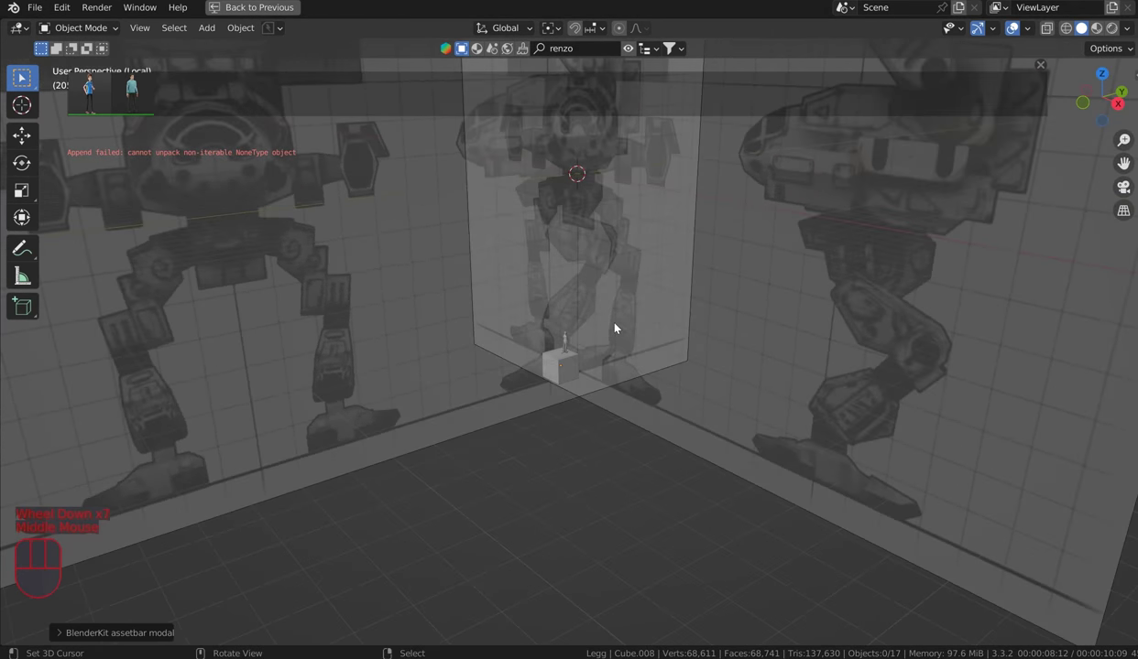
pyautogui.scroll(3)
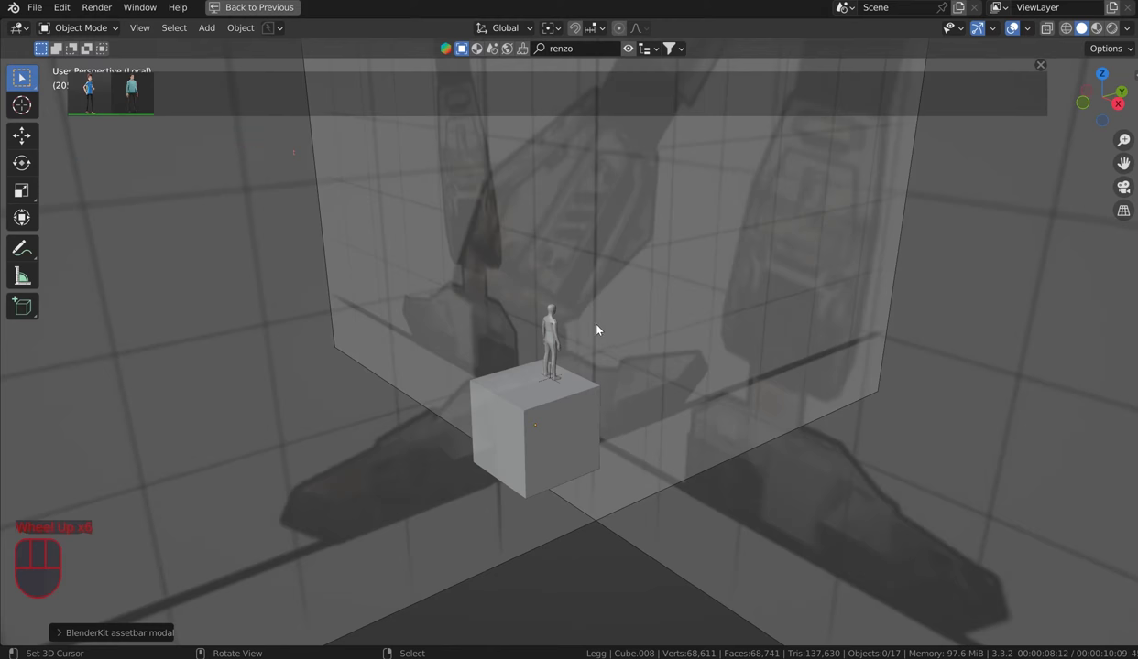
pyautogui.scroll(-3)
pyautogui.moveTo(694, 284); pyautogui.dragTo(776, 195)
pyautogui.scroll(3)
pyautogui.scroll(-3)
pyautogui.scroll(-3)
pyautogui.moveTo(746, 250); pyautogui.dragTo(702, 251)
pyautogui.scroll(3)
# Step: Delete the human scale figure and exit Local View, leaving just the cube on the foot
pyautogui.rightClick(526, 409)
pyautogui.rightClick(544, 350)
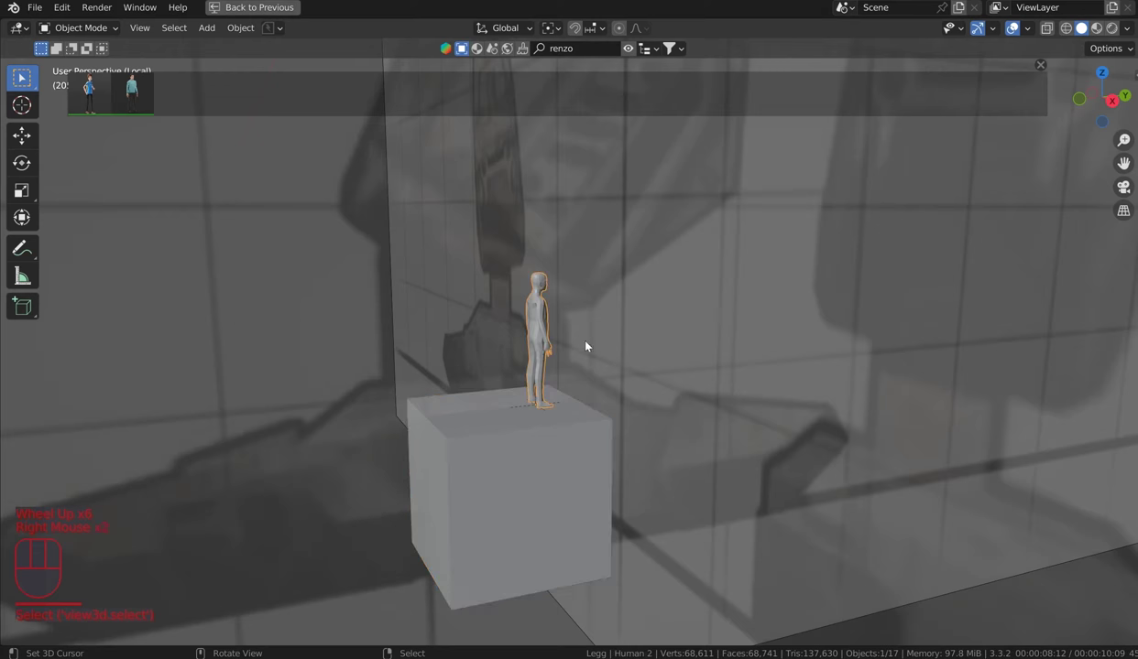
pyautogui.rightClick(532, 409)
pyautogui.rightClick(535, 372)
pyautogui.rightClick(544, 391)
pyautogui.press('Delete')
pyautogui.rightClick(540, 405)
pyautogui.press('Delete')
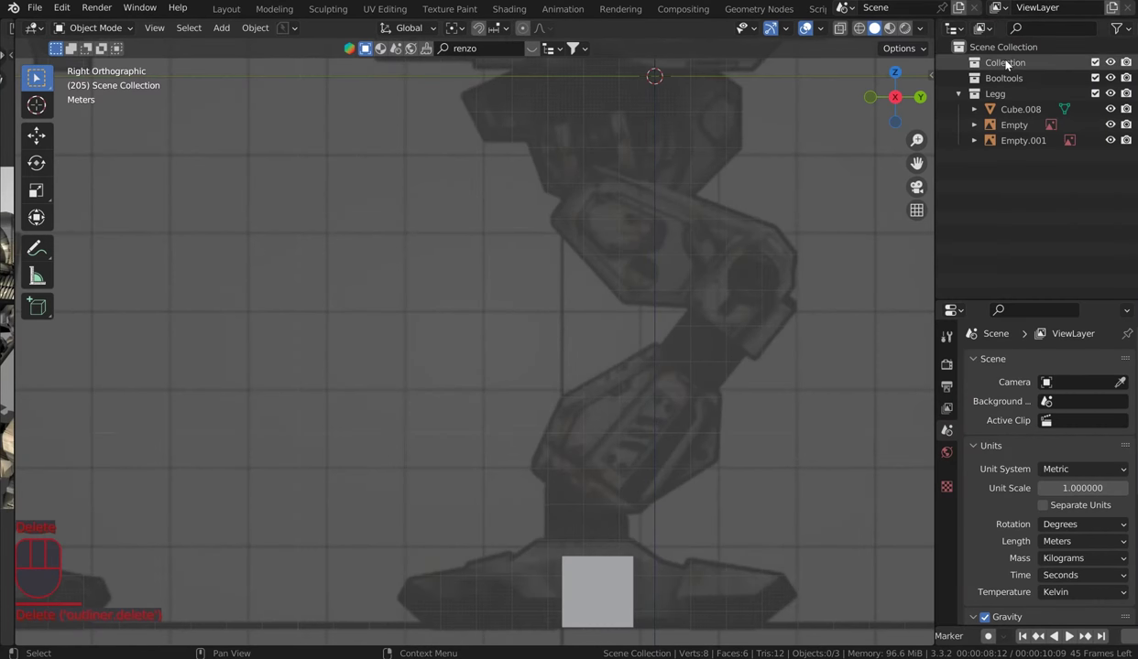
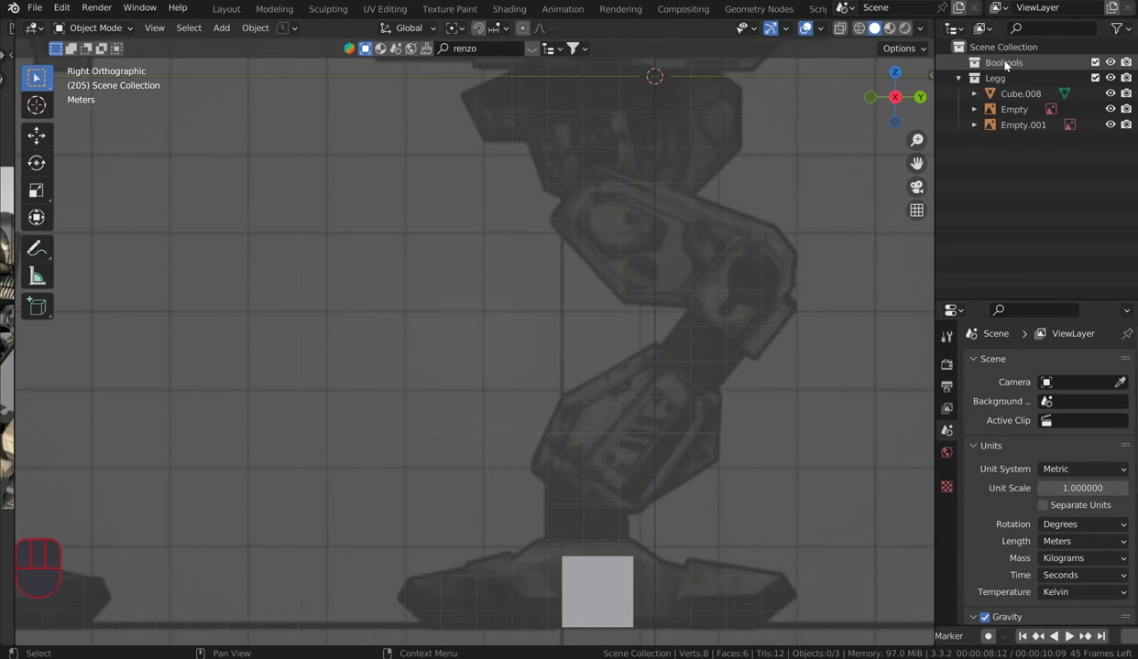
# Step: Delete the unused Collection from the Outliner
pyautogui.moveTo(961, 83); pyautogui.dragTo(1010, 120)
pyautogui.rightClick(1012, 134)
pyautogui.scroll(-3)
pyautogui.moveTo(716, 317); pyautogui.dragTo(714, 313)
pyautogui.scroll(-3)
# Step: Move both reference image empties into a new collection named Reference
pyautogui.moveTo(608, 201); pyautogui.dragTo(479, 140)
pyautogui.press('m')
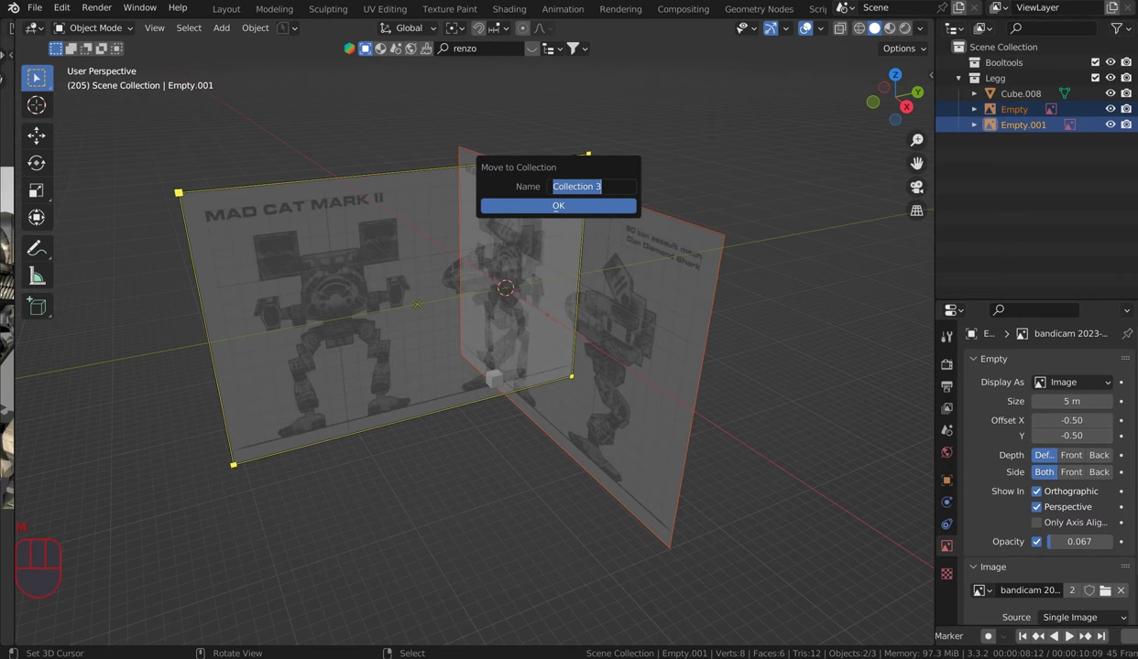
pyautogui.press('BackSpace')
pyautogui.press('BackSpace')
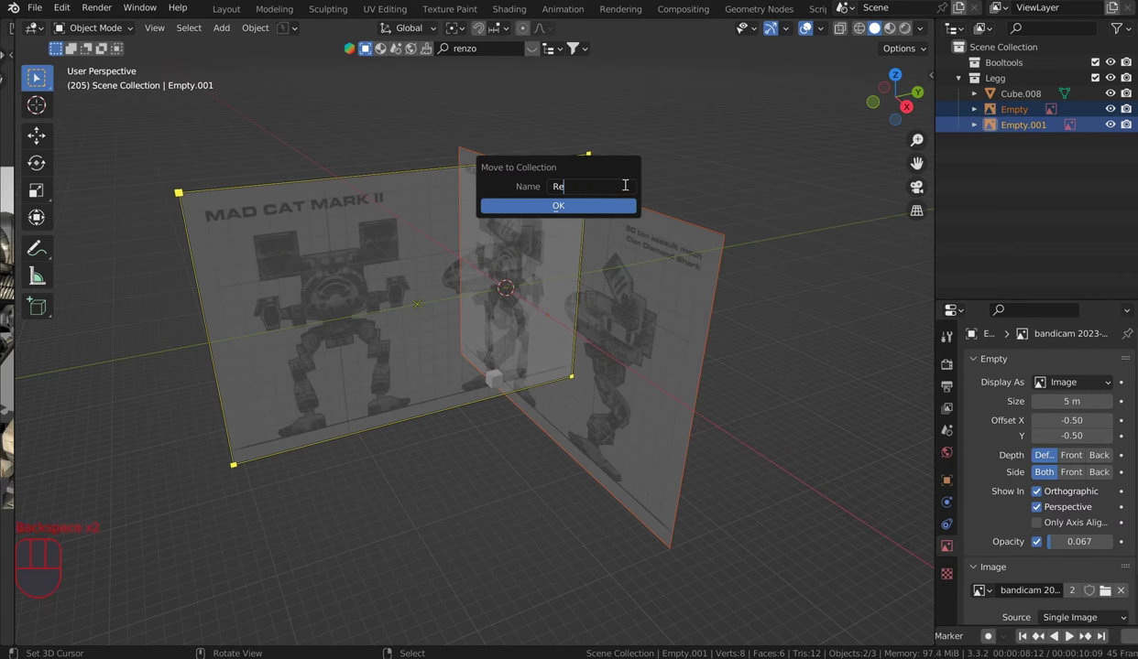
pyautogui.press('Return')
pyautogui.rightClick(627, 188)
pyautogui.press('KP_3')
pyautogui.scroll(3)
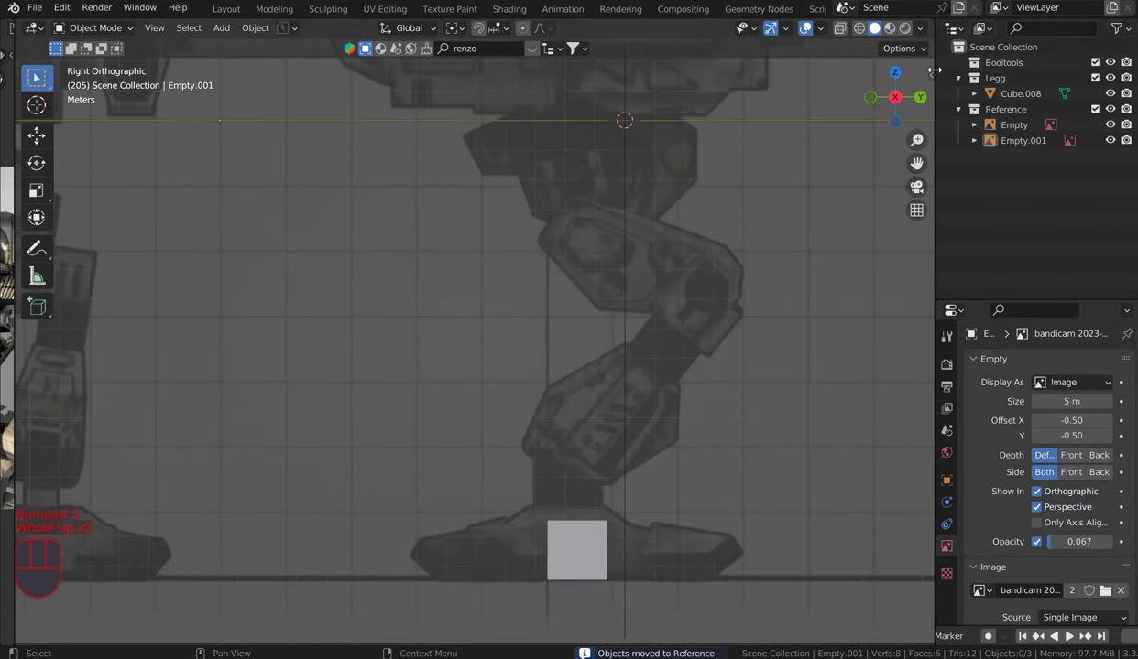
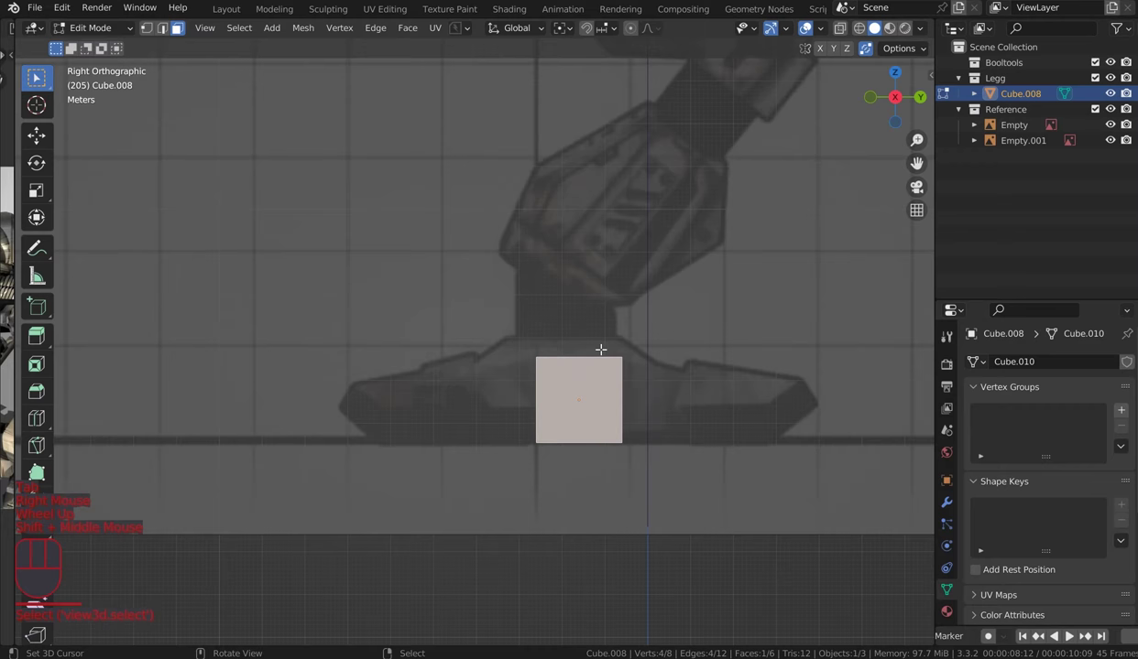
# Step: Use the Grid Modeler tool to trace the foot's front plate outline onto the cube's side face
pyautogui.press('q')
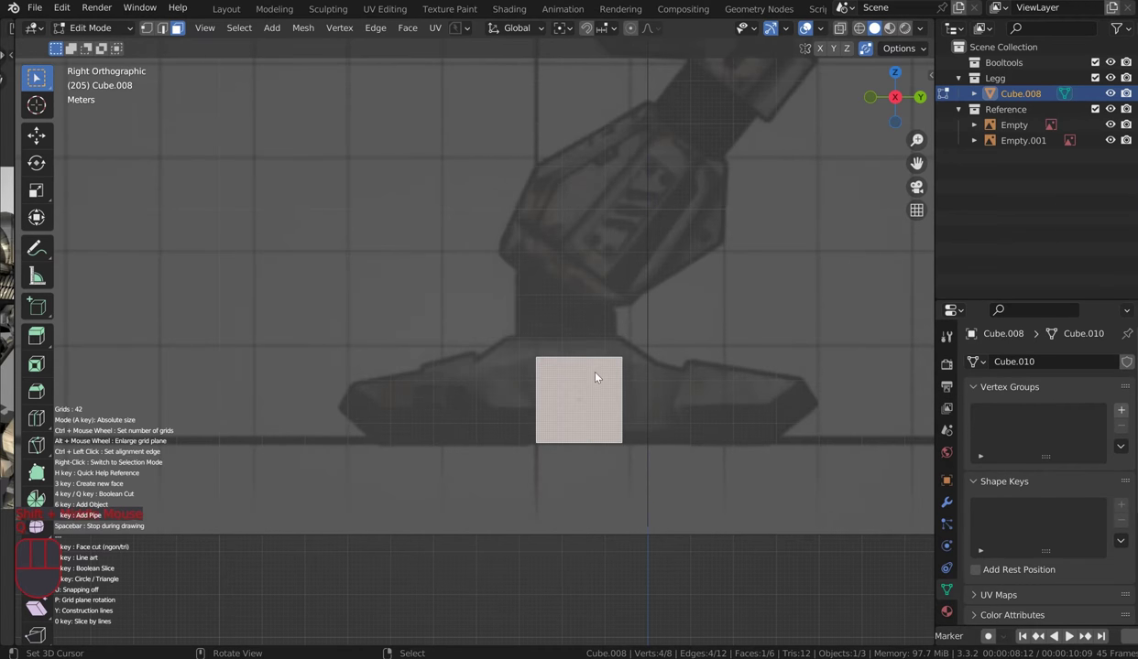
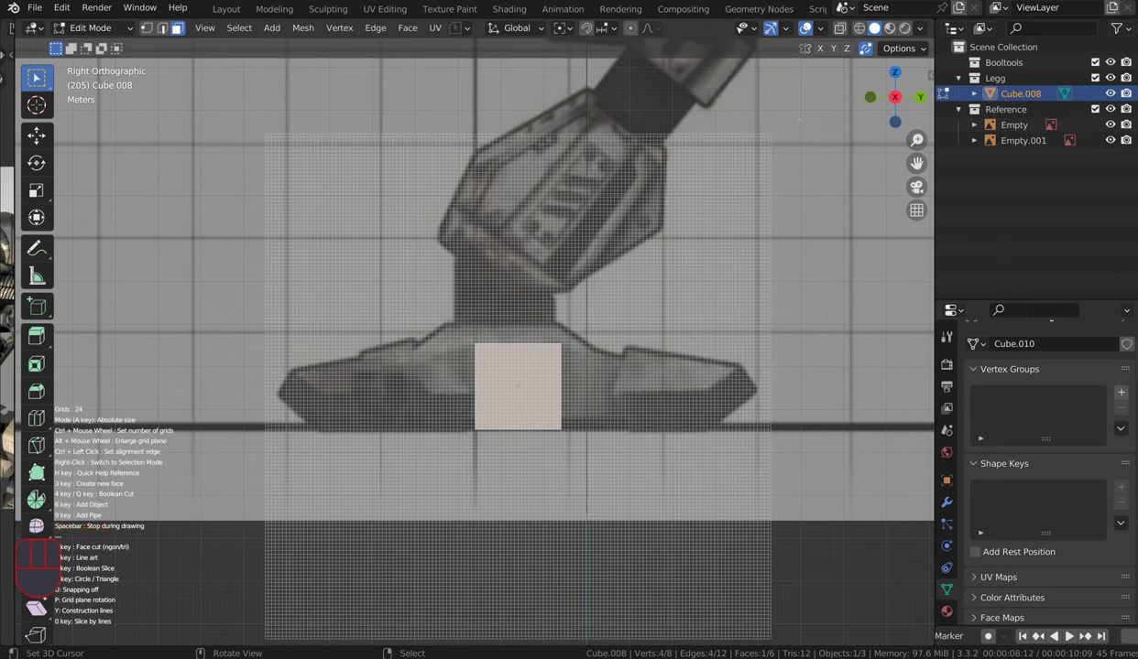
pyautogui.scroll(3)
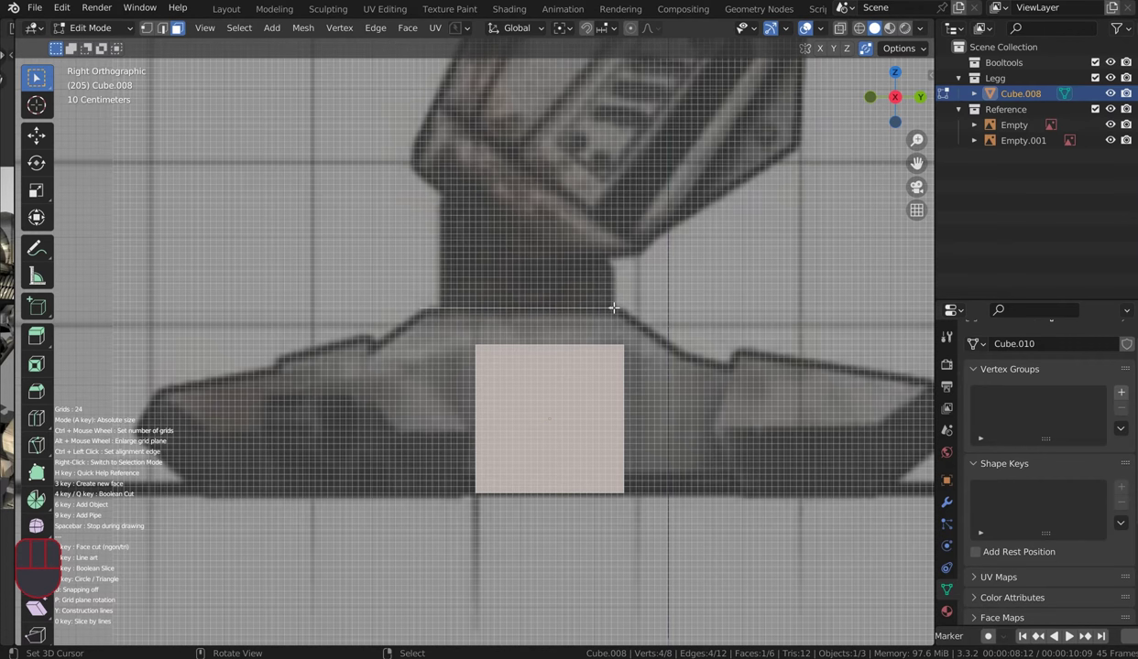
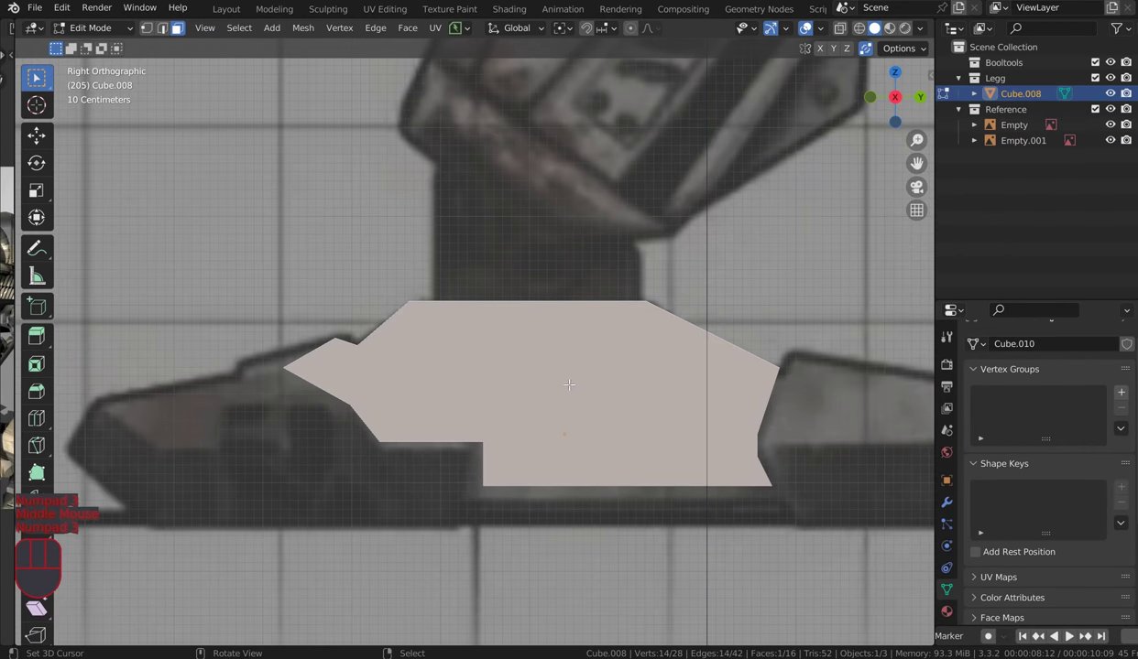
pyautogui.press('q')
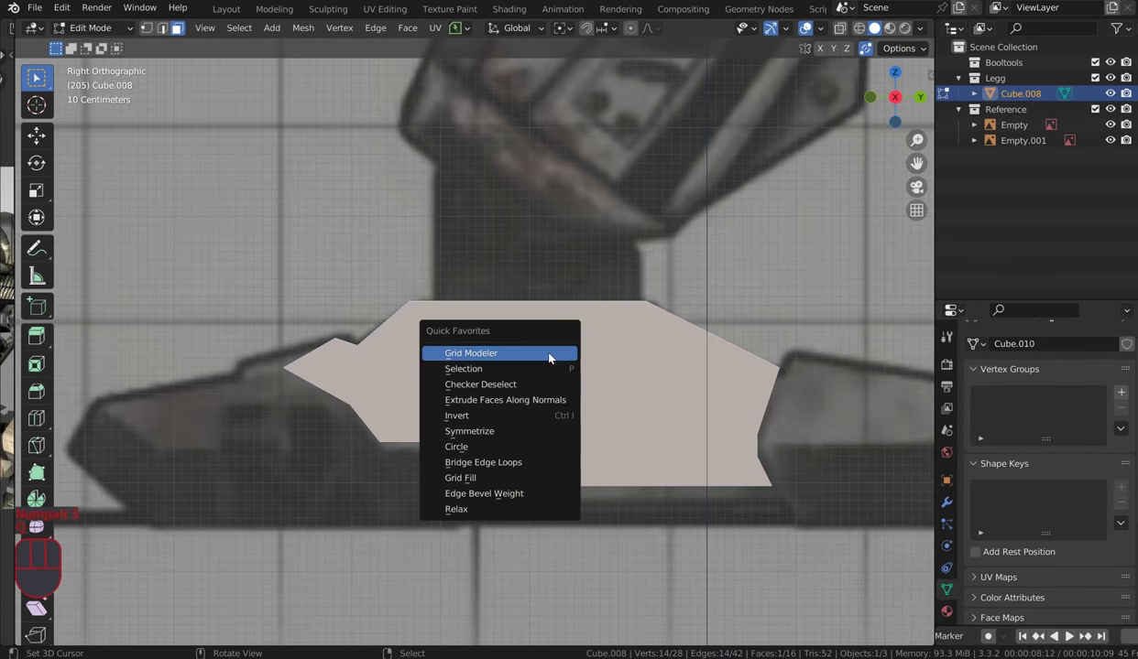
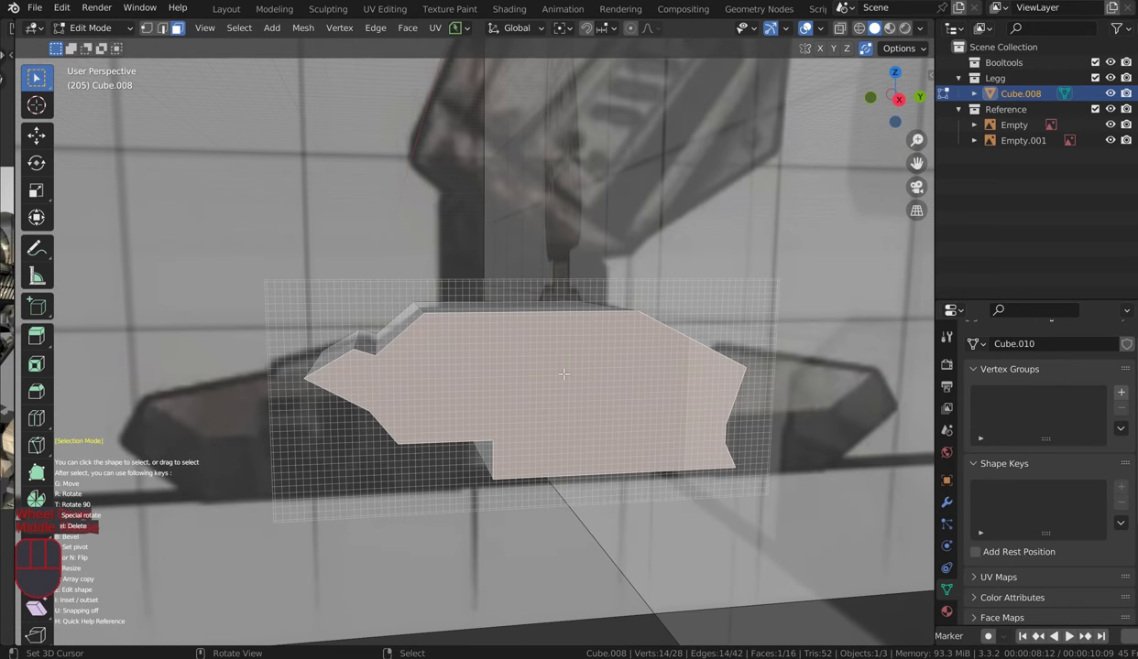
pyautogui.press('Tab')
pyautogui.middleClick(576, 305)
pyautogui.press('ctrl+a')
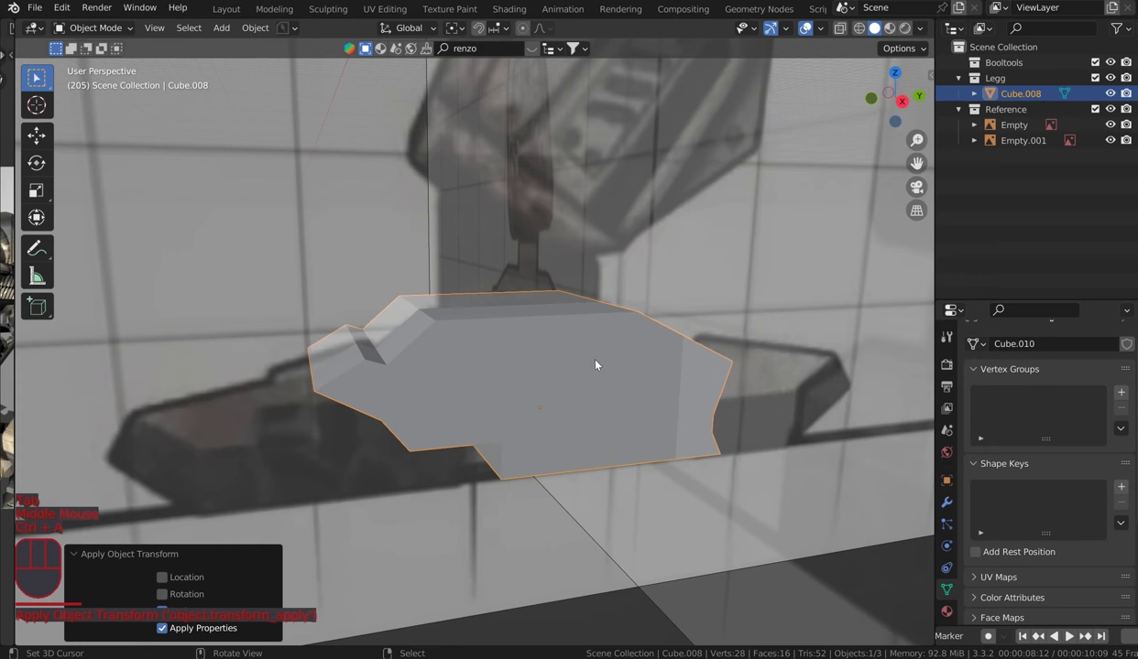
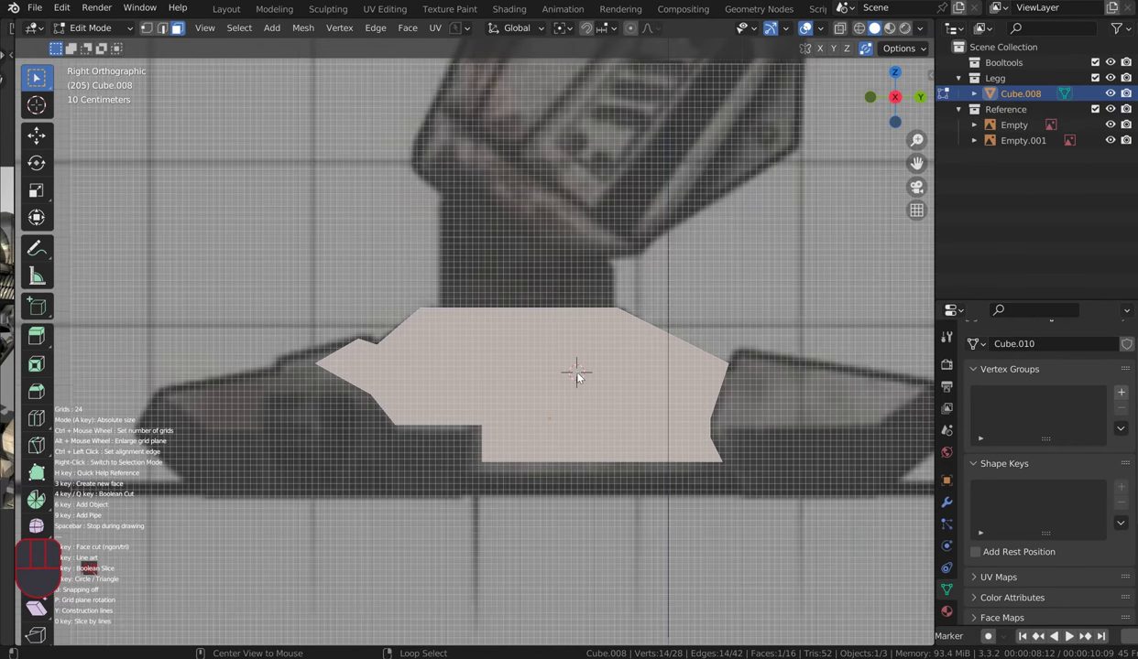
# Step: Trace the toe piece's outline corners along the reference silhouette in Right view
pyautogui.moveTo(633, 297); pyautogui.dragTo(647, 445)
pyautogui.click(624, 418)
pyautogui.click(624, 403)
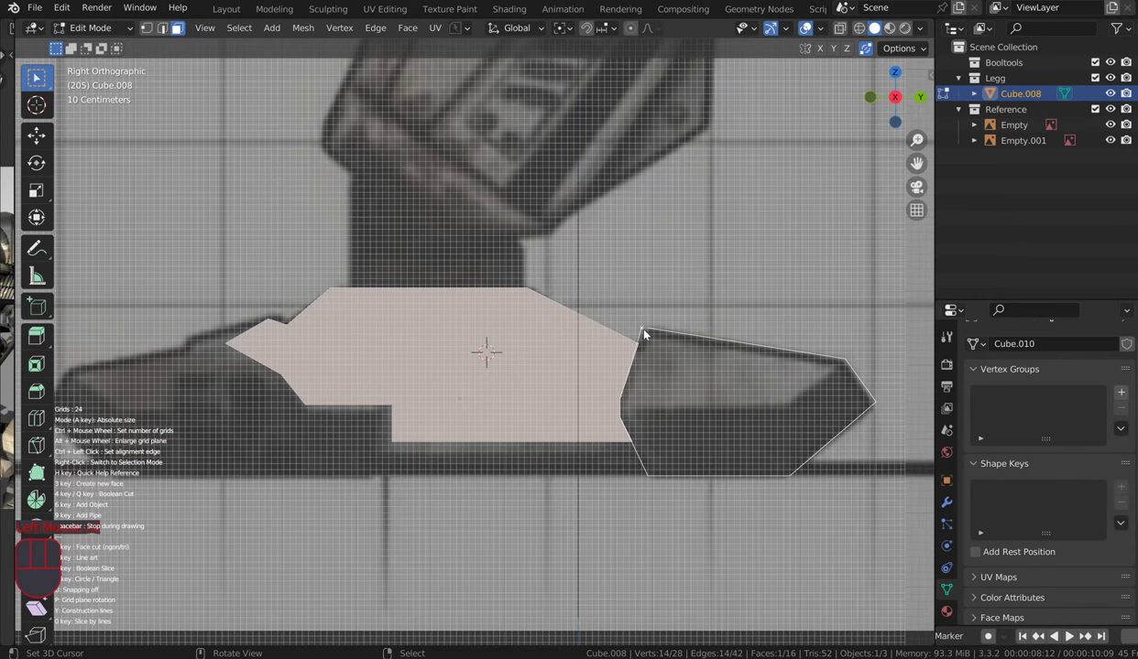
pyautogui.click(651, 333)
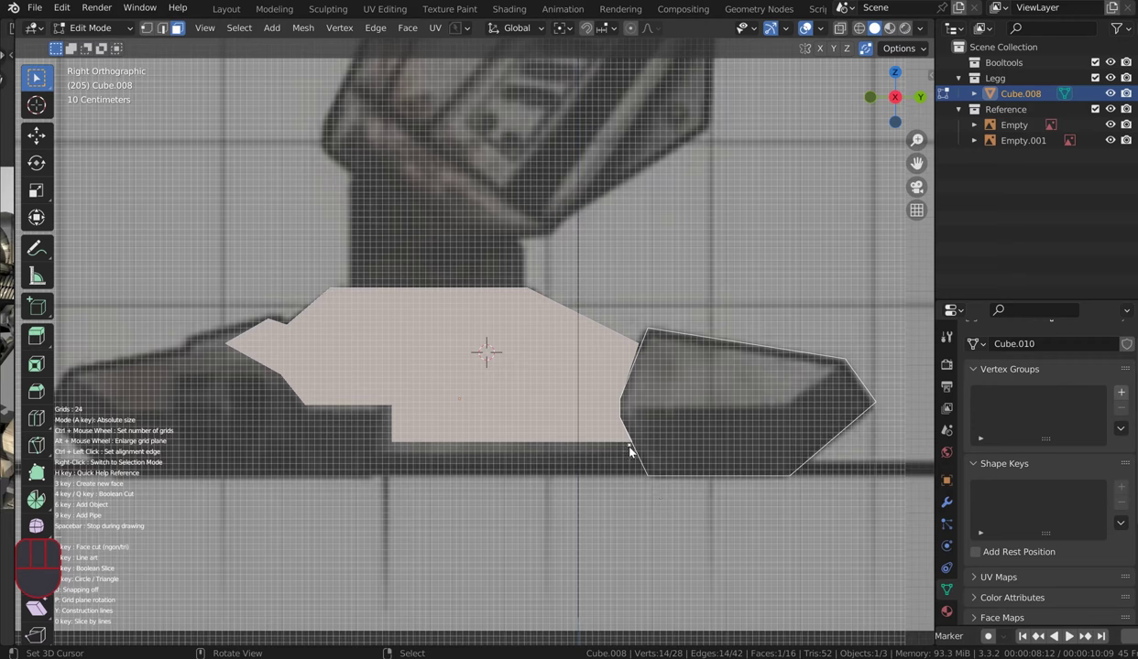
pyautogui.click(631, 449)
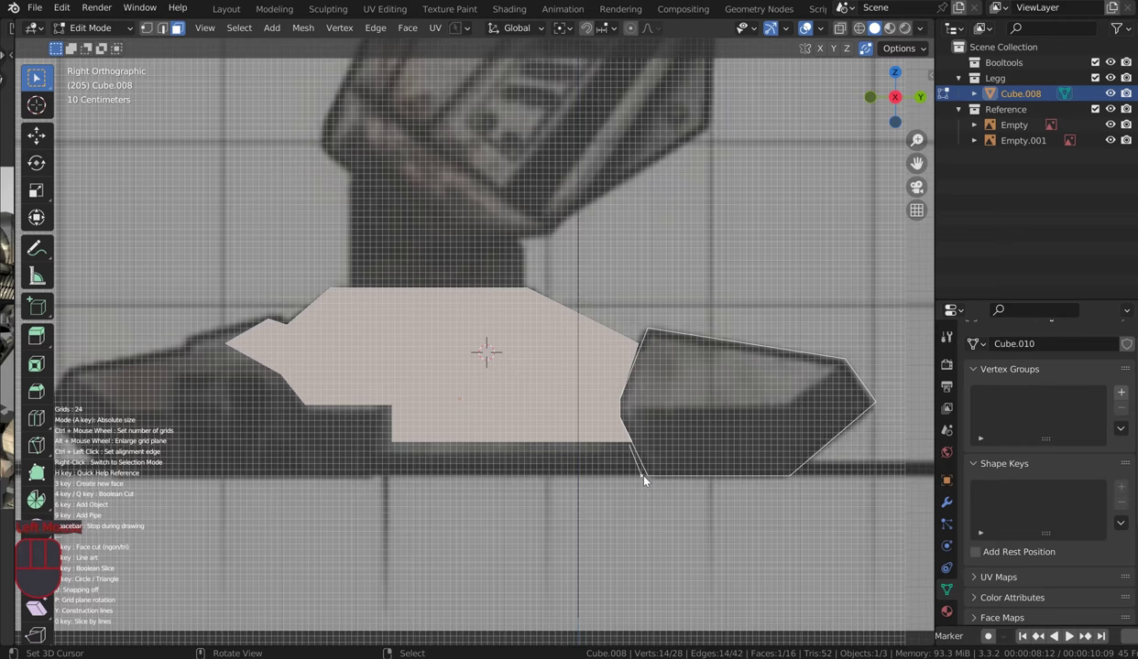
pyautogui.moveTo(649, 480); pyautogui.dragTo(195, 473)
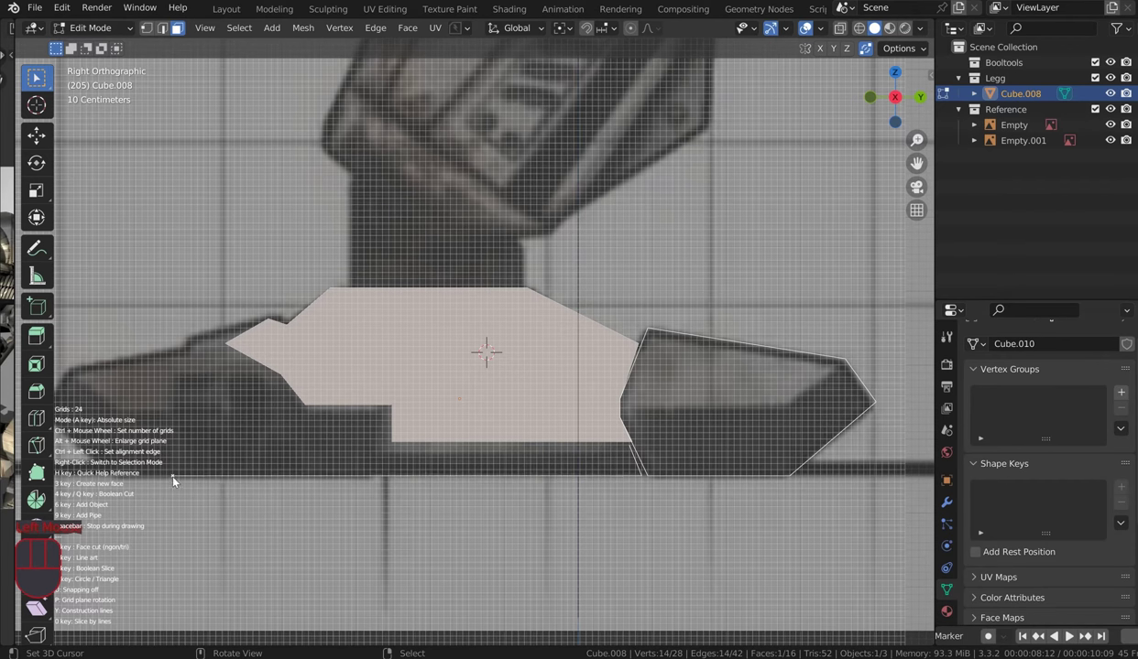
pyautogui.click(178, 482)
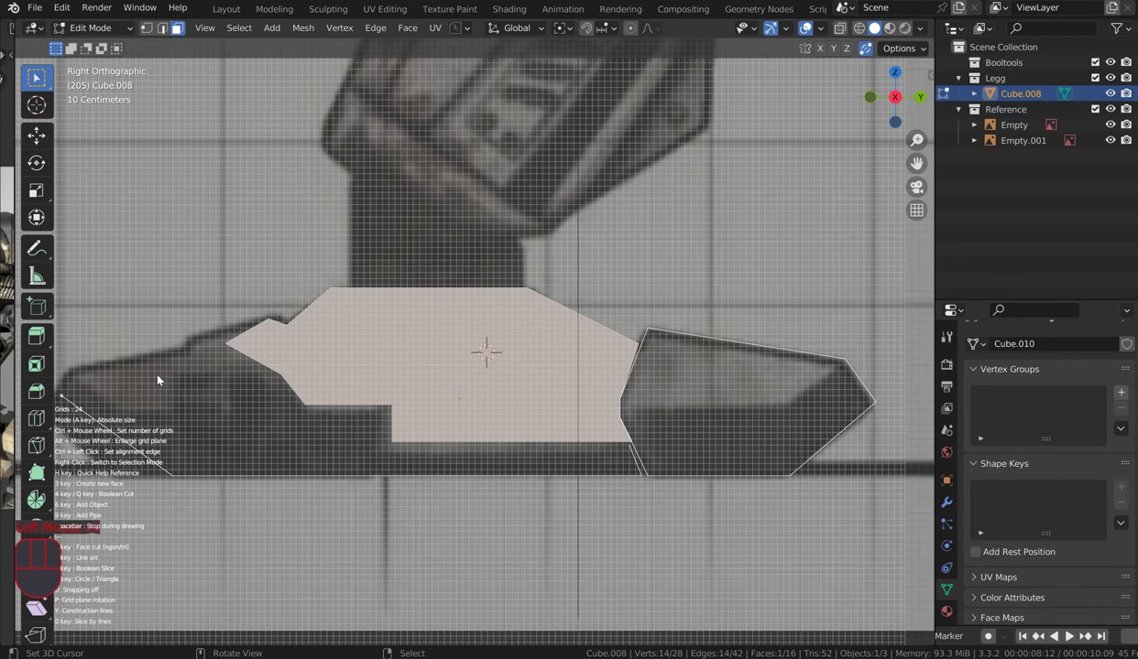
# Step: Move to the left end of the reference and trace the foot's outer outline up to the top of the inner step
pyautogui.scroll(-3)
pyautogui.moveTo(183, 364); pyautogui.dragTo(417, 324)
pyautogui.scroll(3)
pyautogui.moveTo(447, 350); pyautogui.dragTo(411, 355)
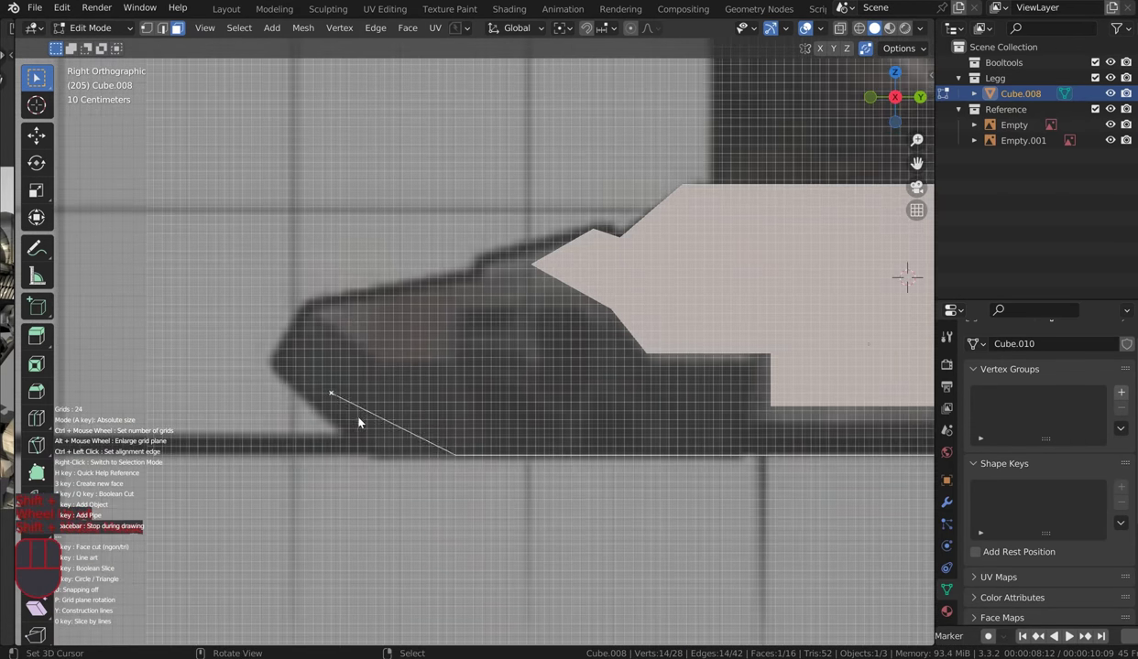
pyautogui.click(377, 457)
pyautogui.click(275, 366)
pyautogui.click(315, 300)
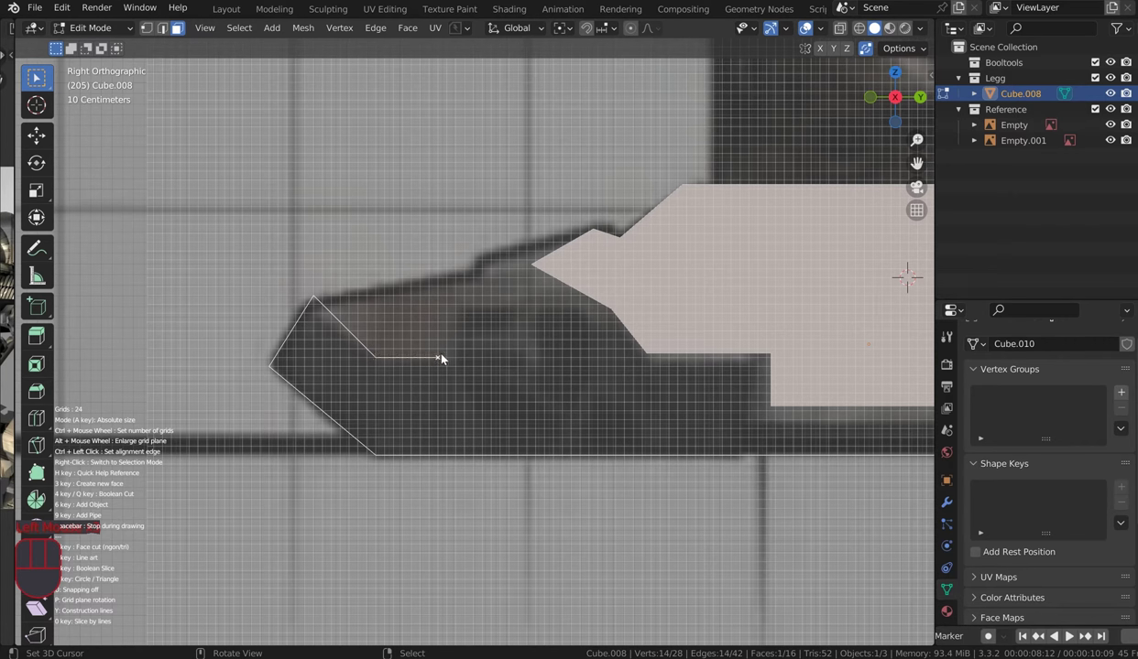
pyautogui.click(449, 358)
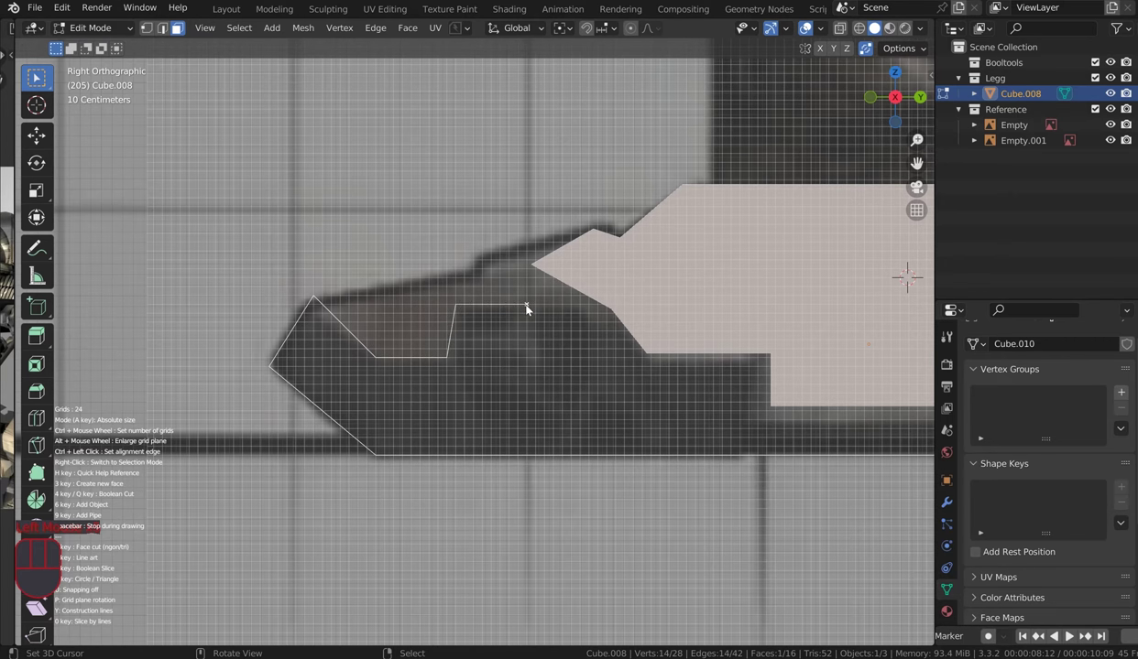
pyautogui.click(582, 309)
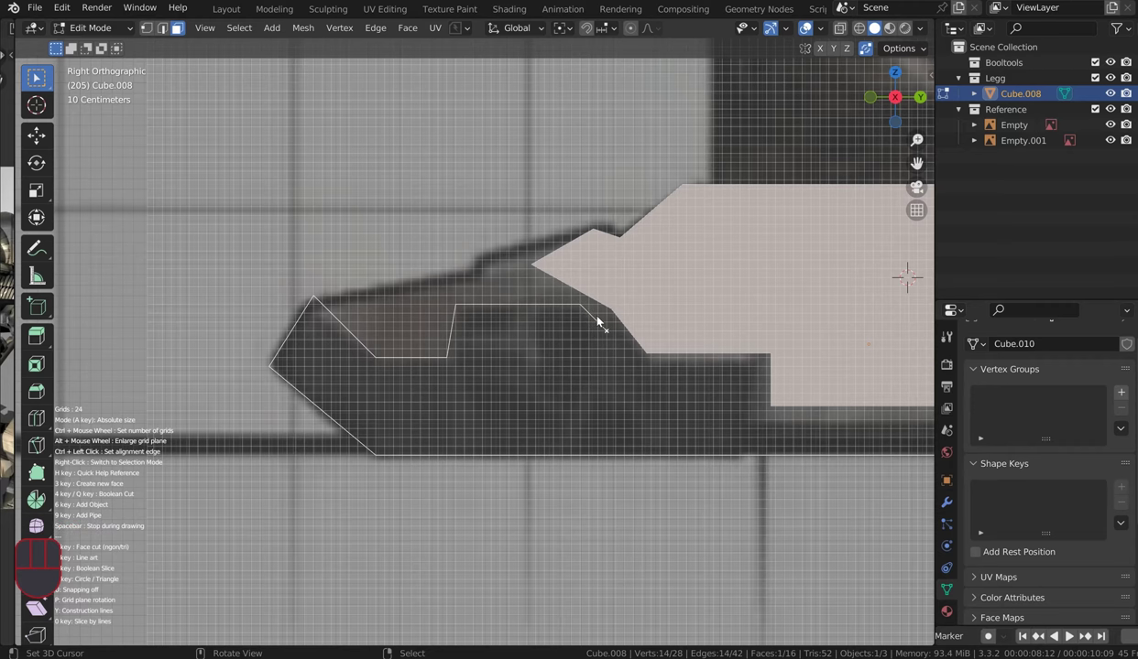
# Step: Continue the foot outline down the sloped edge and lower notch, closing it at the bottom corner
pyautogui.click(606, 311)
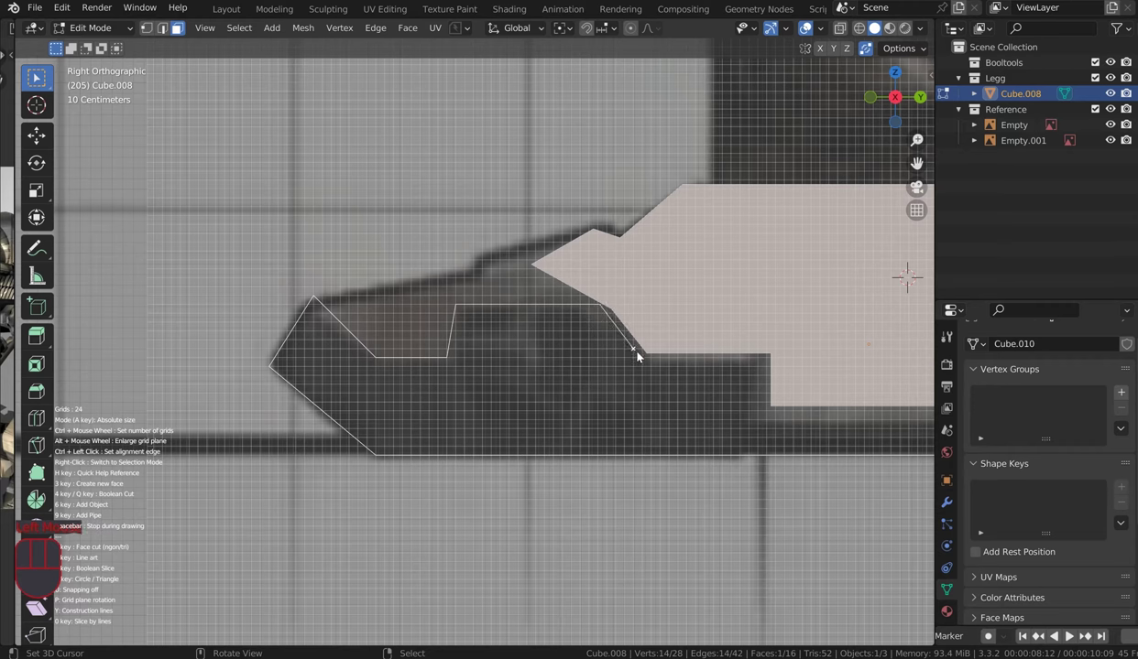
pyautogui.moveTo(644, 359); pyautogui.dragTo(763, 368)
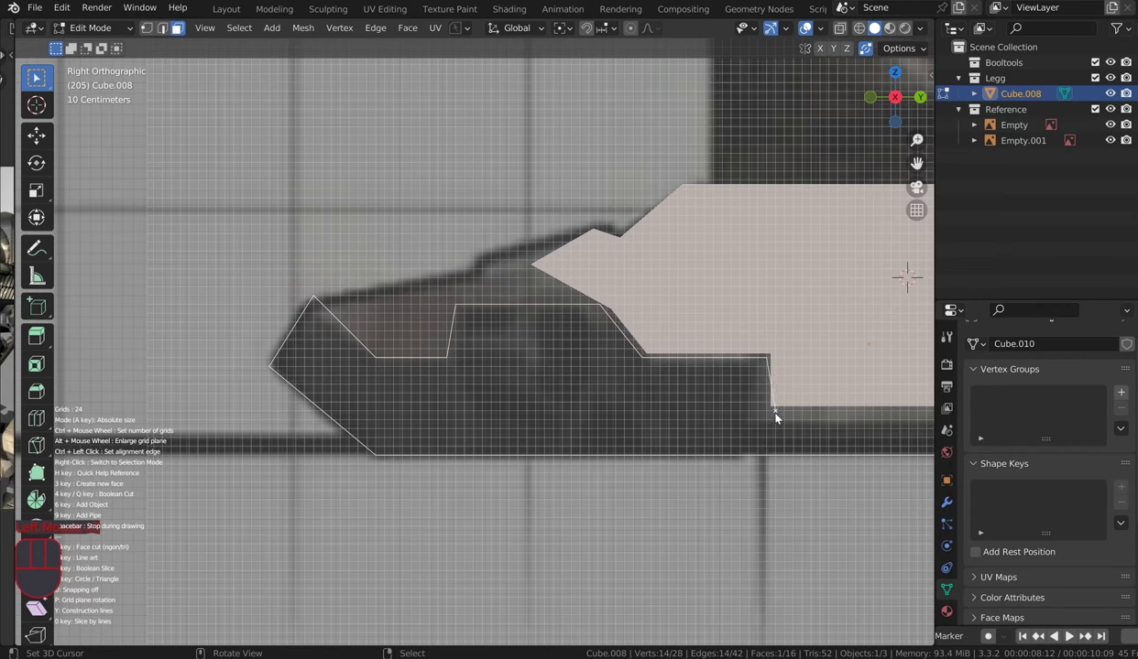
pyautogui.click(772, 412)
pyautogui.scroll(-3)
pyautogui.moveTo(743, 416); pyautogui.dragTo(461, 424)
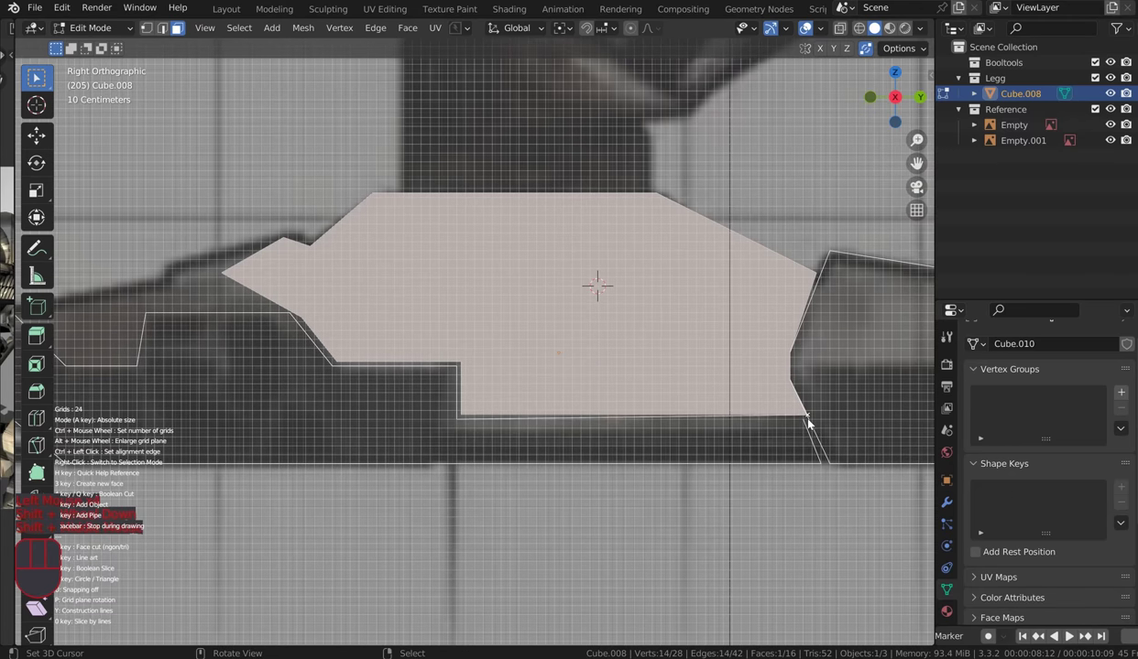
pyautogui.click(810, 422)
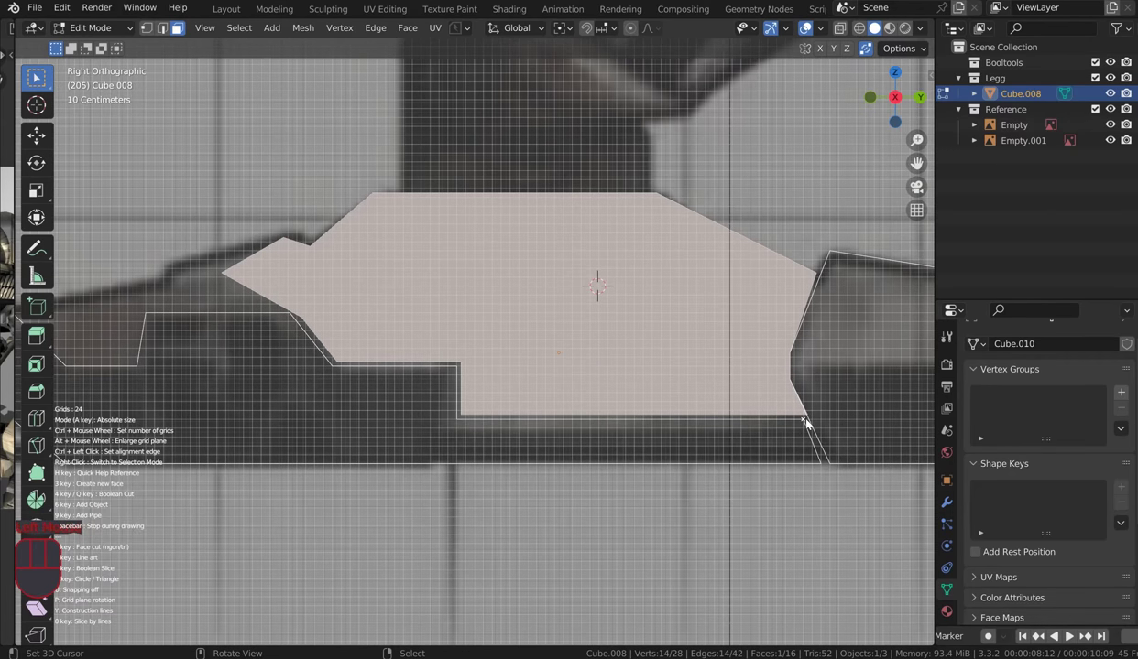
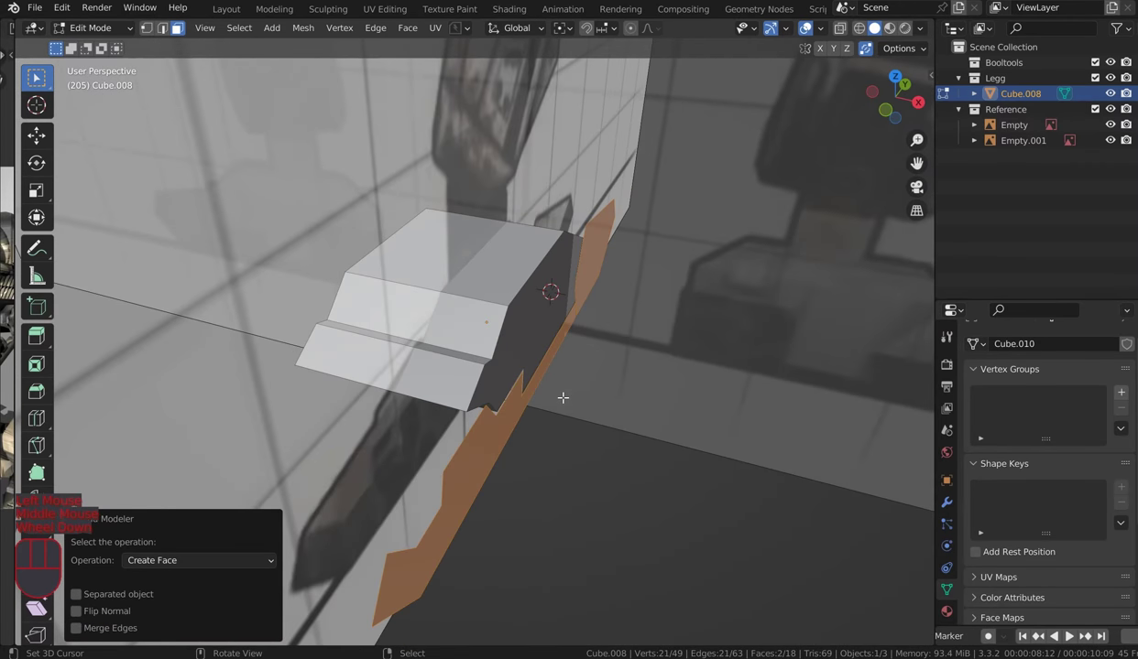
# Step: Extrude the traced profile for thickness, then separate the linked lower leg and octagonal front pieces into their own objects
pyautogui.press('e')
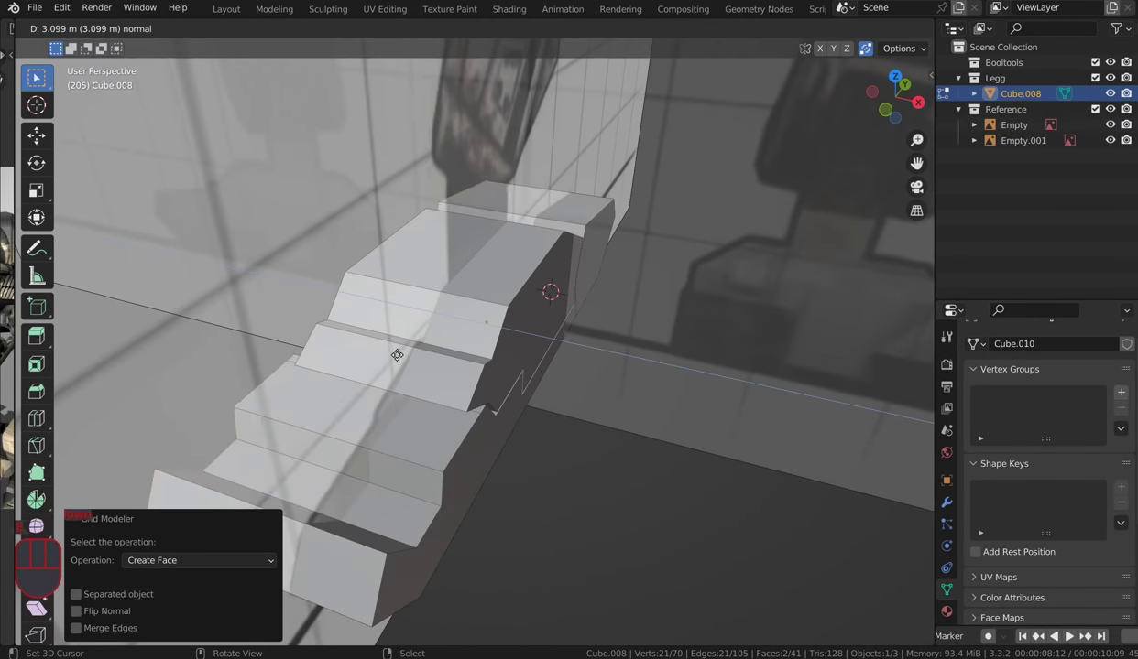
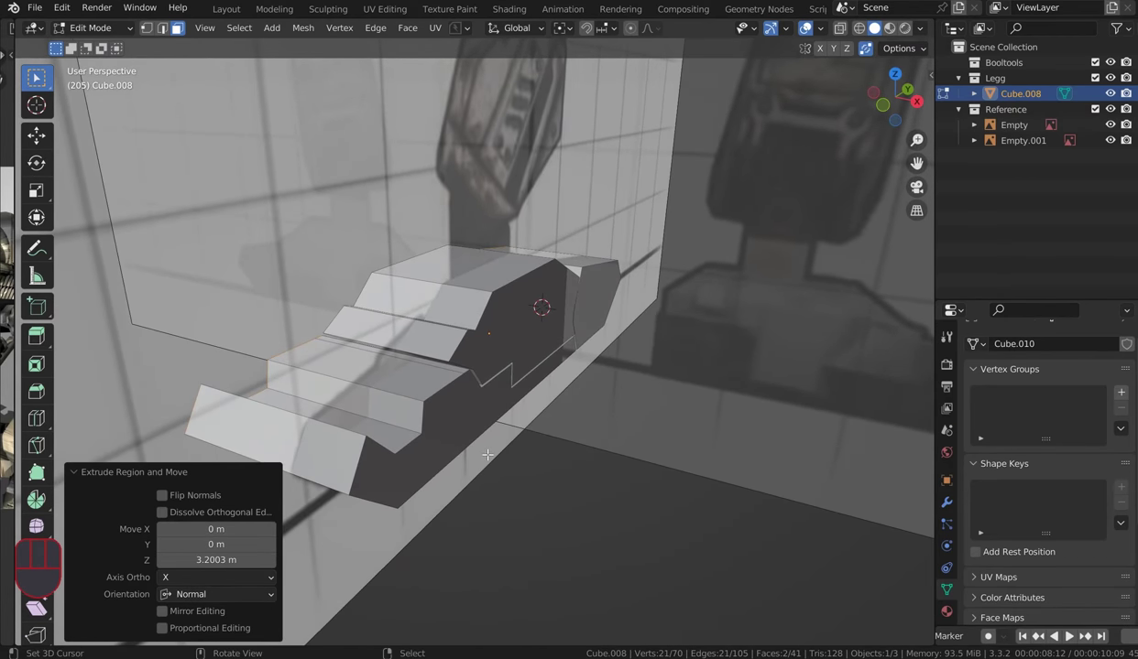
pyautogui.press('l')
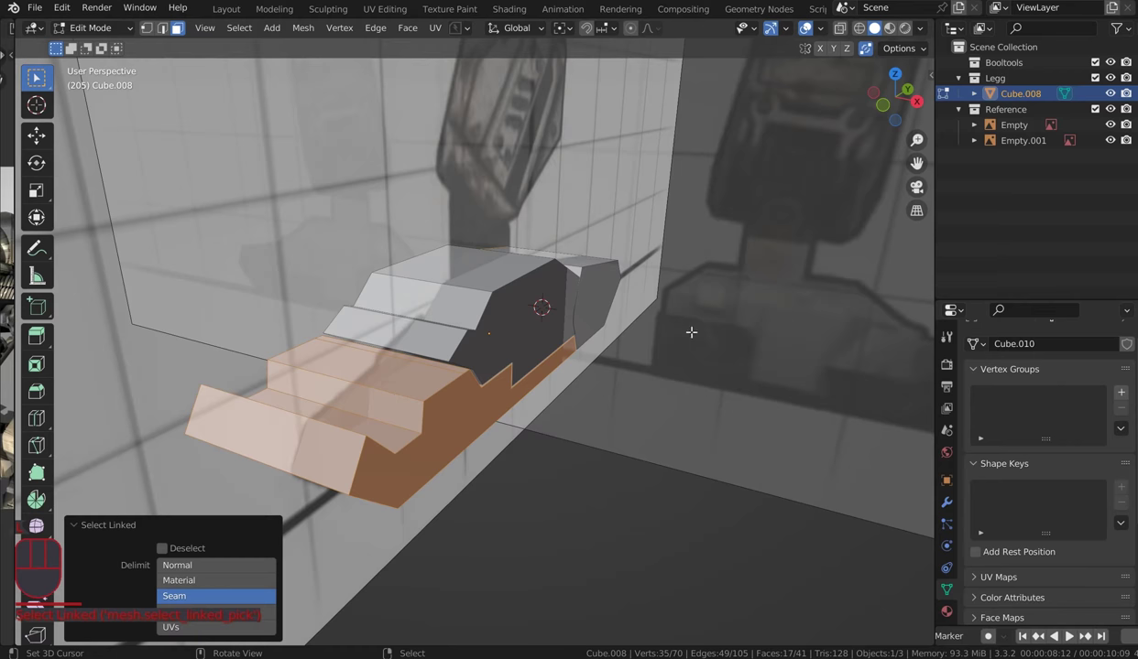
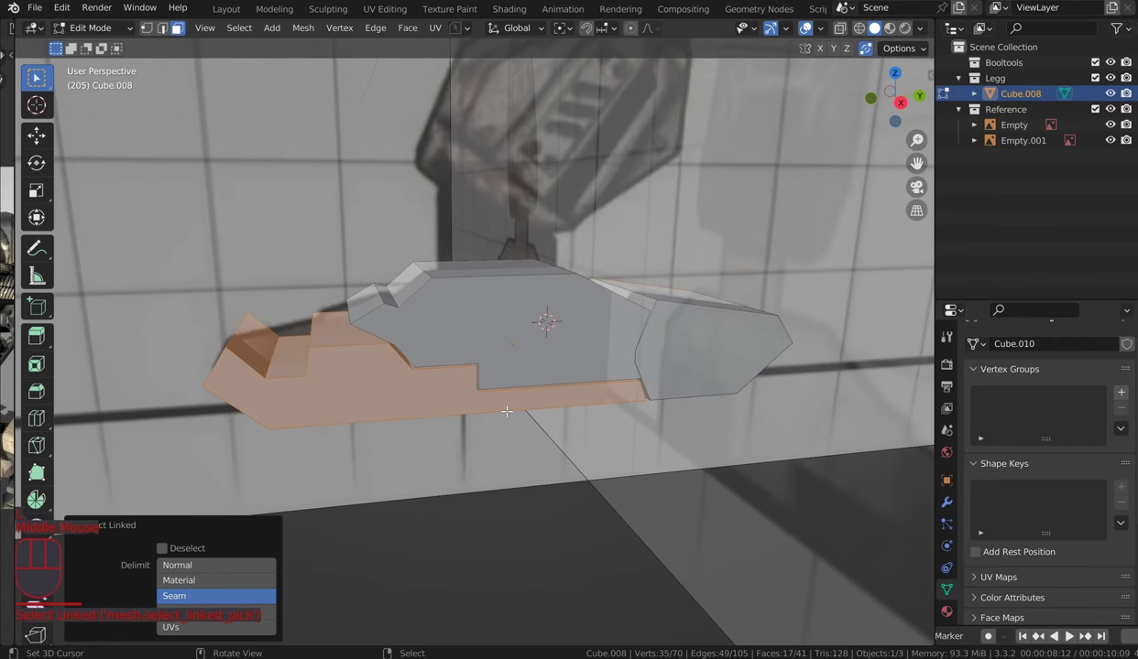
pyautogui.press('q')
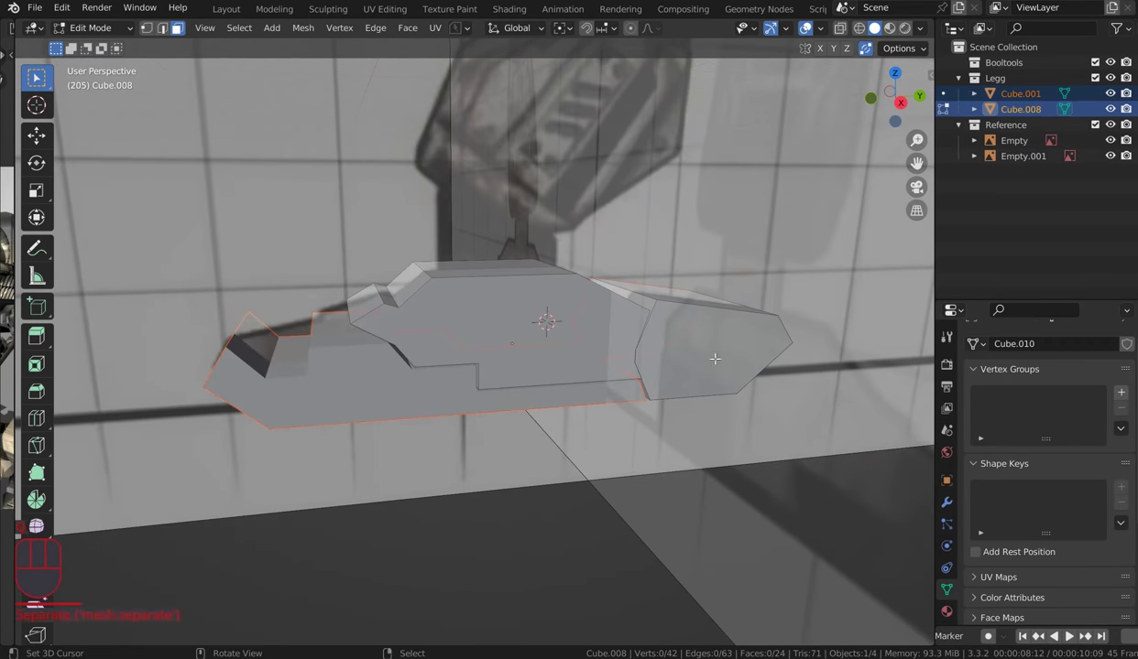
pyautogui.press('l')
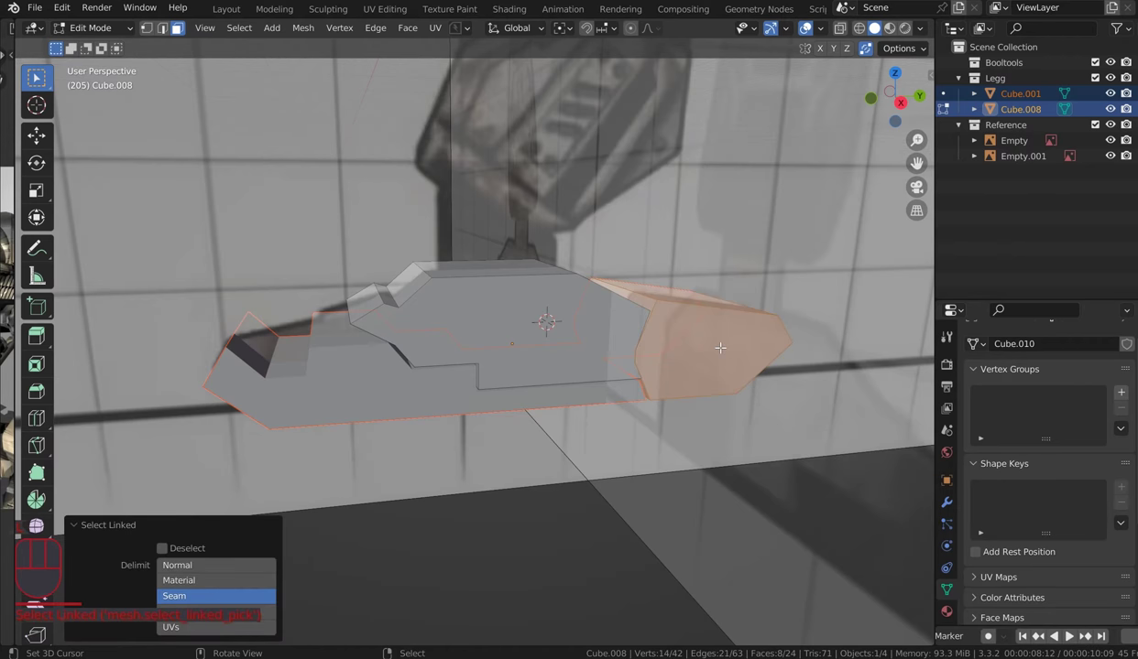
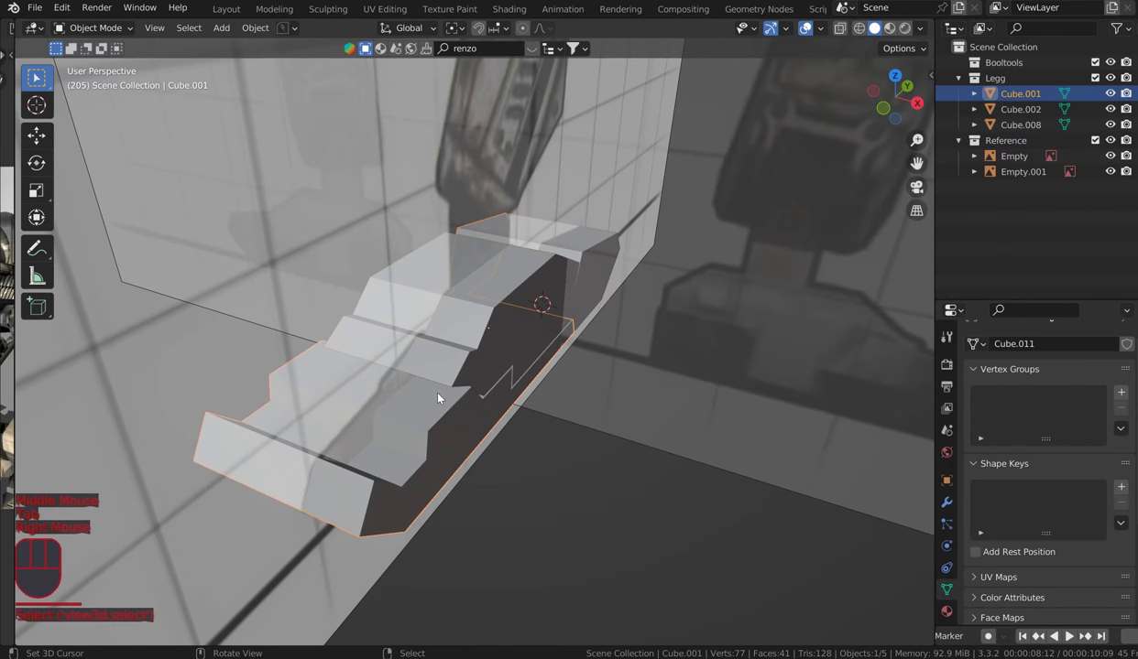
# Step: Nudge the separated piece along its axis and select one of the leg pieces
pyautogui.press('g')
pyautogui.press('y')
pyautogui.press('x')
pyautogui.click(473, 385)
pyautogui.moveTo(632, 320); pyautogui.dragTo(639, 335)
pyautogui.moveTo(609, 307); pyautogui.dragTo(557, 253)
pyautogui.scroll(-3)
pyautogui.moveTo(558, 305); pyautogui.dragTo(481, 321)
# Step: From the Right view, shade the separated leg pieces smooth via the Q favourites menu
pyautogui.press('KP_3')
pyautogui.scroll(3)
pyautogui.moveTo(375, 275); pyautogui.dragTo(587, 351)
pyautogui.moveTo(524, 399); pyautogui.dragTo(520, 410)
pyautogui.press('q')
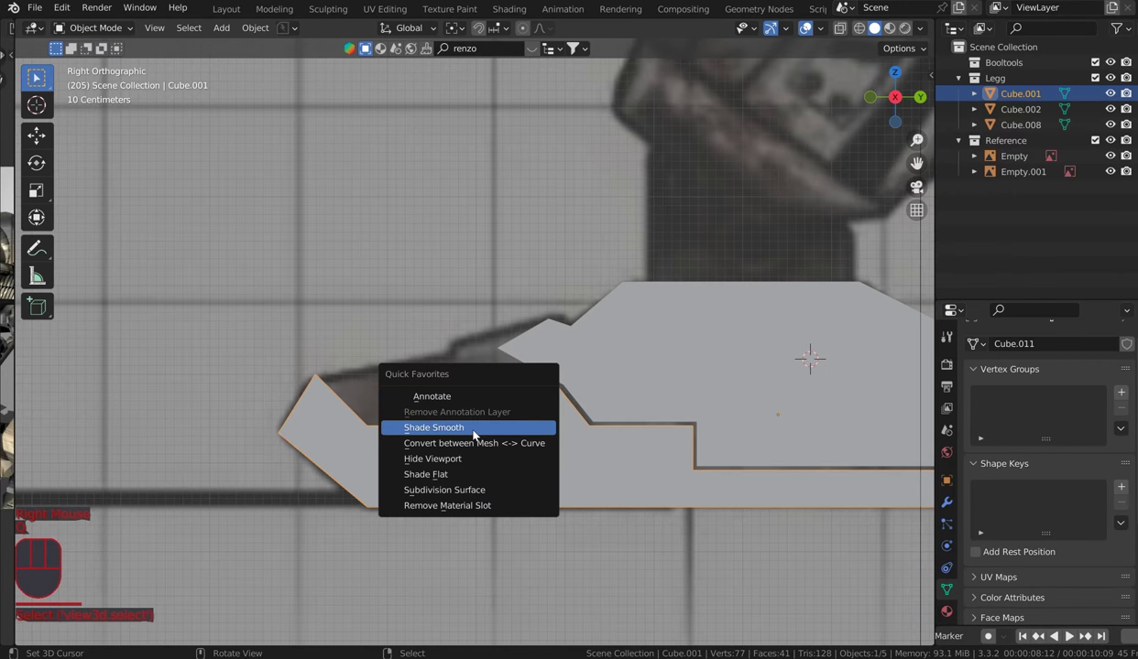
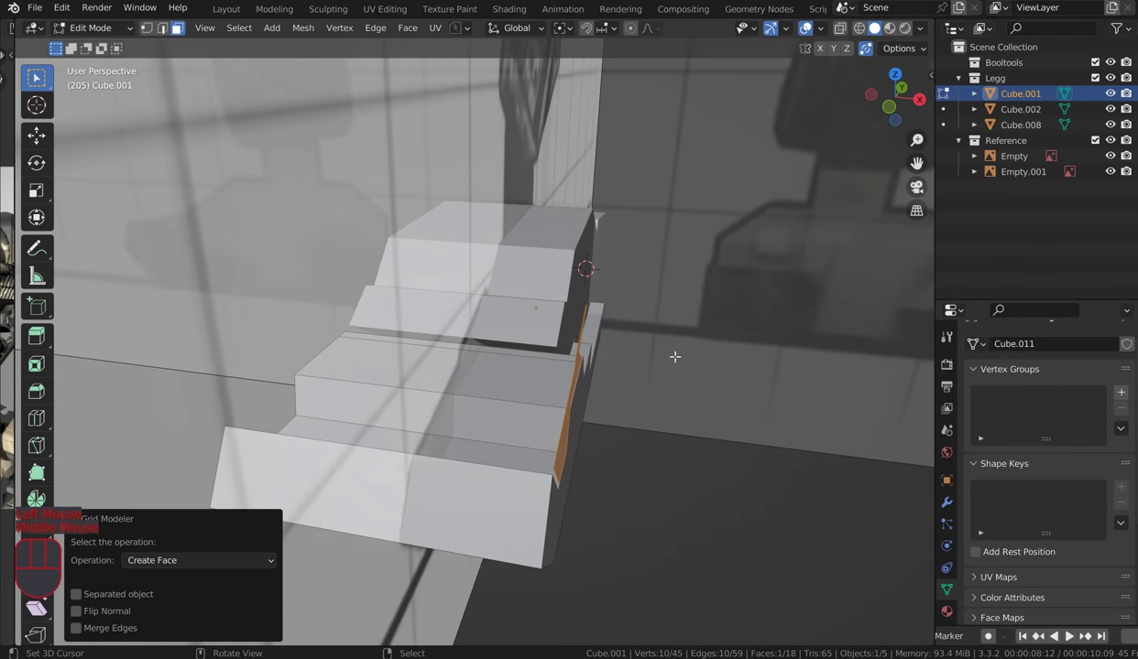
# Step: Extrude the selected face into a raised step and separate its linked block into Cube.003
pyautogui.press('e')
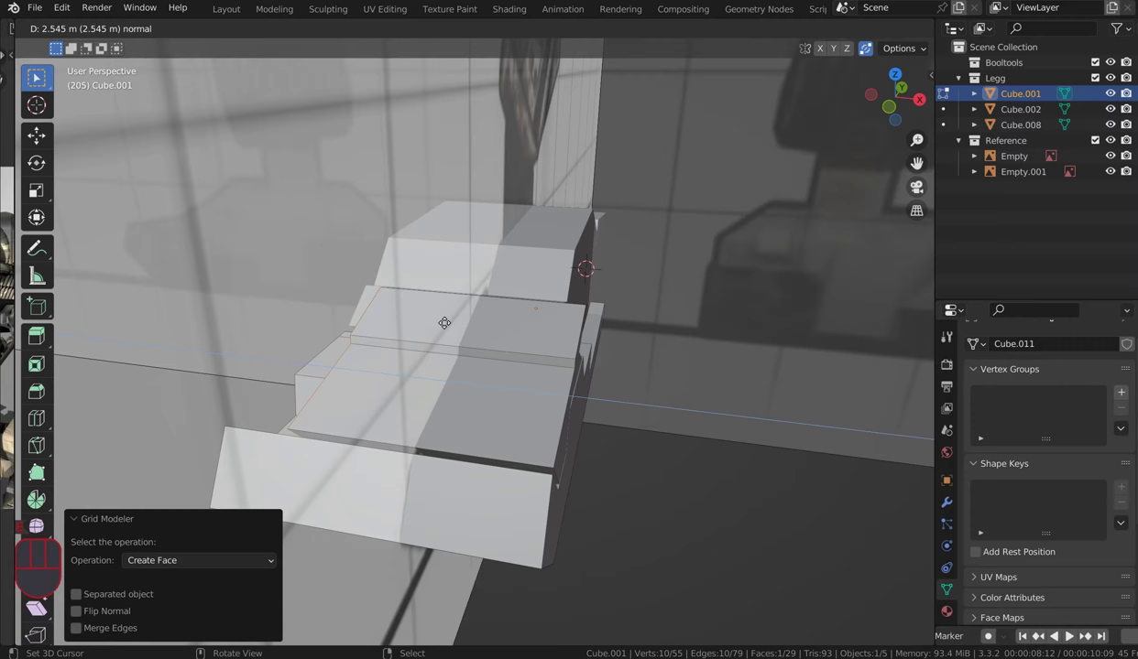
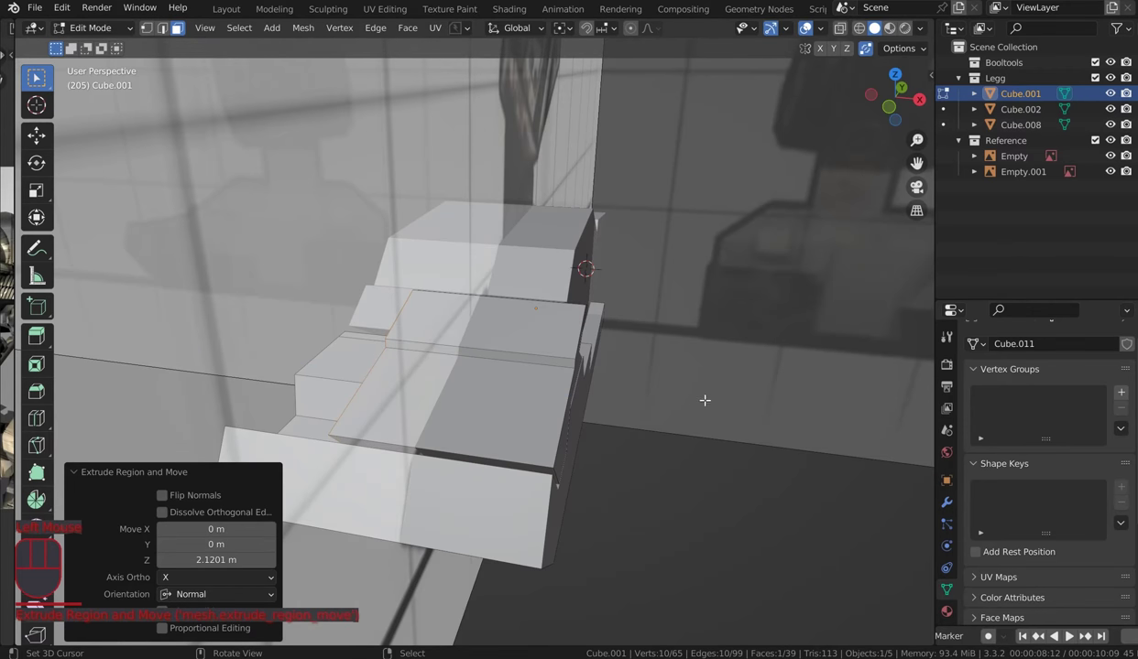
pyautogui.press('l')
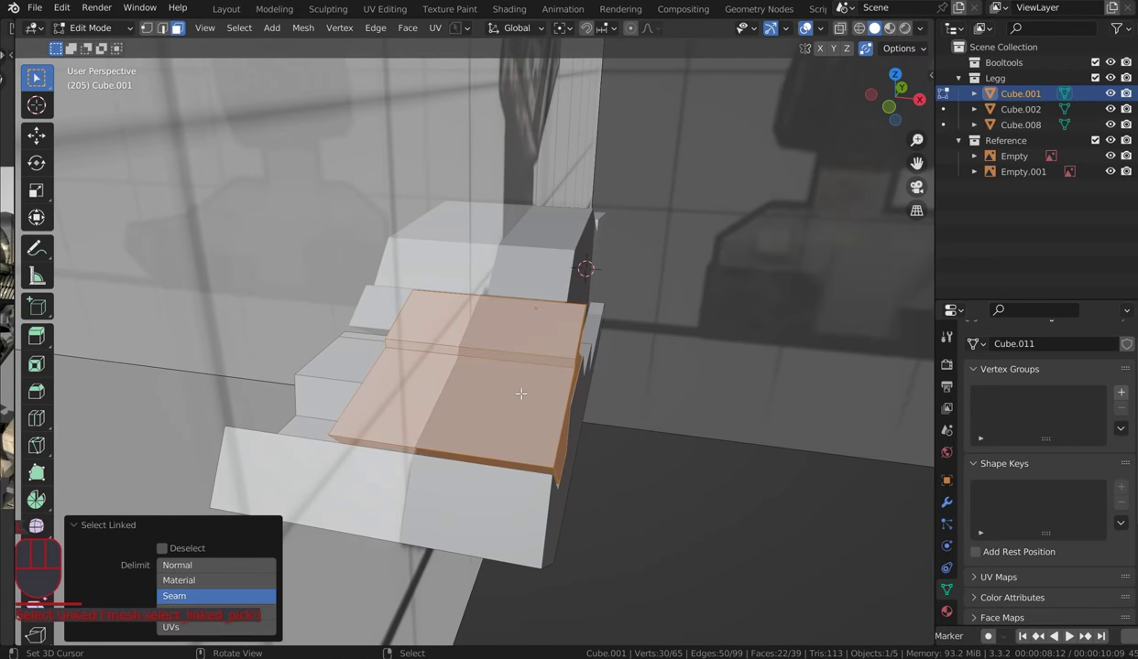
pyautogui.press('q')
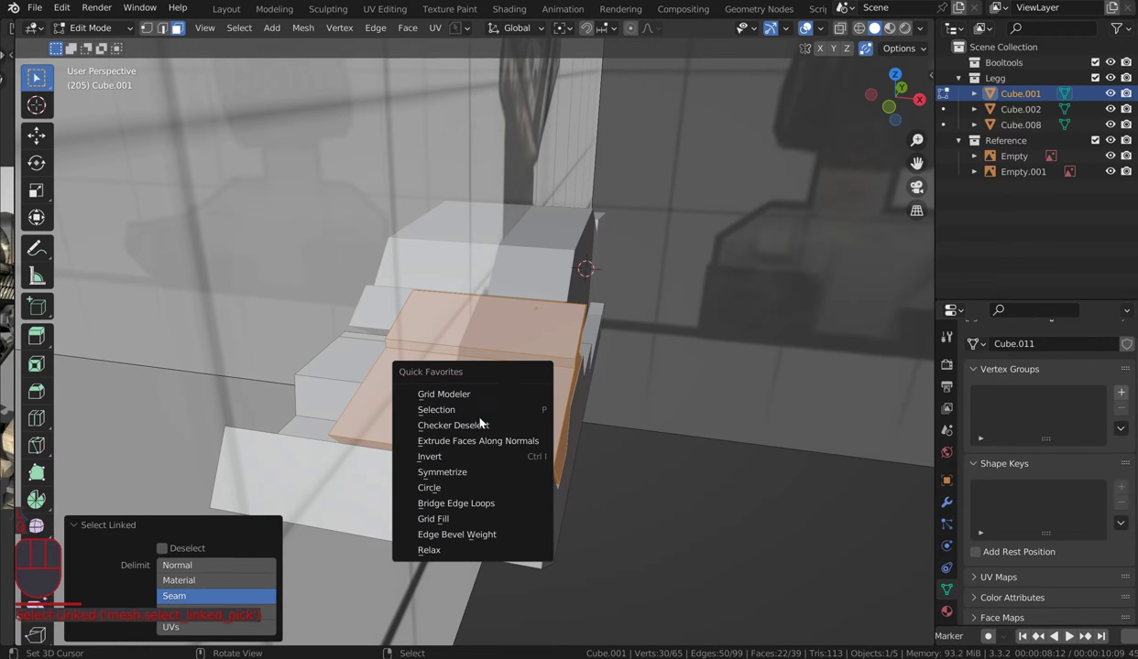
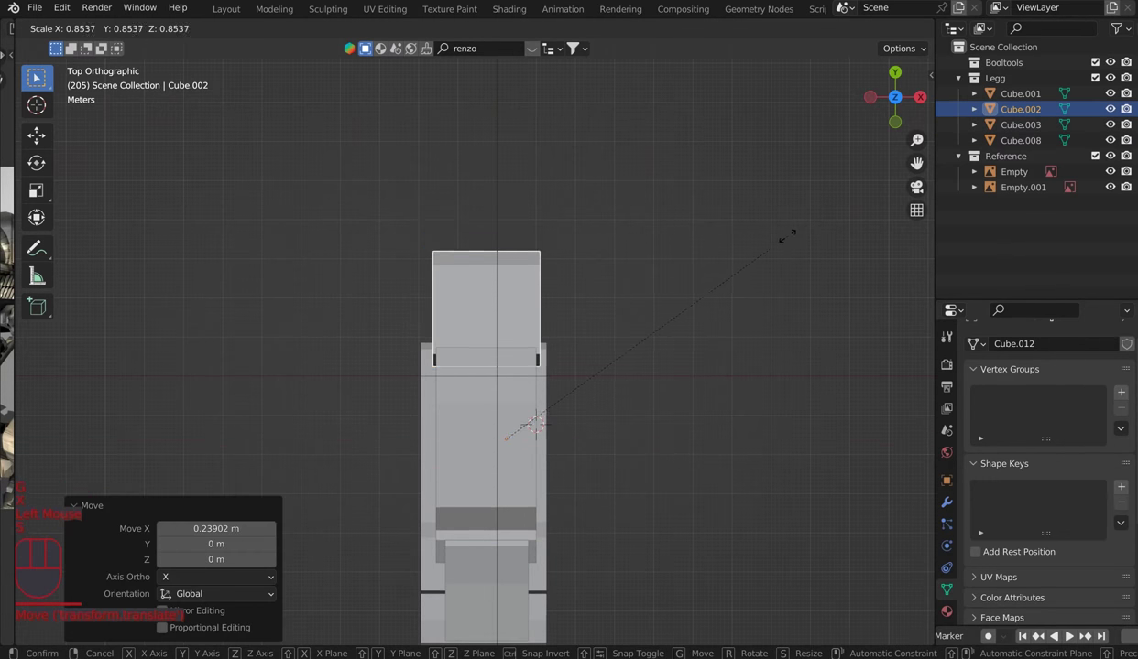
# Step: Confirm the octagonal piece's smaller scale and orbit around the joint to inspect it
pyautogui.click(793, 240)
pyautogui.moveTo(698, 239); pyautogui.dragTo(623, 168)
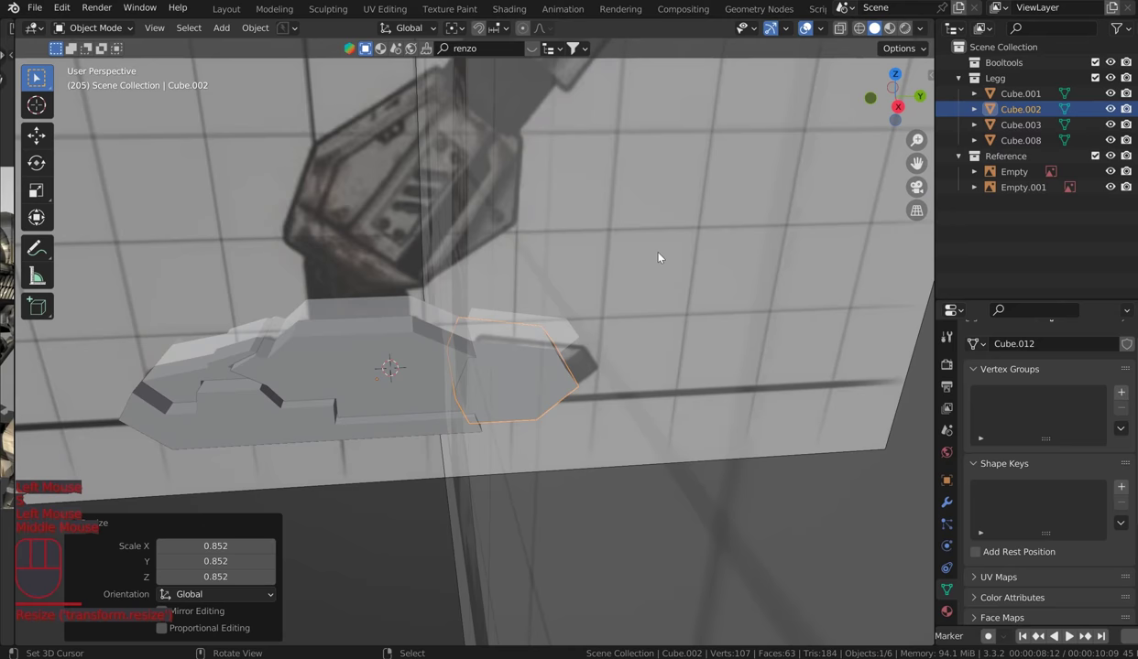
pyautogui.moveTo(627, 188); pyautogui.dragTo(671, 244)
pyautogui.scroll(3)
pyautogui.scroll(3)
pyautogui.moveTo(612, 313); pyautogui.dragTo(603, 327)
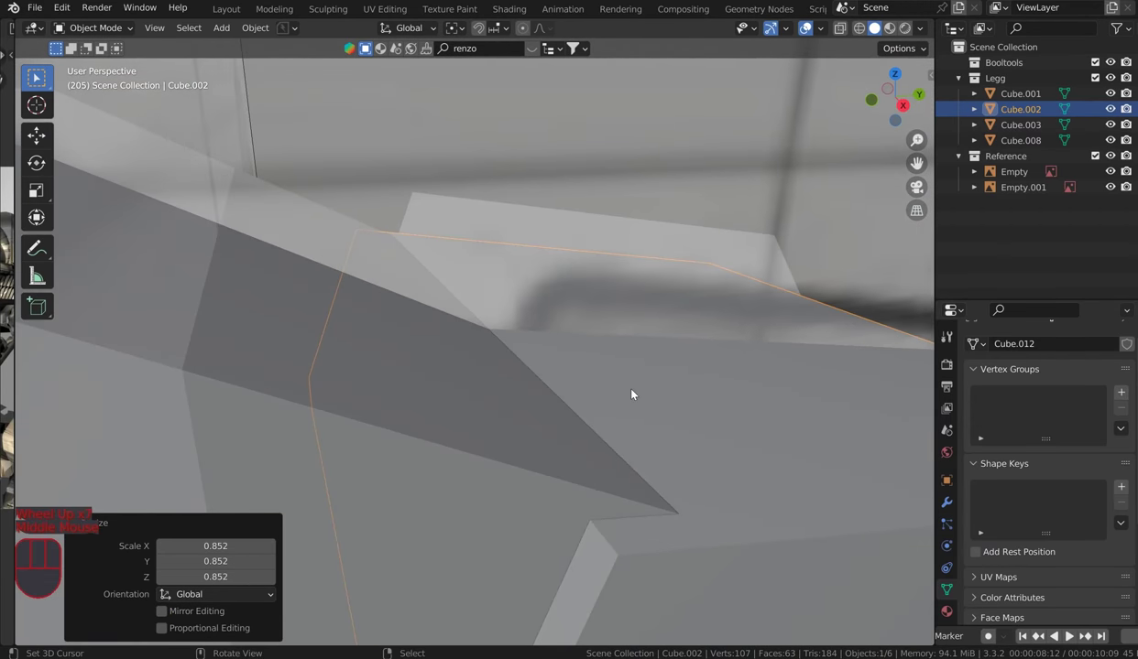
pyautogui.scroll(-3)
pyautogui.scroll(-3)
# Step: View the octagonal end from the side and select the angled leg piece
pyautogui.moveTo(546, 440); pyautogui.dragTo(552, 445)
pyautogui.scroll(-3)
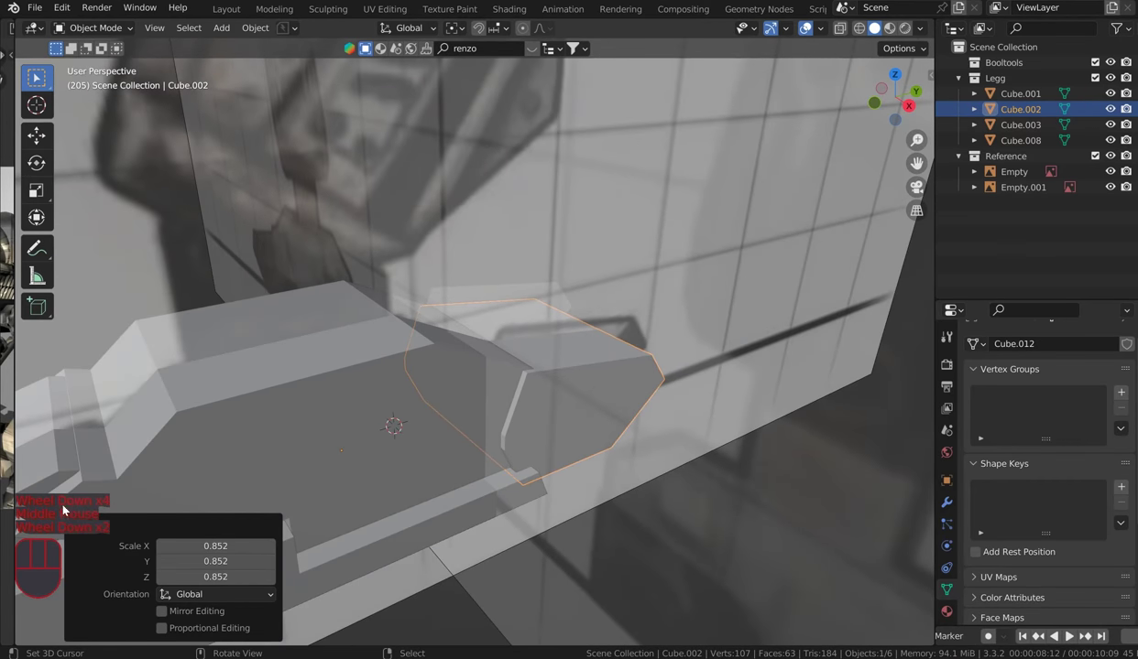
pyautogui.click(80, 526)
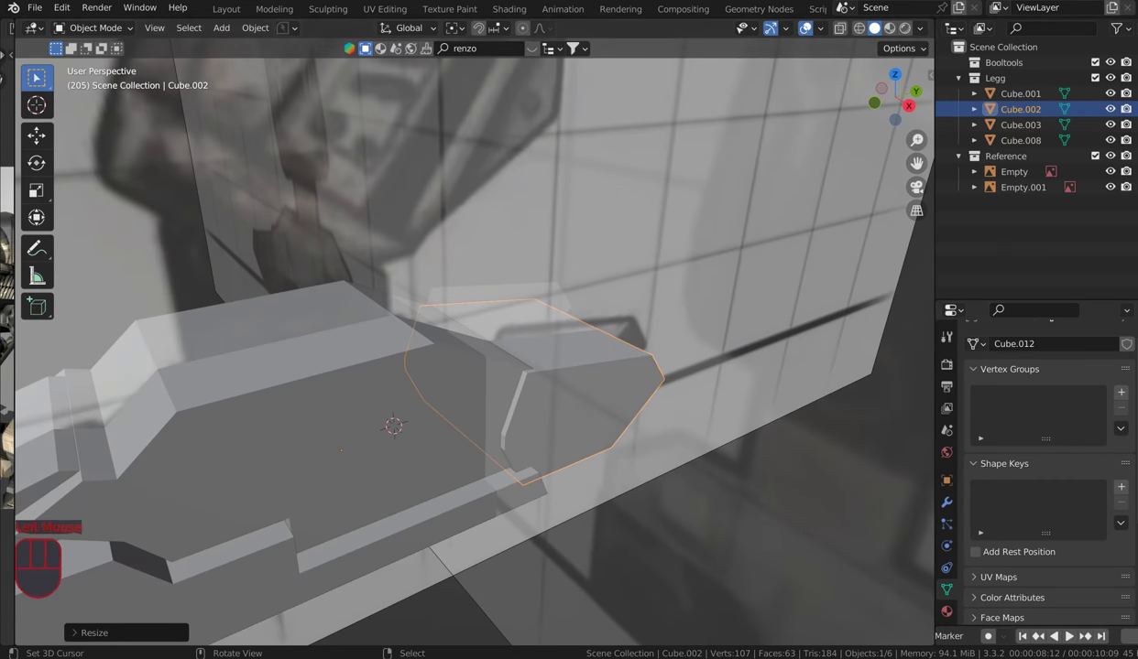
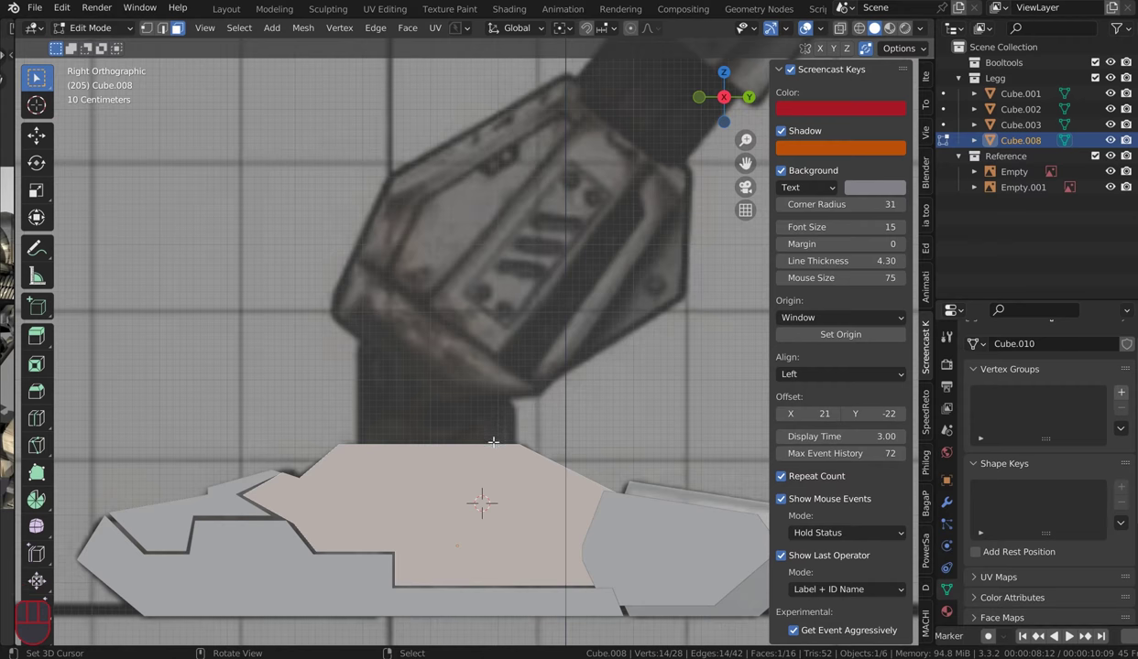
# Step: Return the foot plate to Object Mode via the Ctrl+Tab pie and apply its transforms with Ctrl+A
pyautogui.scroll(3)
pyautogui.press('ctrl+Tab')
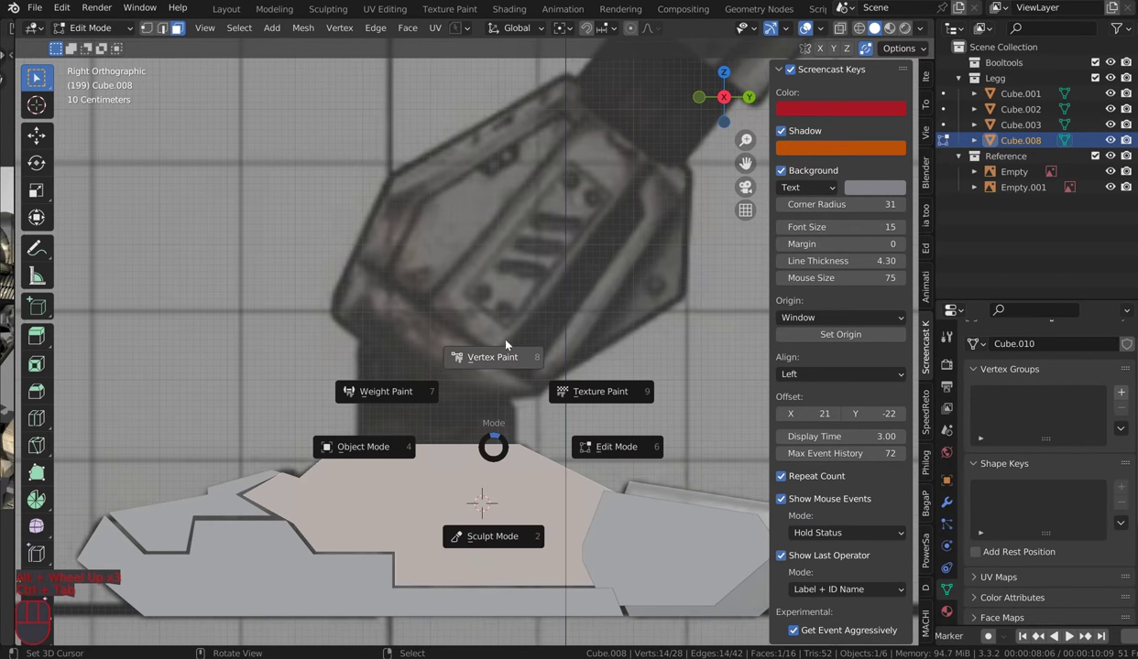
pyautogui.press('ctrl+Tab')
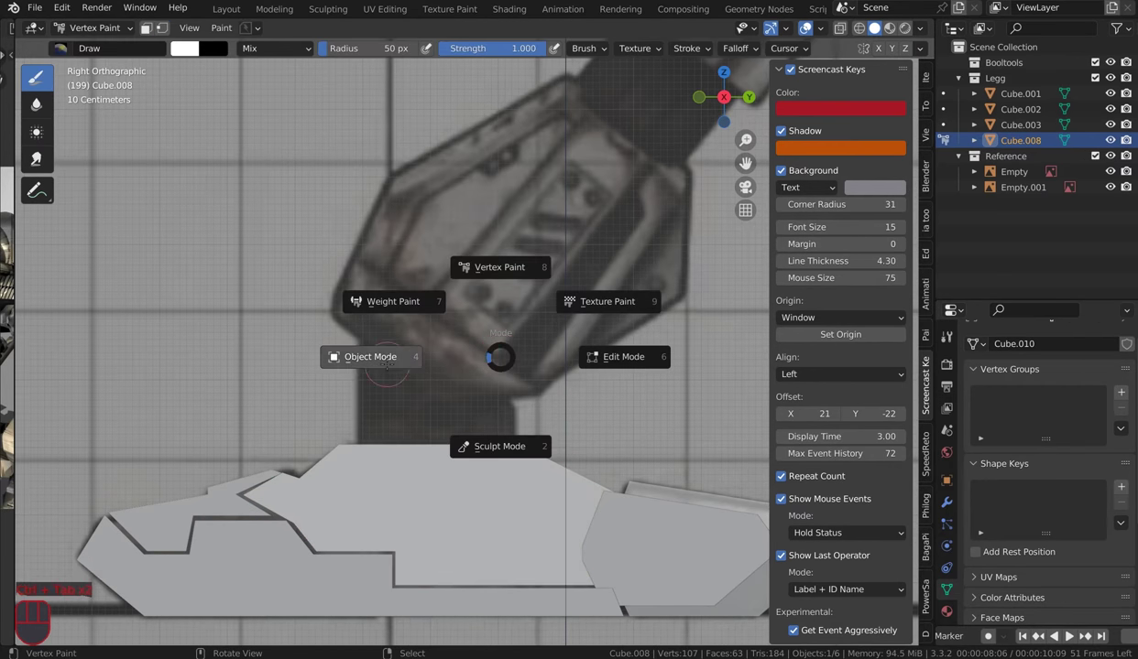
pyautogui.rightClick(412, 473)
pyautogui.press('ctrl+a')
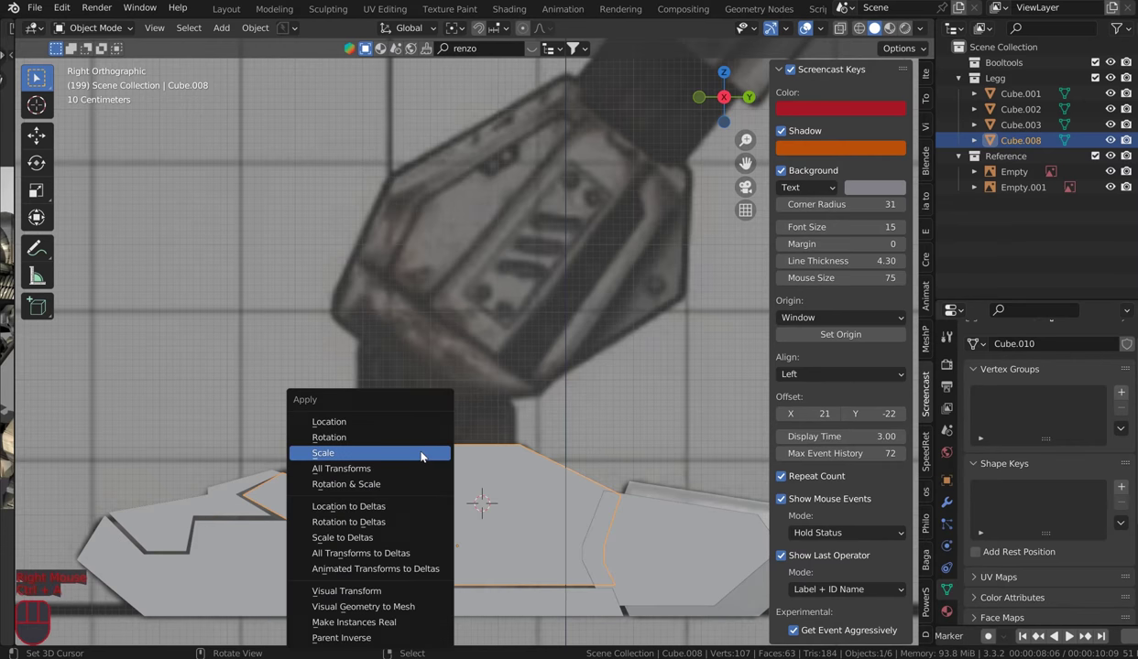
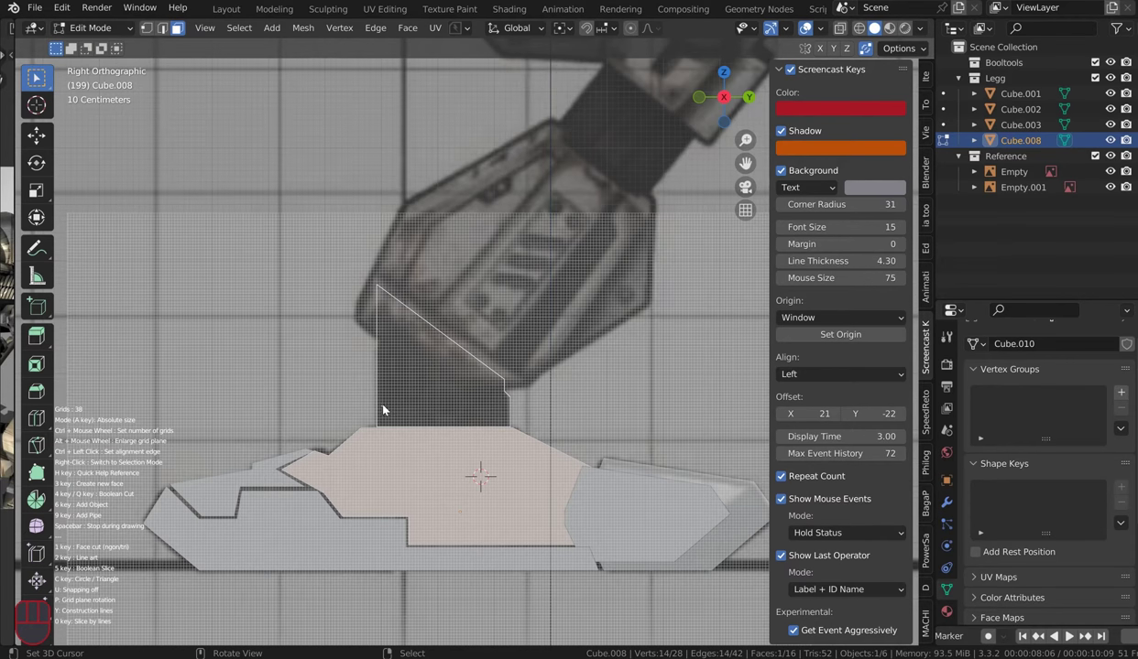
# Step: Deselect the foot plate's geometry before adding the upright block piece
pyautogui.click(84, 635)
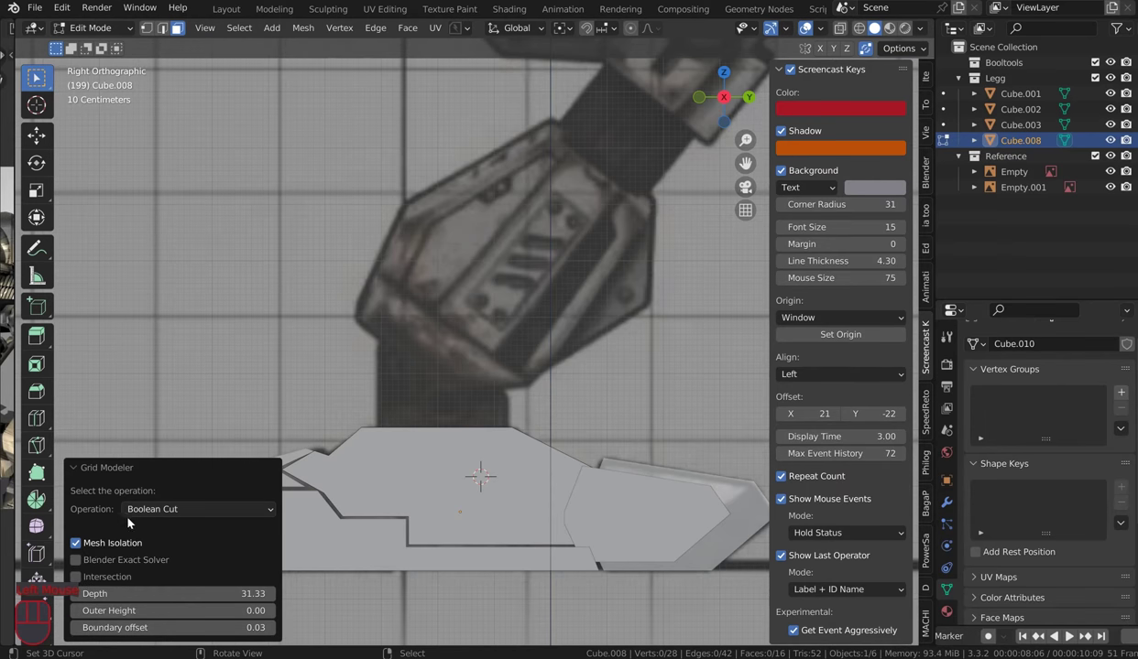
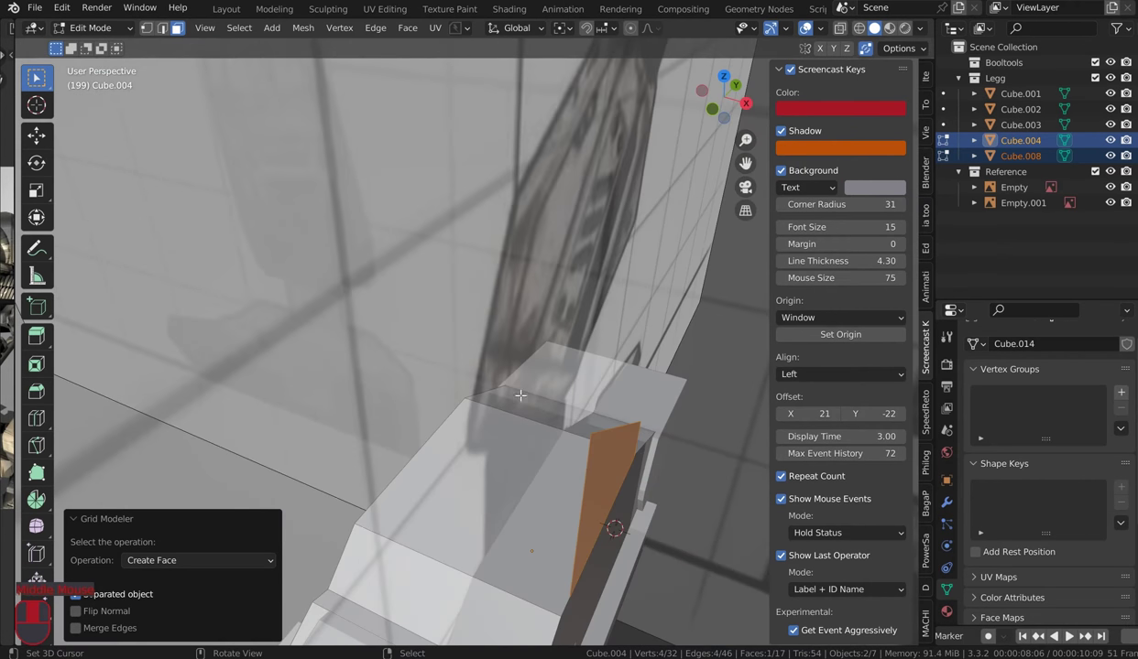
# Step: Extrude the block's face outward along its normal
pyautogui.press('e')
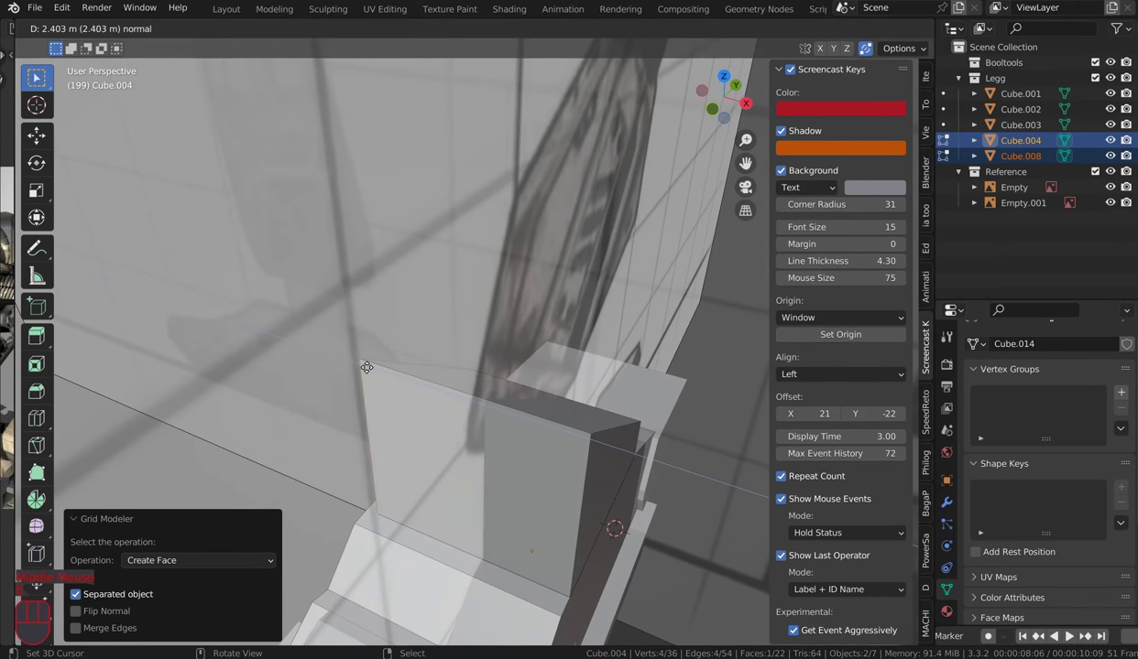
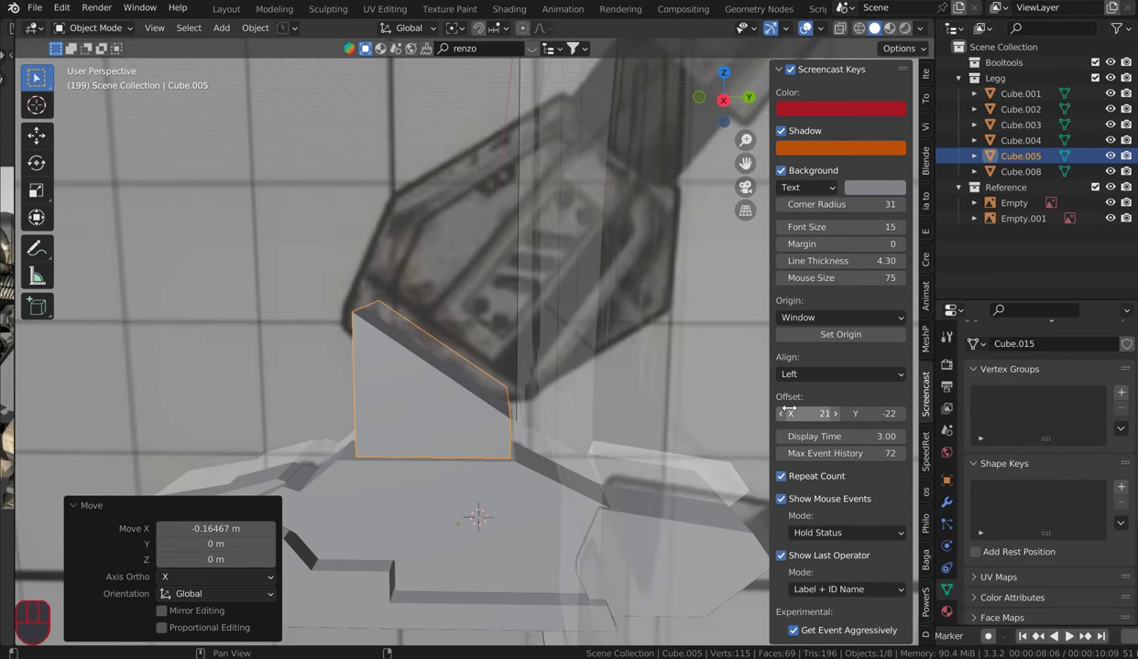
# Step: Hide the sidebar and frame the copied piece Cube.005 against the whole leg reference
pyautogui.press('n')
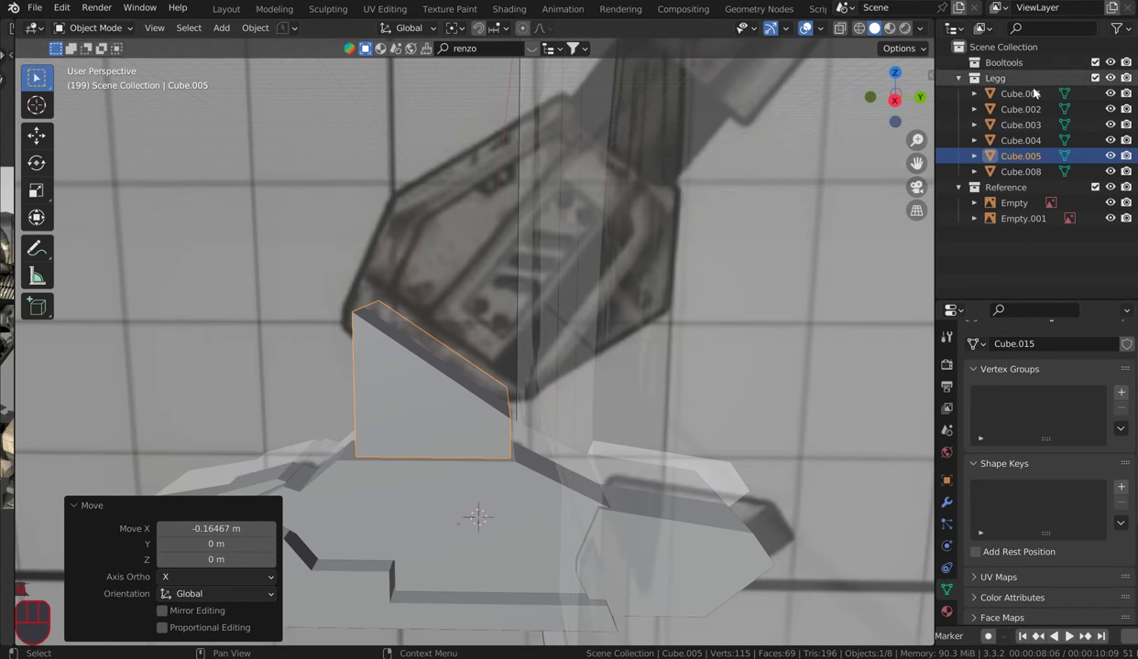
pyautogui.scroll(-3)
pyautogui.scroll(-3)
pyautogui.click(79, 504)
pyautogui.moveTo(571, 324); pyautogui.dragTo(489, 344)
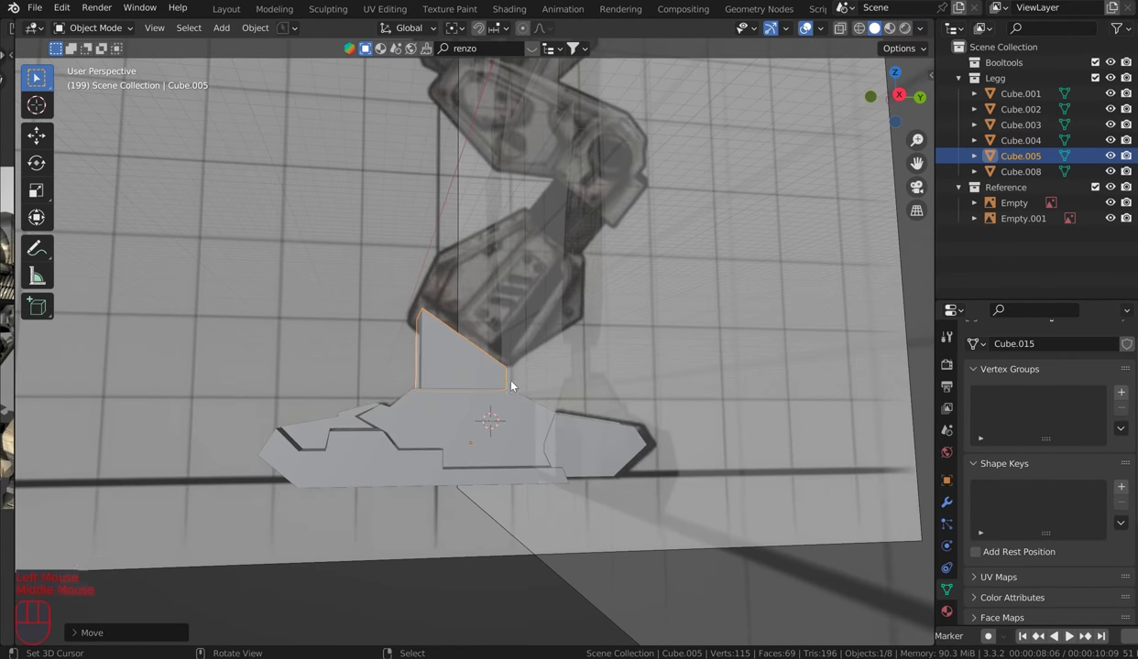
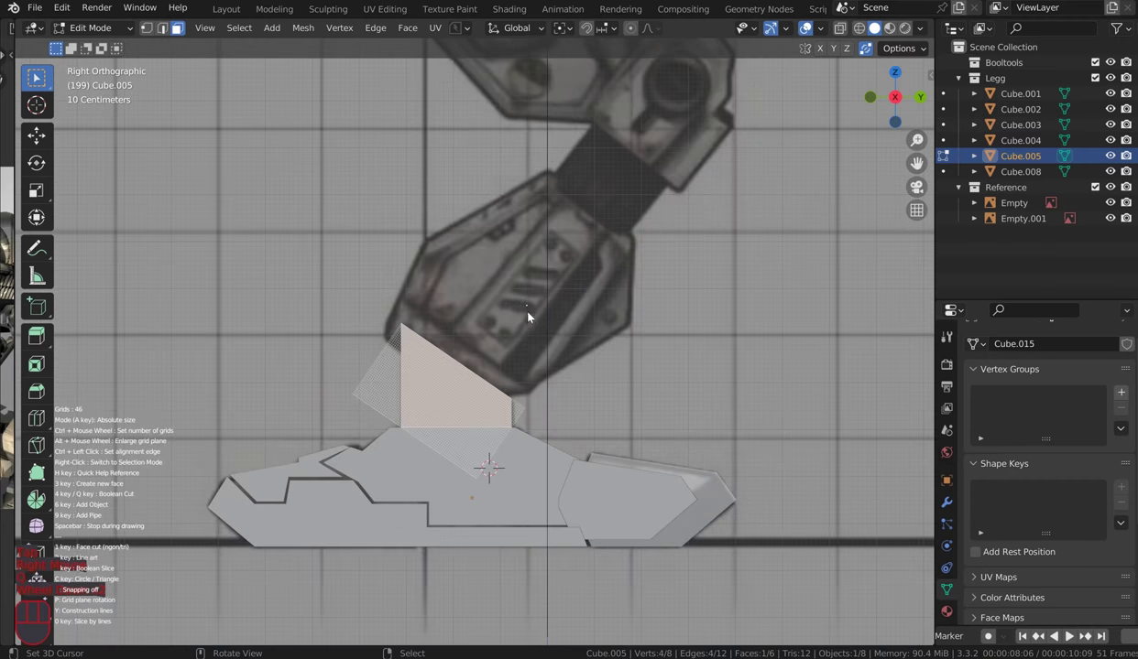
# Step: Zoom out on Cube.005 and clear the selection before cutting along the knee piece outline
pyautogui.scroll(-3)
pyautogui.scroll(-3)
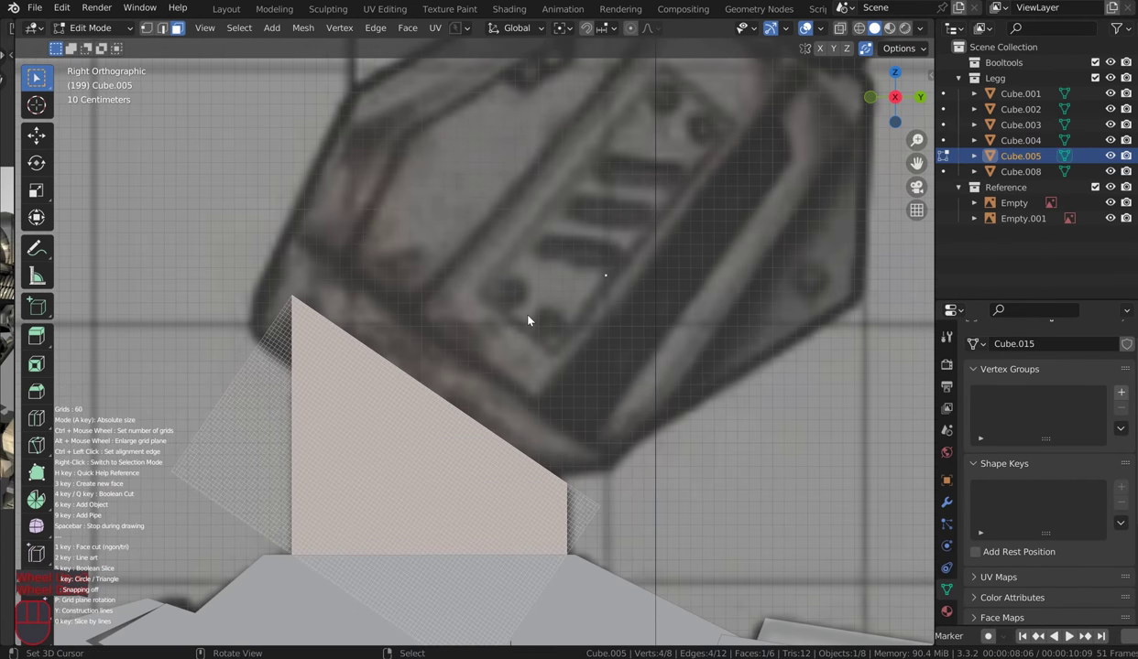
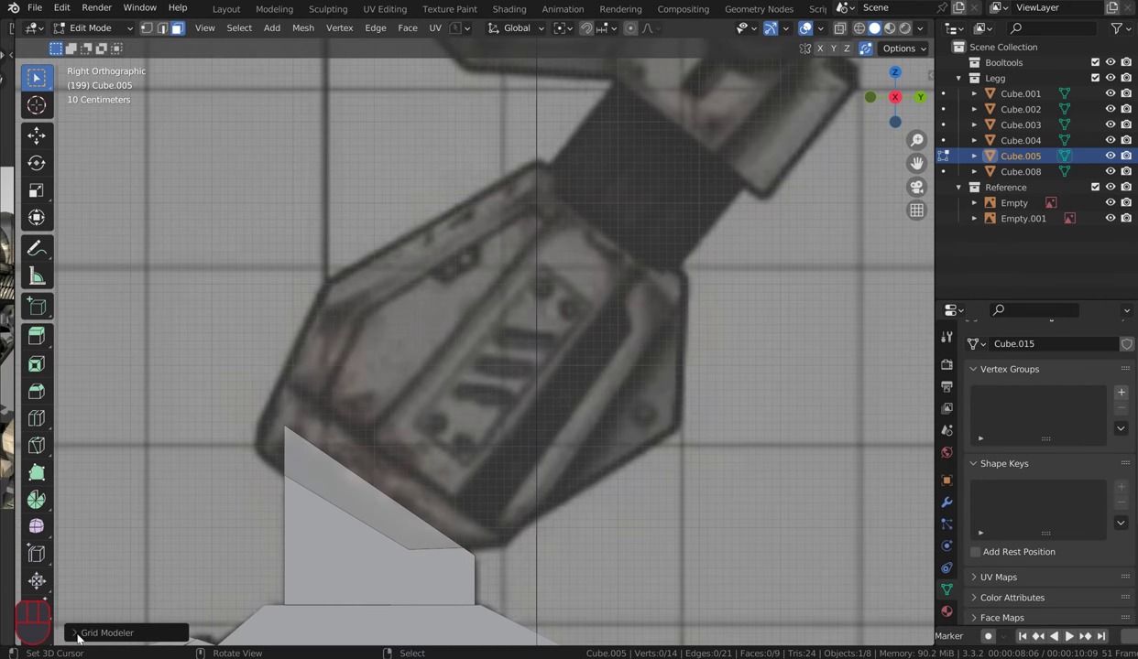
pyautogui.click(83, 638)
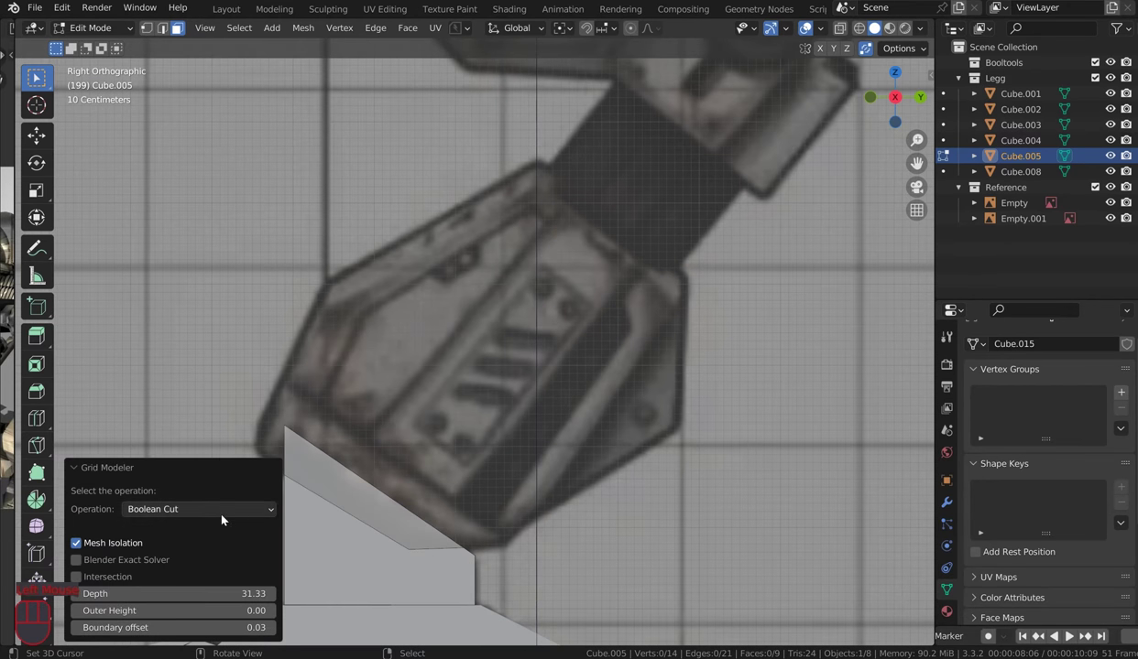
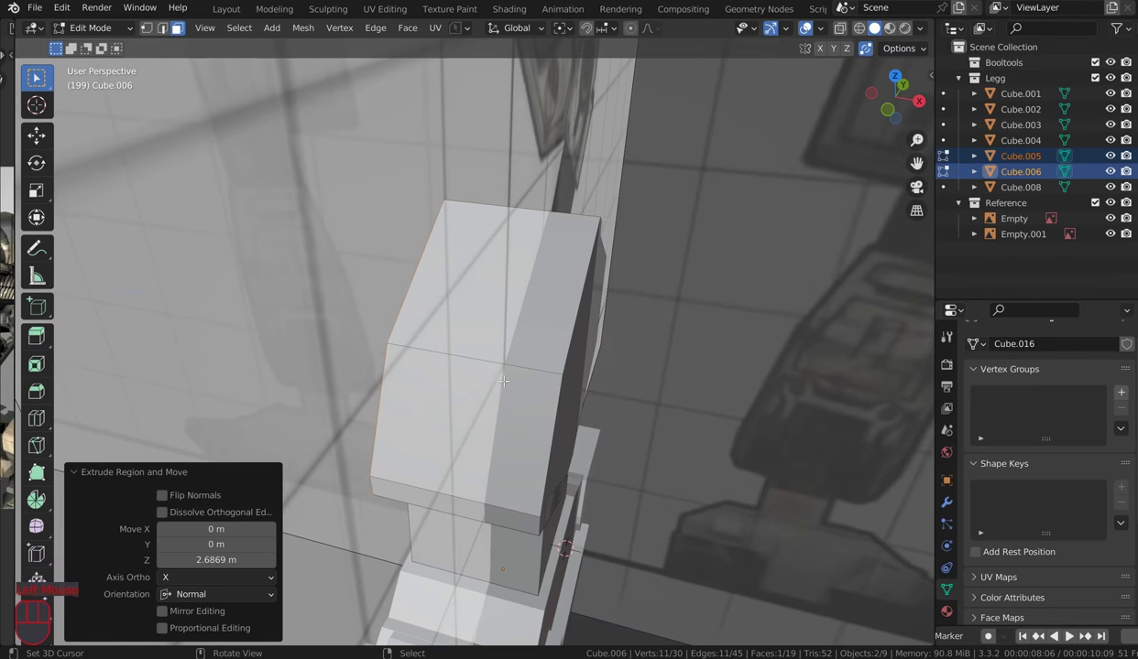
# Step: Separate the tall block into its own object, Cube.007, and return to Object Mode with it selected
pyautogui.press('l')
pyautogui.press('o')
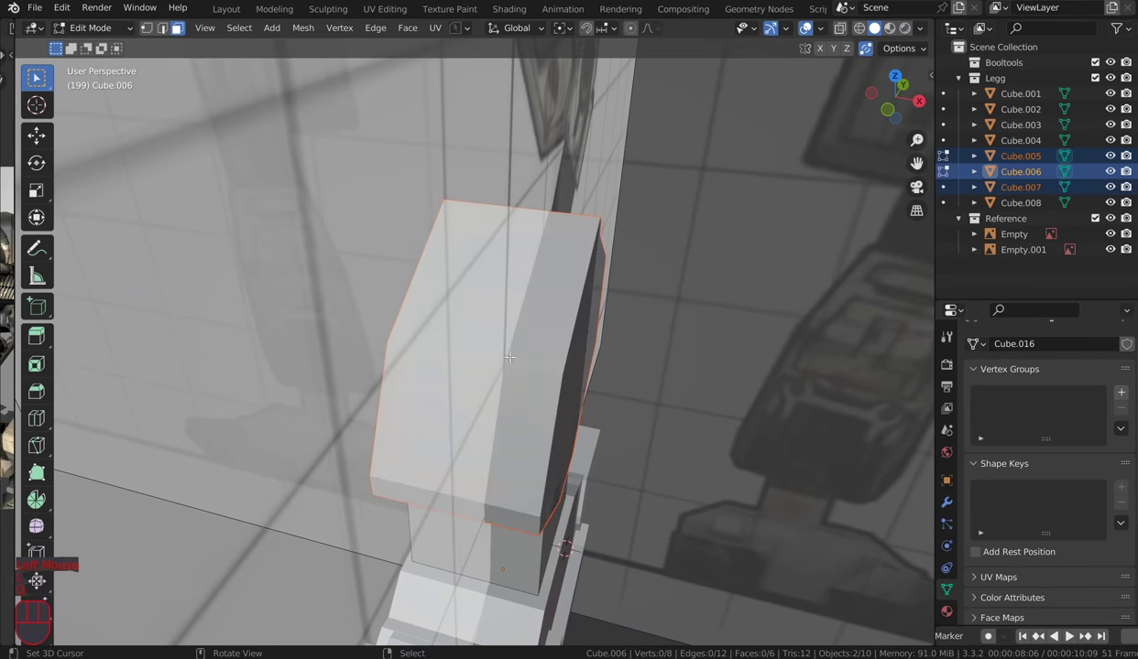
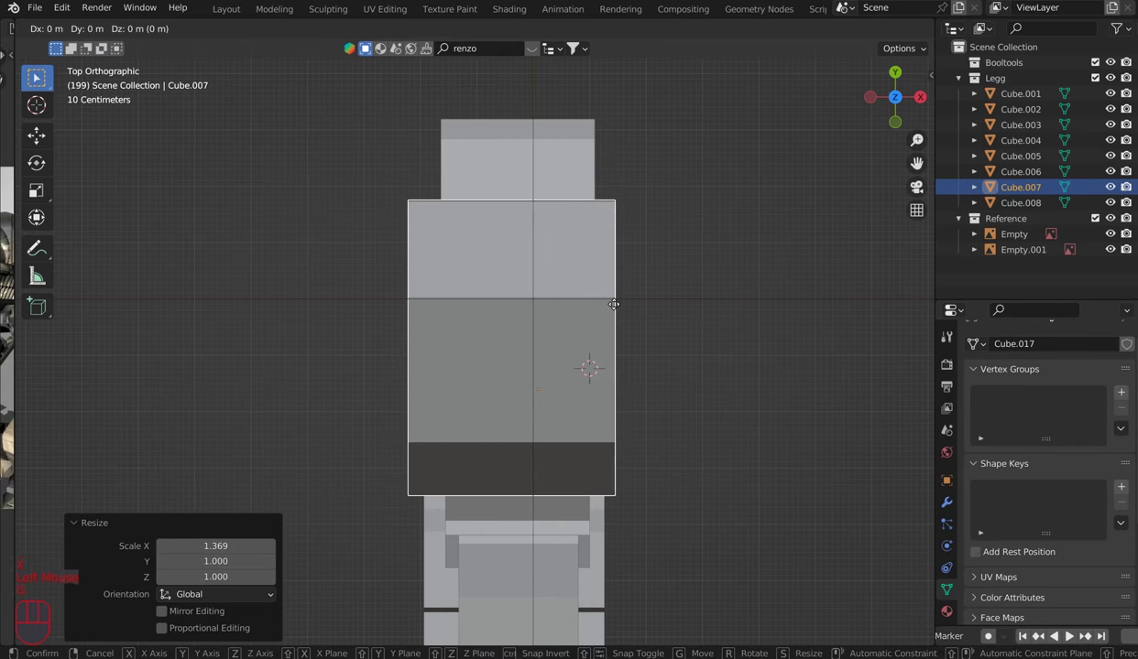
pyautogui.press('x')
pyautogui.click(622, 309)
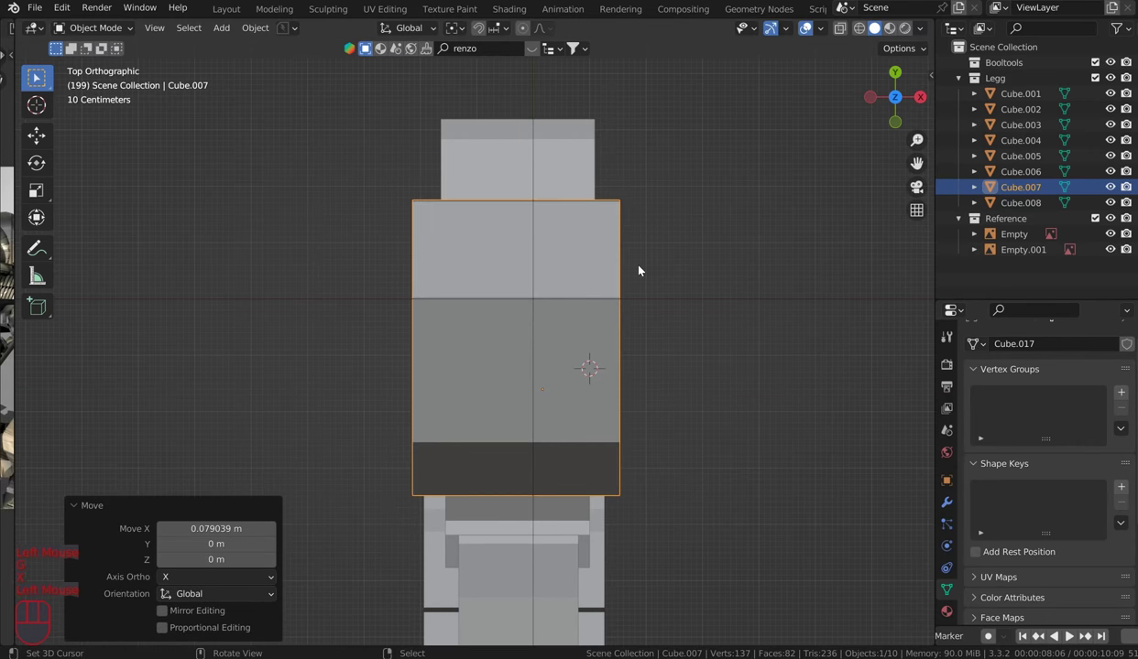
# Step: Widen the new knee block along X and orbit around the leg pieces to check it
pyautogui.press('ctrl+a')
pyautogui.scroll(-3)
pyautogui.moveTo(639, 238); pyautogui.dragTo(523, 320)
pyautogui.scroll(-3)
pyautogui.rightClick(441, 496)
pyautogui.press('ctrl+a')
pyautogui.middleClick(491, 421)
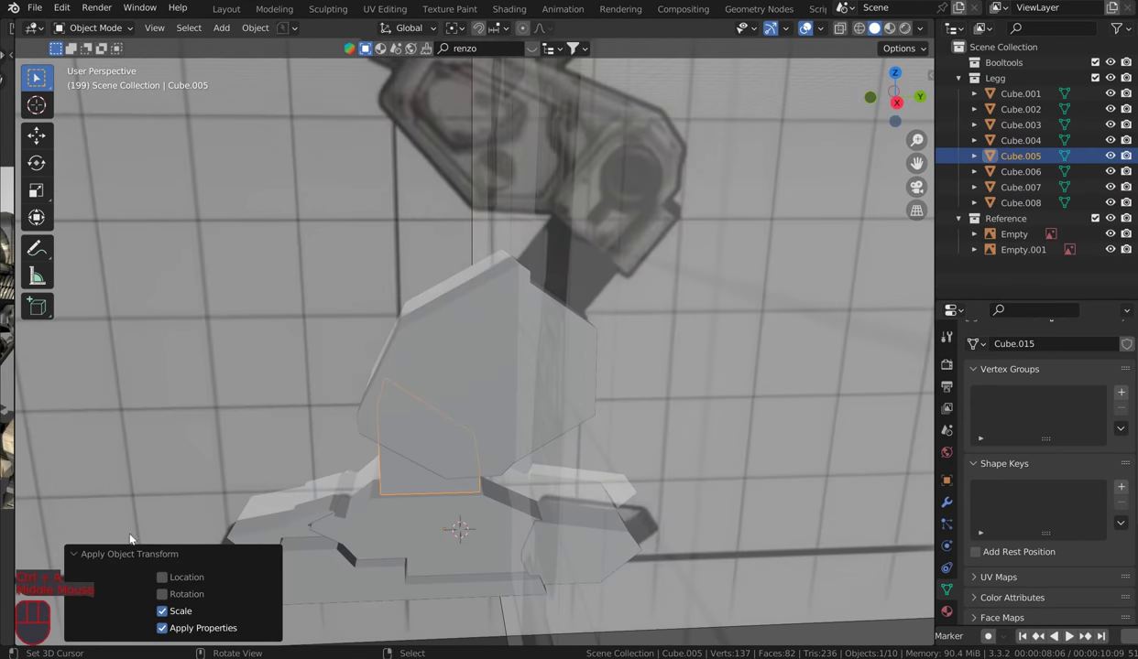
# Step: Select Cube.007 and bring up the right orthographic view of the leg
pyautogui.click(75, 550)
pyautogui.rightClick(534, 396)
pyautogui.press('KP_3')
pyautogui.moveTo(514, 343); pyautogui.dragTo(504, 330)
pyautogui.scroll(3)
pyautogui.moveTo(656, 211); pyautogui.dragTo(568, 326)
pyautogui.scroll(3)
# Step: Frame the knee joint against the blueprint, ready to edit the shin piece's mesh
pyautogui.moveTo(543, 354); pyautogui.dragTo(520, 376)
pyautogui.scroll(-3)
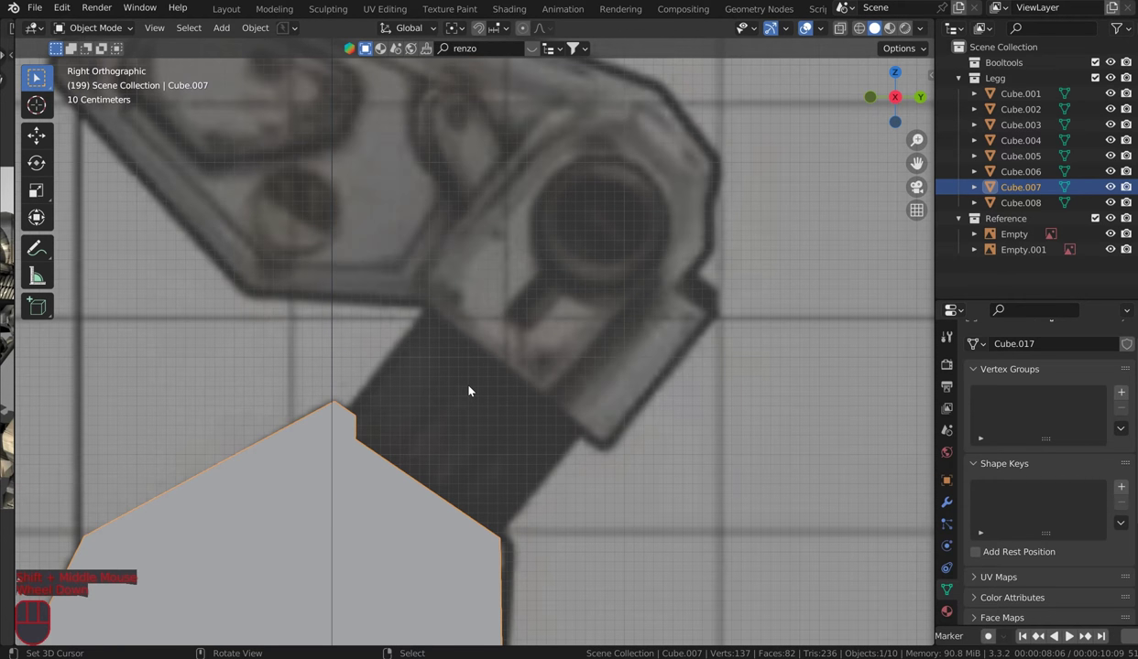
pyautogui.scroll(-3)
pyautogui.scroll(3)
pyautogui.scroll(-3)
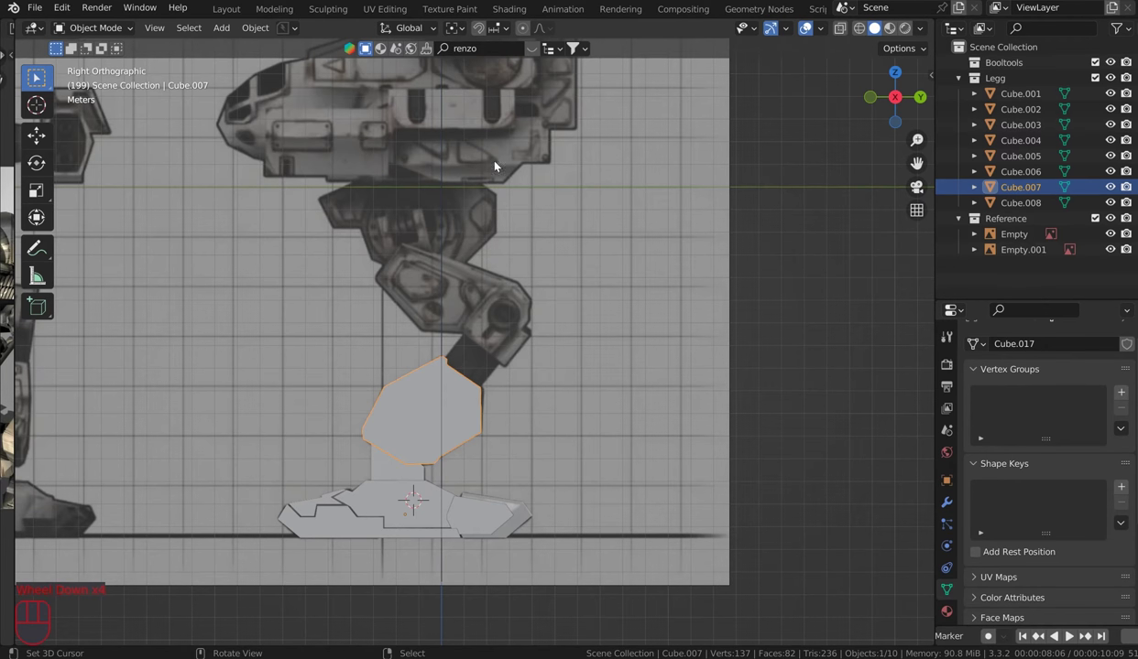
pyautogui.moveTo(556, 93); pyautogui.dragTo(567, 142)
pyautogui.press('KP_3')
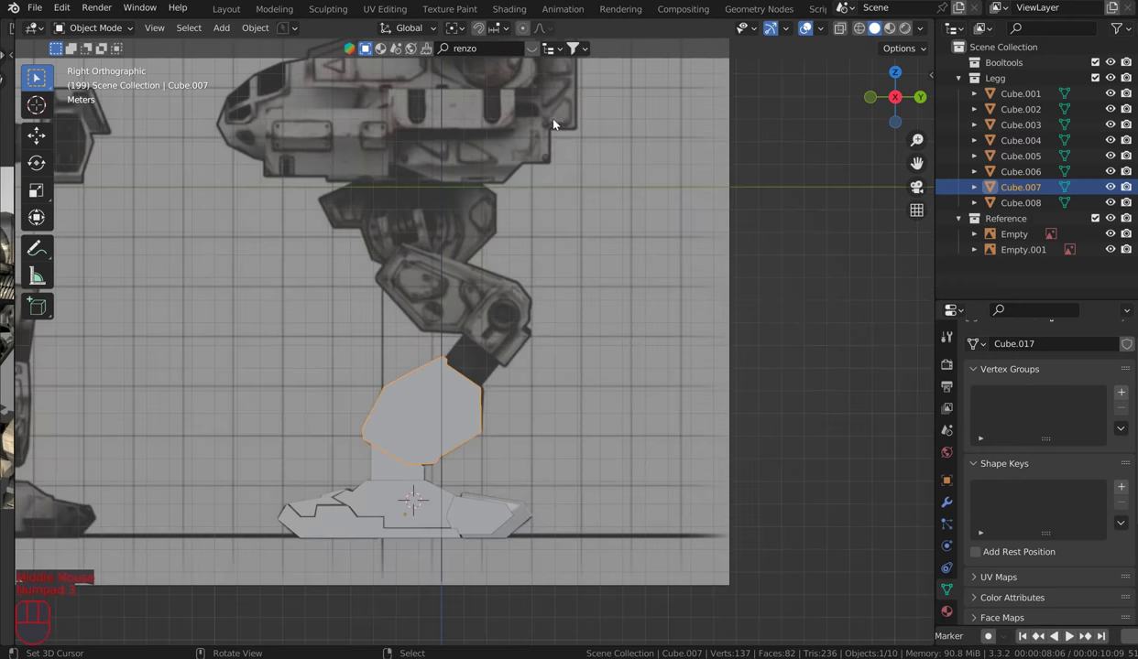
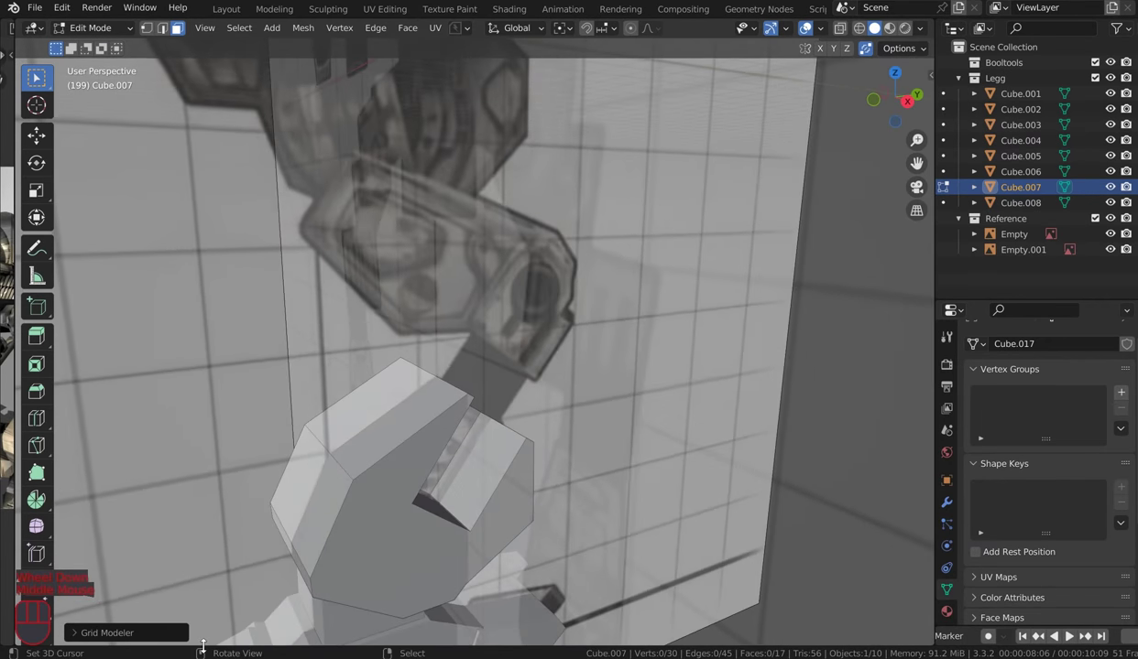
# Step: Add a new mesh piece near the knee alongside the shin plate
pyautogui.click(82, 632)
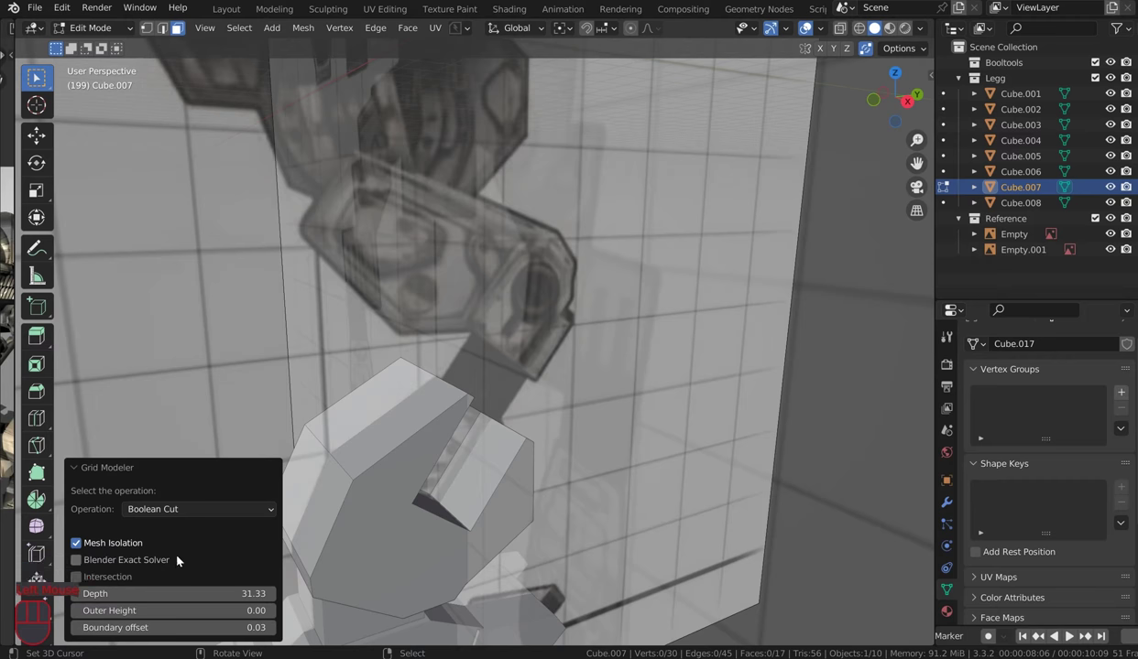
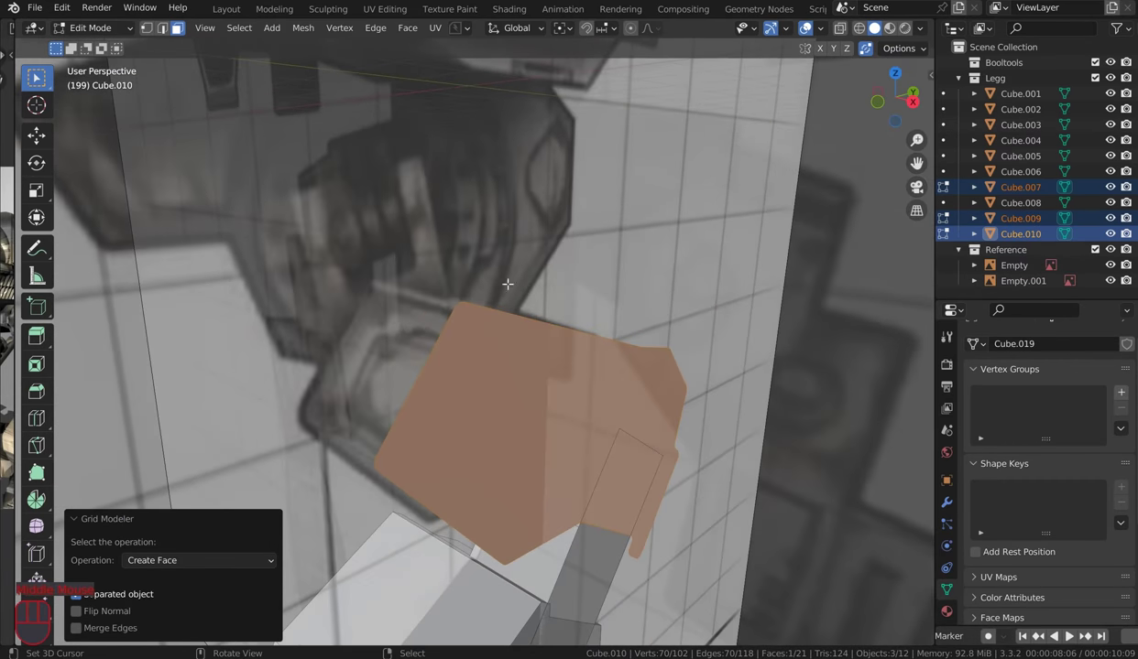
# Step: Extrude the selected face along its normal to thicken the block, then add the Cube.011 piece
pyautogui.press('e')
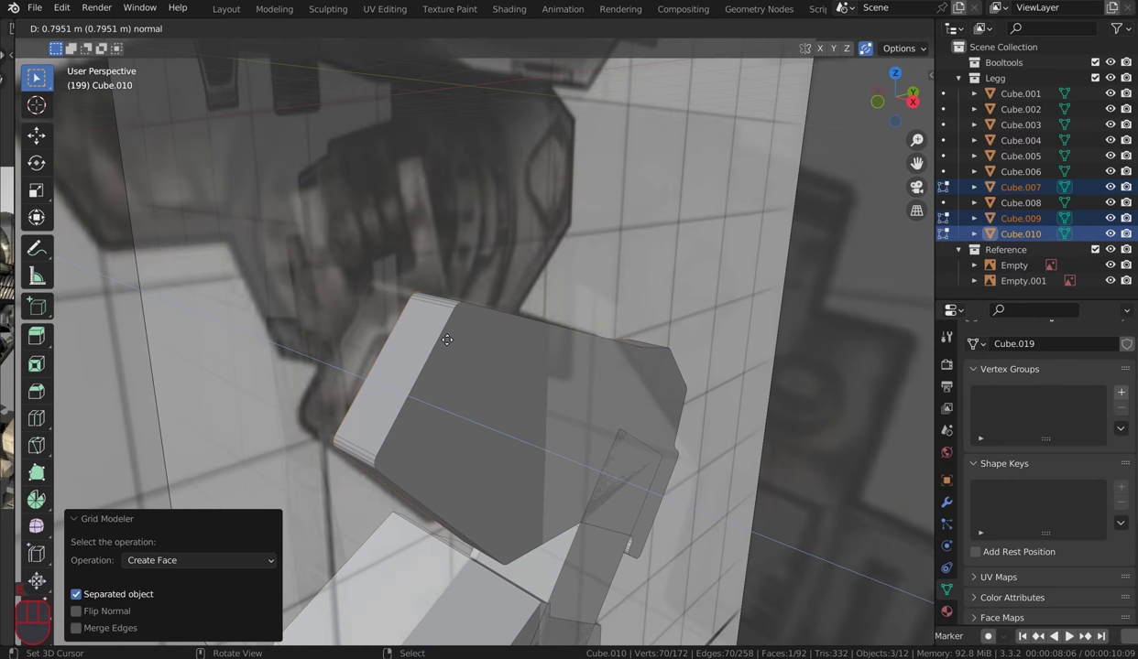
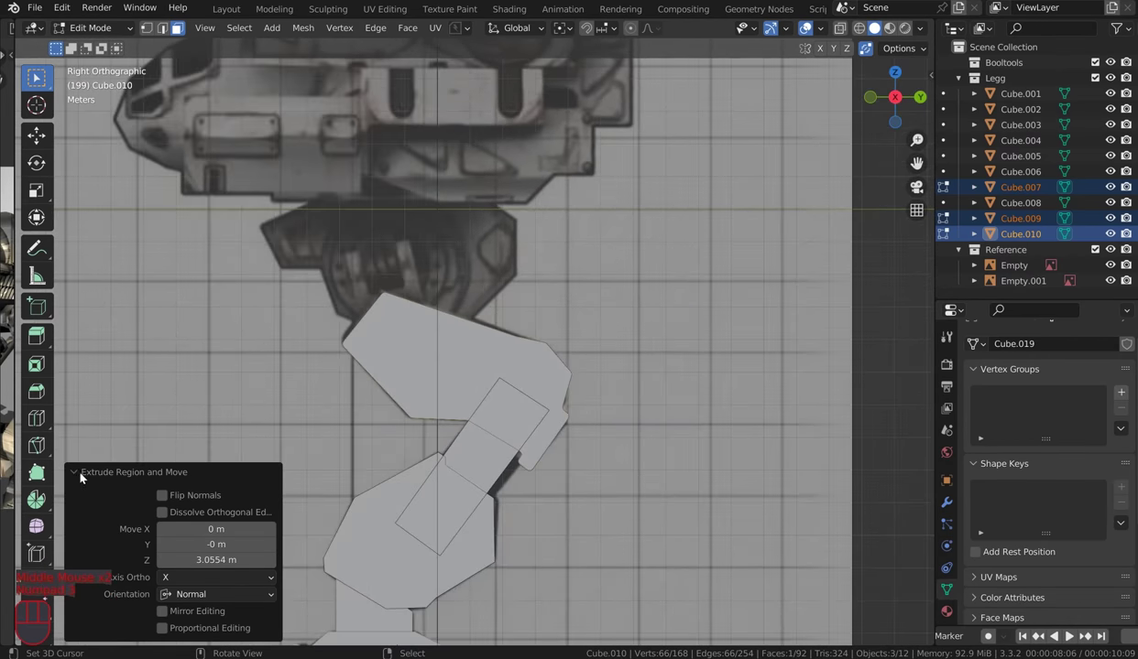
pyautogui.click(81, 475)
pyautogui.scroll(-3)
pyautogui.scroll(3)
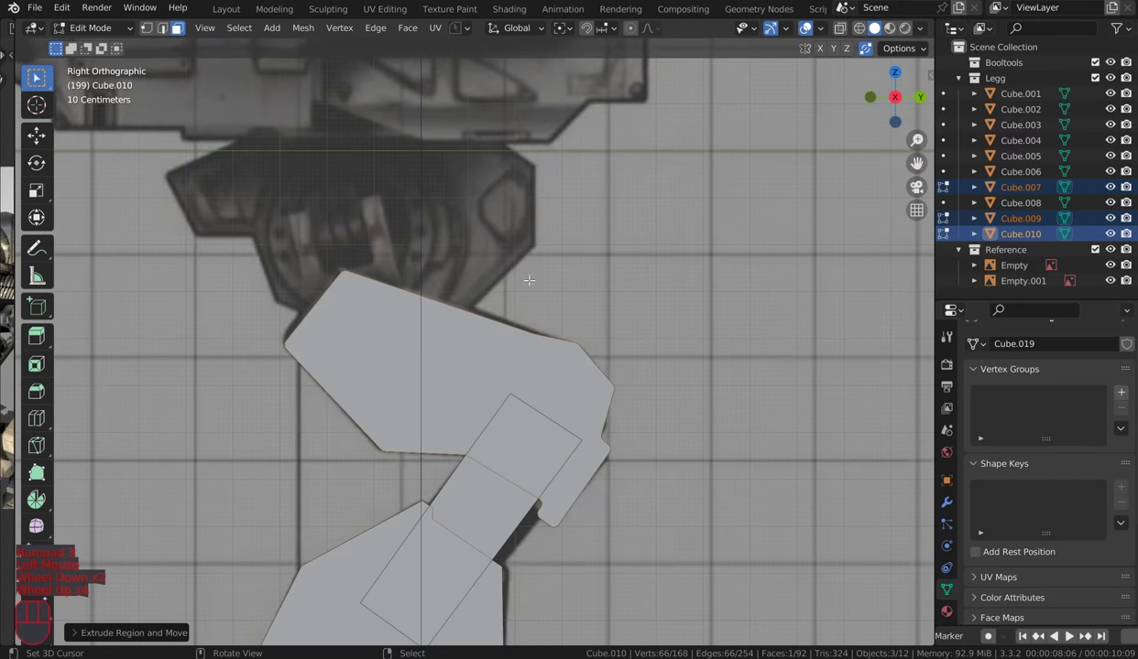
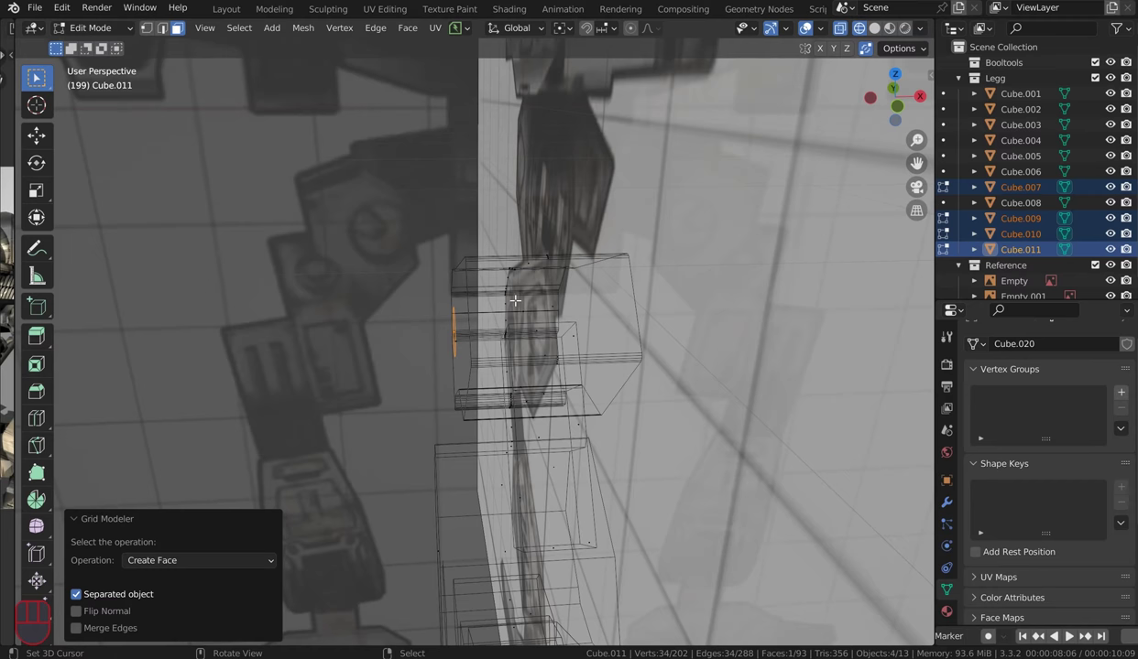
# Step: Extrude the knee cylinder through the leg, duplicate it and slide the copy along X to the other side
pyautogui.press('e')
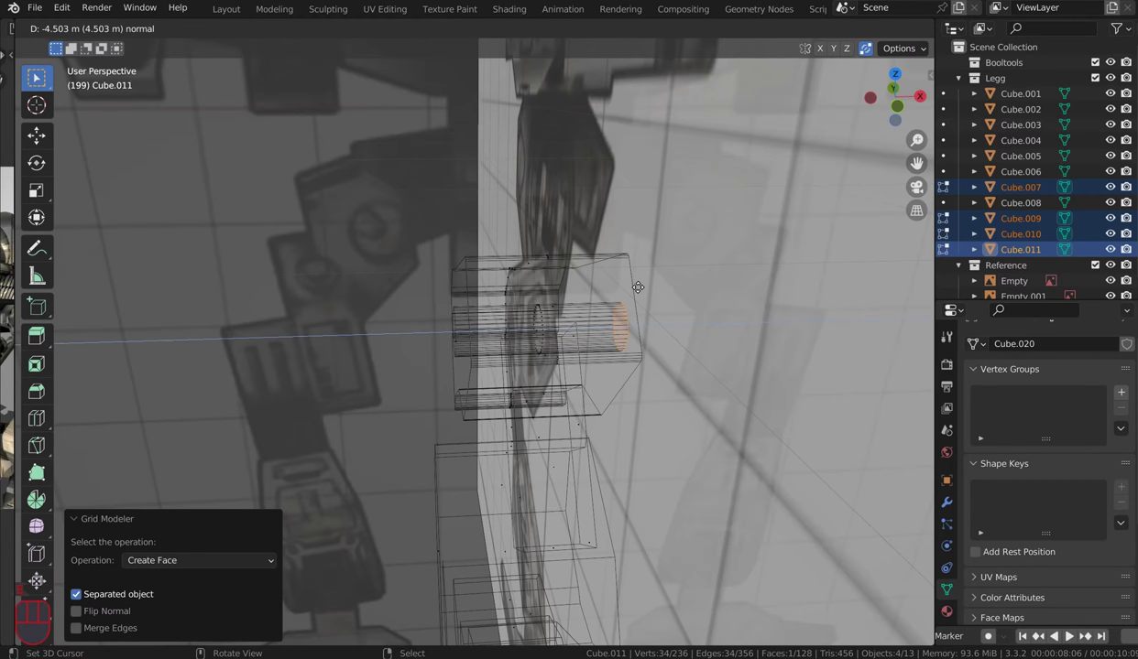
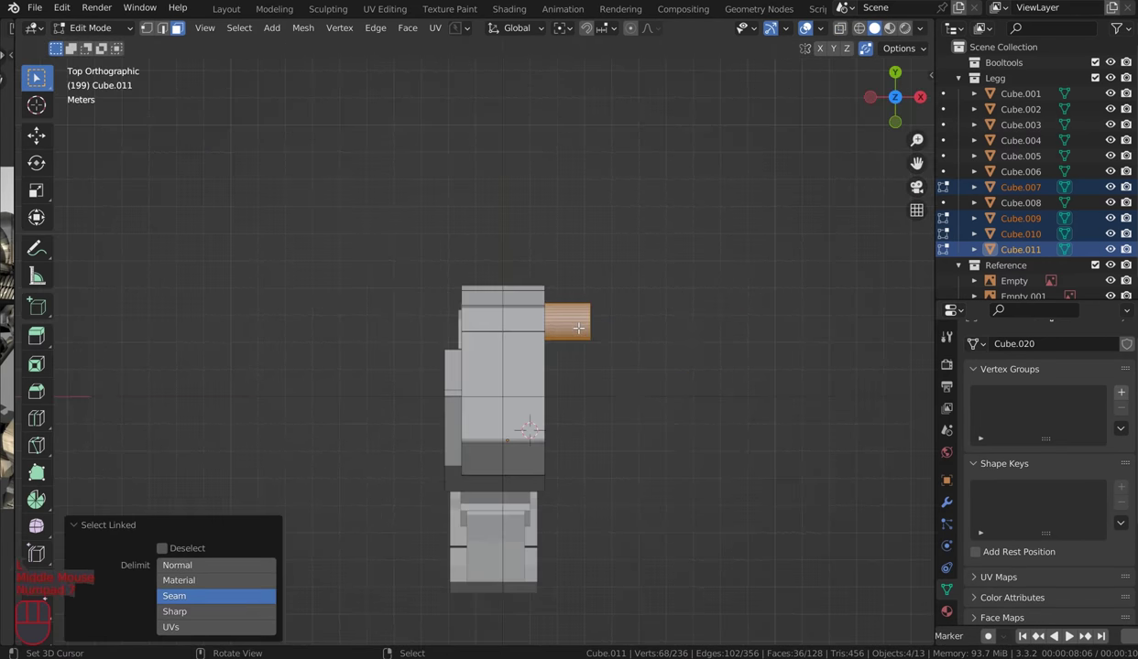
pyautogui.press('g')
pyautogui.press('x')
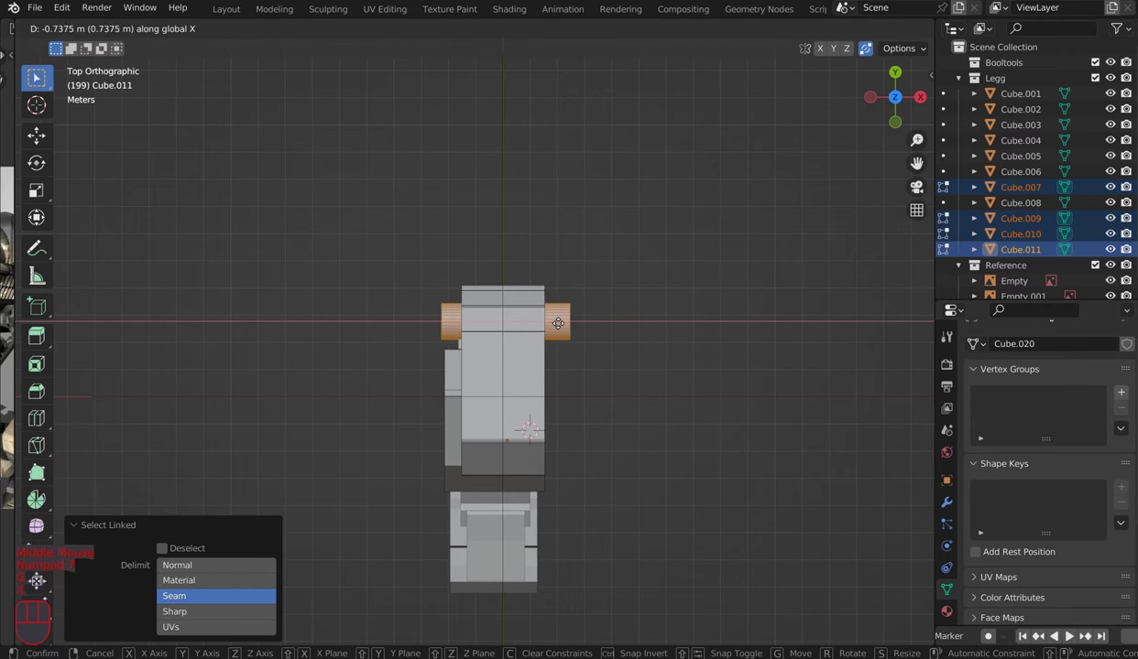
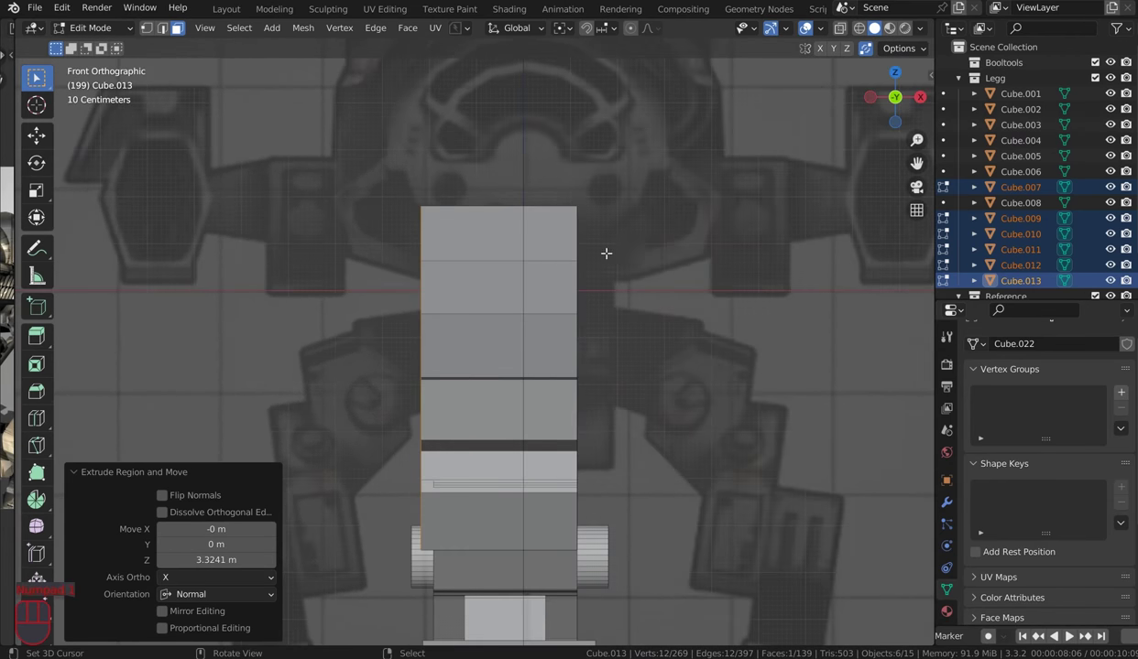
pyautogui.scroll(-3)
pyautogui.scroll(-3)
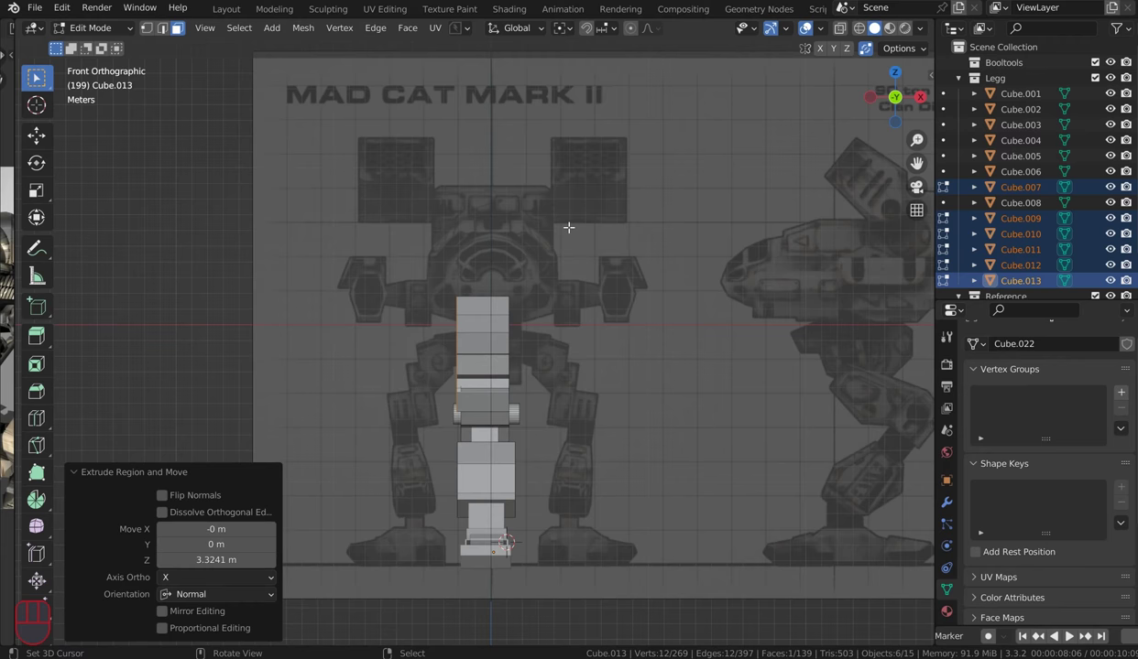
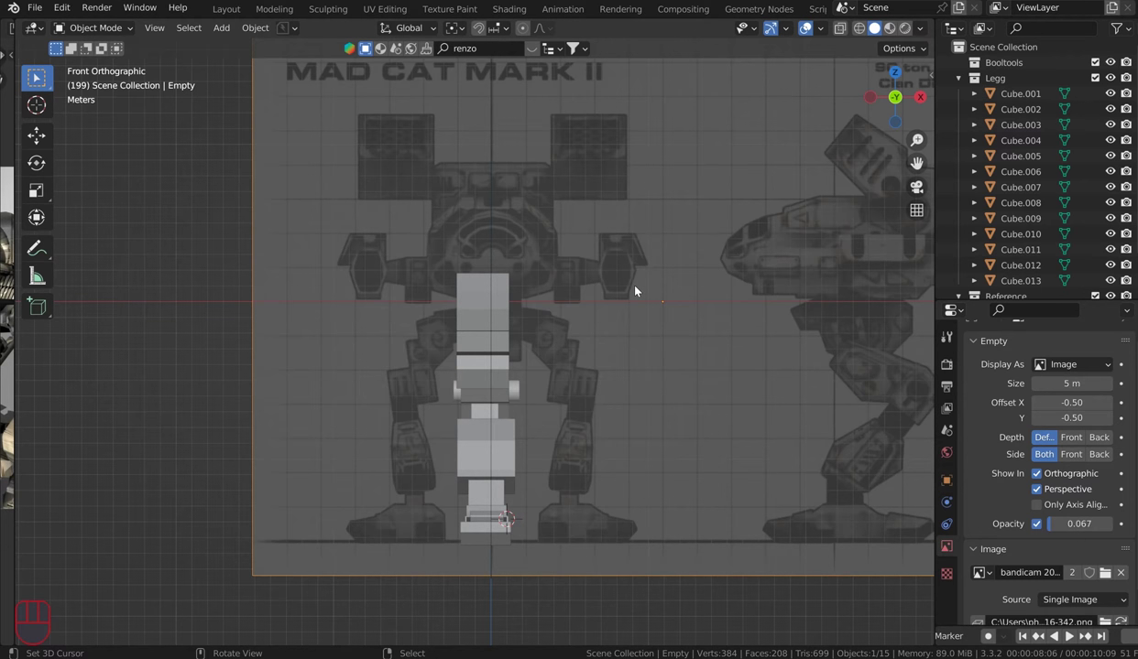
# Step: Shift the front reference image sideways along X to realign it
pyautogui.rightClick(630, 288)
pyautogui.press('g')
pyautogui.press('x')
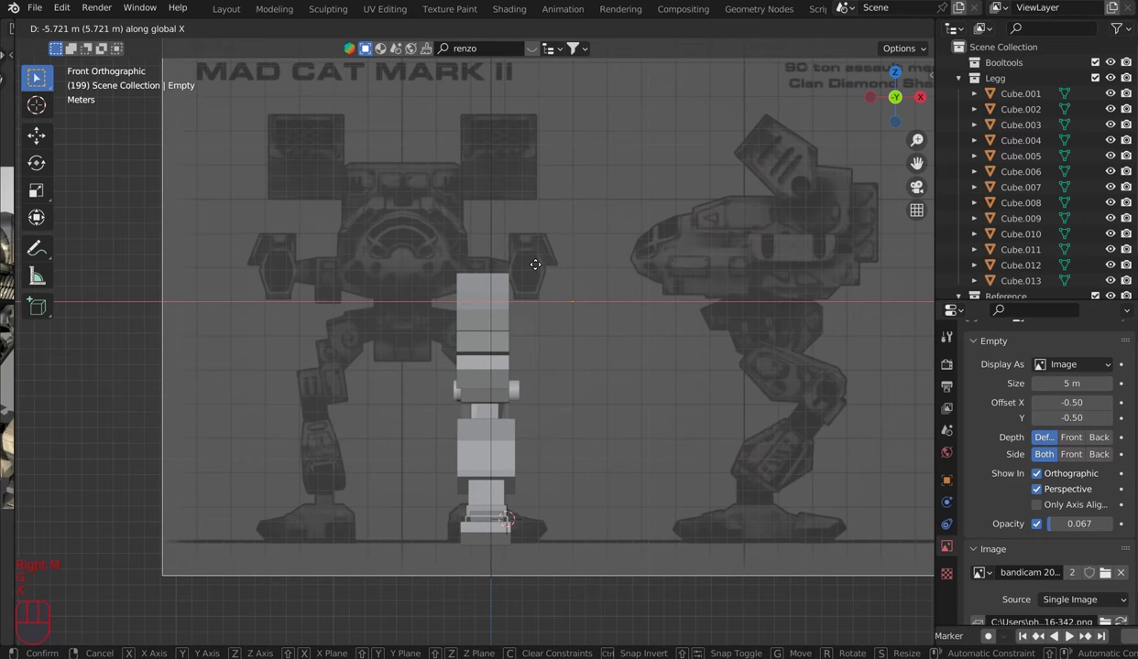
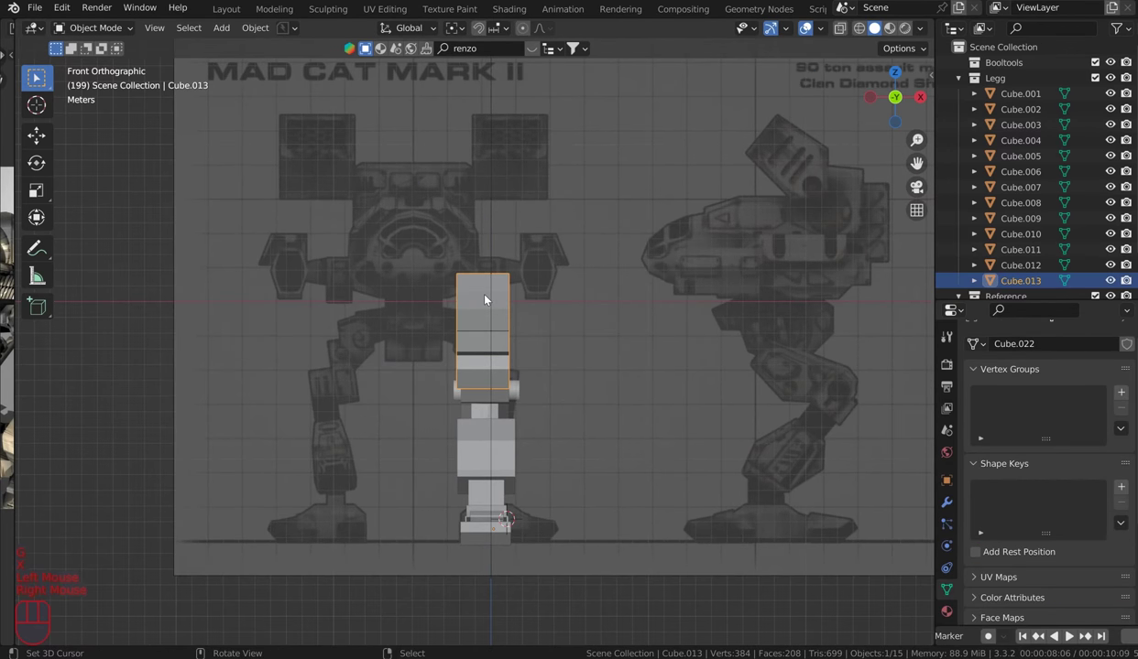
# Step: Move the torso block along X over the mech centre and widen it along X to match
pyautogui.press('g')
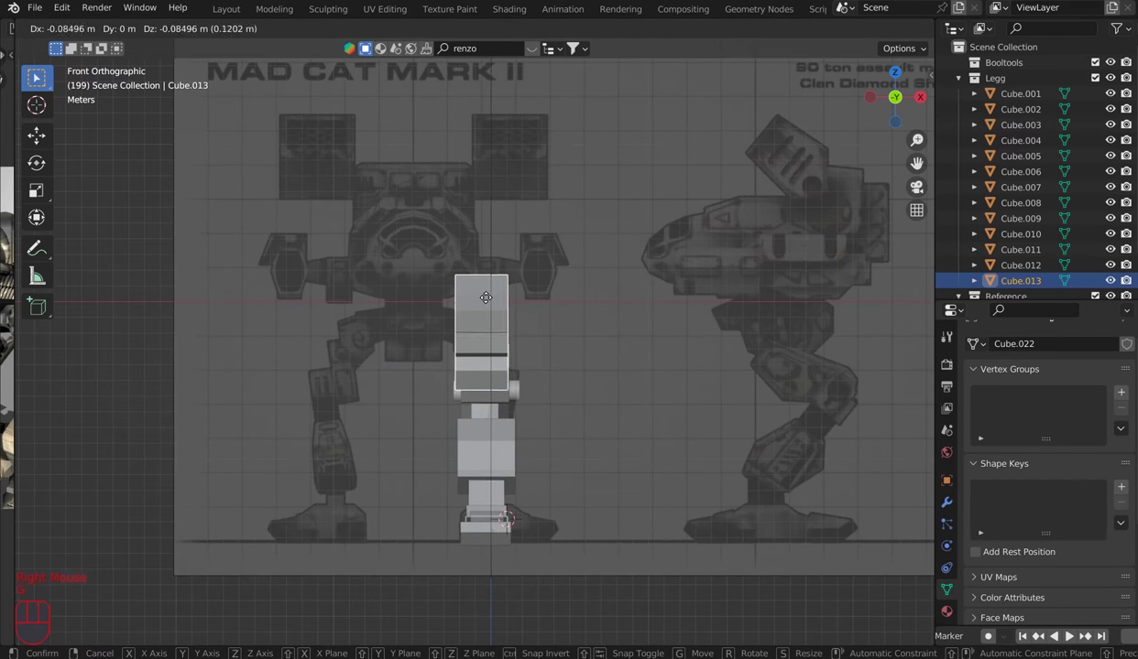
pyautogui.press('x')
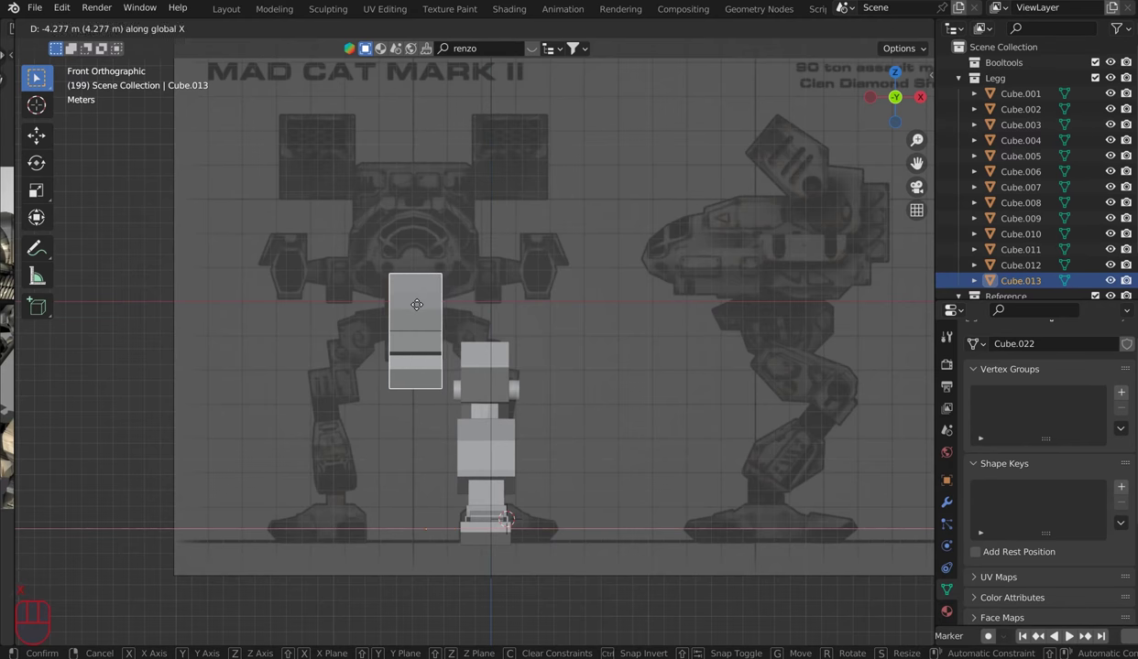
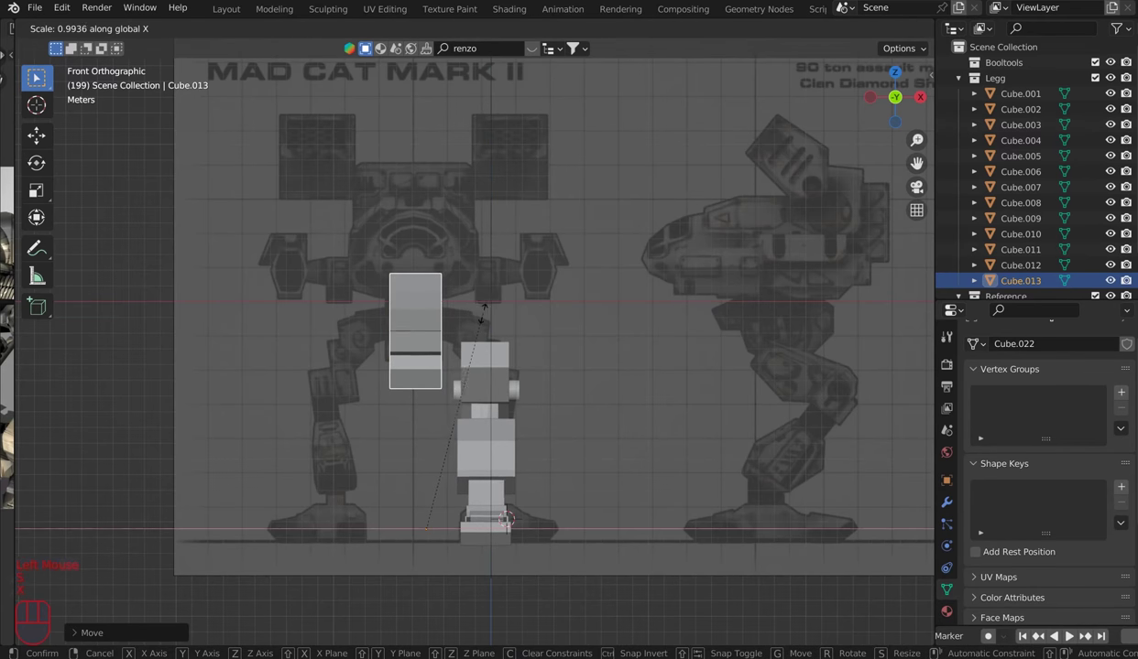
pyautogui.rightClick(540, 320)
pyautogui.press('shift+s')
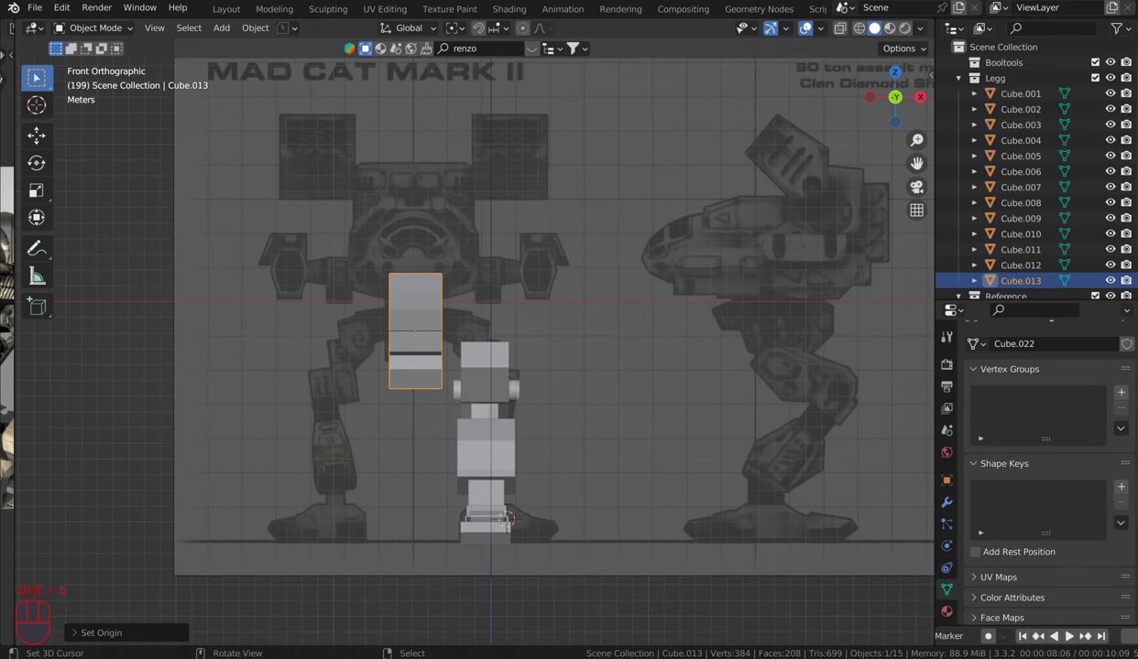
pyautogui.press('s')
pyautogui.press('x')
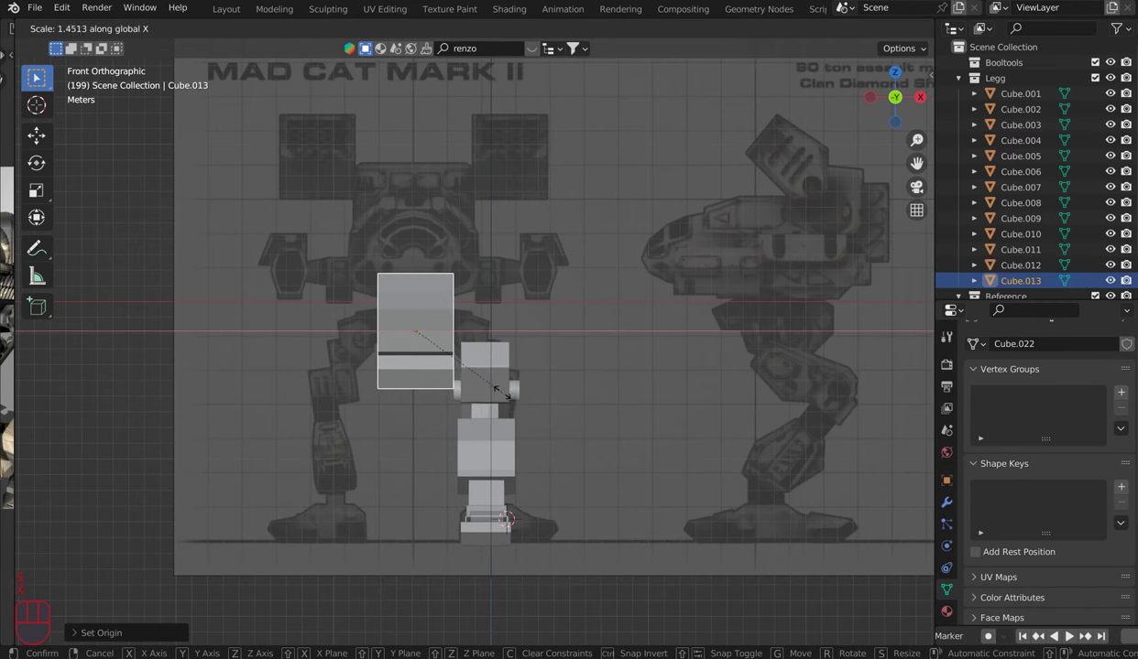
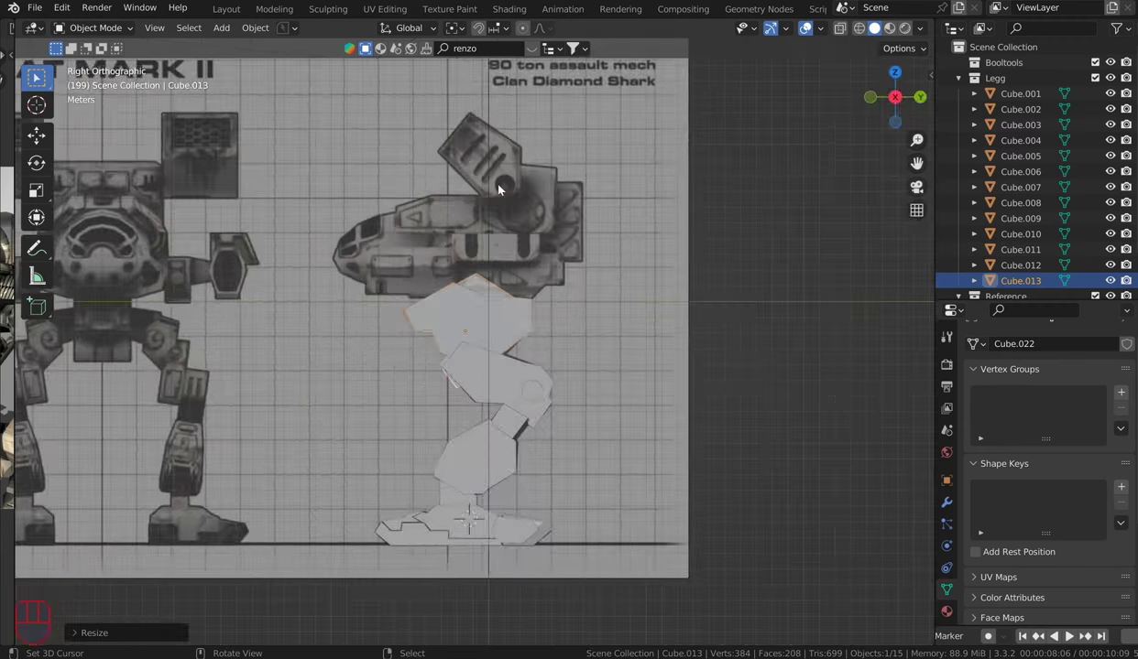
# Step: Orbit around the model to check the torso and select the side reference image
pyautogui.moveTo(452, 269); pyautogui.dragTo(519, 352)
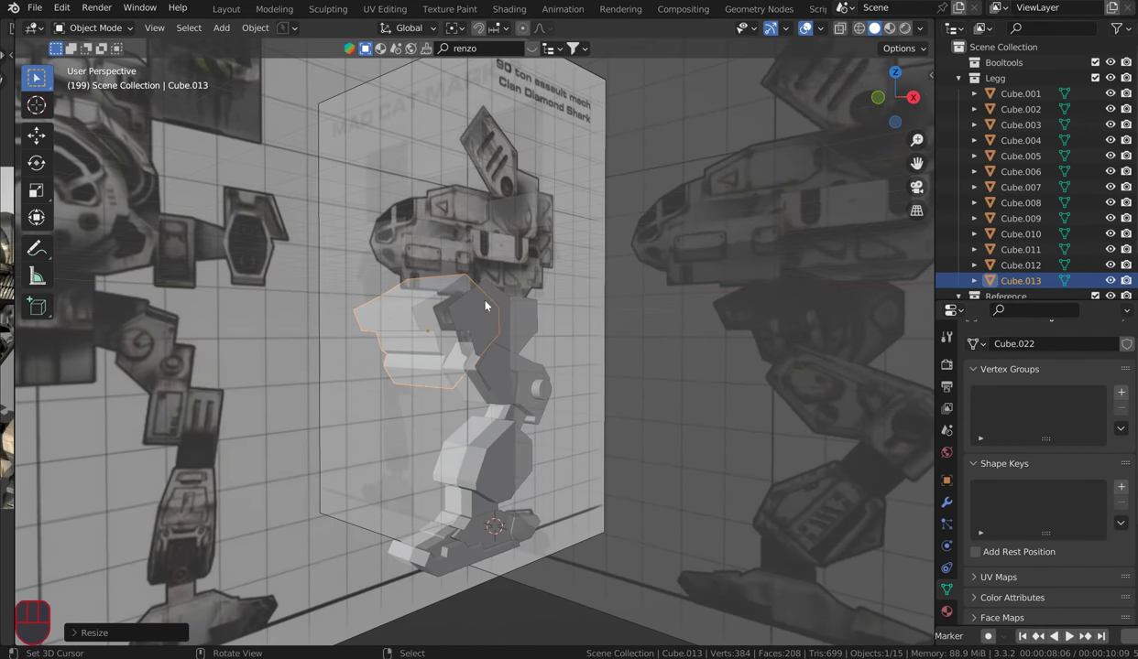
pyautogui.moveTo(462, 548); pyautogui.dragTo(367, 398)
pyautogui.rightClick(366, 398)
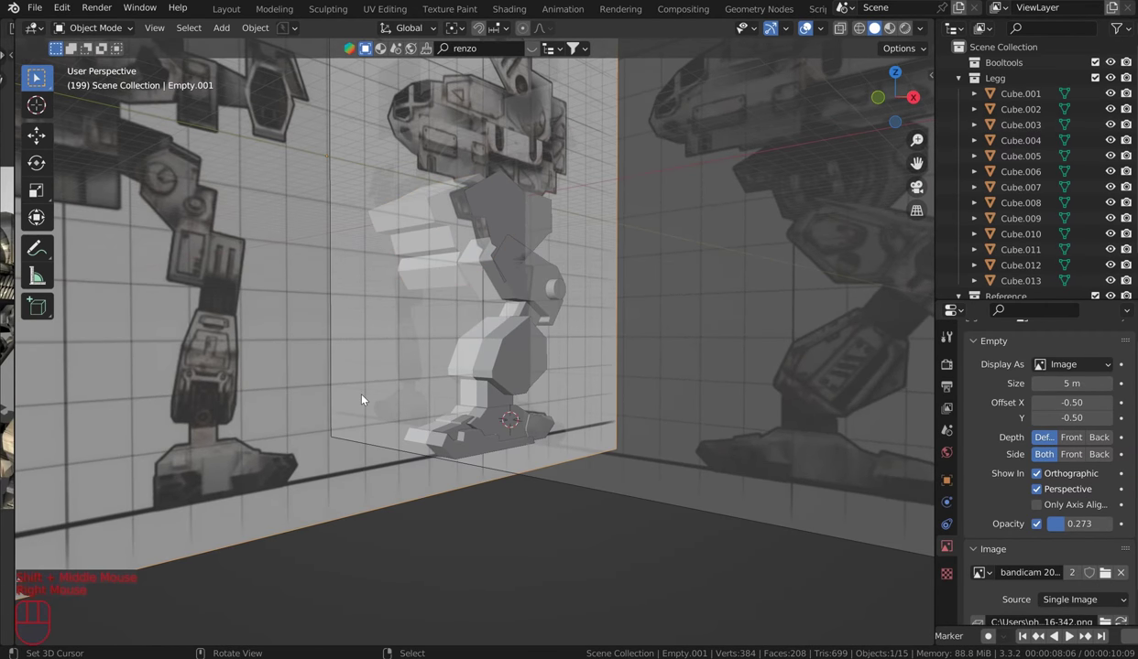
# Step: Hide both the side and front reference images, leaving the bare leg model
pyautogui.press('h')
pyautogui.rightClick(657, 471)
pyautogui.press('h')
pyautogui.moveTo(680, 362); pyautogui.dragTo(621, 228)
pyautogui.moveTo(585, 208); pyautogui.dragTo(525, 229)
# Step: Delete the unneeded Cube.012 part and orbit to inspect the remaining leg
pyautogui.rightClick(518, 225)
pyautogui.scroll(3)
pyautogui.moveTo(589, 201); pyautogui.dragTo(622, 316)
pyautogui.press('Delete')
pyautogui.scroll(-3)
pyautogui.moveTo(617, 389); pyautogui.dragTo(523, 264)
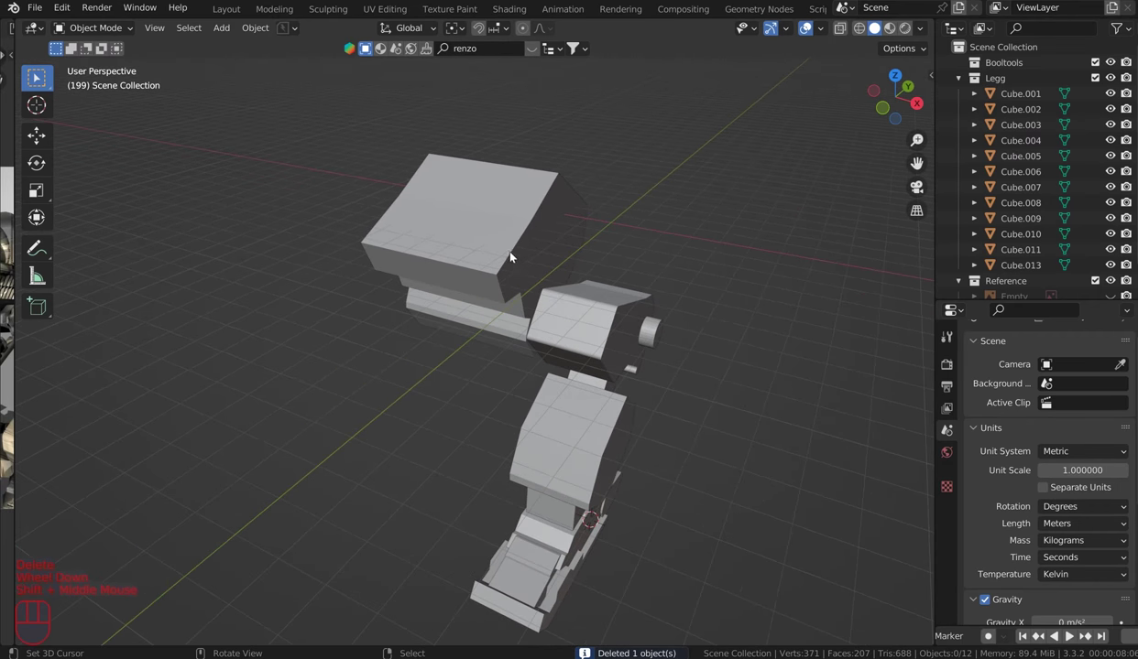
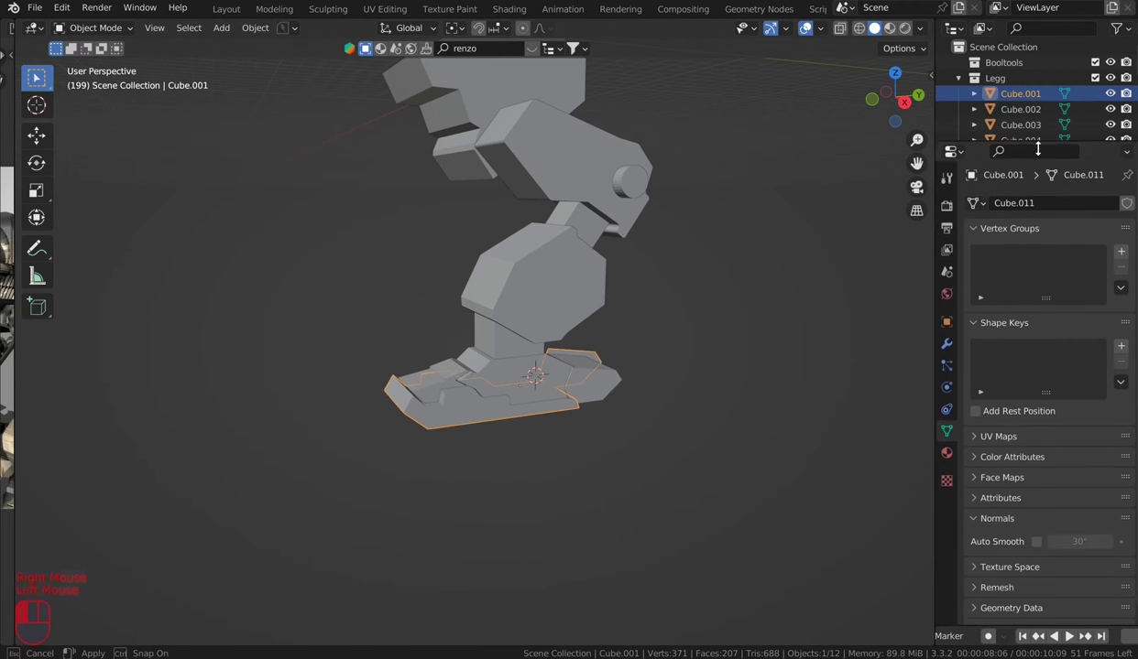
# Step: Select every leg part and move them all into the Legg collection
pyautogui.scroll(-3)
pyautogui.moveTo(428, 263); pyautogui.dragTo(408, 202)
pyautogui.scroll(-3)
pyautogui.press('a')
pyautogui.press('m')
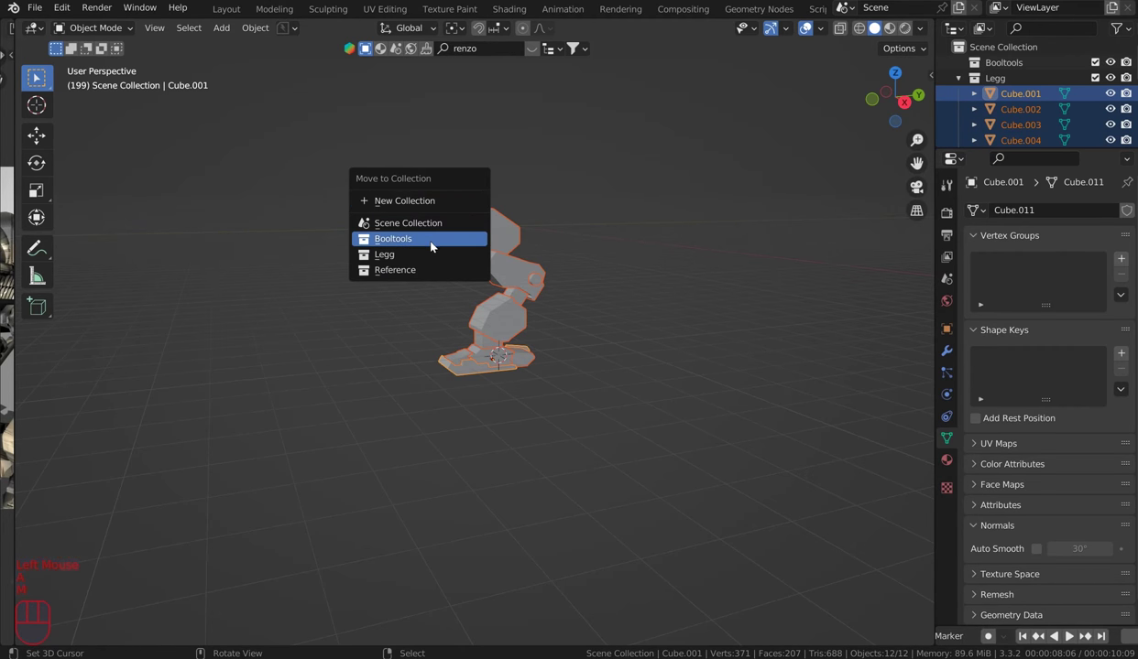
pyautogui.click(963, 86)
# Step: Add Bevel and Weighted Normal modifiers to the foot piece Cube.001
pyautogui.scroll(3)
pyautogui.rightClick(475, 383)
pyautogui.scroll(3)
pyautogui.click(964, 353)
pyautogui.moveTo(1045, 218); pyautogui.dragTo(675, 319)
pyautogui.moveTo(1015, 250); pyautogui.dragTo(730, 299)
pyautogui.scroll(3)
# Step: Bring up the object options for the foot piece
pyautogui.middleClick(755, 419)
pyautogui.press('a')
pyautogui.rightClick(518, 456)
pyautogui.press('a')
pyautogui.rightClick(517, 456)
pyautogui.press('q')
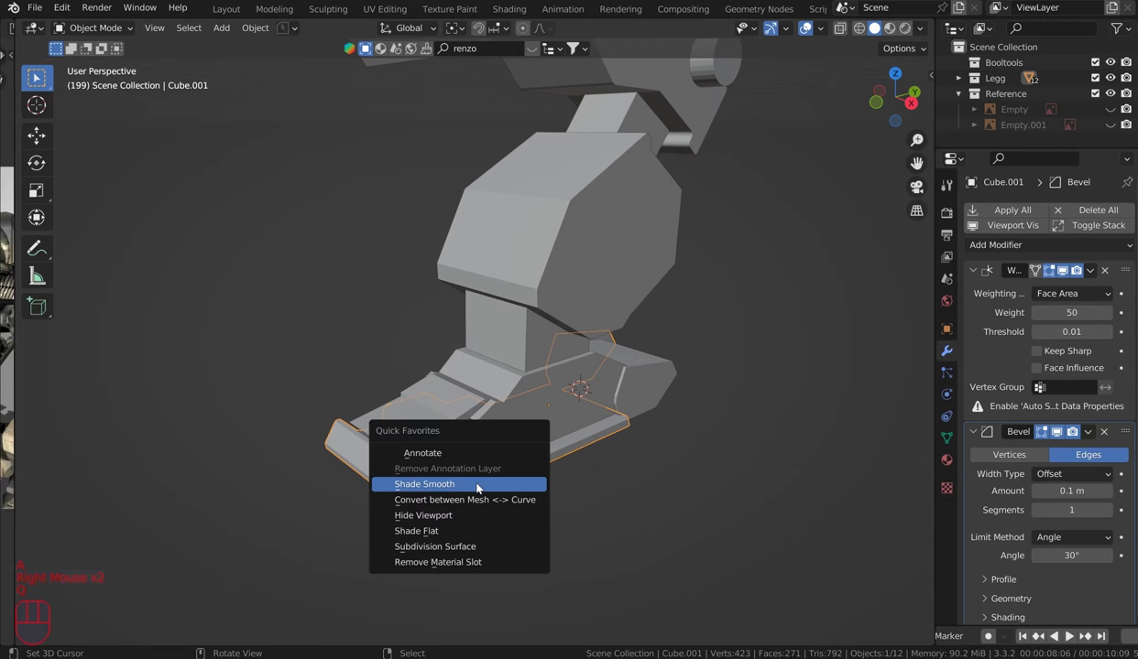
# Step: Shade the foot smooth and reorder its Bevel above Weighted Normal with 0.032 m, 4 segments, Arc outer miter
pyautogui.click(952, 440)
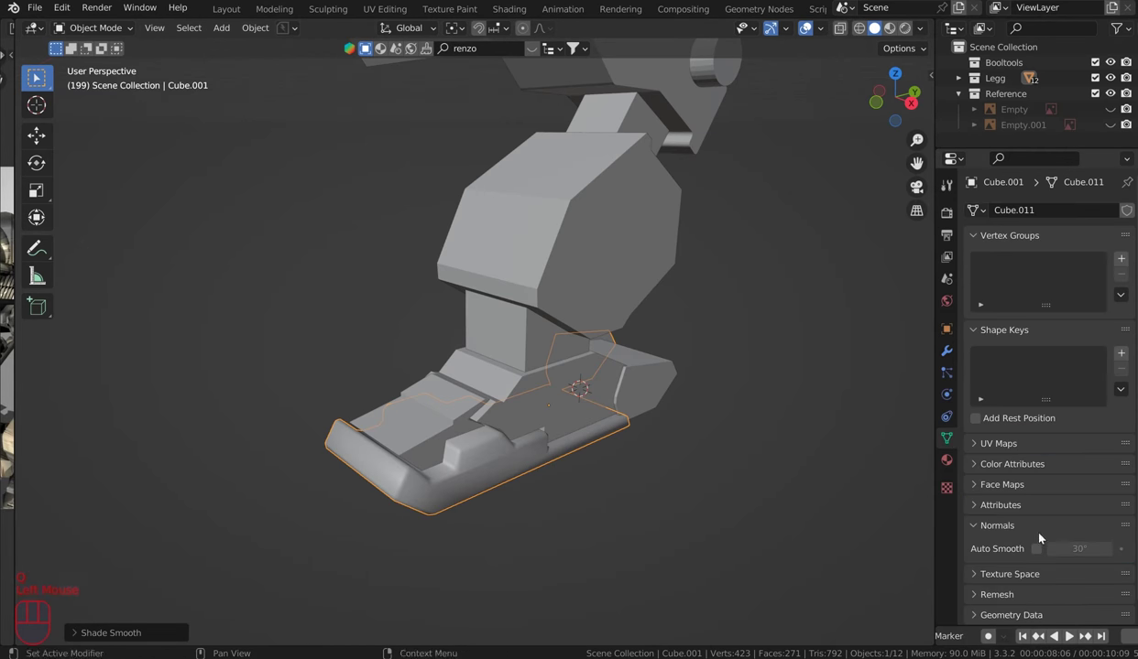
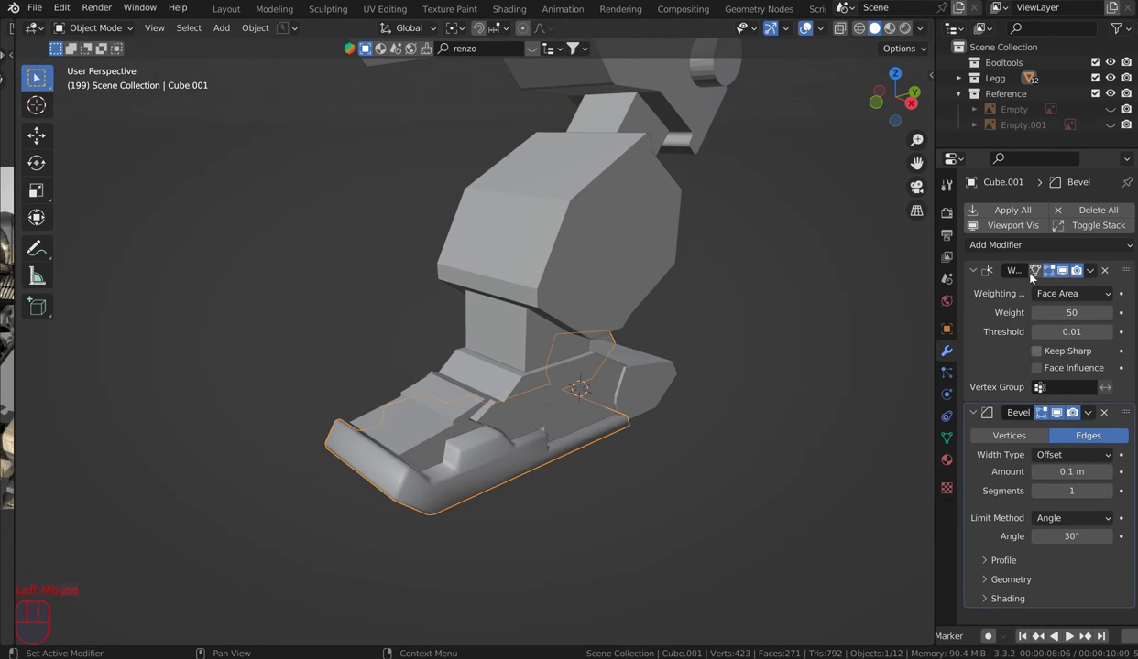
pyautogui.moveTo(1129, 411); pyautogui.dragTo(1133, 253)
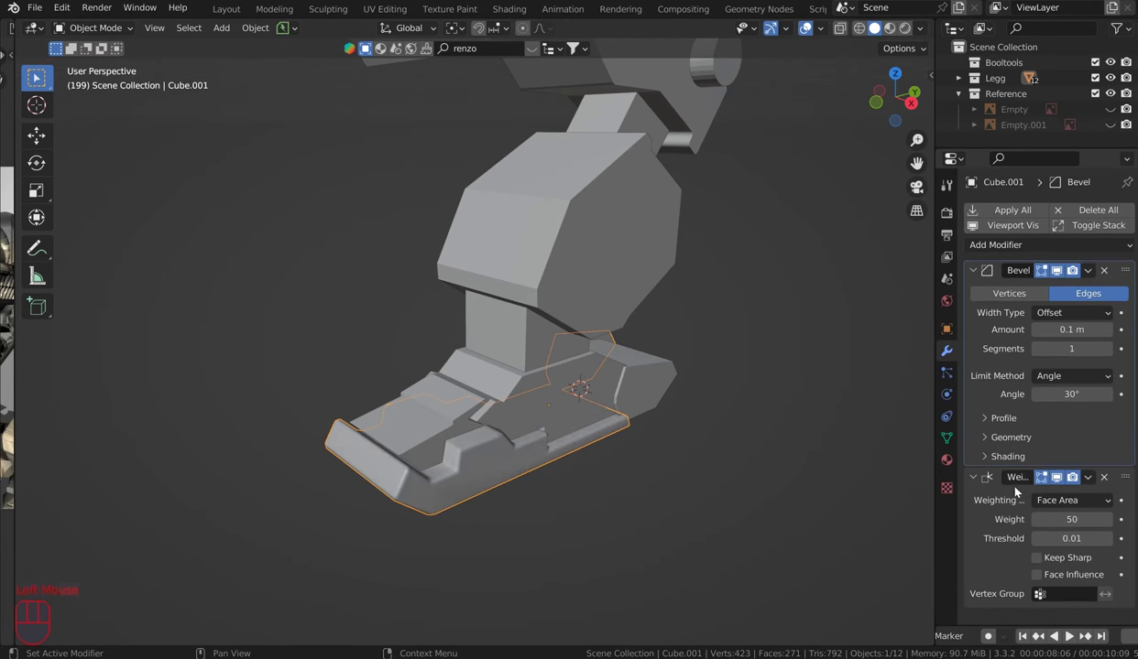
pyautogui.scroll(3)
pyautogui.moveTo(556, 451); pyautogui.dragTo(533, 423)
pyautogui.scroll(3)
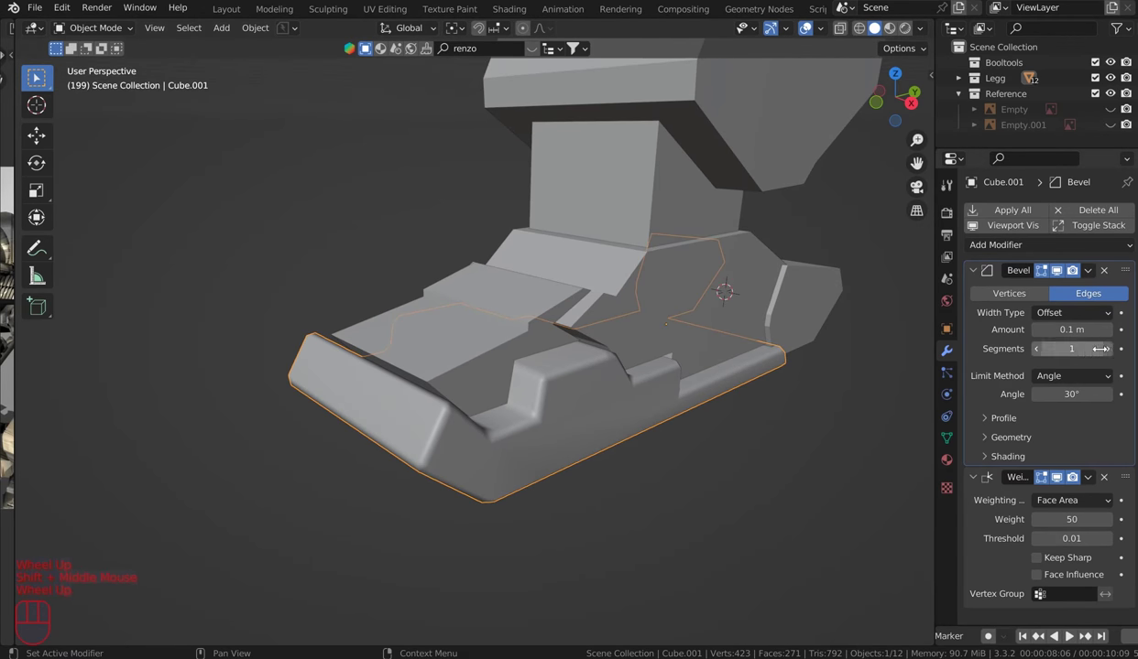
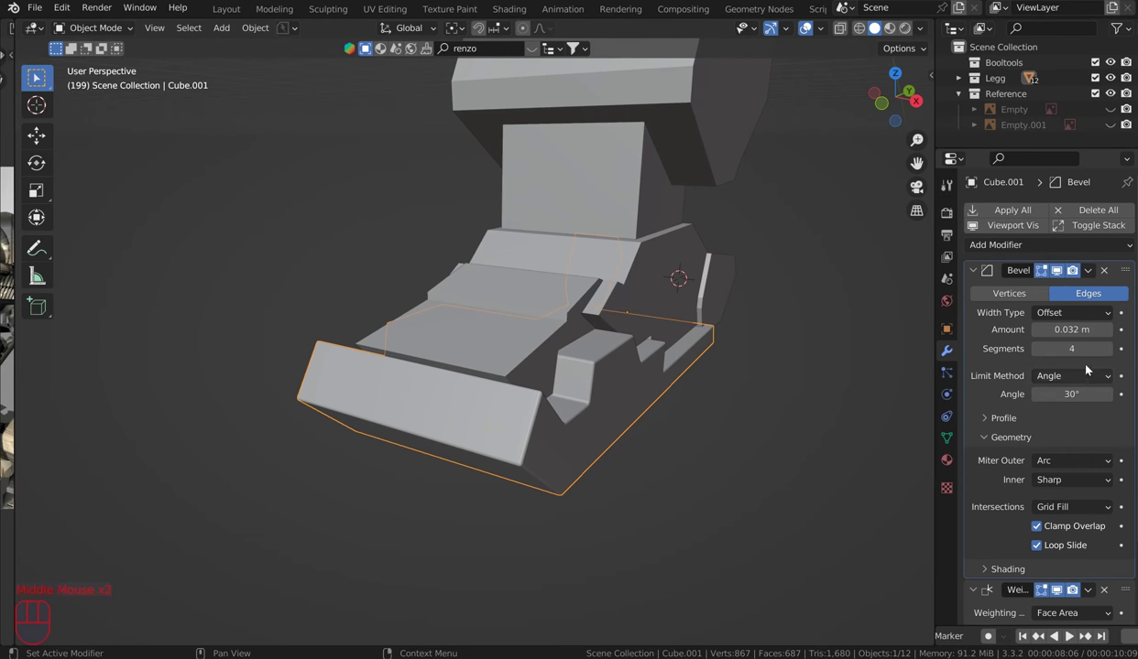
pyautogui.scroll(3)
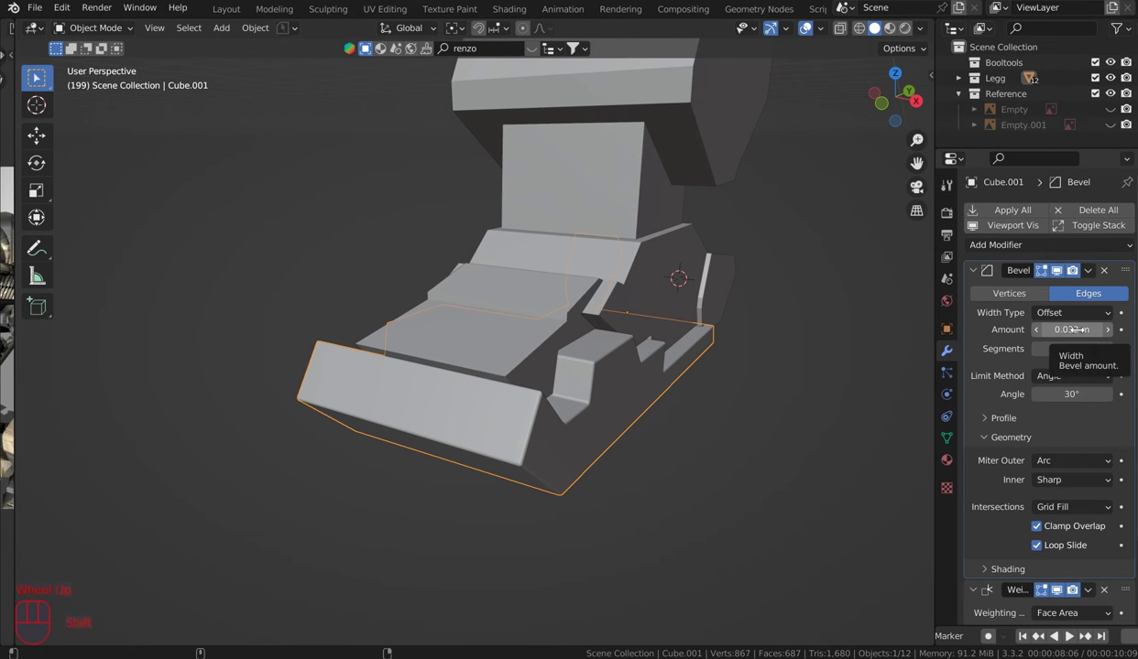
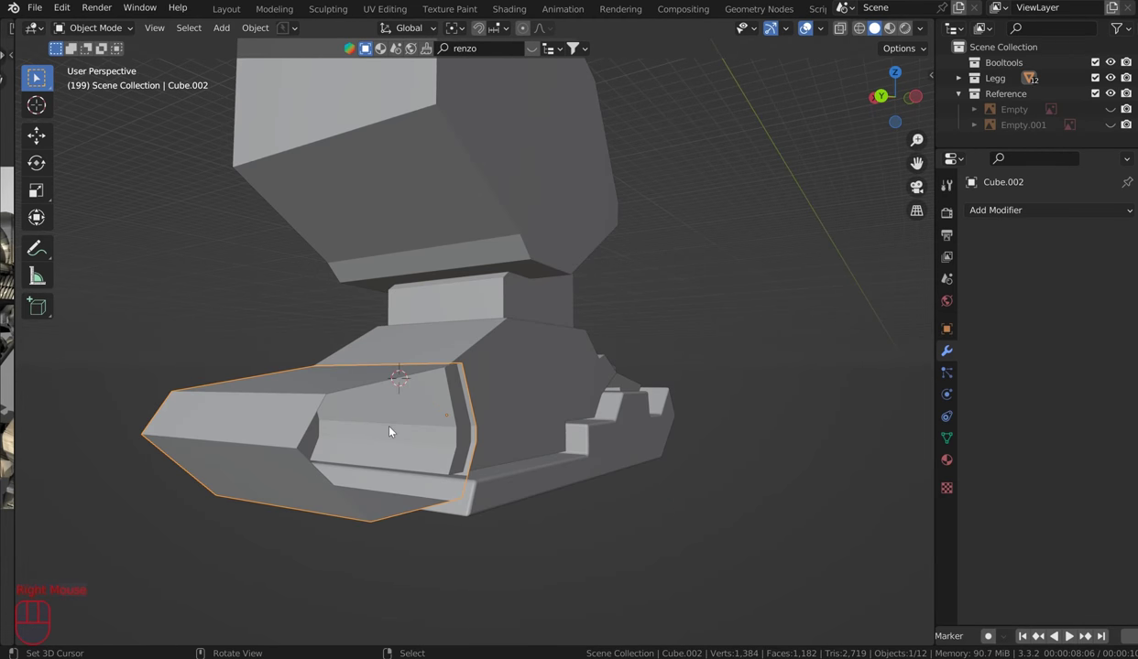
# Step: Enter Edit Mode on the leg part to work against the side drawing
pyautogui.press('Tab')
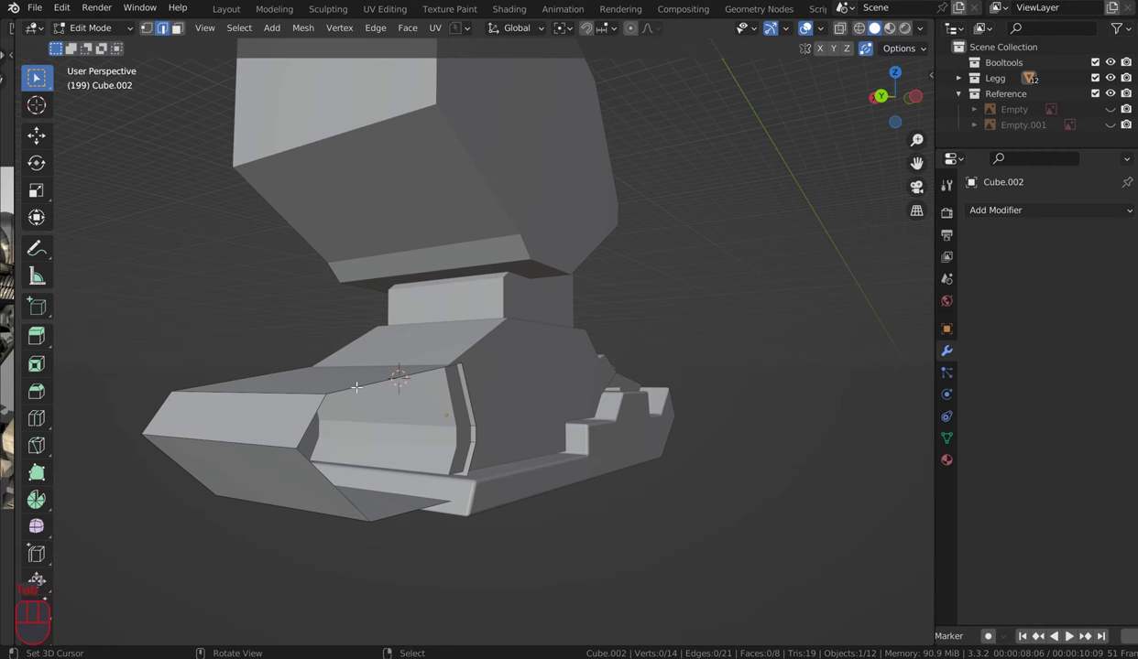
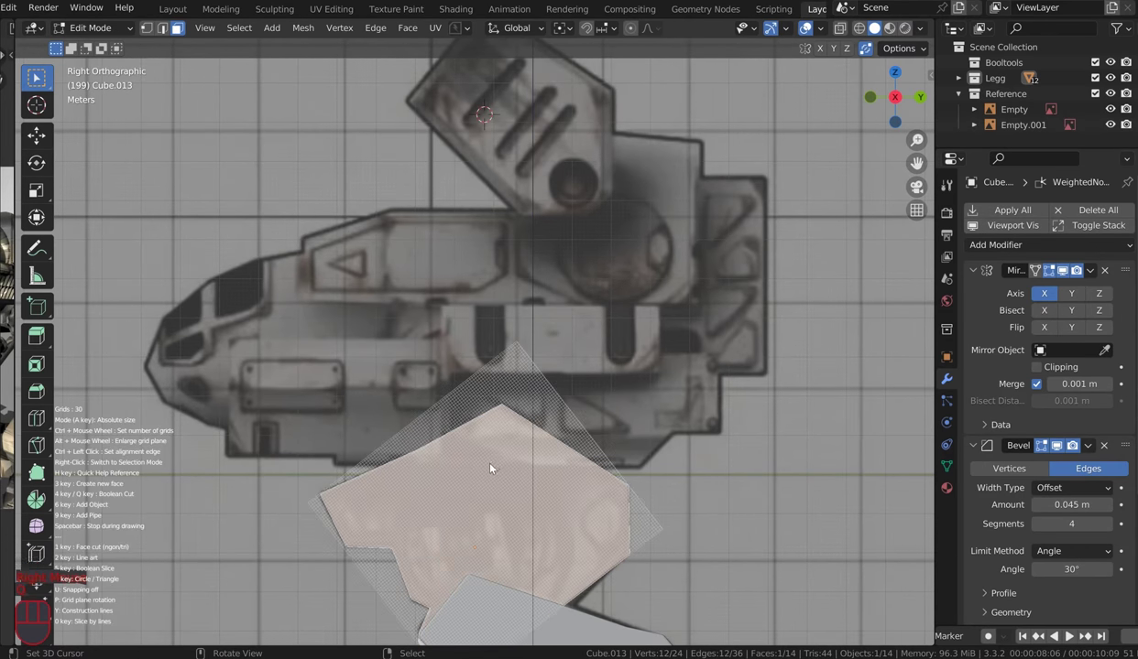
# Step: Zoom out in right side view to frame the lower torso of the side reference
pyautogui.scroll(-3)
pyautogui.scroll(-3)
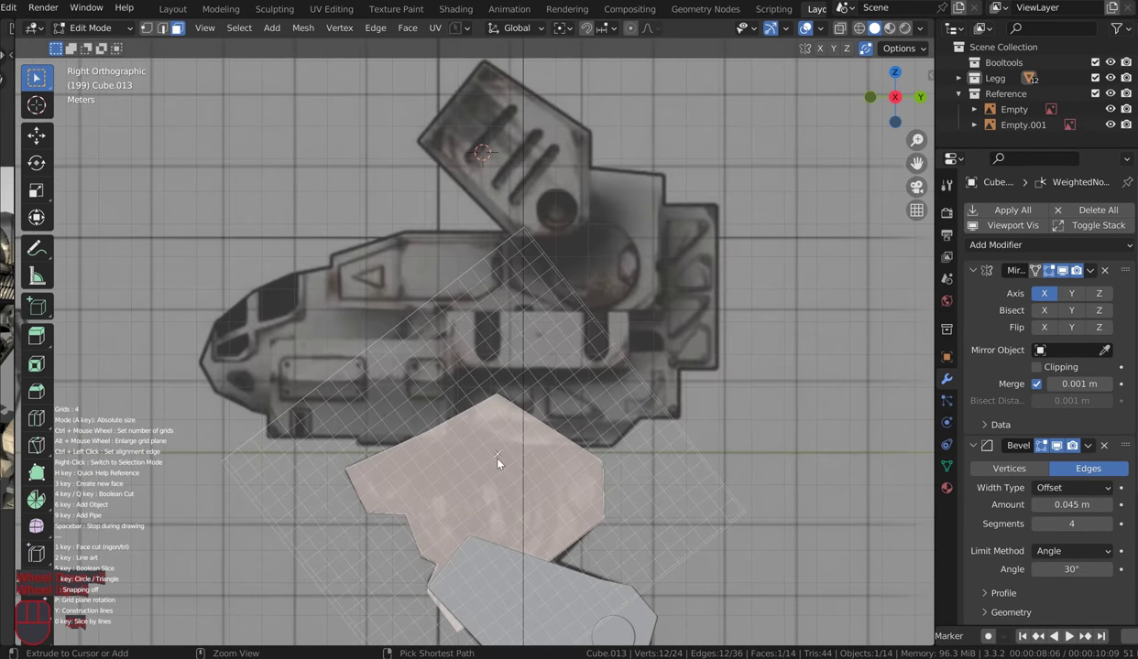
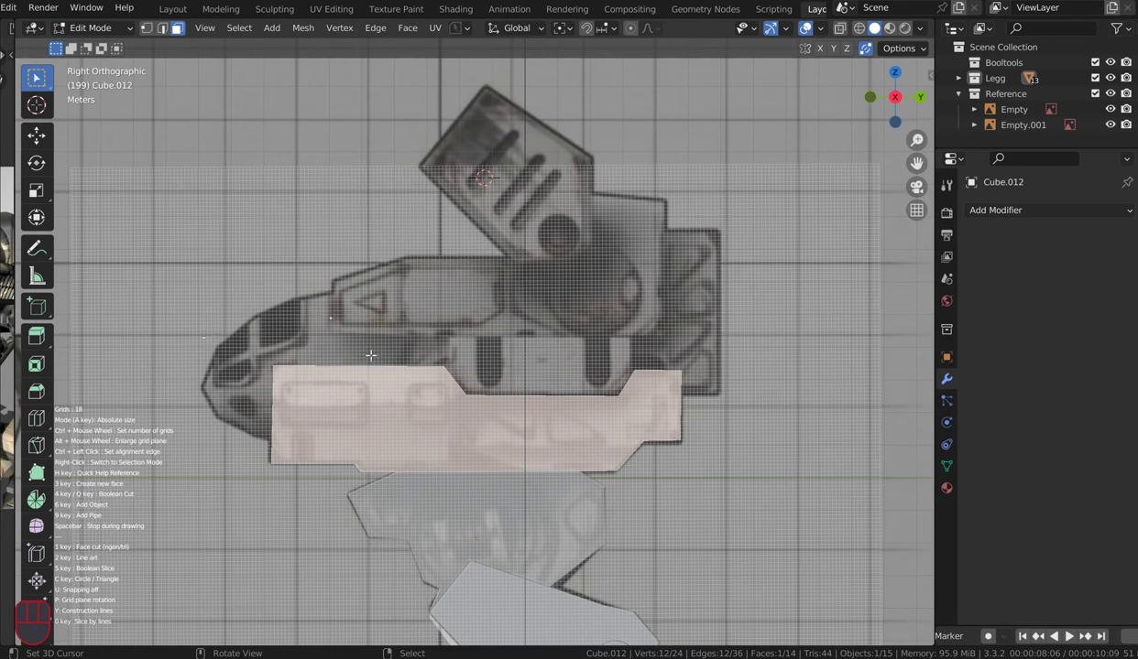
# Step: Zoom in on the slotted bracket outline and deselect it once finished
pyautogui.scroll(3)
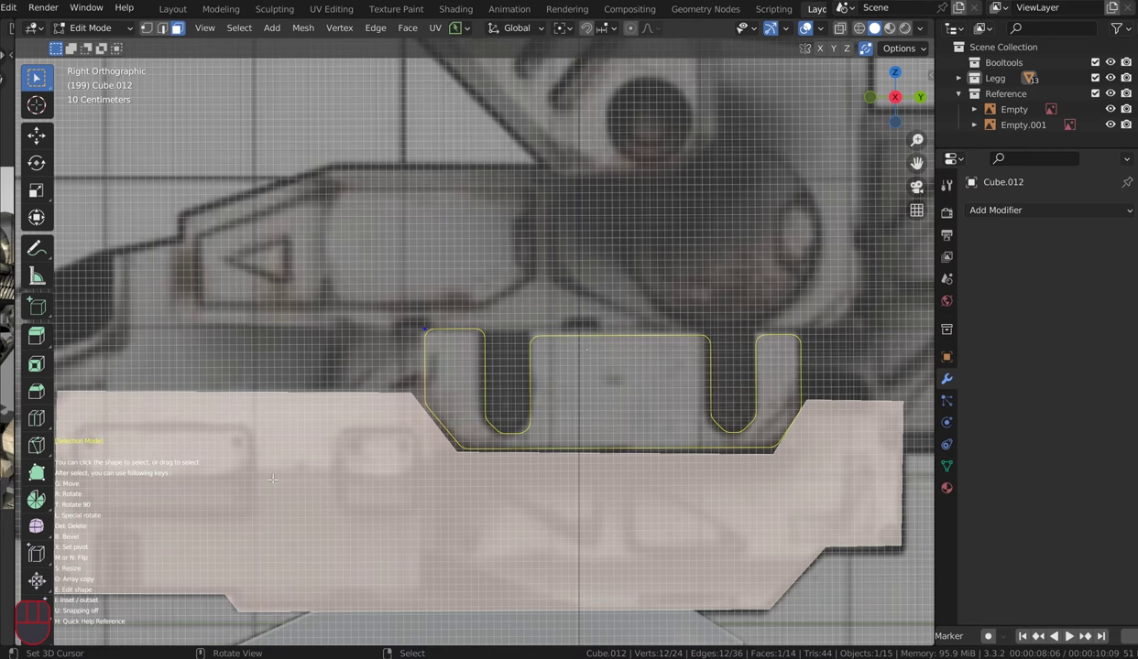
pyautogui.click(176, 514)
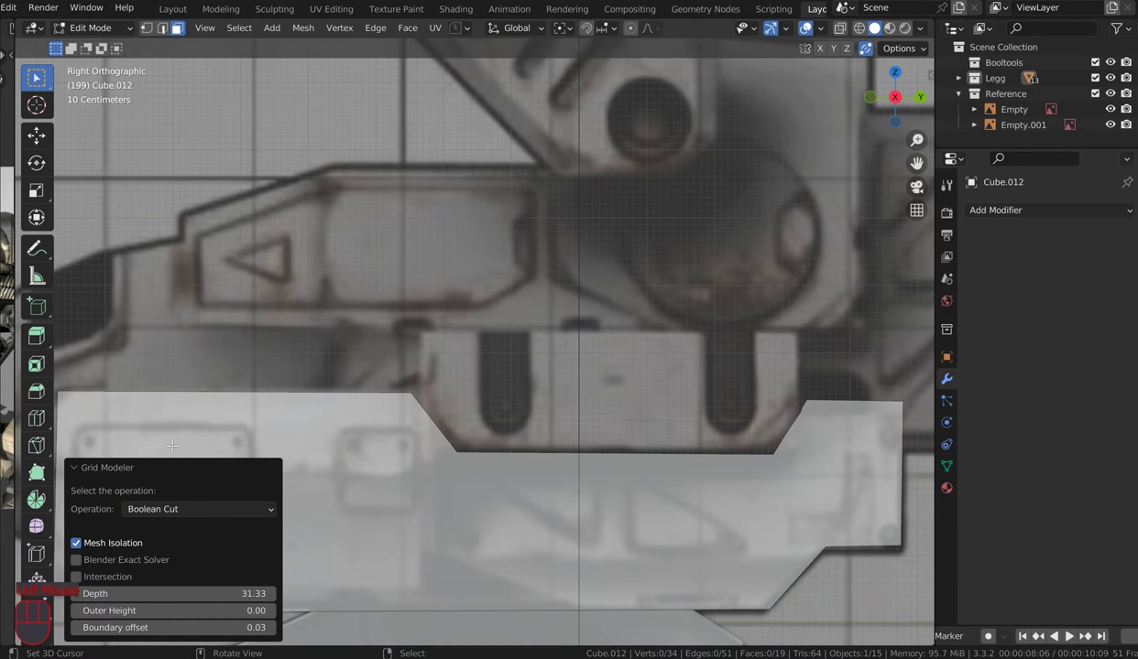
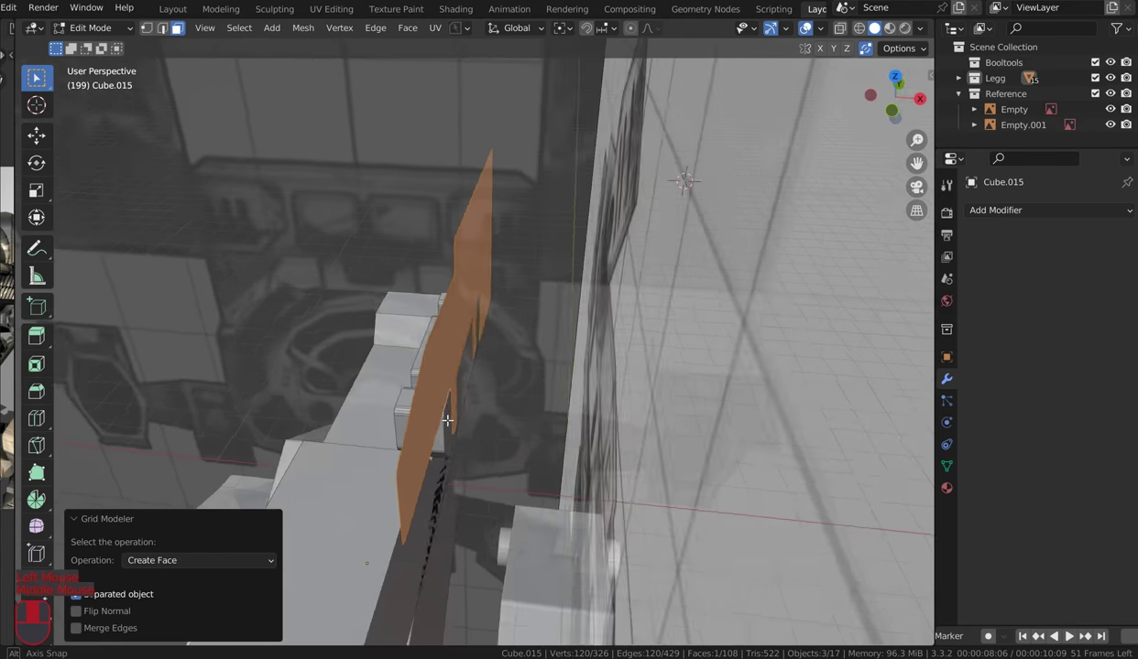
# Step: Extrude the bracket face into a solid plate and slide it along the X axis
pyautogui.press('e')
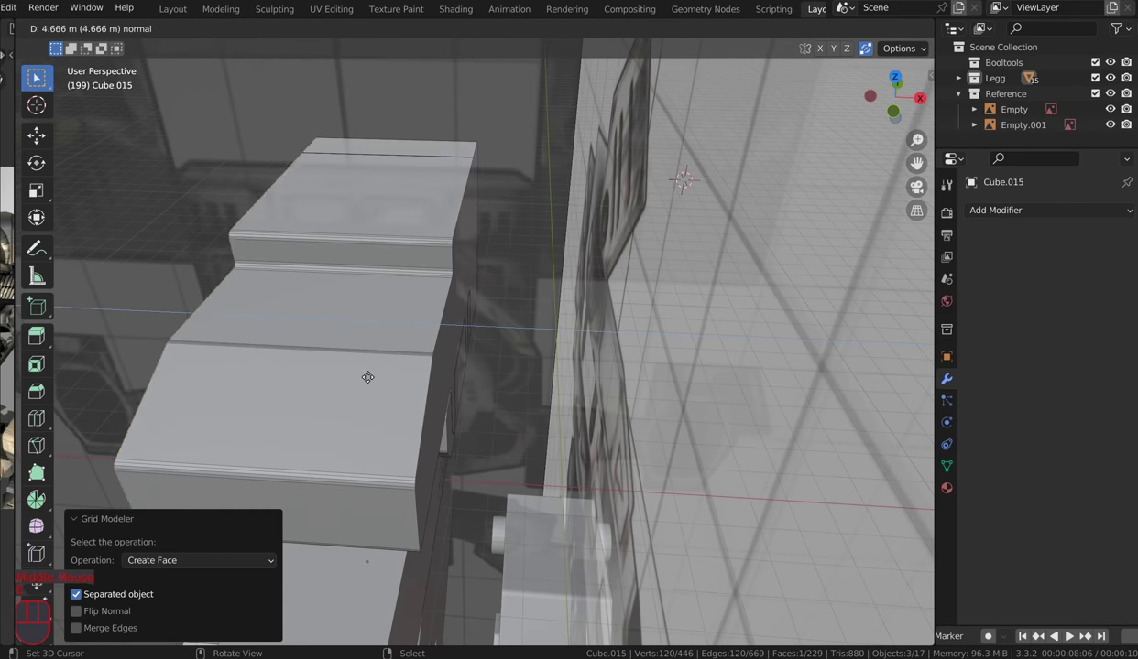
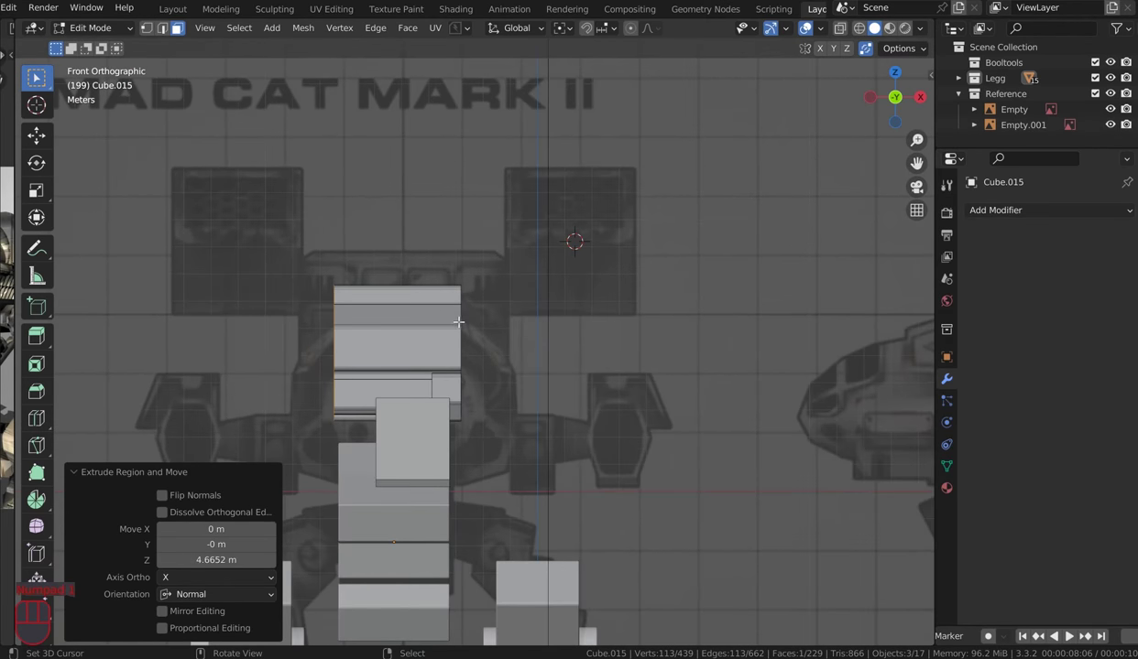
pyautogui.press('g')
pyautogui.press('x')
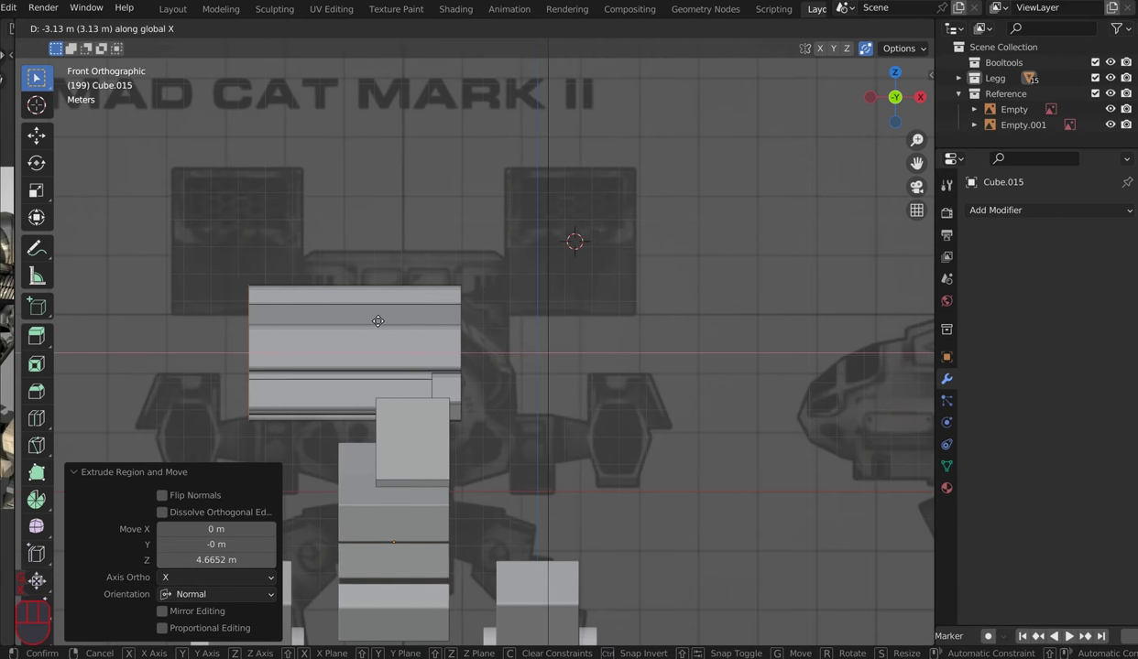
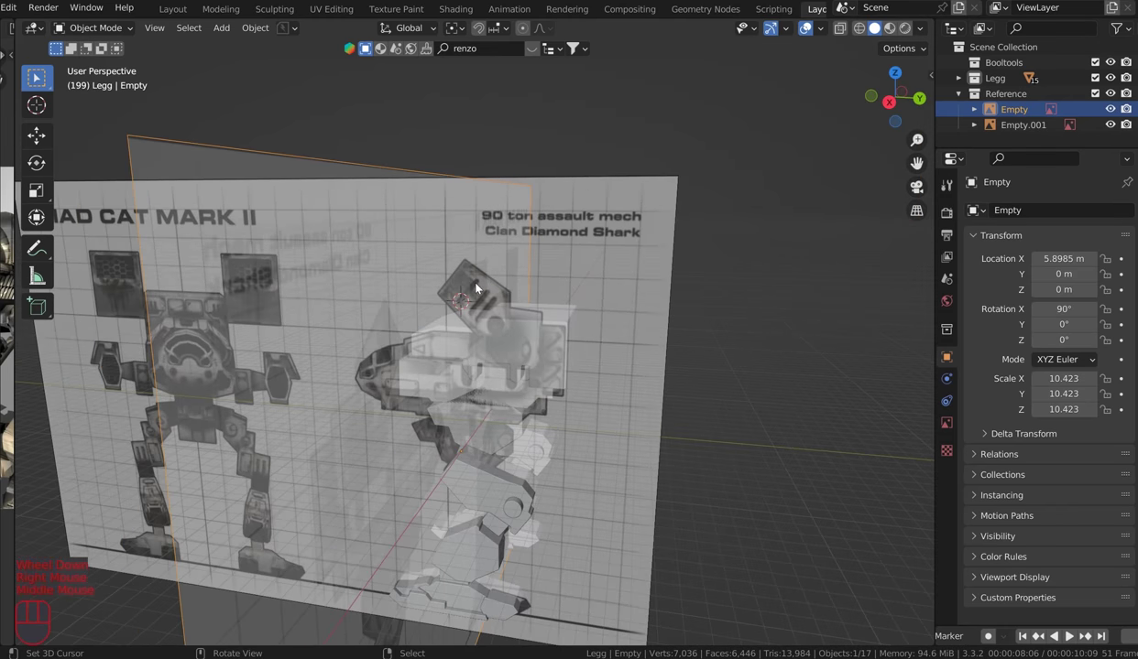
# Step: Hide both reference image empties so only the mech model remains visible
pyautogui.press('KP_3')
pyautogui.scroll(-3)
pyautogui.moveTo(402, 271); pyautogui.dragTo(387, 263)
pyautogui.rightClick(387, 264)
pyautogui.press('h')
pyautogui.press('h')
# Step: Select the bracket Cube.012 near the torso and start moving it into place
pyautogui.moveTo(648, 291); pyautogui.dragTo(698, 302)
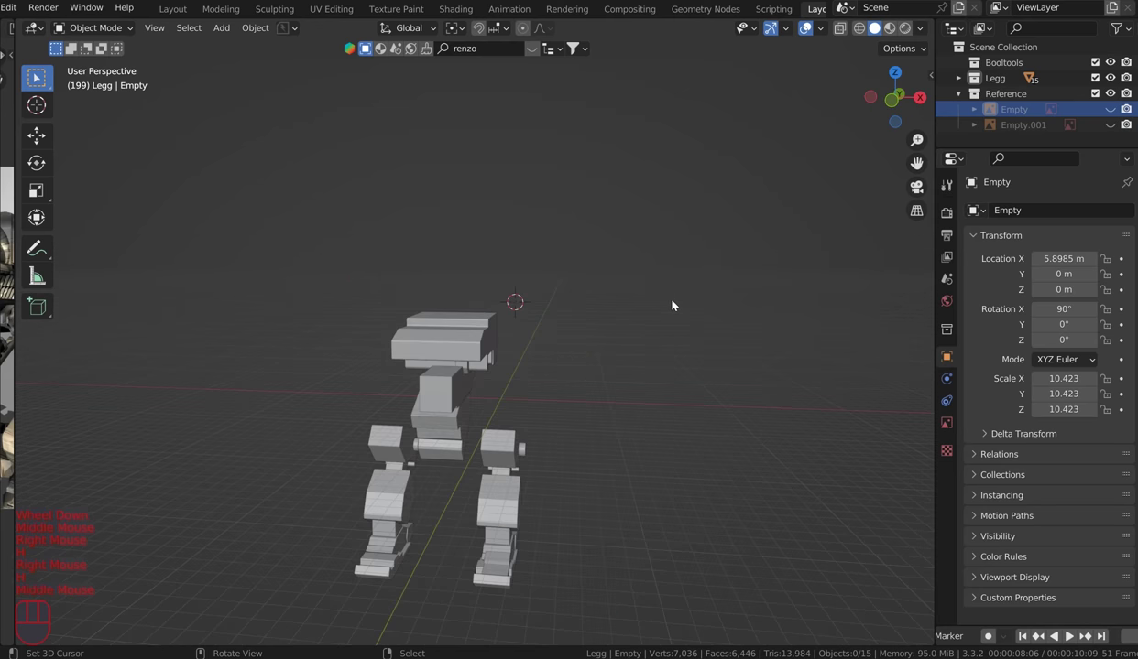
pyautogui.scroll(3)
pyautogui.moveTo(626, 311); pyautogui.dragTo(567, 372)
pyautogui.rightClick(528, 360)
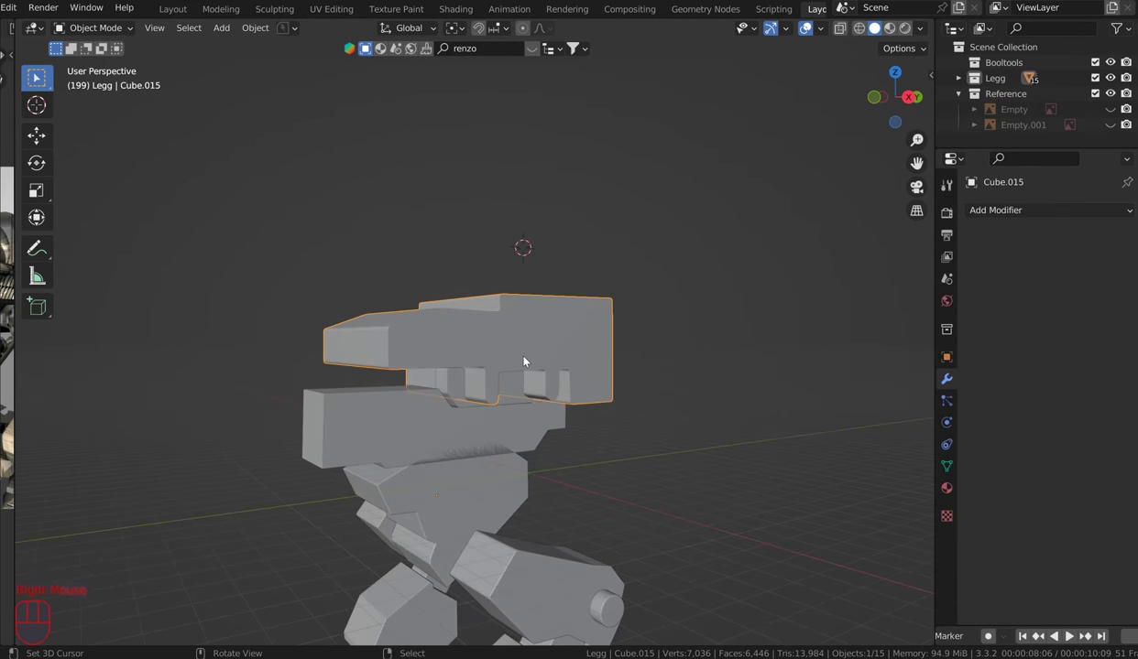
pyautogui.press('g')
pyautogui.rightClick(537, 298)
# Step: Inspect the torso from several angles, reselect the bracket and return to front view
pyautogui.moveTo(567, 303); pyautogui.dragTo(530, 326)
pyautogui.scroll(3)
pyautogui.moveTo(478, 329); pyautogui.dragTo(188, 335)
pyautogui.moveTo(655, 343); pyautogui.dragTo(748, 338)
pyautogui.rightClick(457, 421)
pyautogui.middleClick(605, 379)
pyautogui.press('KP_1')
# Step: Slide the slotted bracket along X until it sits flush against the torso side
pyautogui.press('g')
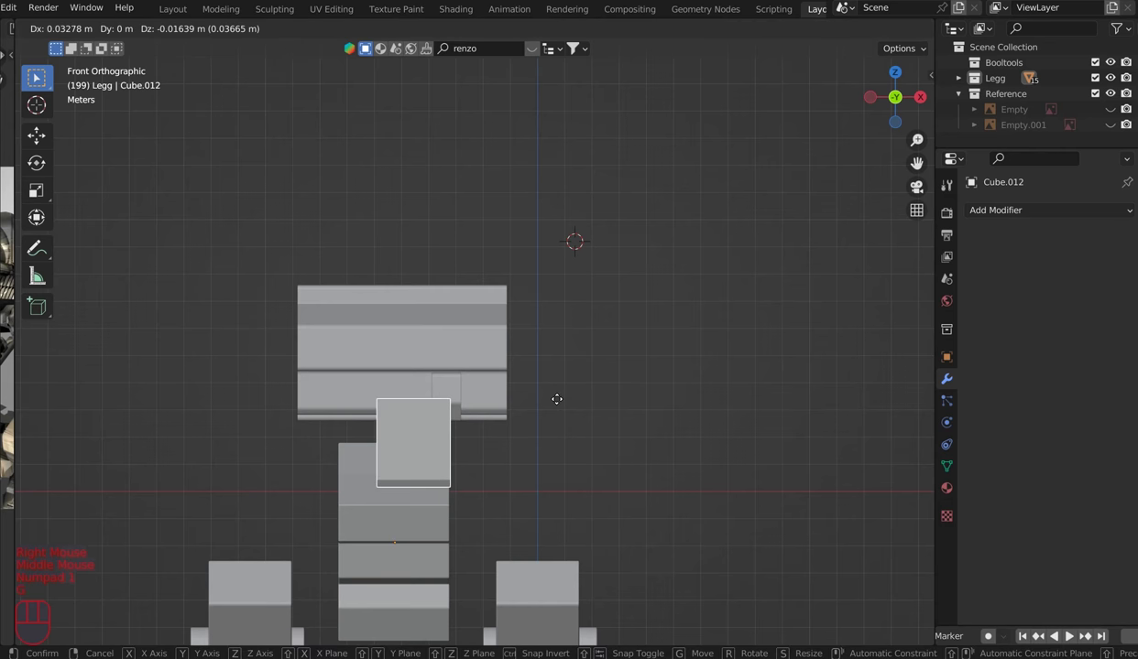
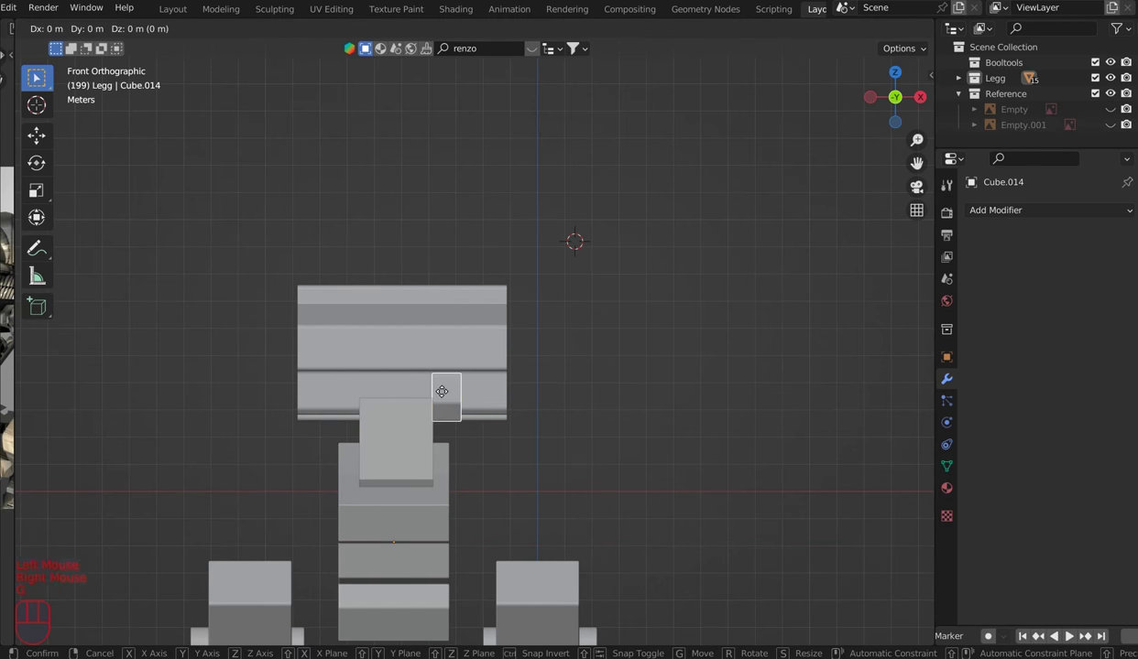
pyautogui.press('x')
pyautogui.moveTo(506, 400); pyautogui.dragTo(550, 385)
pyautogui.scroll(-3)
pyautogui.moveTo(635, 339); pyautogui.dragTo(734, 329)
pyautogui.scroll(3)
pyautogui.moveTo(704, 331); pyautogui.dragTo(753, 392)
pyautogui.press('g')
pyautogui.press('x')
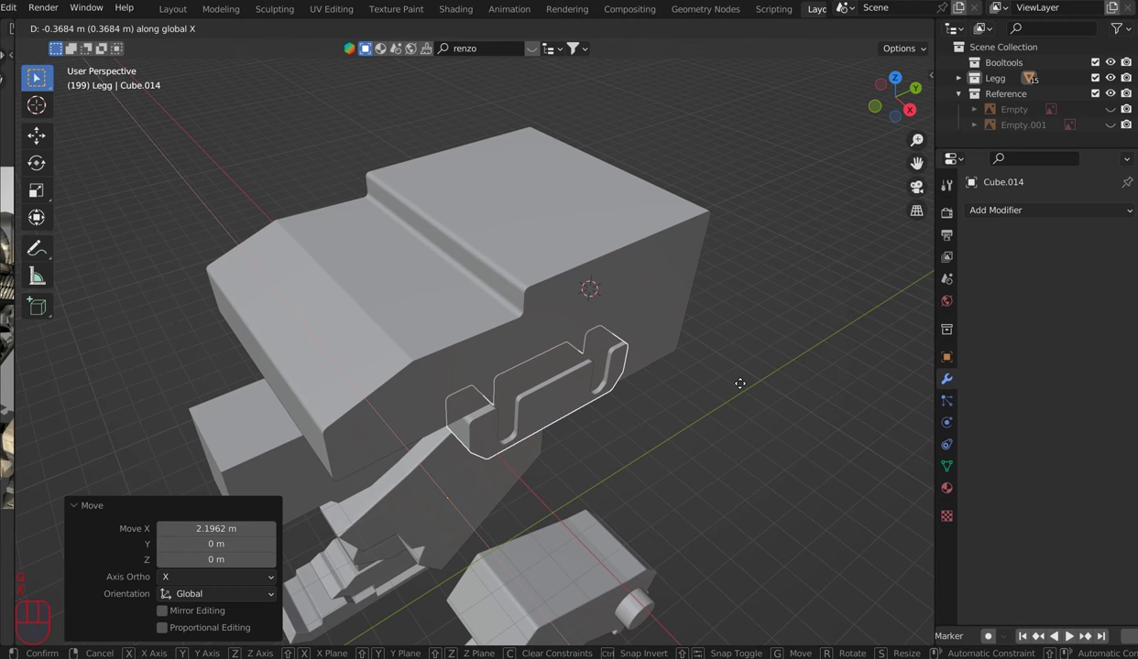
pyautogui.click(744, 388)
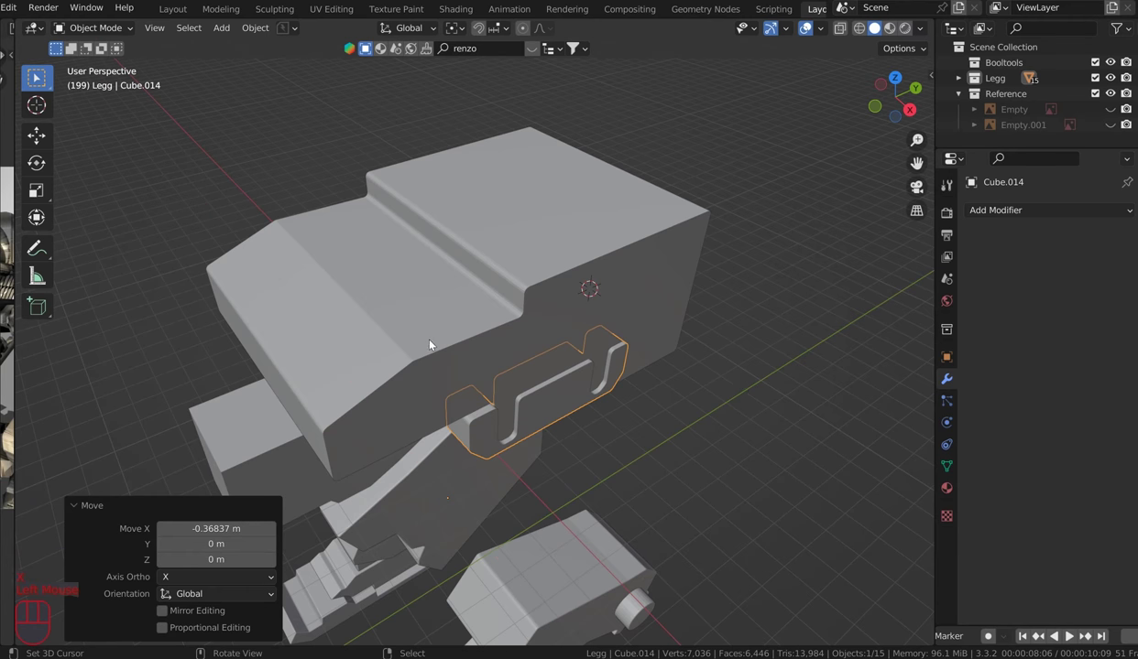
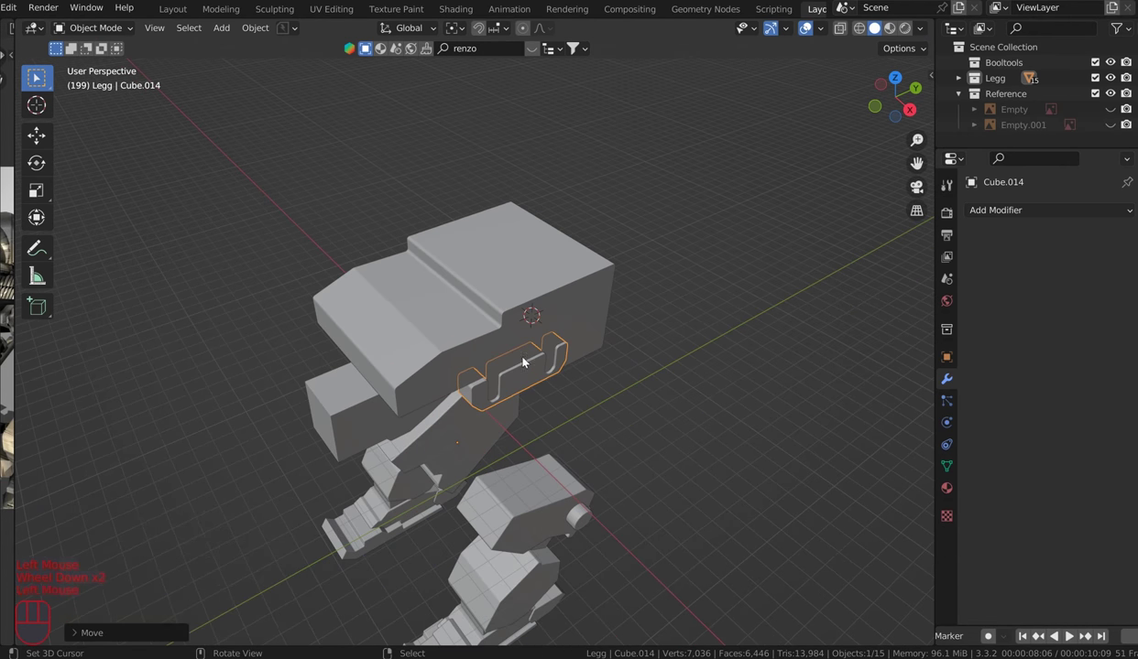
# Step: Unhide the reference images and return to the straight-on orthographic view
pyautogui.press('alt+h')
pyautogui.moveTo(565, 293); pyautogui.dragTo(533, 278)
pyautogui.press('KP_1')
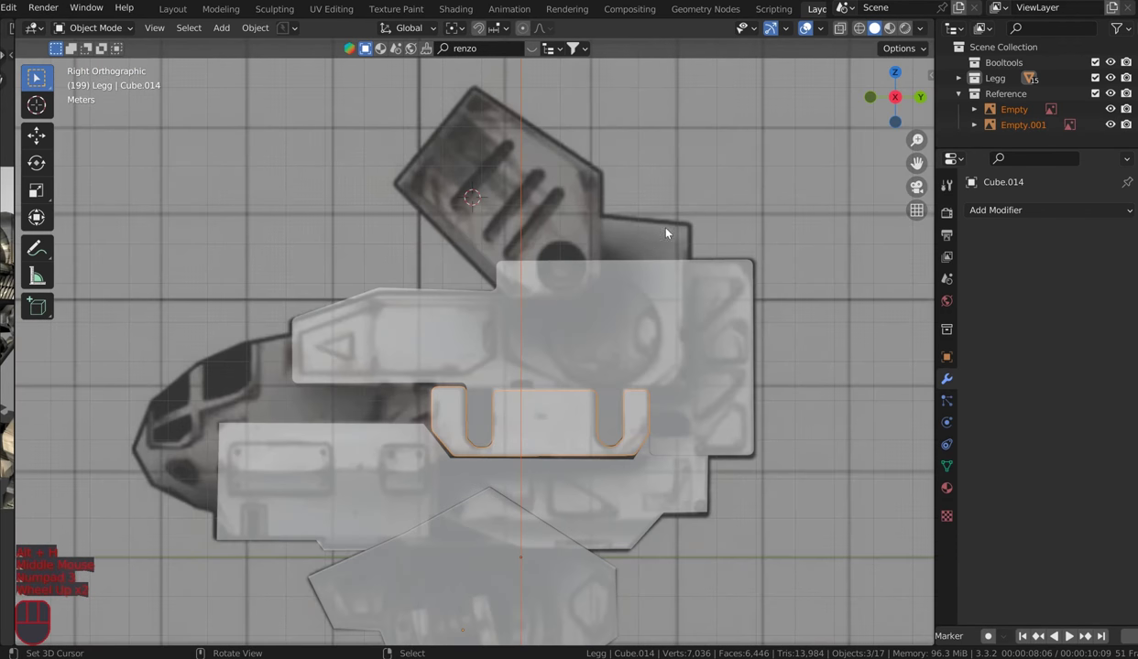
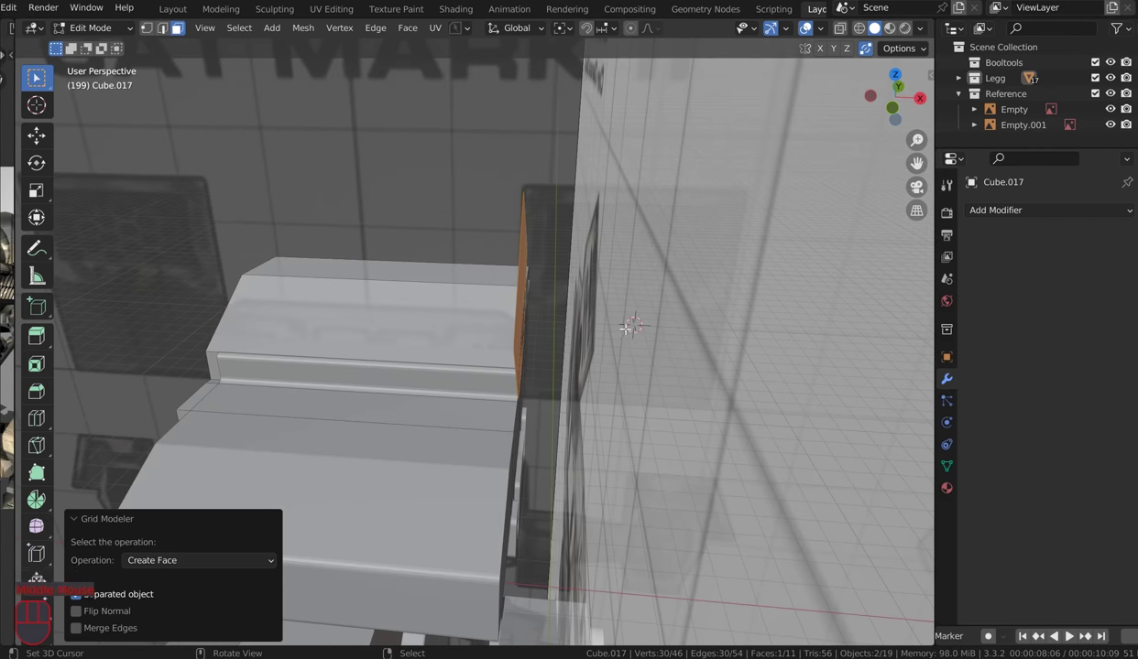
# Step: In front view, extrude the new face above the shoulder into a block
pyautogui.press('KP_1')
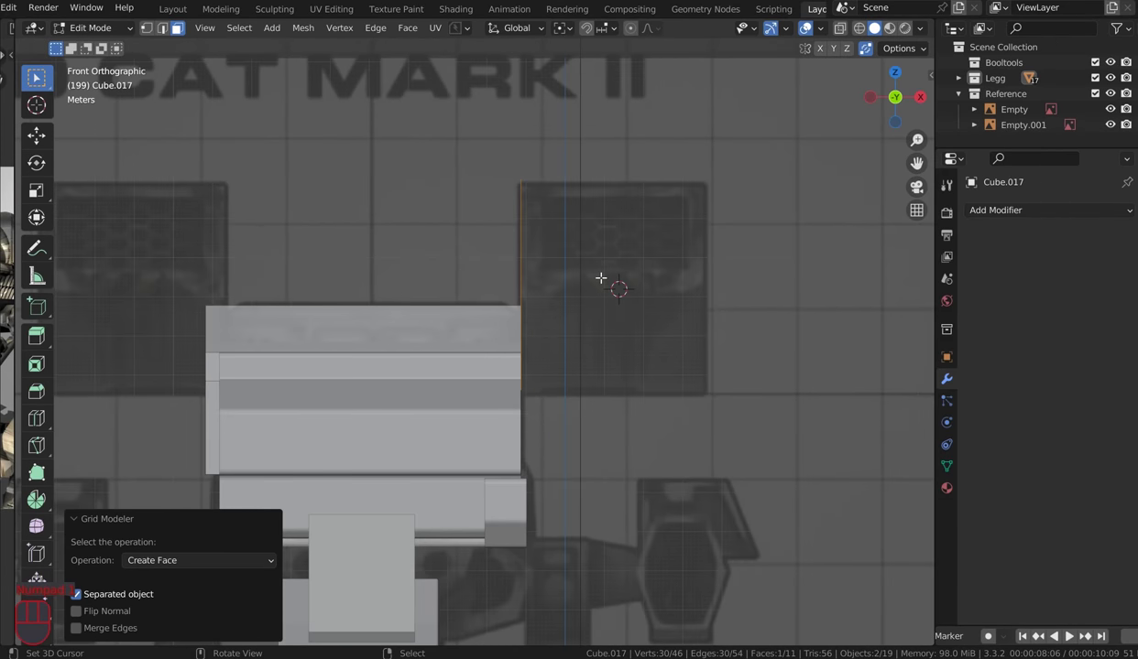
pyautogui.press('e')
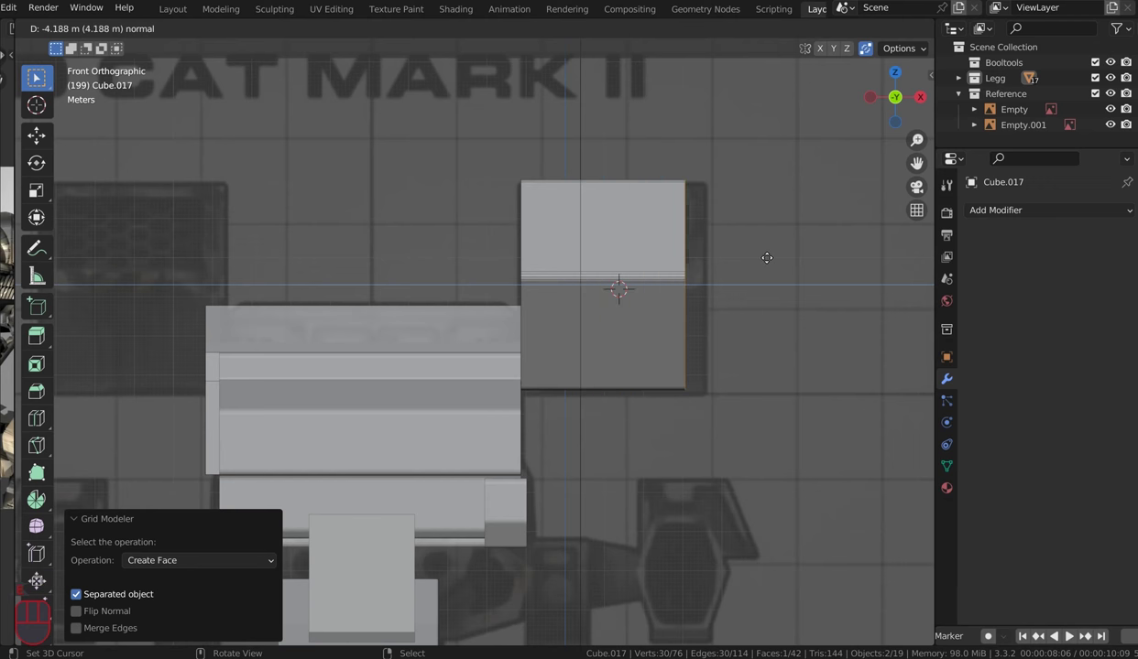
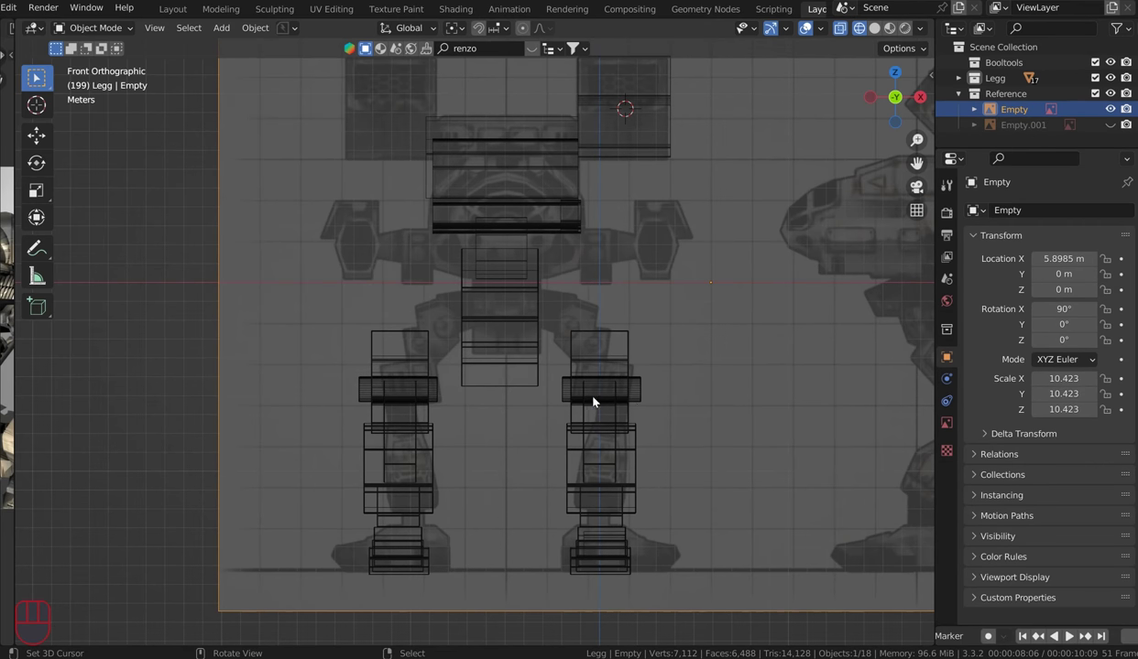
# Step: Switch to solid shading, select shin block Cube.007 and tilt it about 5°
pyautogui.press('z')
pyautogui.scroll(3)
pyautogui.rightClick(643, 386)
pyautogui.rightClick(634, 484)
pyautogui.press('r')
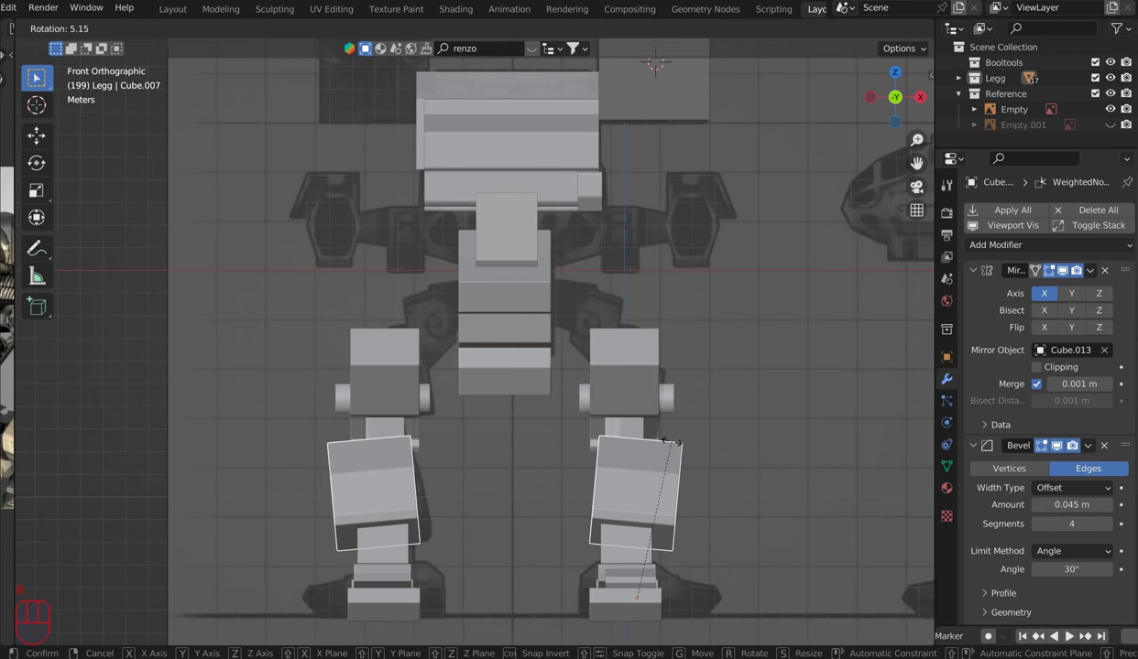
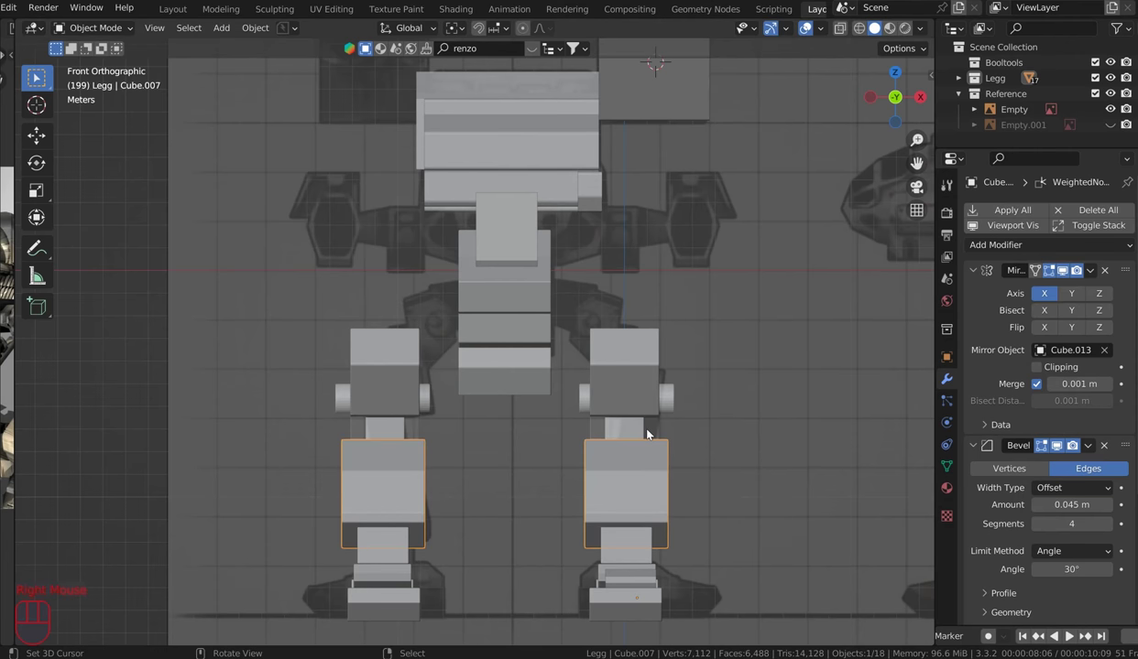
pyautogui.press('r')
pyautogui.click(675, 441)
# Step: Shift the shin block sideways along the X axis to line up with the reference
pyautogui.press('s')
pyautogui.press('x')
pyautogui.click(745, 502)
pyautogui.press('g')
pyautogui.press('x')
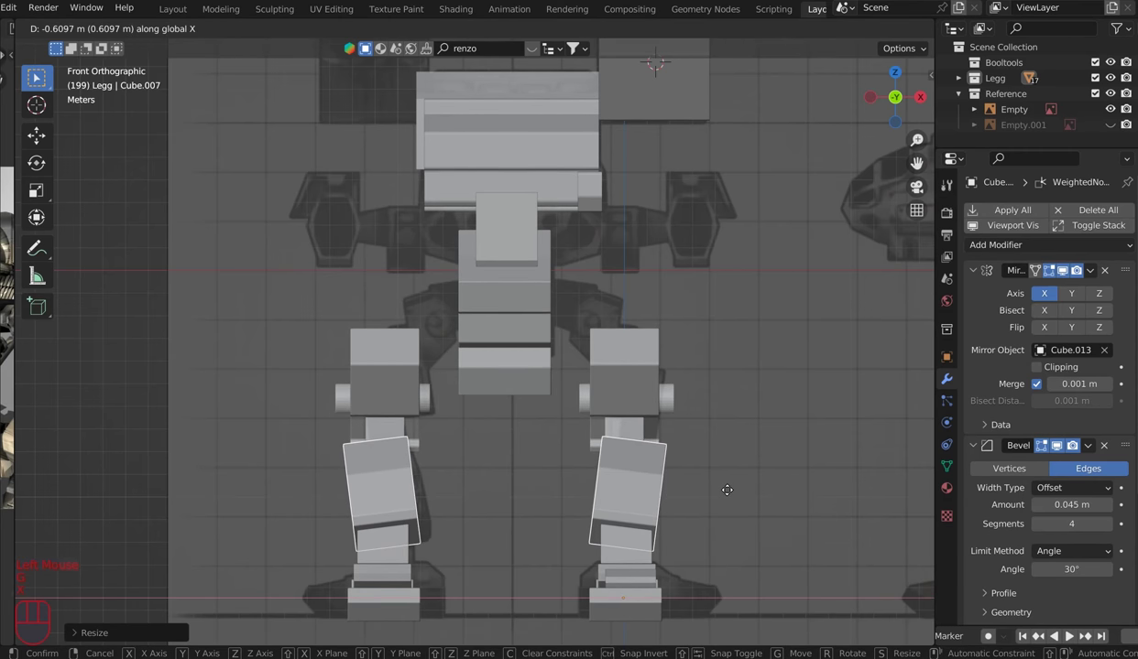
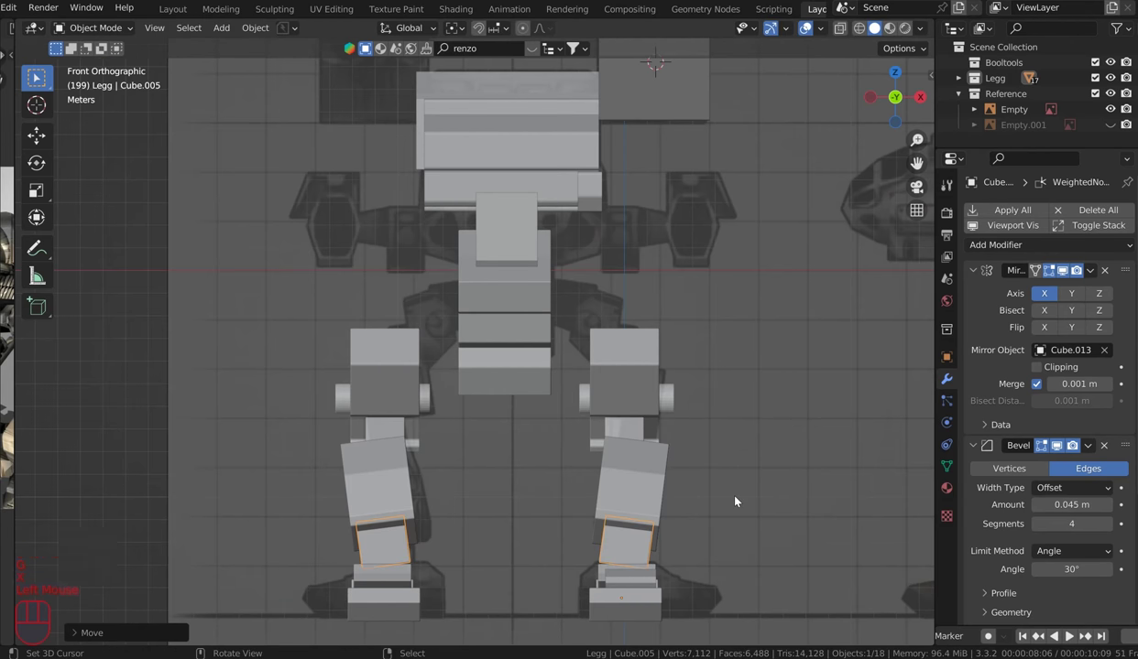
# Step: Orbit around the tilted lower leg to check its angle from several sides
pyautogui.moveTo(718, 498); pyautogui.dragTo(799, 471)
pyautogui.moveTo(798, 472); pyautogui.dragTo(778, 481)
pyautogui.moveTo(693, 425); pyautogui.dragTo(649, 434)
pyautogui.scroll(-3)
pyautogui.moveTo(657, 439); pyautogui.dragTo(647, 414)
pyautogui.scroll(3)
pyautogui.scroll(3)
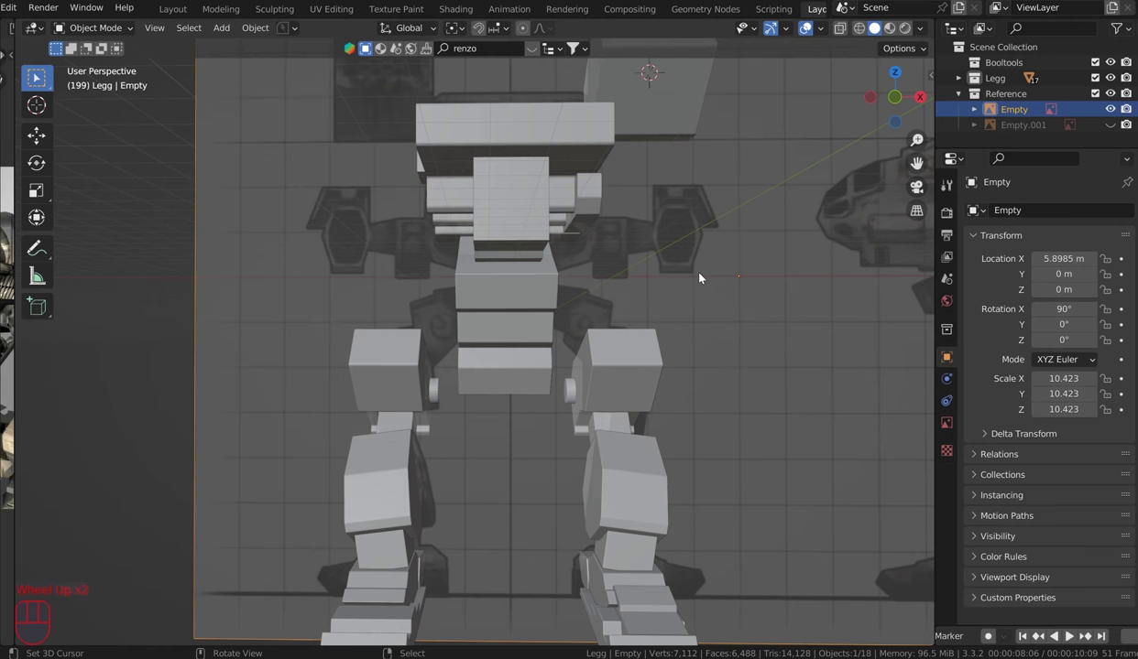
# Step: In front view, select the front reference and hide it to clear the leg
pyautogui.middleClick(705, 281)
pyautogui.press('KP_1')
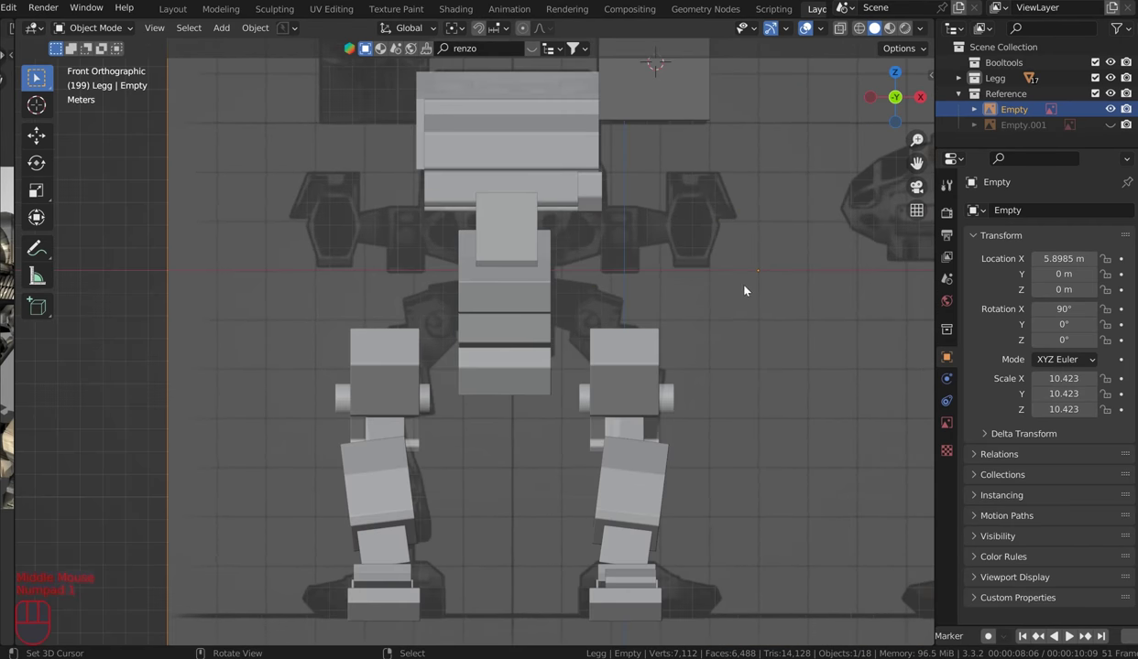
pyautogui.scroll(3)
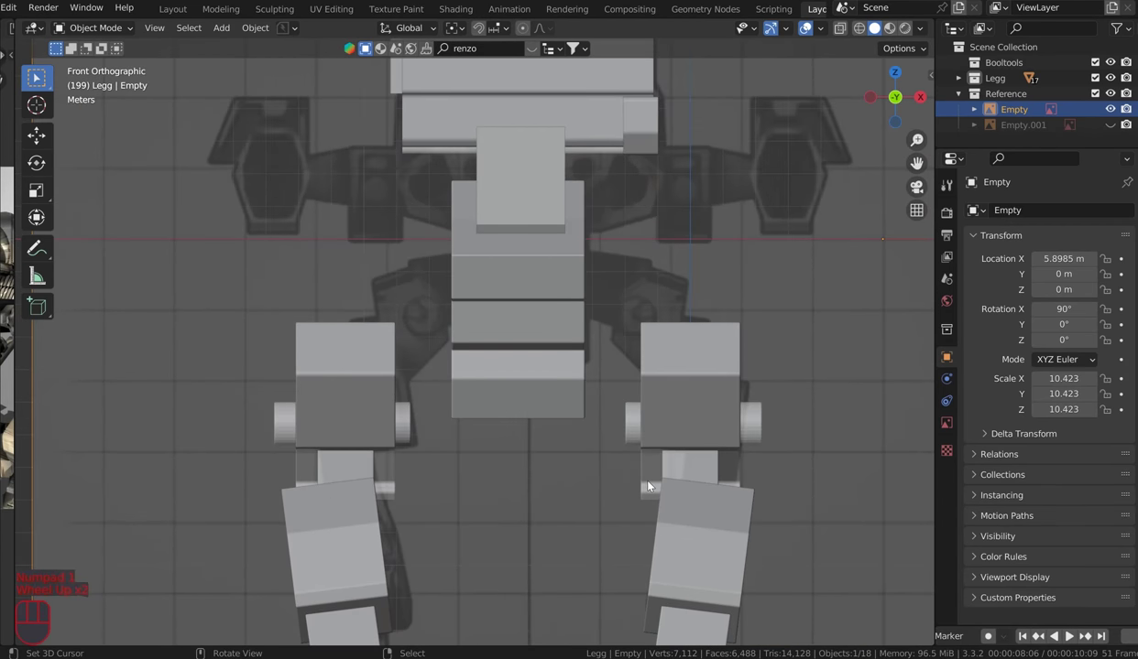
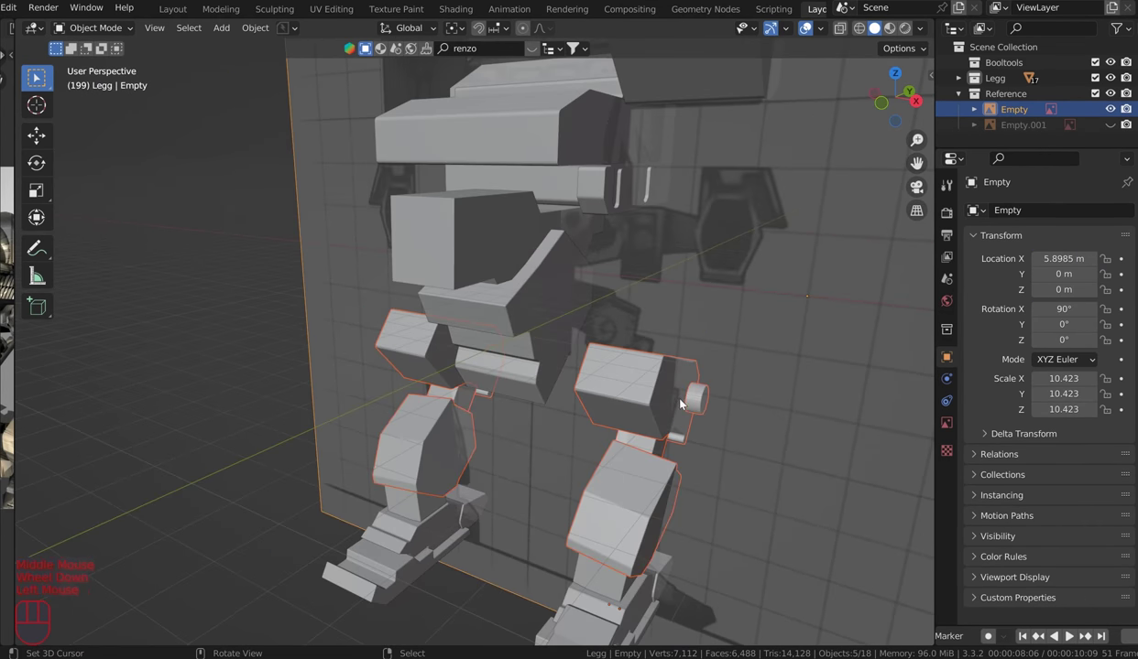
pyautogui.rightClick(672, 396)
pyautogui.moveTo(710, 391); pyautogui.dragTo(657, 443)
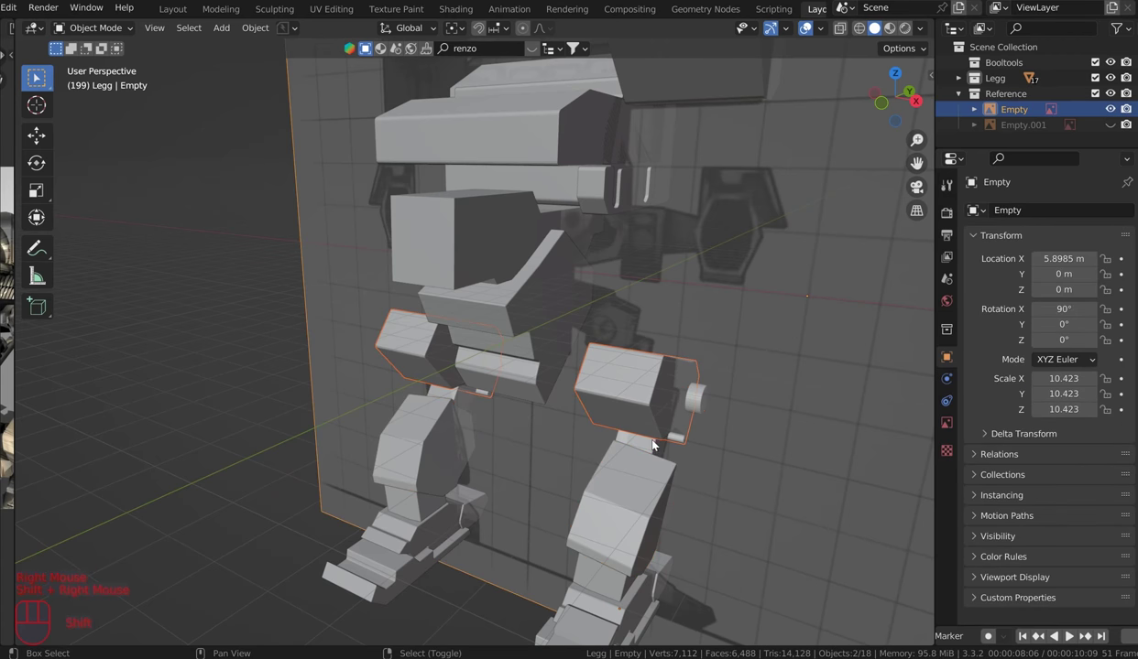
pyautogui.rightClick(656, 447)
pyautogui.rightClick(781, 441)
pyautogui.rightClick(782, 442)
pyautogui.press('h')
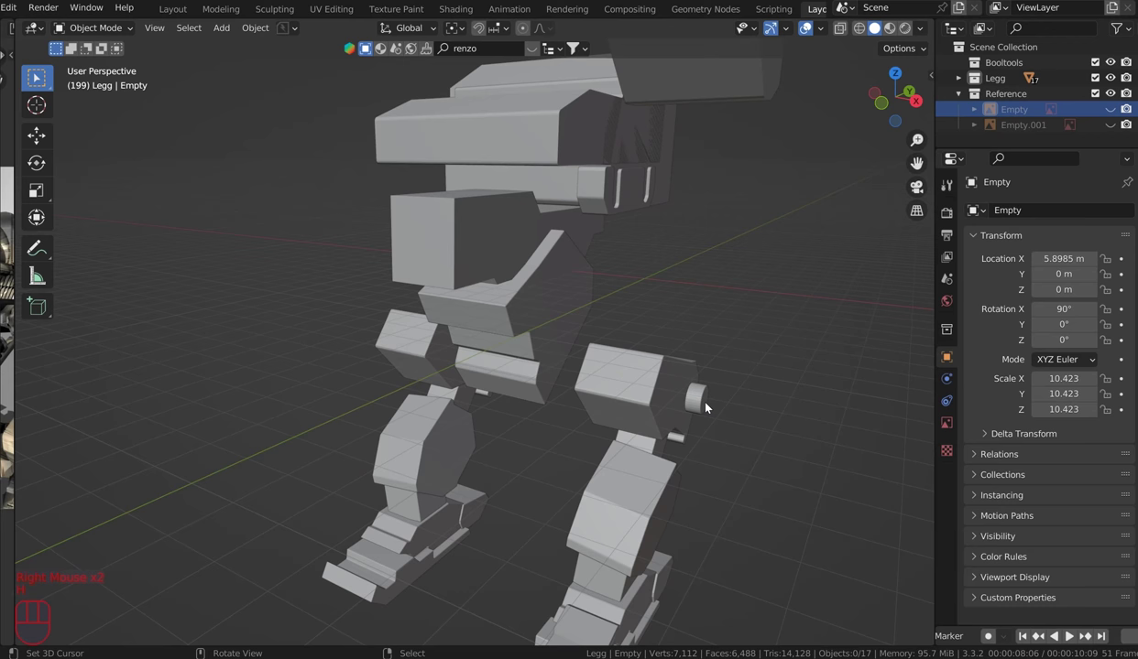
# Step: Select the upper leg pieces, rotate them in front view and shift them along X
pyautogui.moveTo(702, 415); pyautogui.dragTo(682, 442)
pyautogui.rightClick(683, 442)
pyautogui.rightClick(656, 444)
pyautogui.rightClick(656, 443)
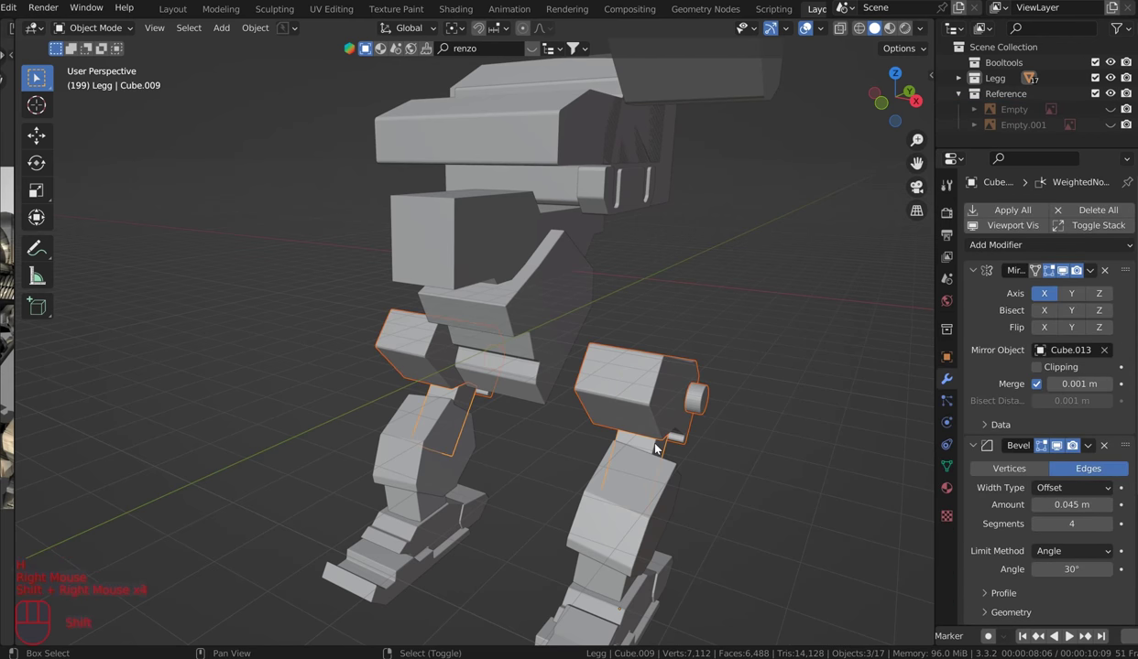
pyautogui.rightClick(682, 444)
pyautogui.press('KP_1')
pyautogui.press('r')
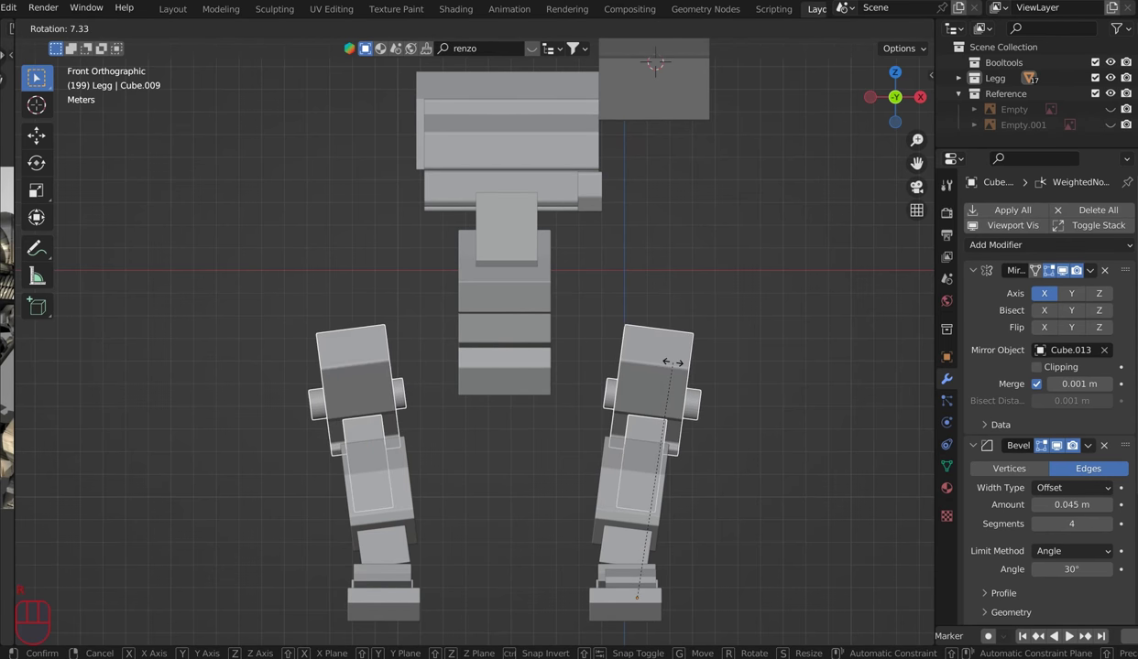
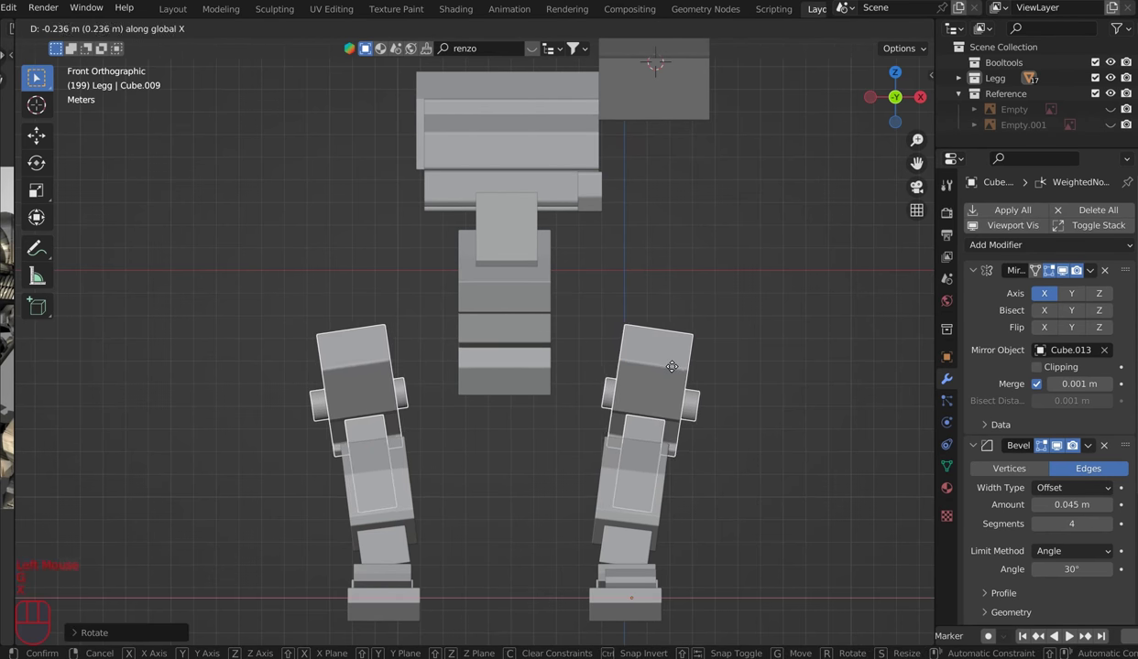
pyautogui.moveTo(676, 371); pyautogui.dragTo(710, 296)
pyautogui.rightClick(713, 300)
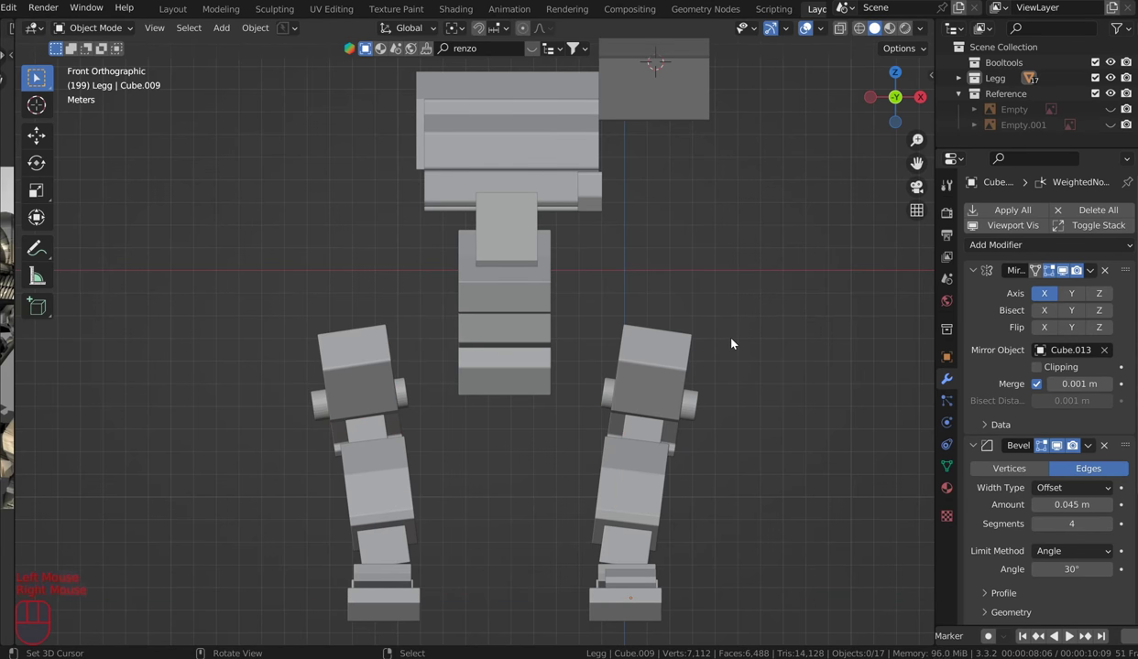
# Step: Show the references, nudge upper-leg block Cube.010 sideways and down, then hide the front reference again
pyautogui.press('alt+h')
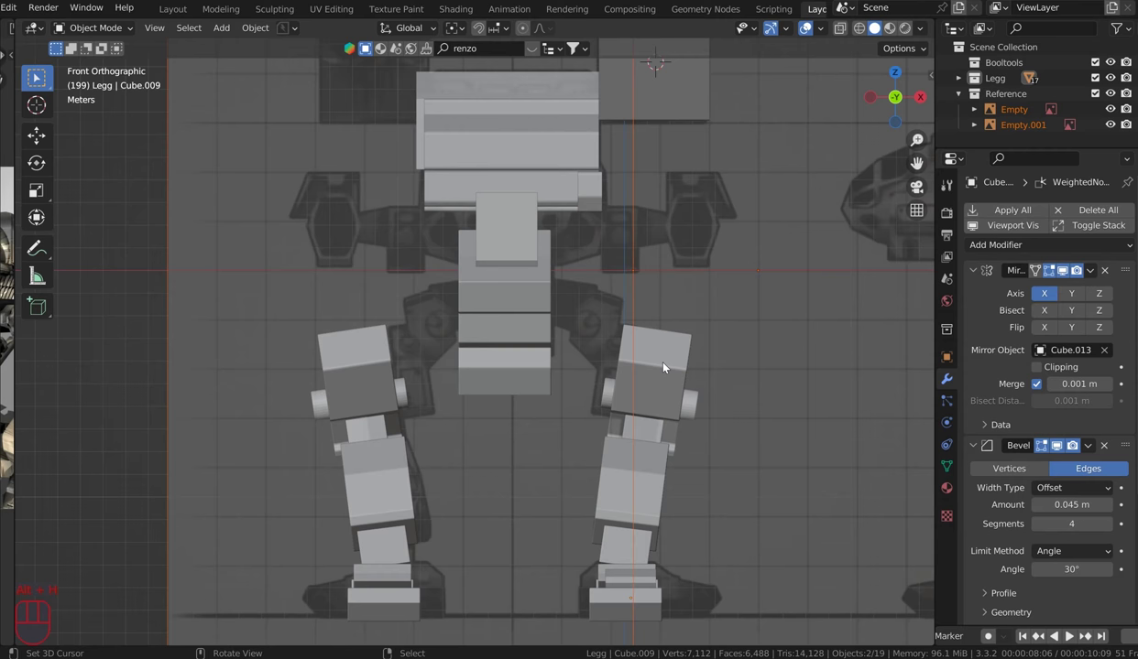
pyautogui.press('g')
pyautogui.rightClick(667, 366)
pyautogui.rightClick(671, 365)
pyautogui.press('g')
pyautogui.moveTo(674, 367); pyautogui.dragTo(698, 403)
pyautogui.moveTo(687, 411); pyautogui.dragTo(648, 437)
pyautogui.rightClick(648, 437)
pyautogui.rightClick(649, 432)
pyautogui.rightClick(649, 432)
pyautogui.rightClick(814, 373)
pyautogui.press('h')
pyautogui.rightClick(704, 398)
pyautogui.moveTo(671, 386); pyautogui.dragTo(655, 429)
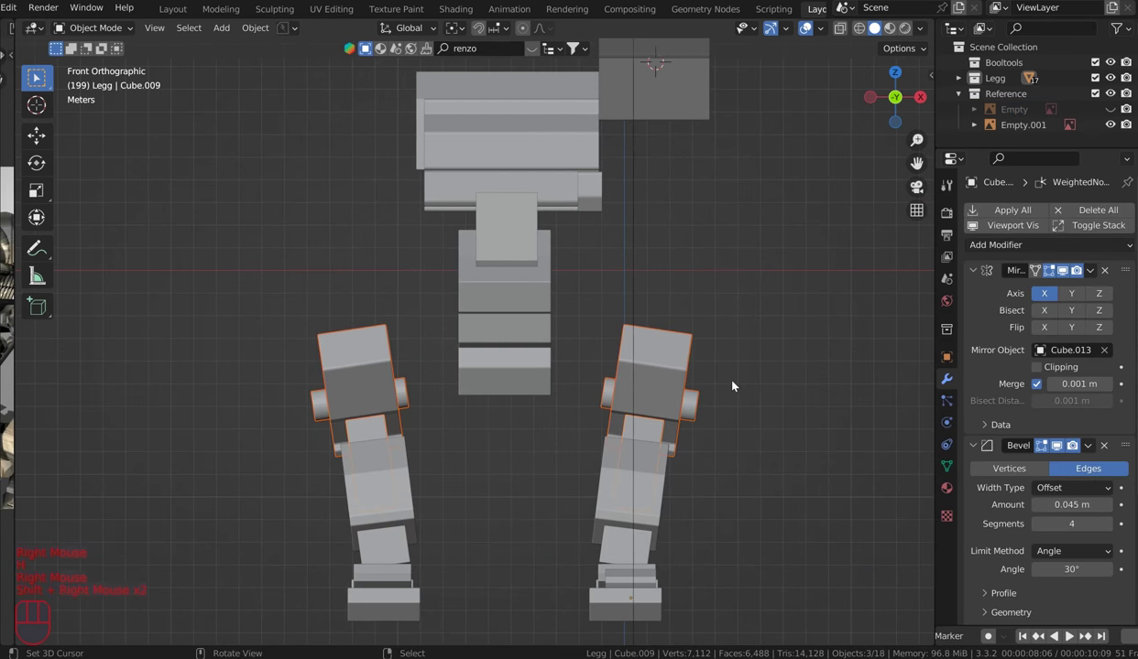
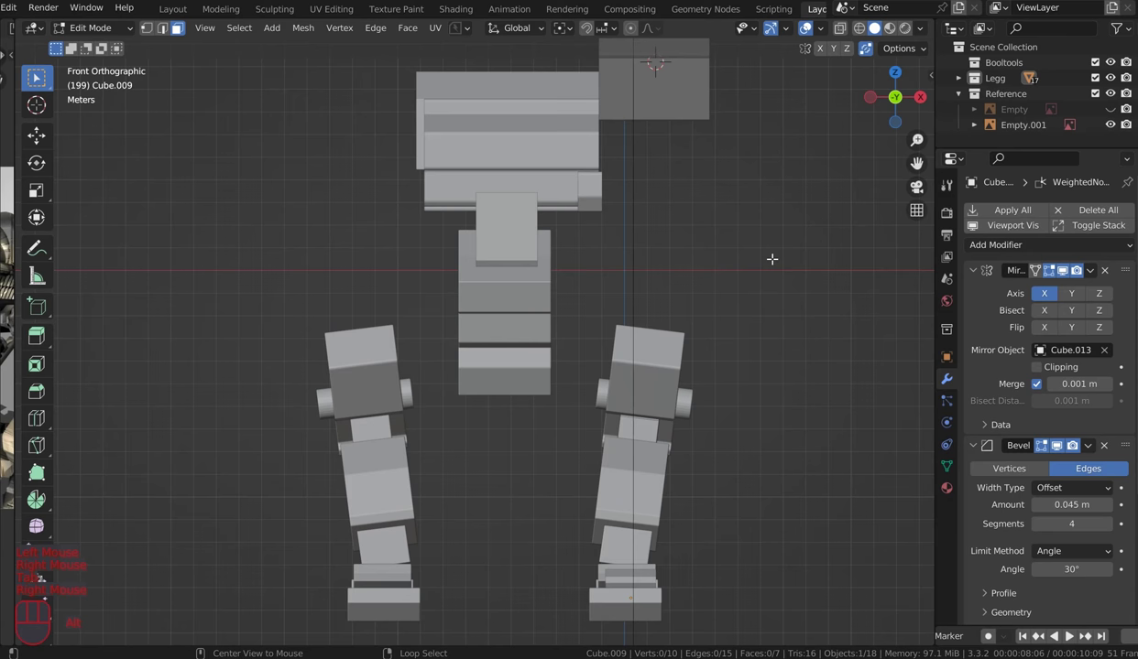
# Step: Leave Edit Mode, unhide the reference empties and orbit around the torso
pyautogui.press('Tab')
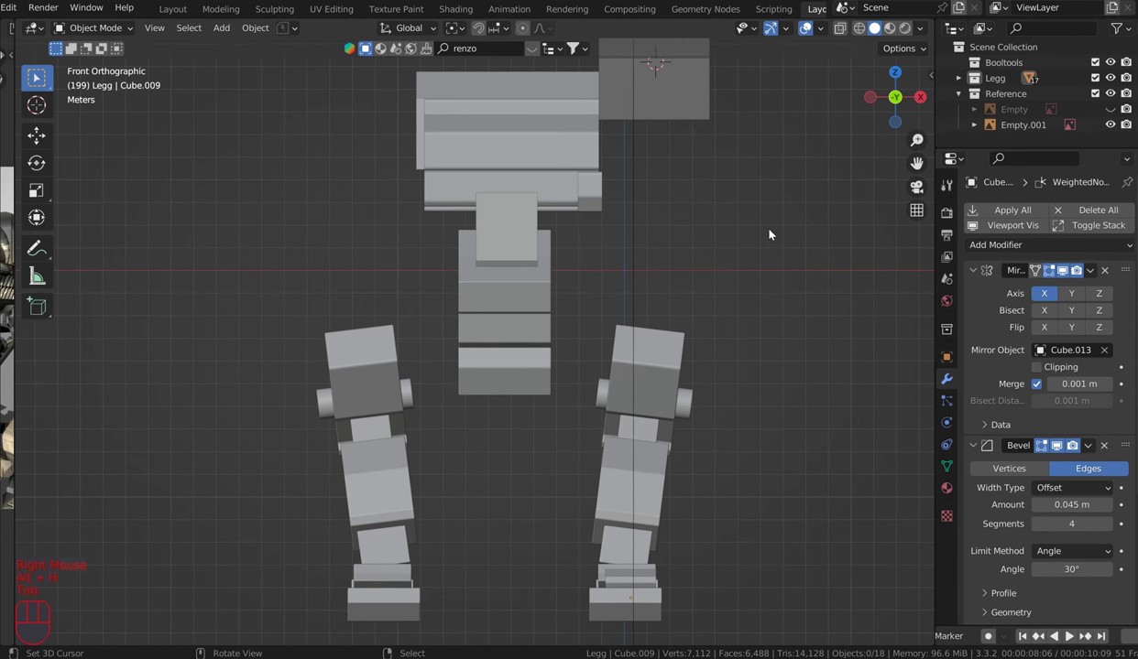
pyautogui.press('alt+h')
pyautogui.rightClick(643, 374)
pyautogui.scroll(3)
pyautogui.moveTo(525, 320); pyautogui.dragTo(558, 218)
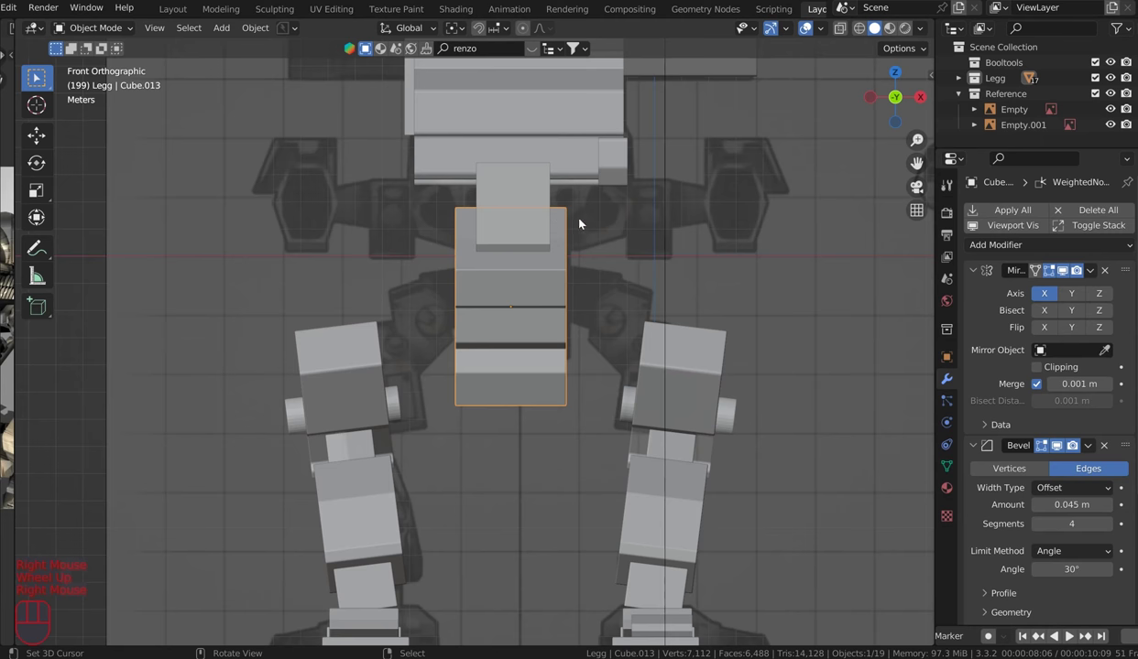
pyautogui.moveTo(593, 227); pyautogui.dragTo(622, 208)
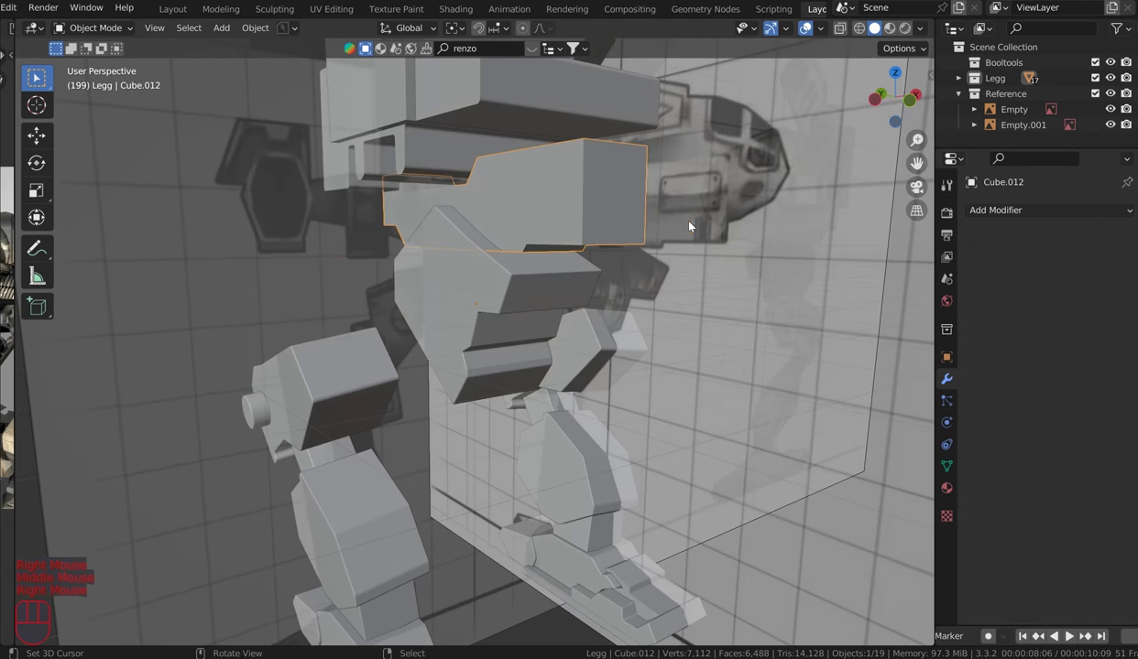
# Step: Select the block above the torso and return to front view to edit it against the reference
pyautogui.rightClick(752, 234)
pyautogui.moveTo(699, 229); pyautogui.dragTo(681, 230)
pyautogui.press('KP_1')
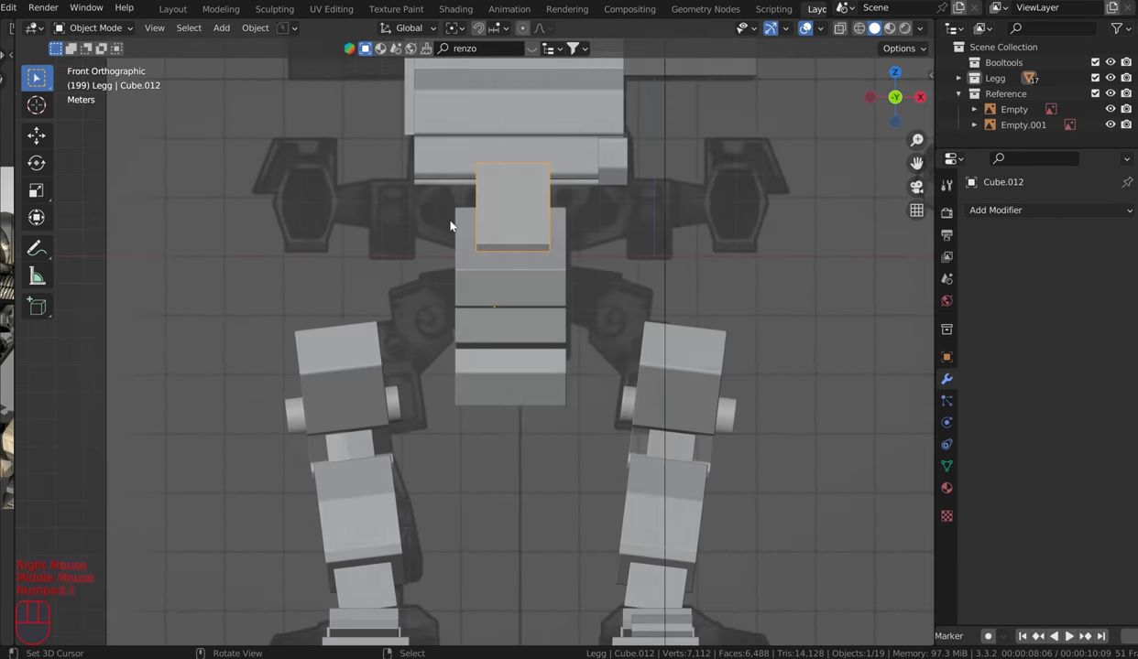
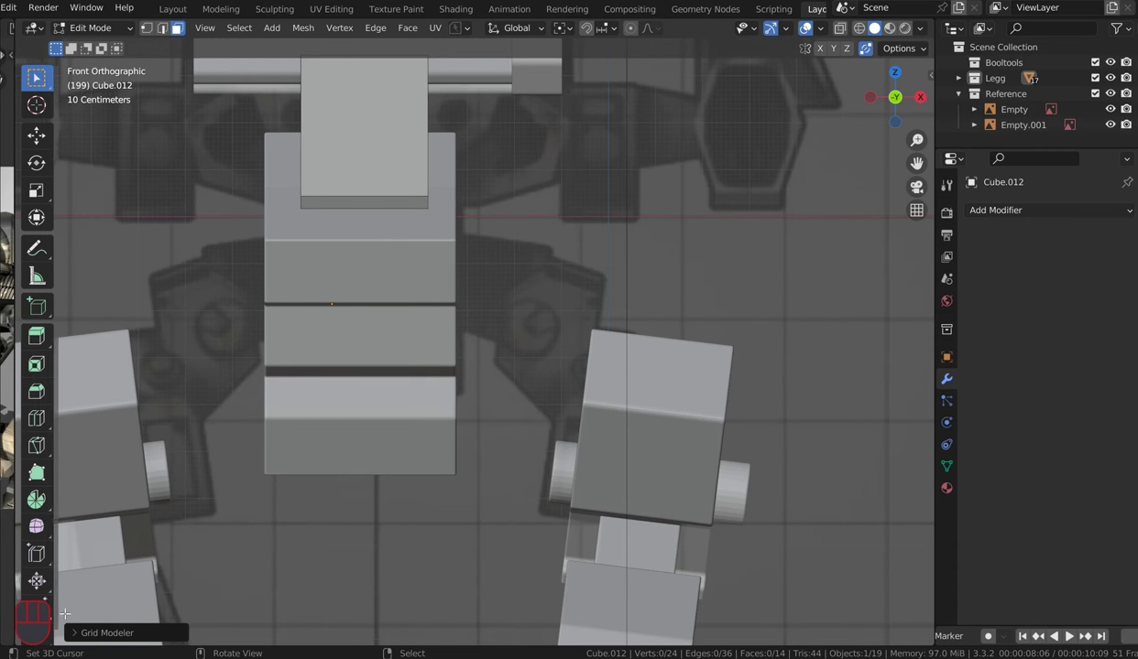
pyautogui.click(82, 637)
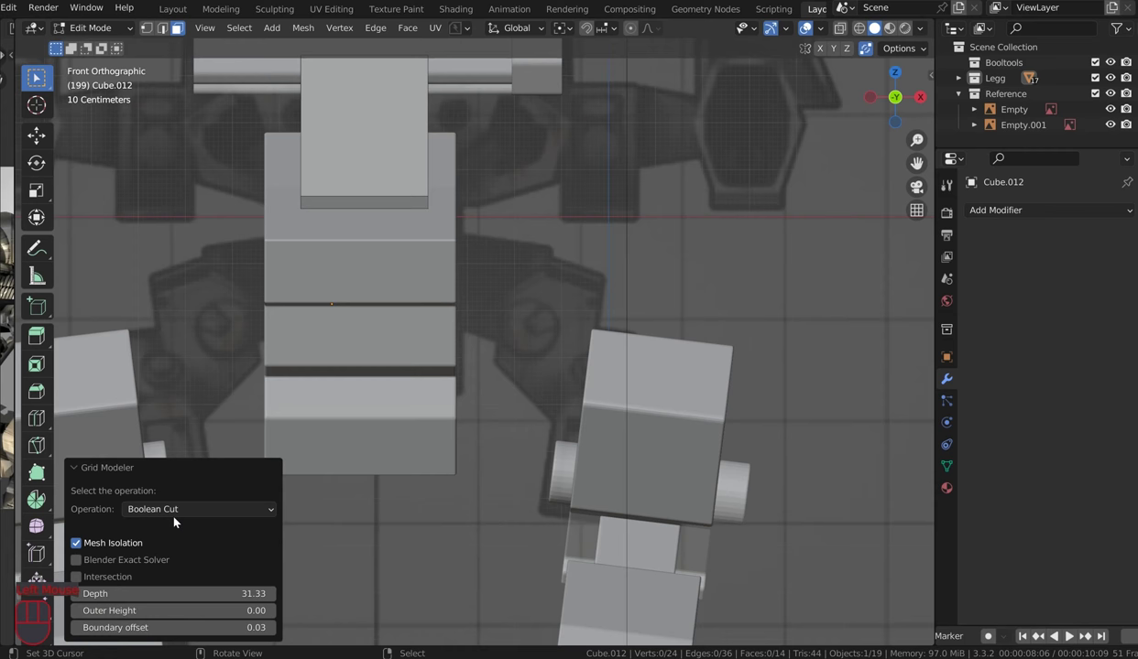
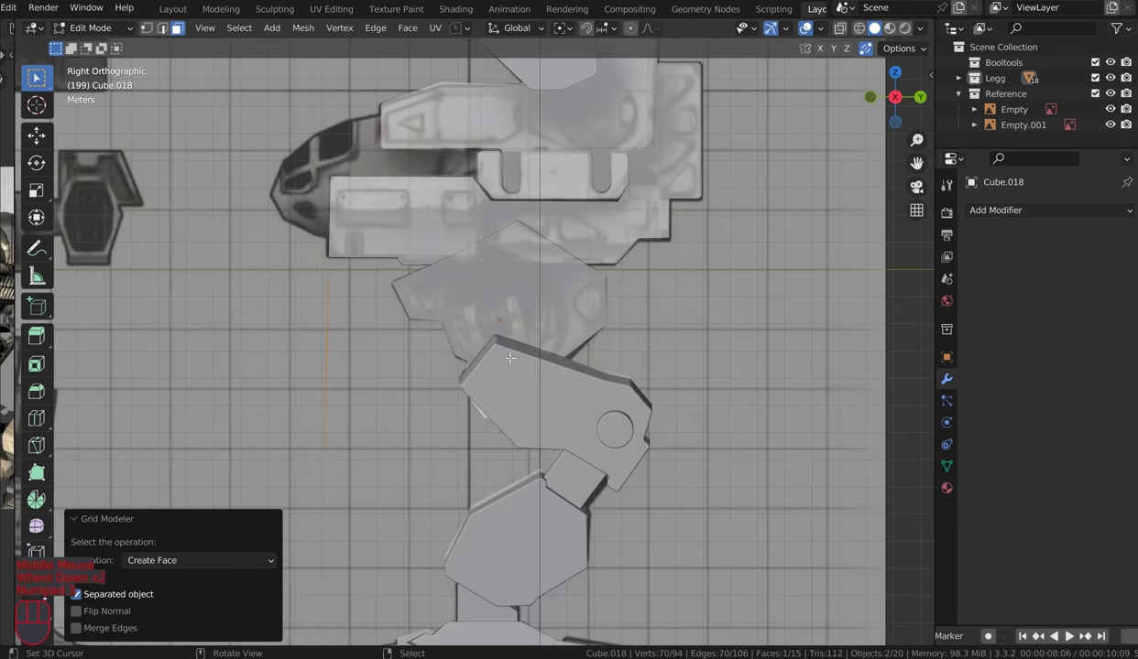
# Step: Extrude the new side-view part Cube.018 along its normal into a solid shape
pyautogui.press('e')
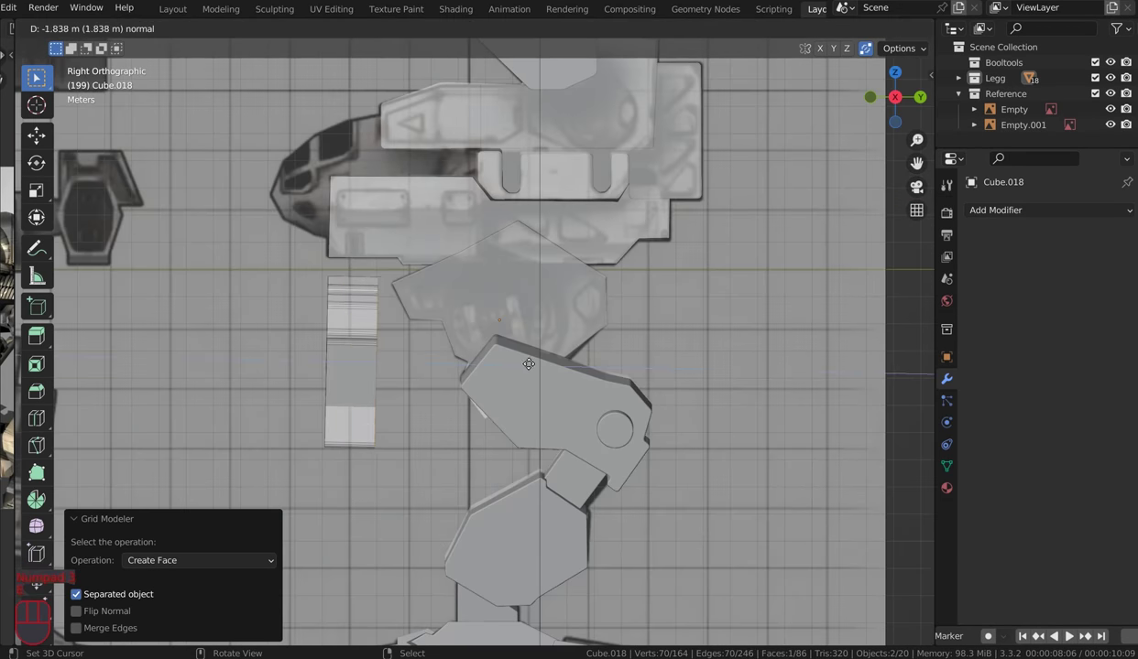
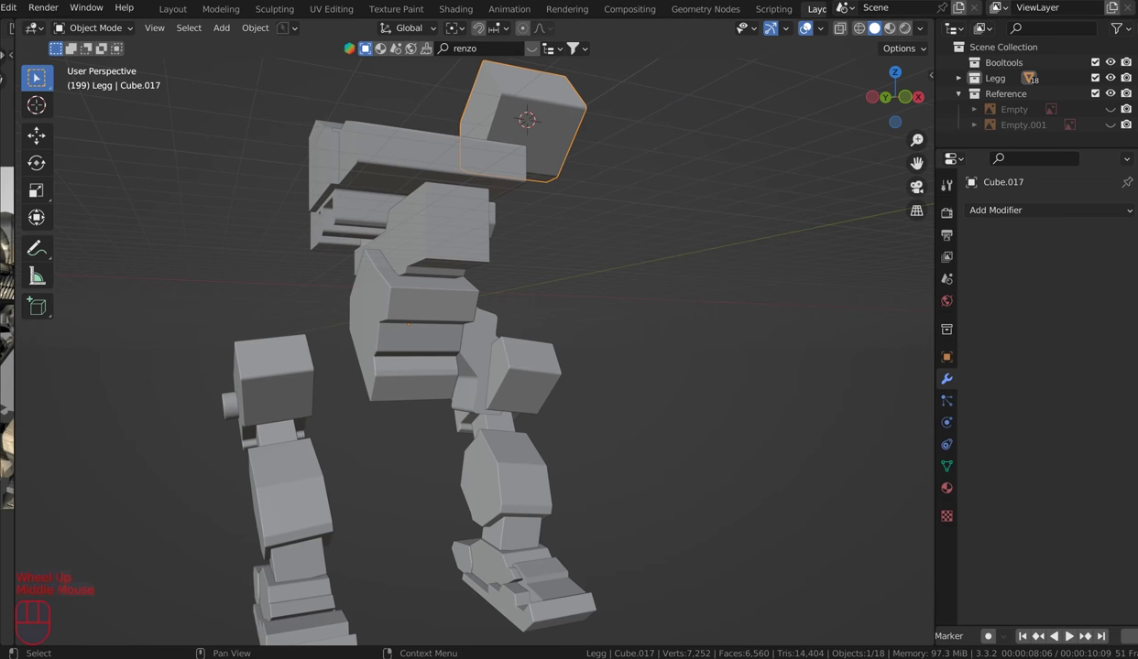
# Step: Orbit around the torso and pick the mirrored shoulder part as the active object
pyautogui.scroll(-3)
pyautogui.moveTo(487, 225); pyautogui.dragTo(505, 231)
pyautogui.scroll(3)
pyautogui.moveTo(527, 225); pyautogui.dragTo(545, 247)
pyautogui.scroll(-3)
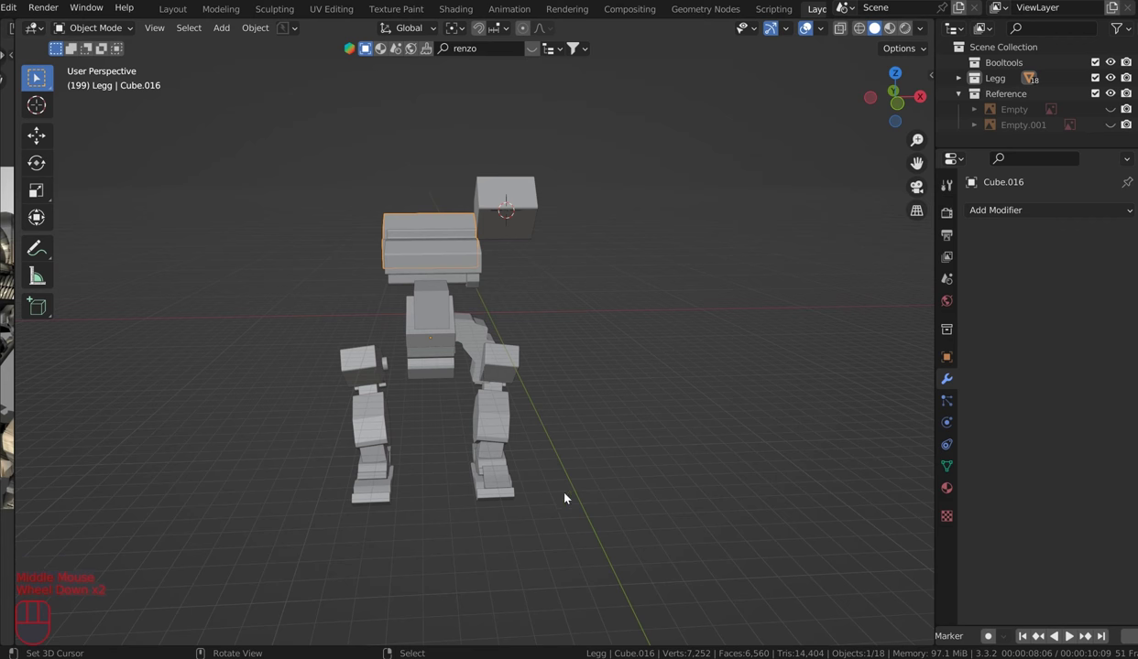
pyautogui.moveTo(438, 286); pyautogui.dragTo(424, 188)
pyautogui.rightClick(482, 227)
pyautogui.moveTo(476, 377); pyautogui.dragTo(426, 317)
pyautogui.rightClick(447, 337)
pyautogui.rightClick(465, 334)
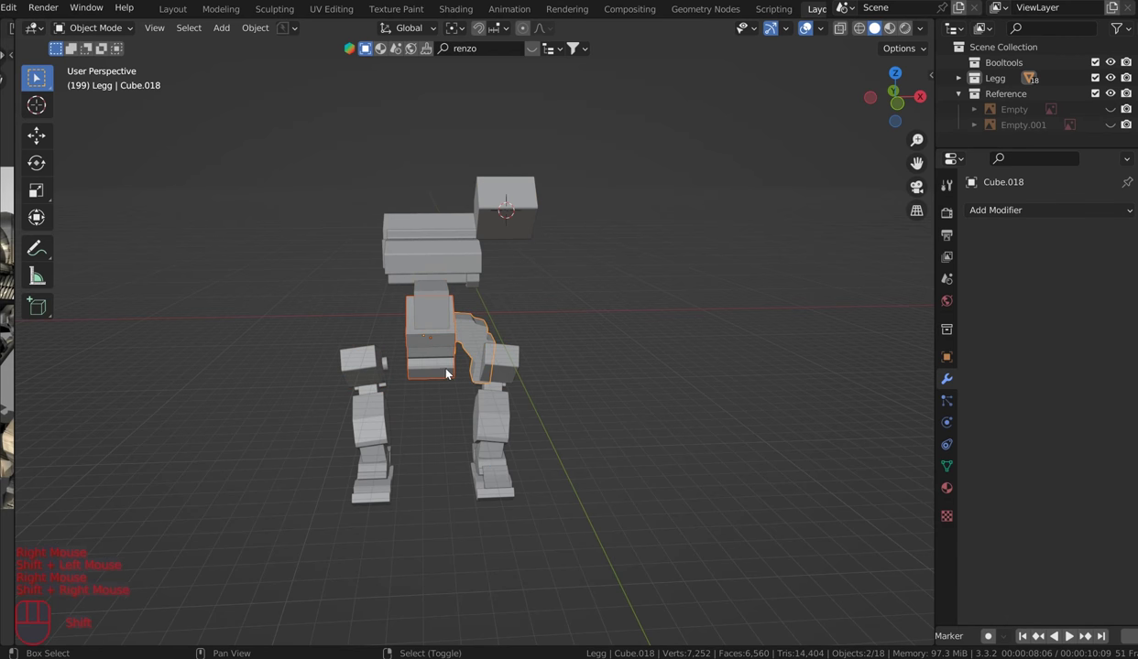
# Step: Box-select the remaining torso parts together so the modifiers can be copied across
pyautogui.moveTo(401, 237); pyautogui.dragTo(432, 215)
pyautogui.moveTo(478, 153); pyautogui.dragTo(669, 225)
pyautogui.moveTo(590, 203); pyautogui.dragTo(557, 281)
pyautogui.scroll(-3)
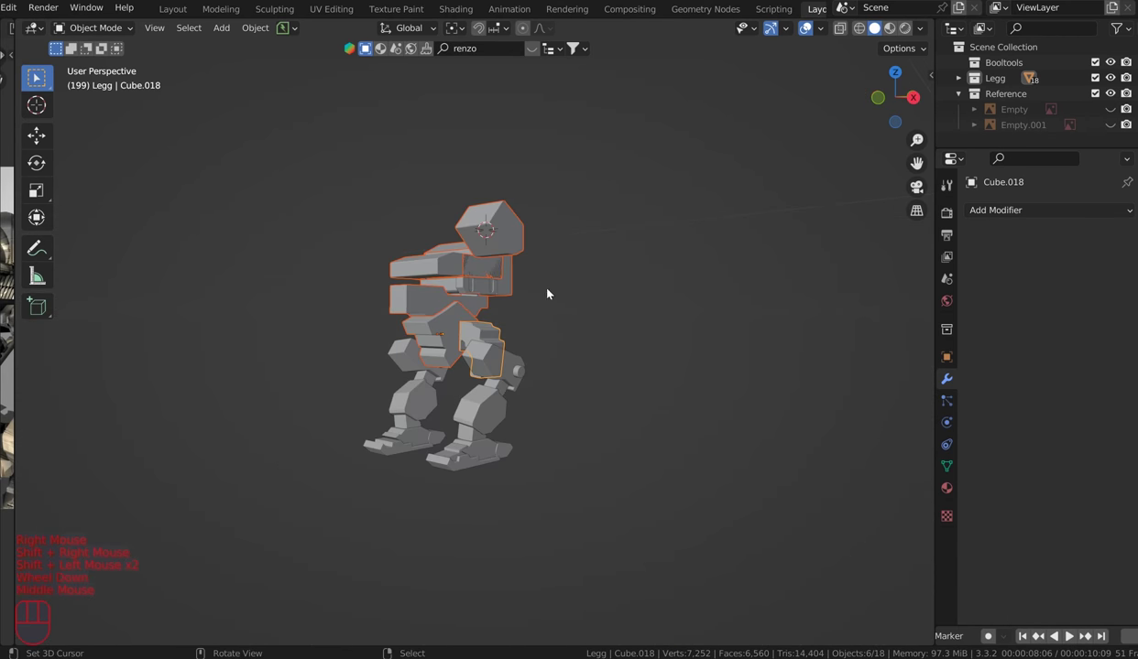
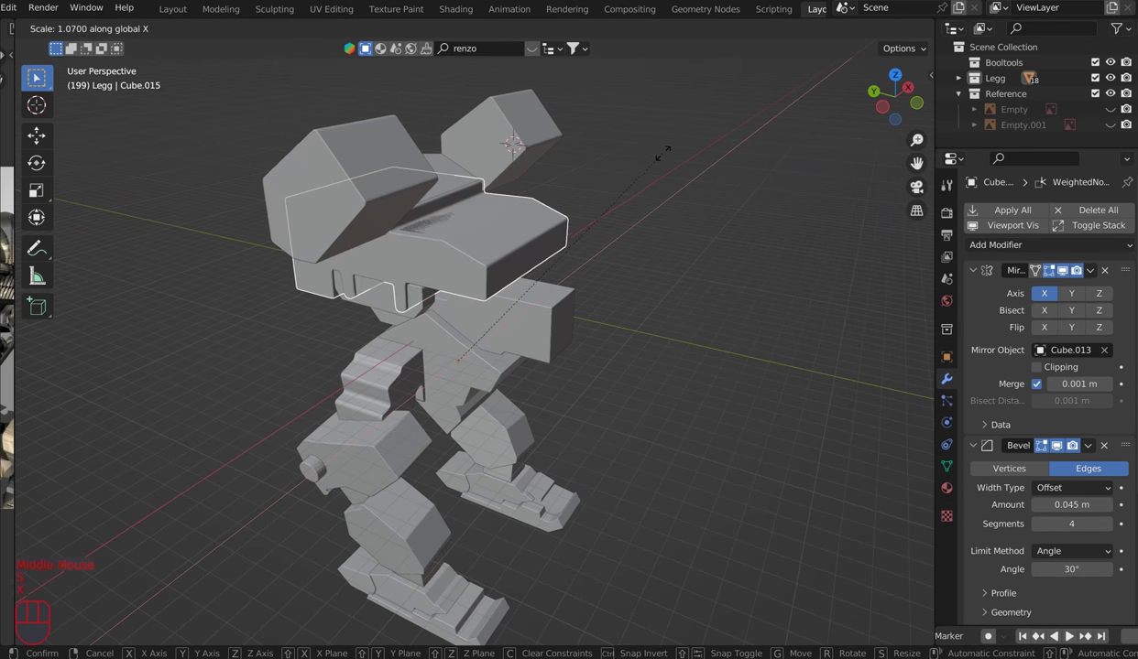
# Step: Inspect the notched top plate up close, then select the upper torso block
pyautogui.moveTo(671, 155); pyautogui.dragTo(686, 159)
pyautogui.moveTo(686, 159); pyautogui.dragTo(526, 244)
pyautogui.scroll(3)
pyautogui.rightClick(674, 169)
pyautogui.moveTo(594, 163); pyautogui.dragTo(722, 180)
pyautogui.moveTo(569, 176); pyautogui.dragTo(613, 203)
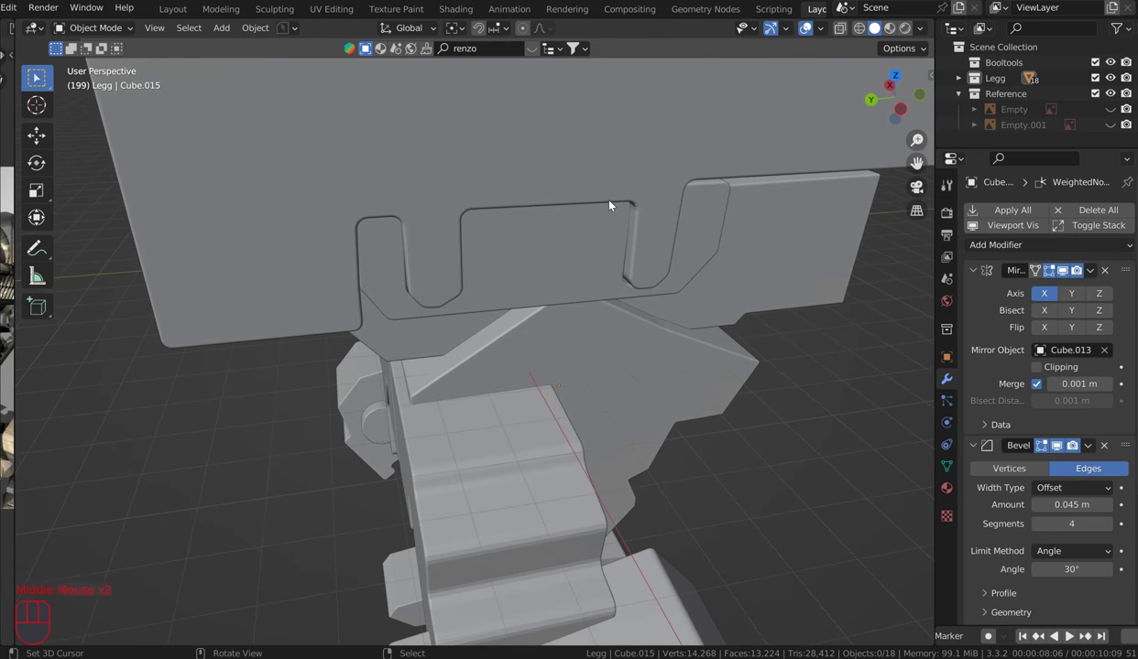
pyautogui.scroll(-3)
pyautogui.scroll(-3)
pyautogui.scroll(-3)
pyautogui.moveTo(758, 288); pyautogui.dragTo(629, 265)
pyautogui.scroll(3)
pyautogui.moveTo(592, 269); pyautogui.dragTo(528, 371)
pyautogui.rightClick(467, 366)
# Step: Stretch the upper torso block taller along Z and apply the scale on the torso pieces
pyautogui.press('s')
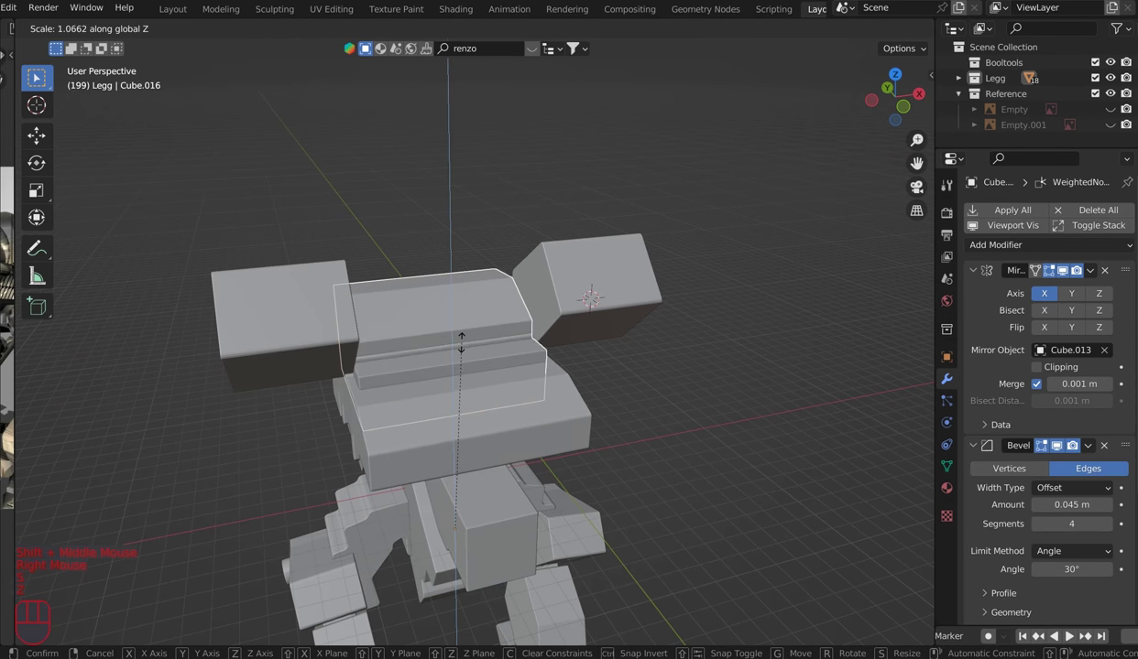
pyautogui.press('z')
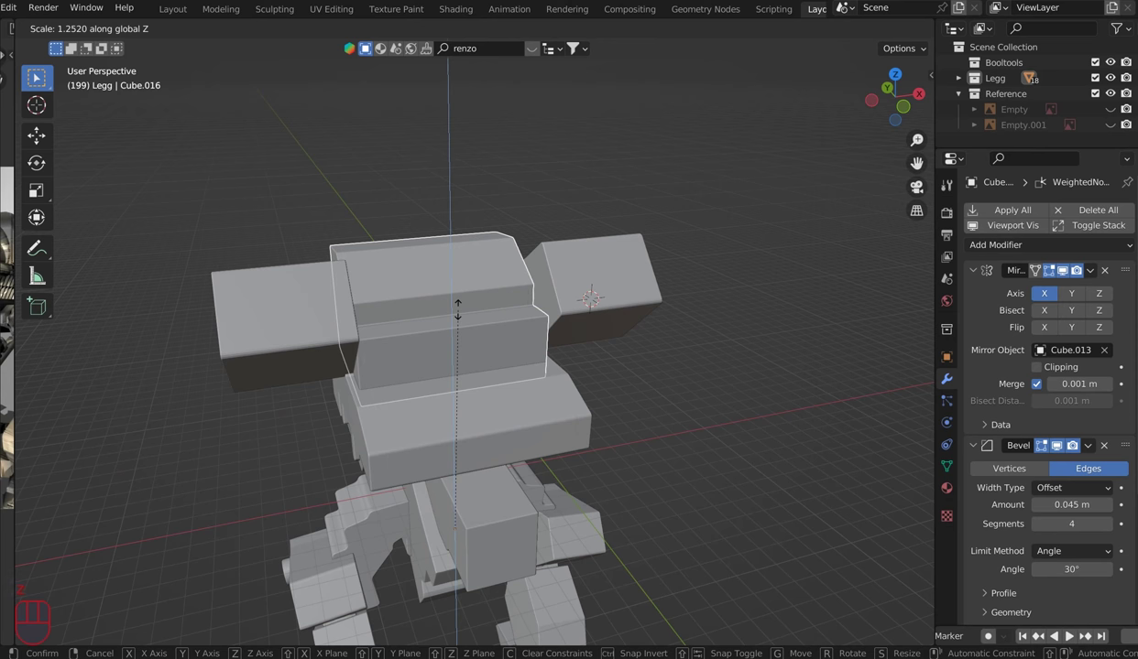
pyautogui.click(462, 320)
pyautogui.press('ctrl+a')
pyautogui.moveTo(650, 334); pyautogui.dragTo(477, 400)
pyautogui.rightClick(477, 399)
pyautogui.press('ctrl+a')
pyautogui.middleClick(549, 401)
pyautogui.rightClick(365, 446)
pyautogui.press('ctrl+a')
# Step: Start widening the lower torso block along the X axis
pyautogui.moveTo(635, 350); pyautogui.dragTo(701, 355)
pyautogui.press('s')
pyautogui.press('x')
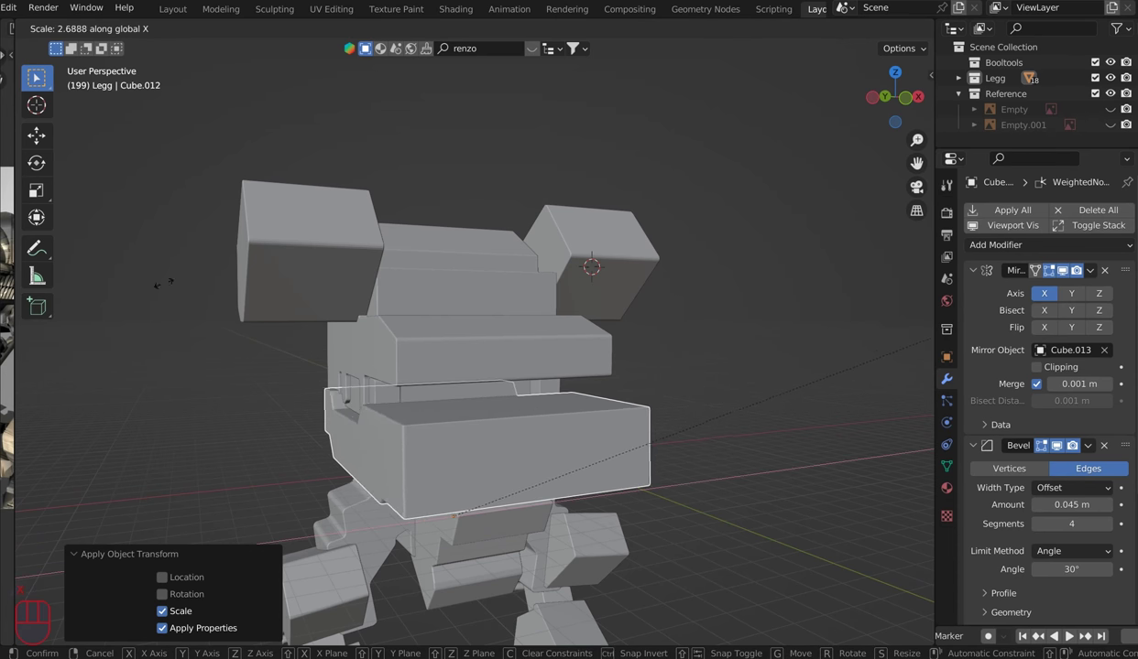
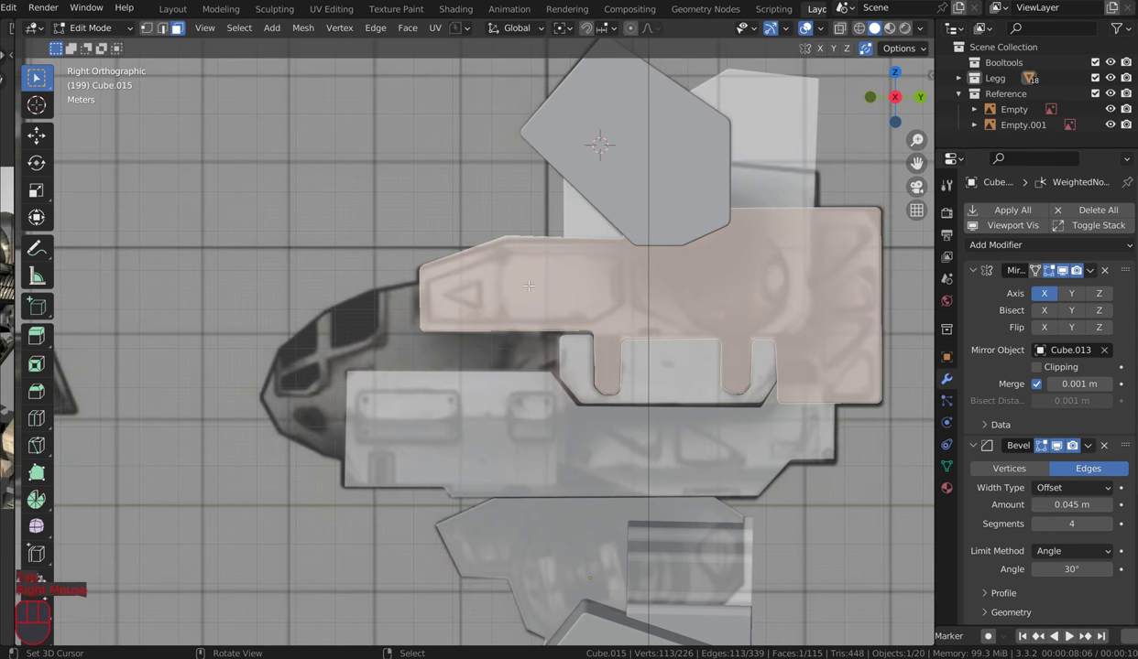
# Step: Bring the notched top plate into side view ready for reshaping against the reference
pyautogui.press('q')
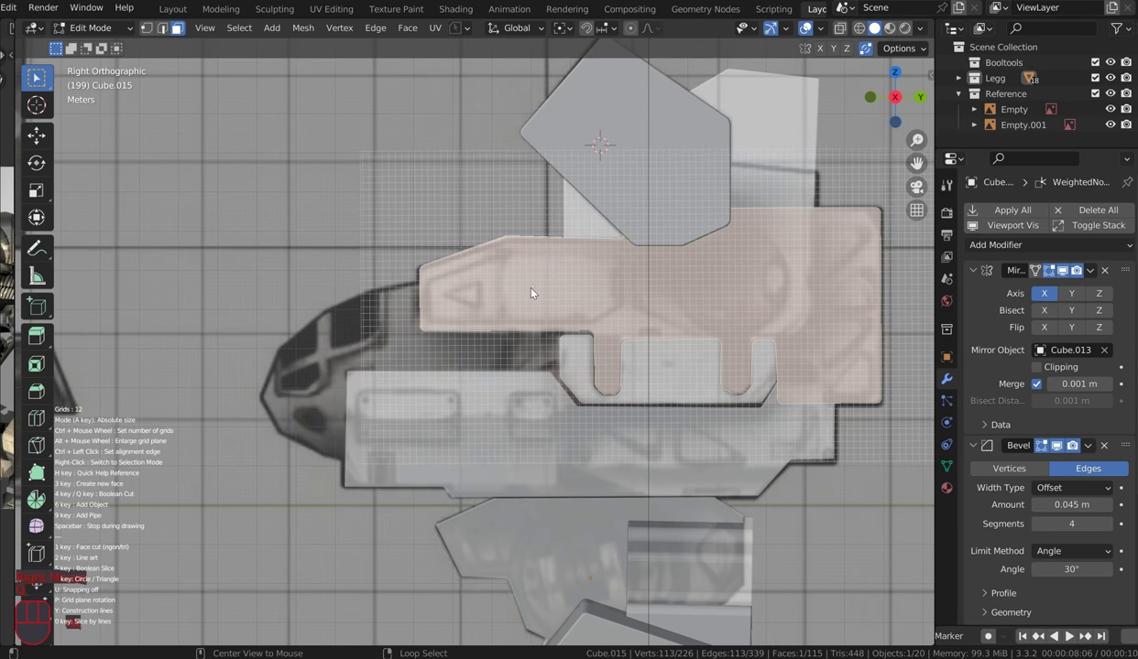
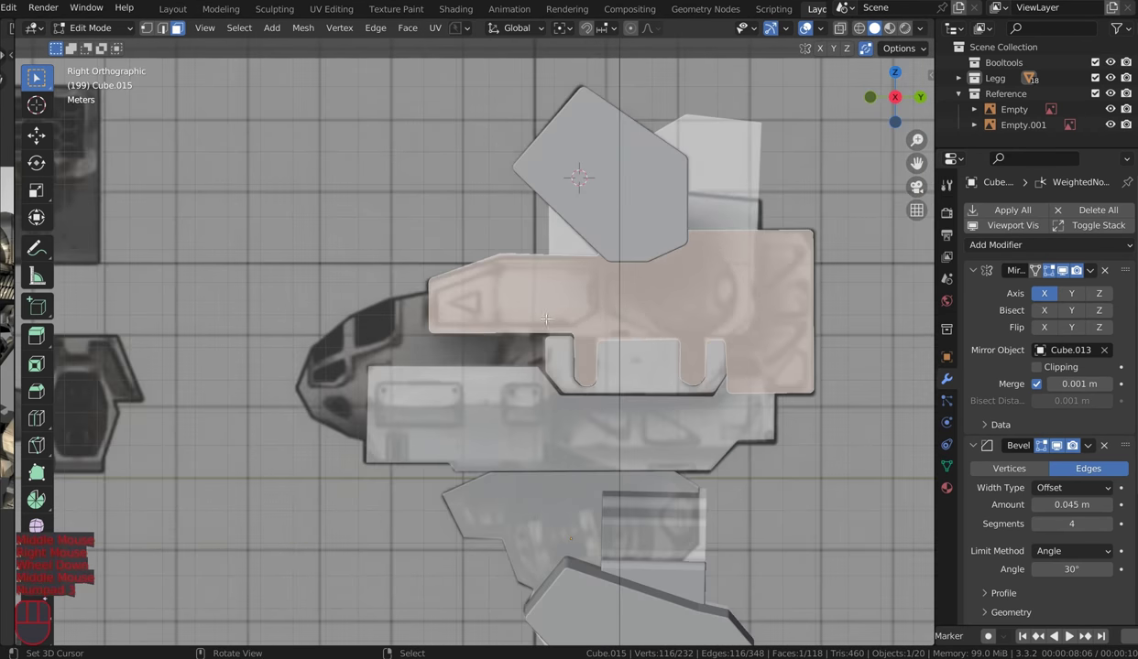
pyautogui.press('q')
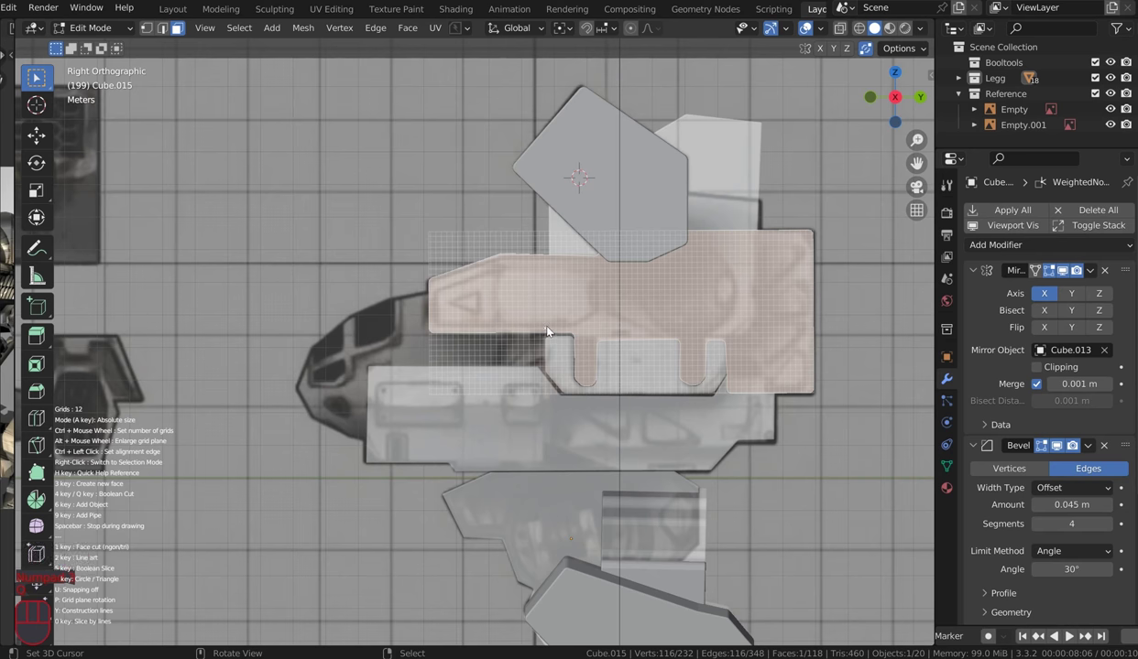
pyautogui.scroll(3)
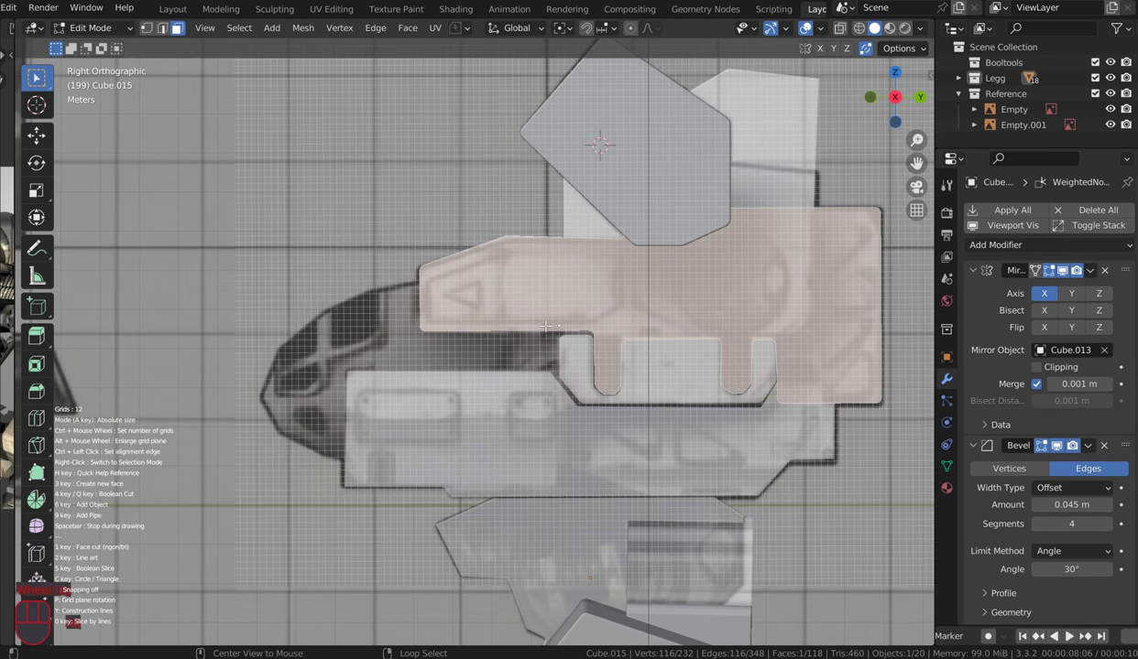
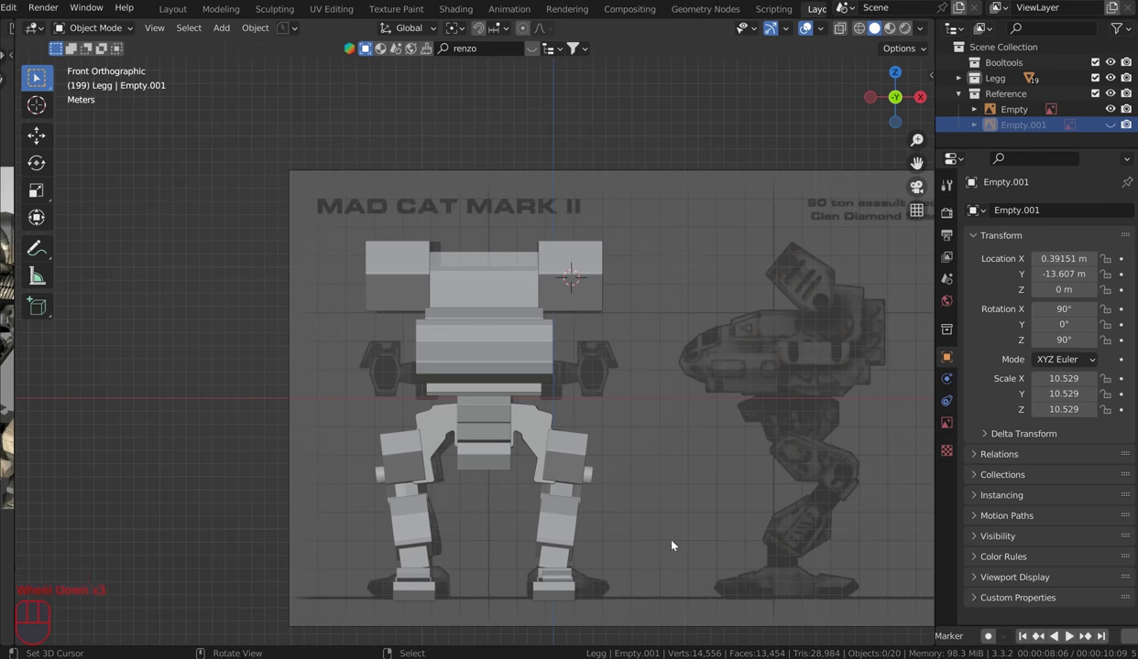
# Step: Centre the front view on the torso and select its upper block Cube.016
pyautogui.moveTo(672, 544); pyautogui.dragTo(586, 569)
pyautogui.moveTo(666, 373); pyautogui.dragTo(622, 397)
pyautogui.scroll(3)
pyautogui.moveTo(617, 358); pyautogui.dragTo(622, 373)
pyautogui.scroll(3)
pyautogui.press('ctrl+z')
pyautogui.scroll(3)
pyautogui.moveTo(678, 216); pyautogui.dragTo(699, 192)
pyautogui.press('KP_1')
pyautogui.click(511, 209)
pyautogui.rightClick(508, 187)
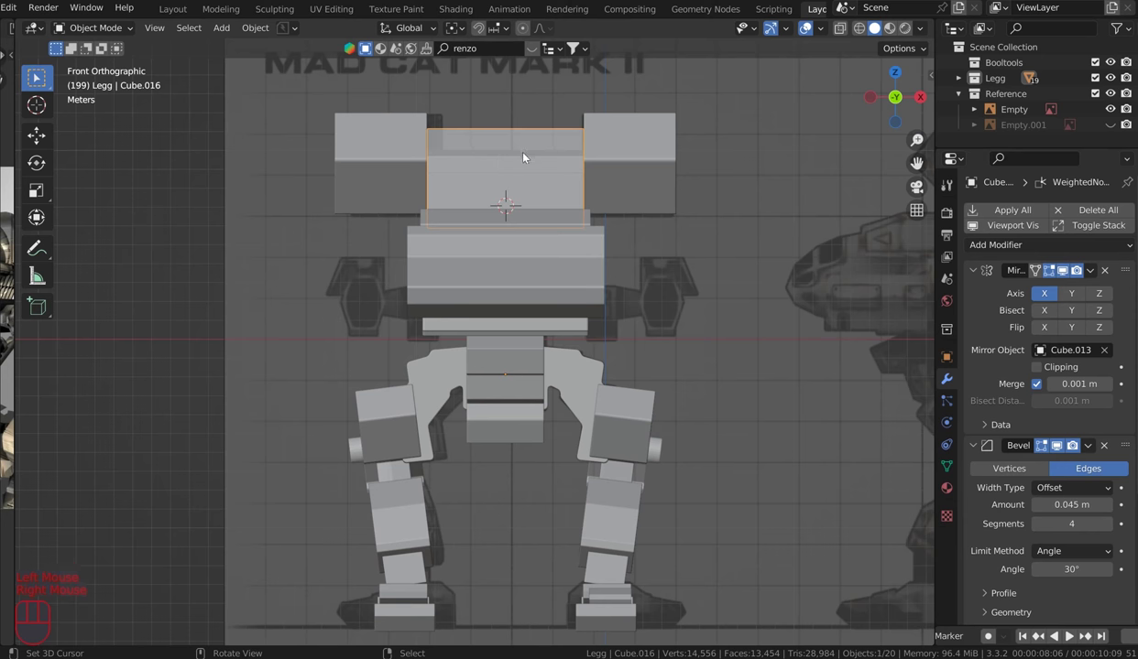
# Step: Snap the 3D cursor to the block's top edge in Edit Mode and return to Object Mode
pyautogui.press('Tab')
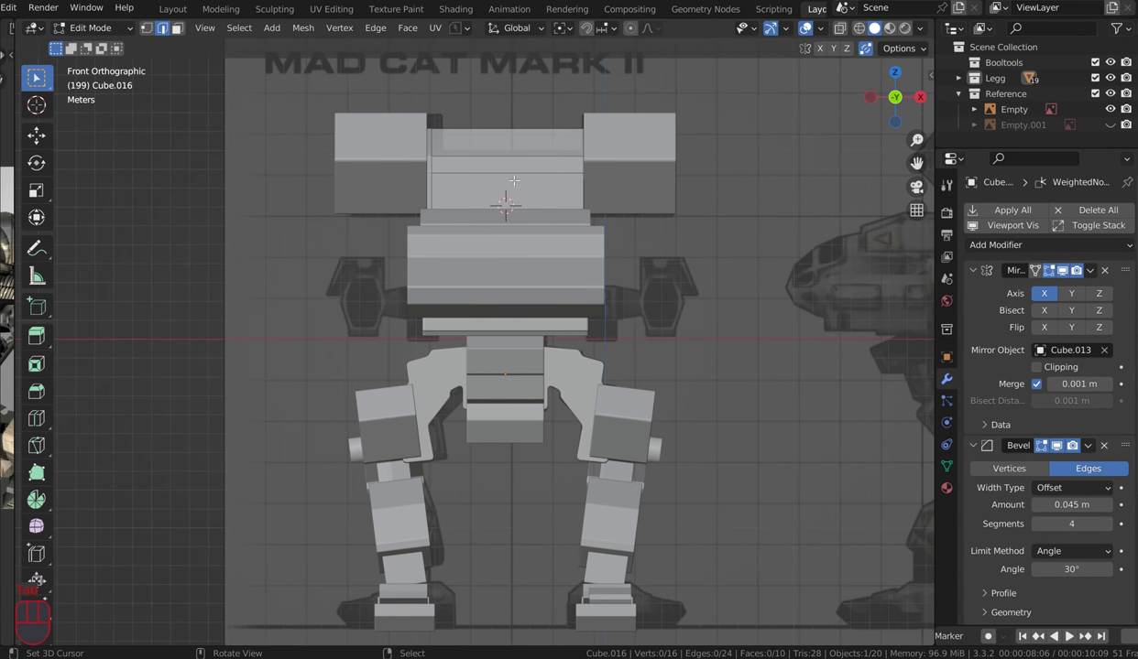
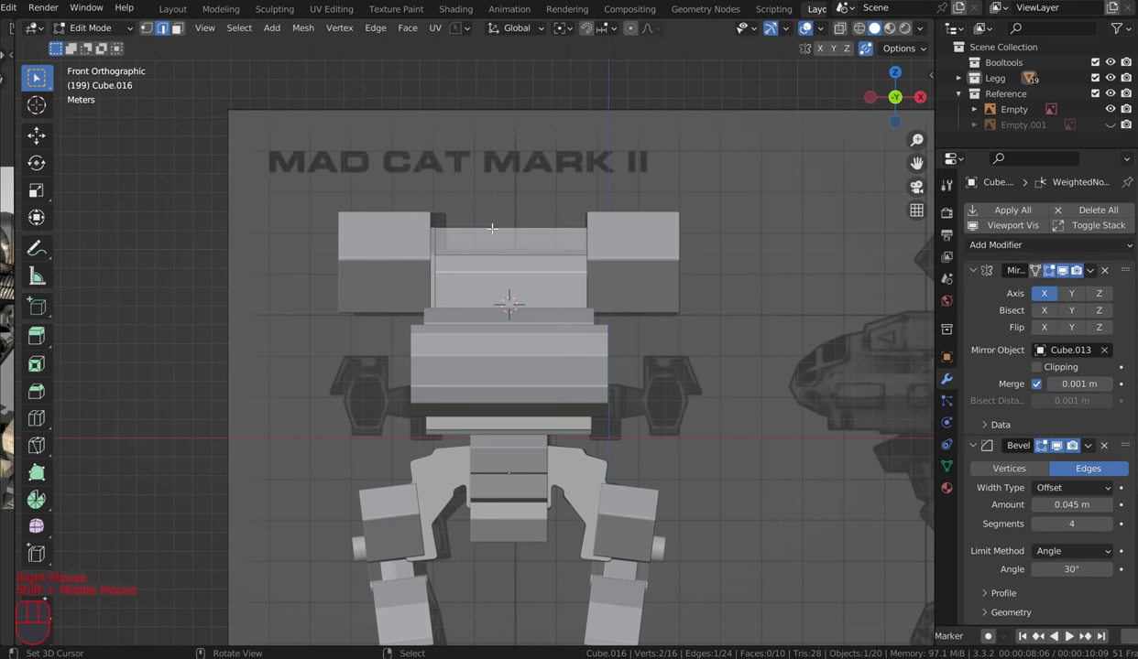
pyautogui.press('shift+s')
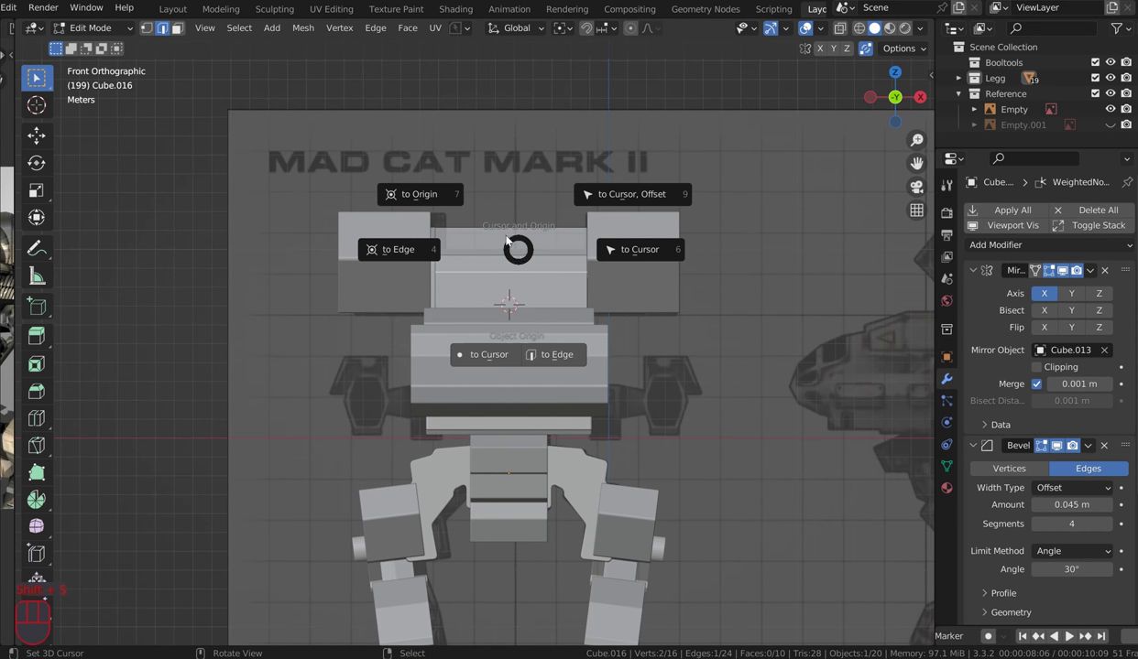
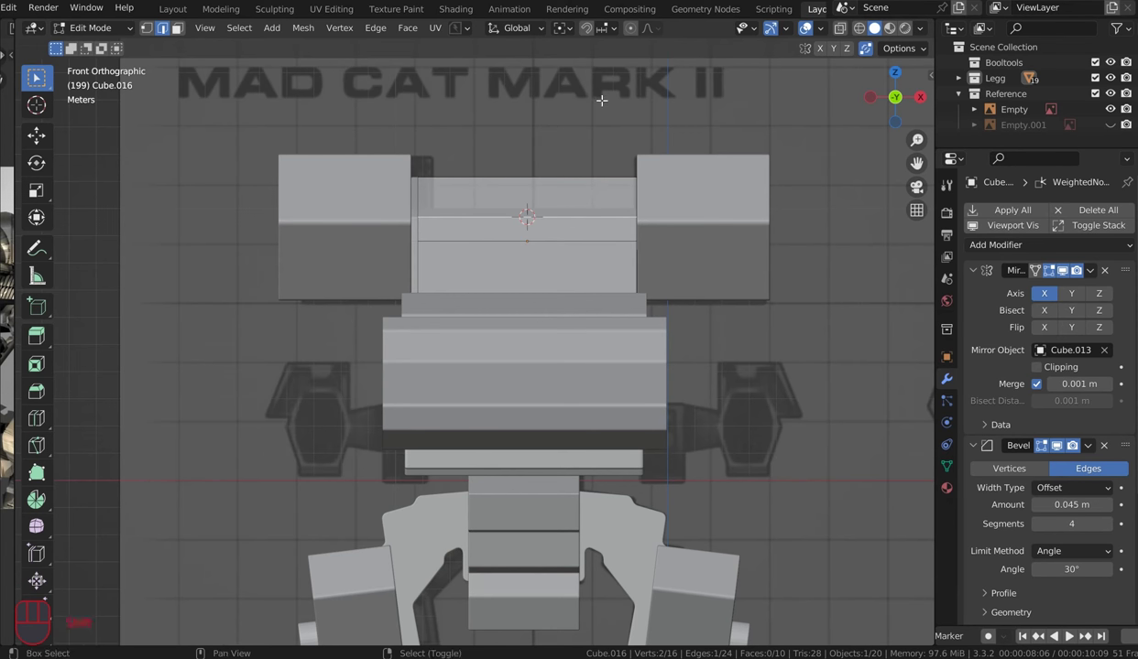
pyautogui.press('Tab')
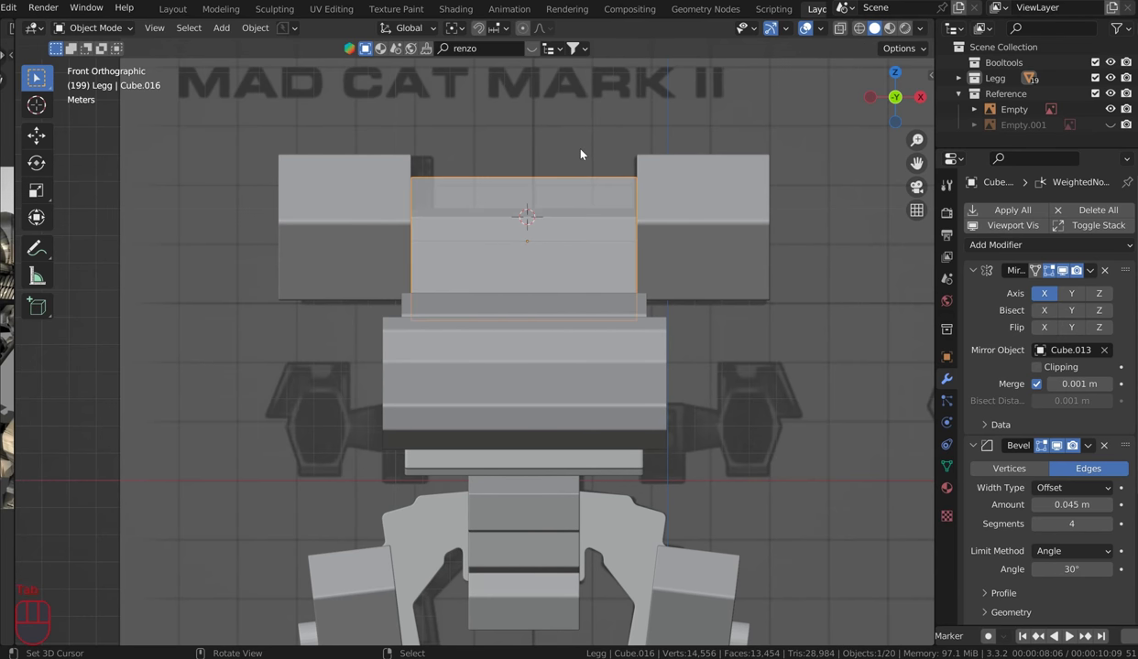
# Step: Add a cylinder at the cursor and rotate it 90 degrees about X to lie front-to-back
pyautogui.press('shift+a')
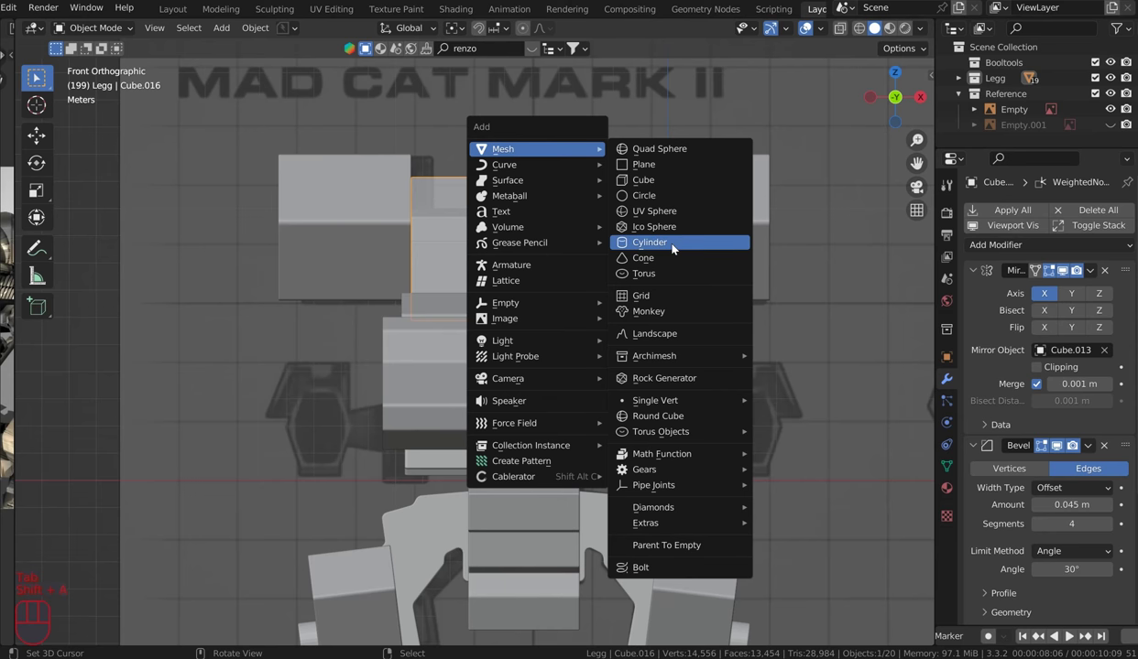
pyautogui.press('x')
pyautogui.press('r')
pyautogui.press('KP_9')
pyautogui.press('KP_9')
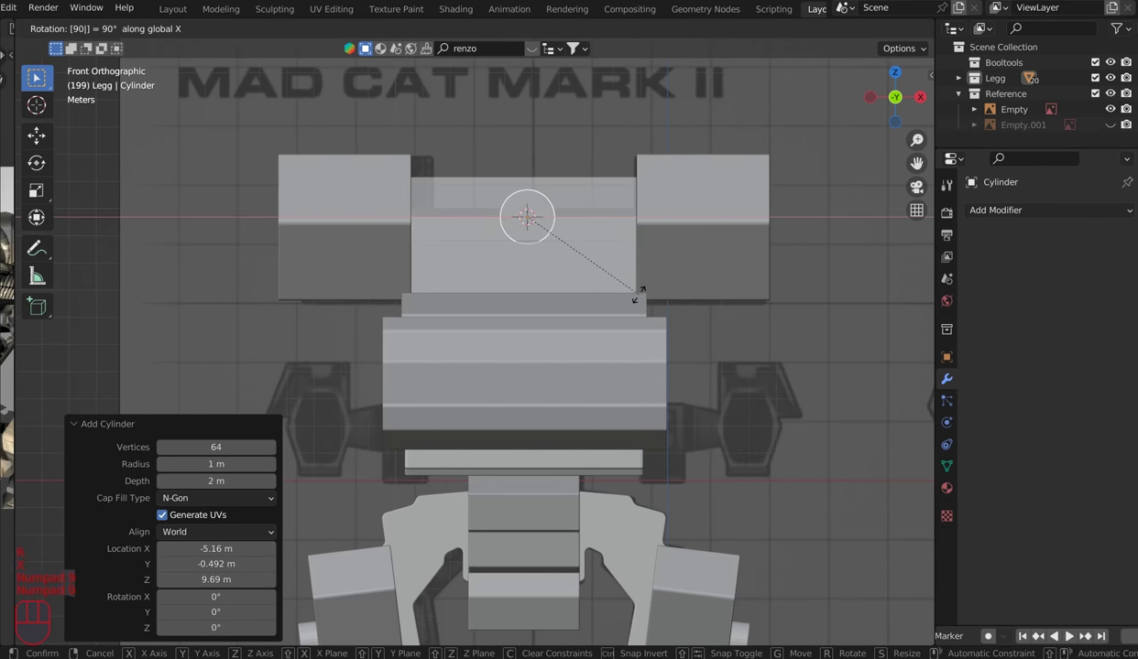
pyautogui.press('KP_0')
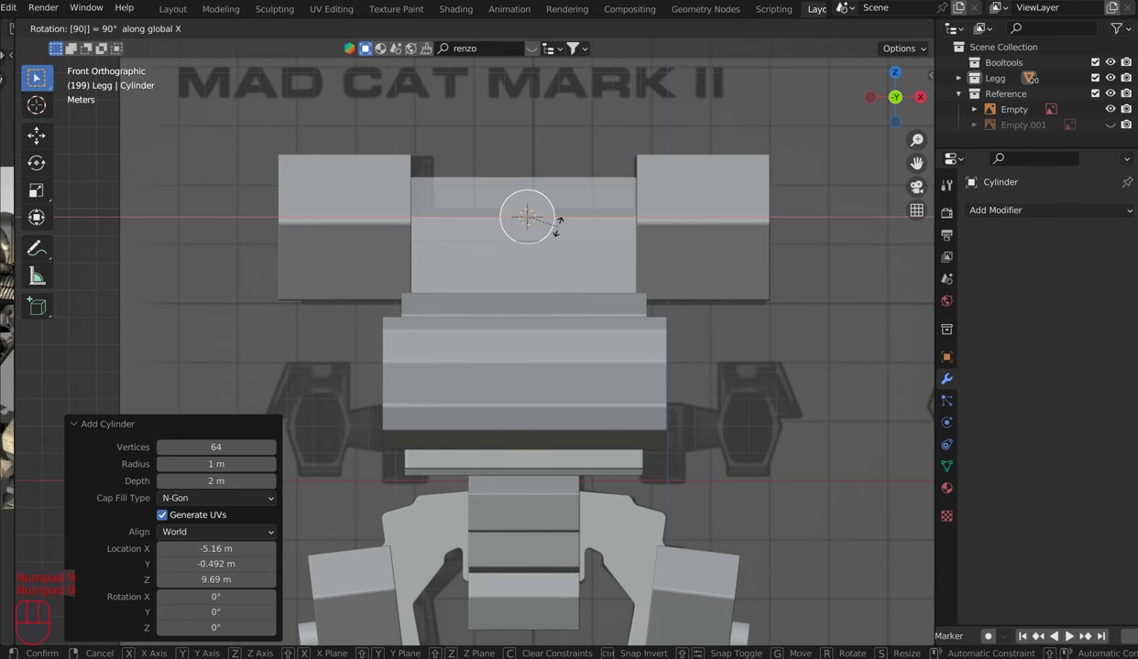
pyautogui.press('Return')
# Step: From top view, enlarge the cylinder and stretch it along Y between the shoulder blocks
pyautogui.press('KP_7')
pyautogui.press('s')
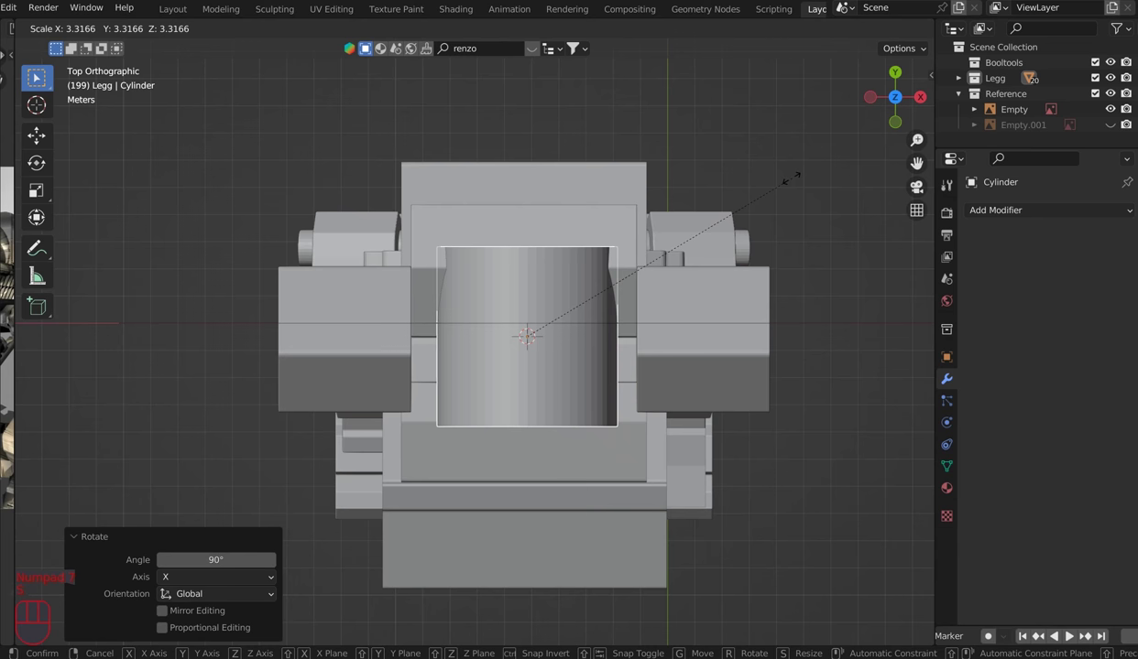
pyautogui.click(771, 194)
pyautogui.scroll(-3)
pyautogui.press('s')
pyautogui.press('y')
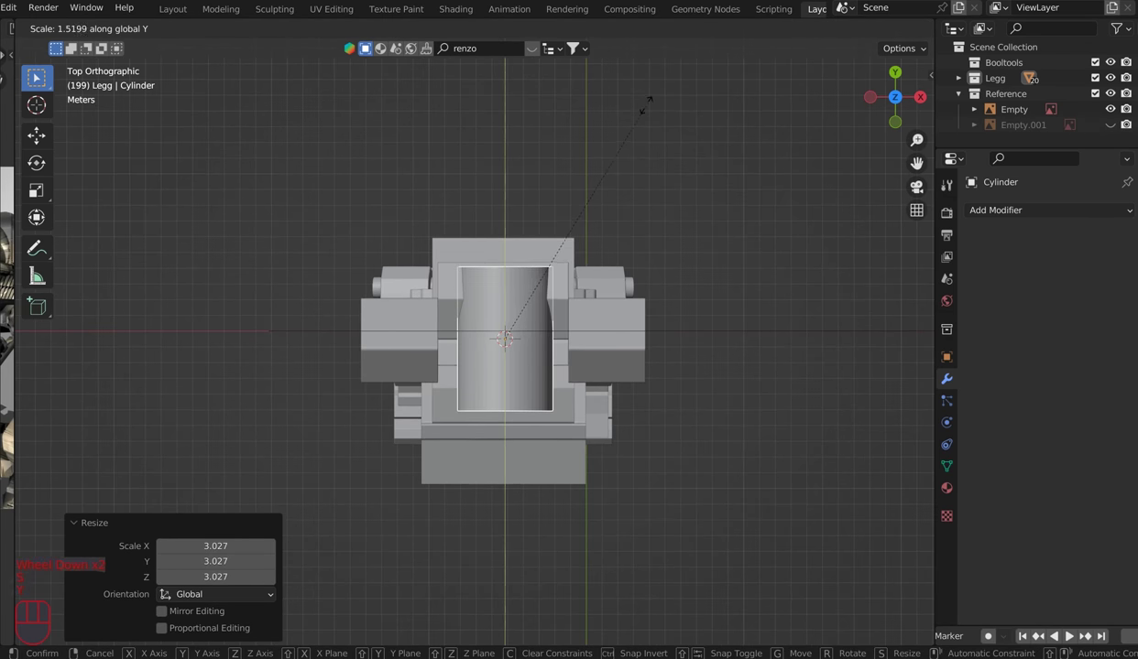
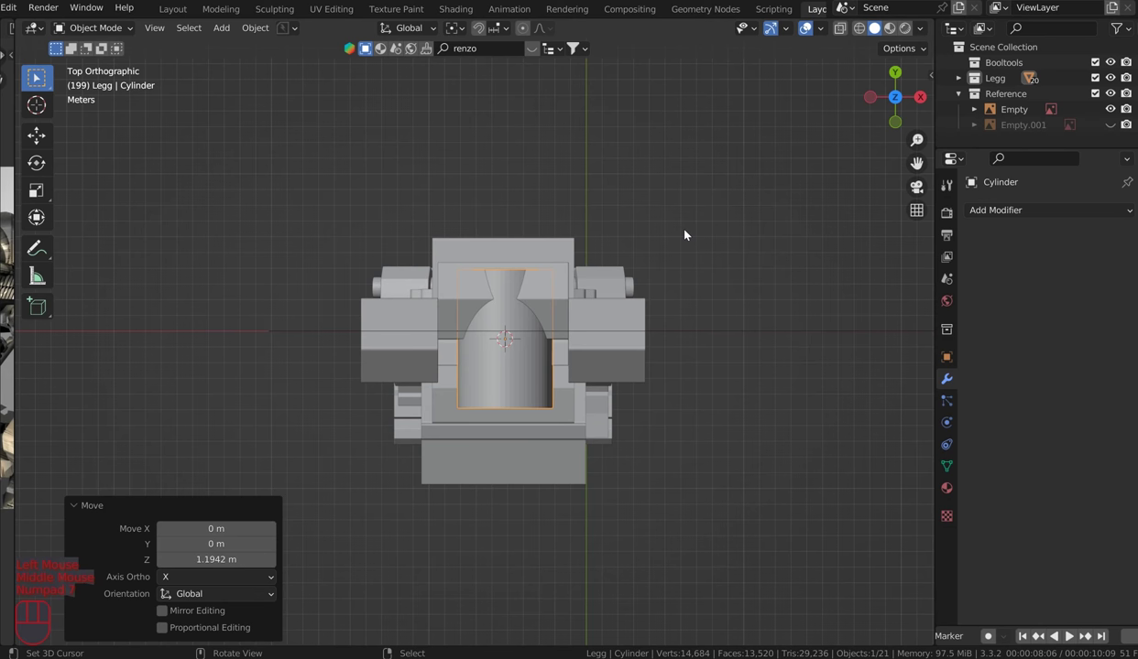
pyautogui.press('s')
pyautogui.press('y')
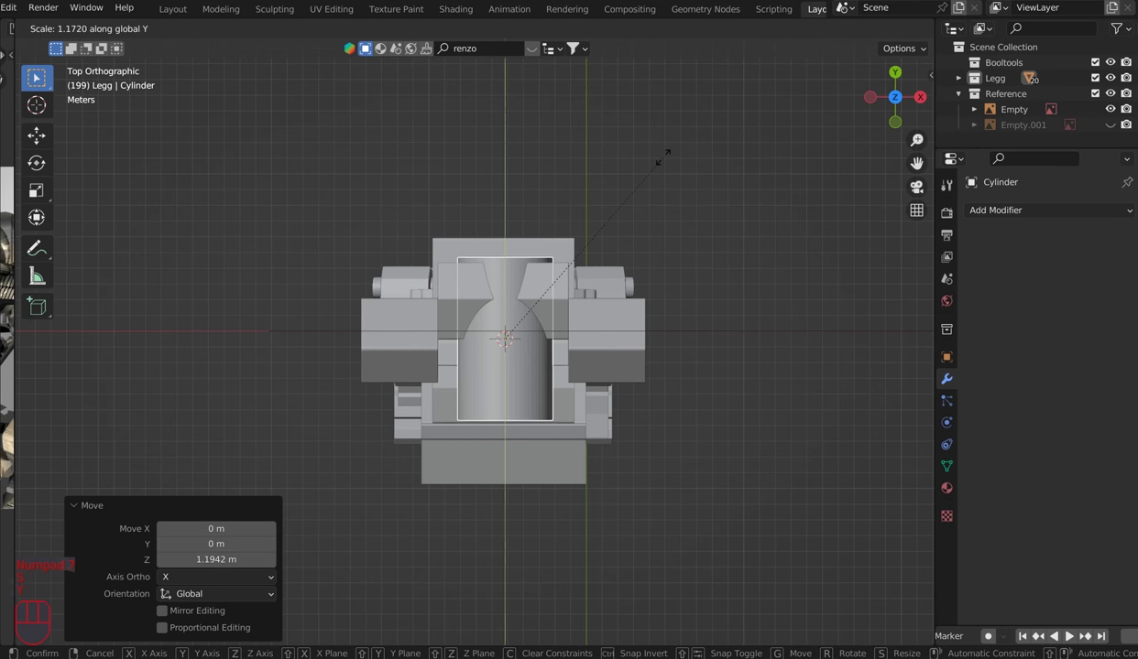
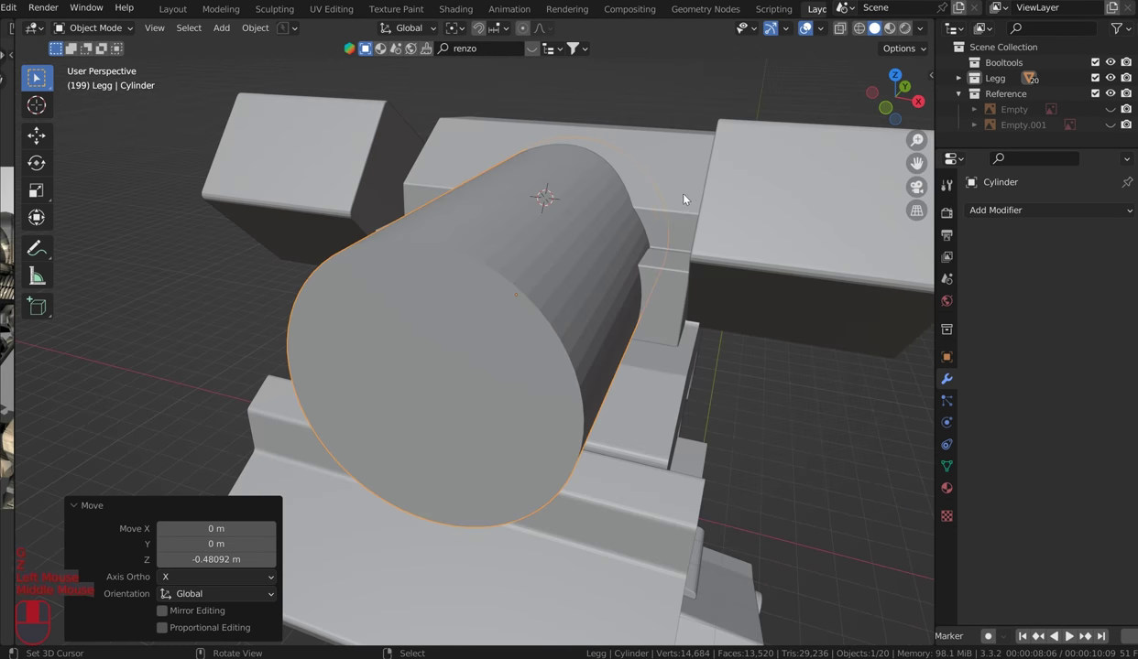
# Step: Shade the cylinder smooth and bevel its front cap with extra segments into a dome
pyautogui.press('q')
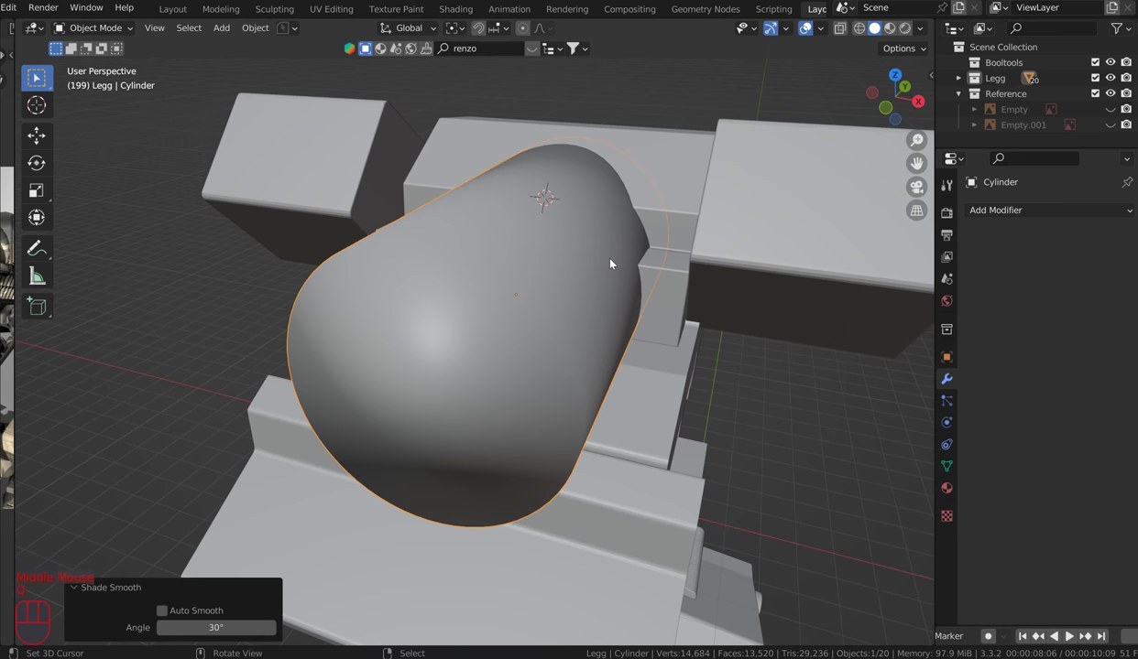
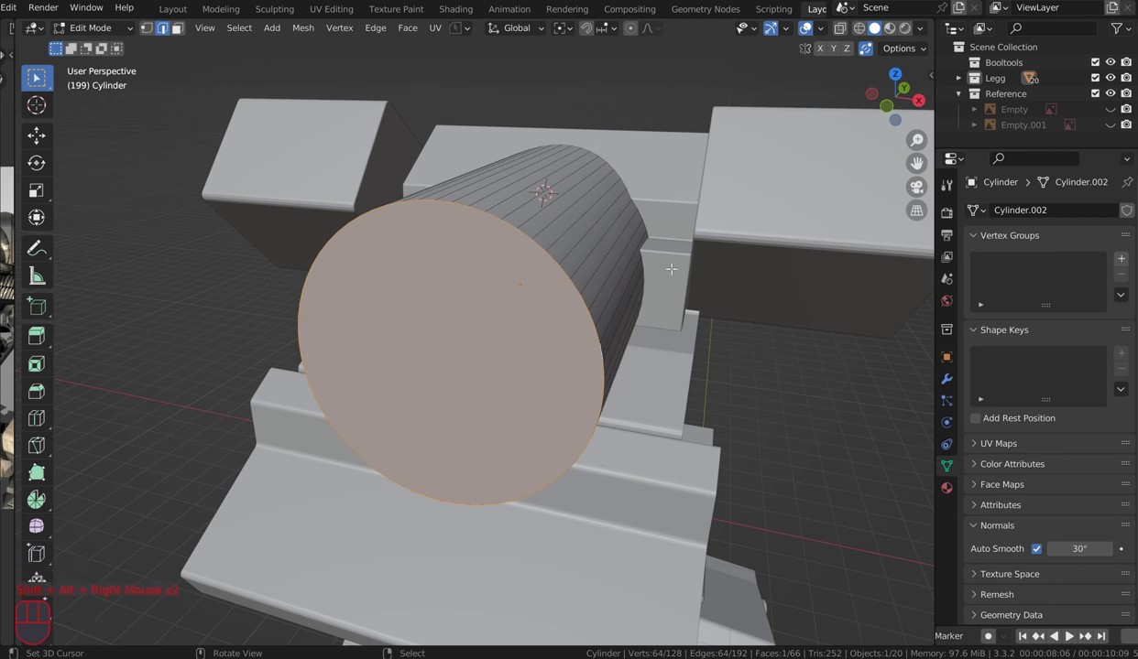
pyautogui.press('ctrl+b')
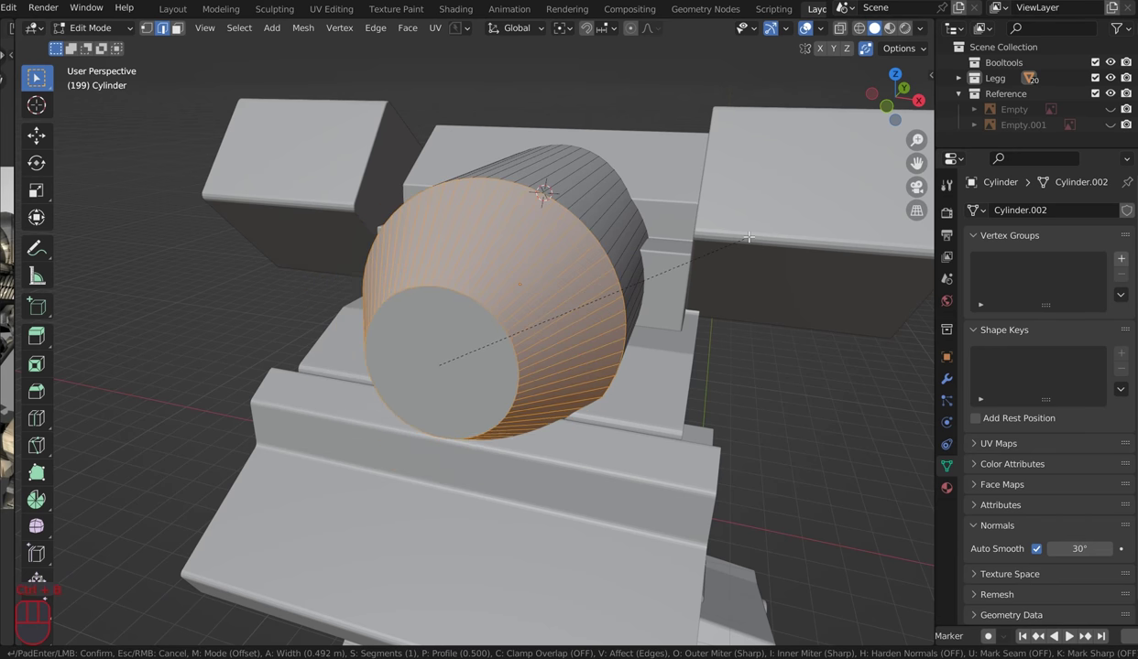
pyautogui.scroll(3)
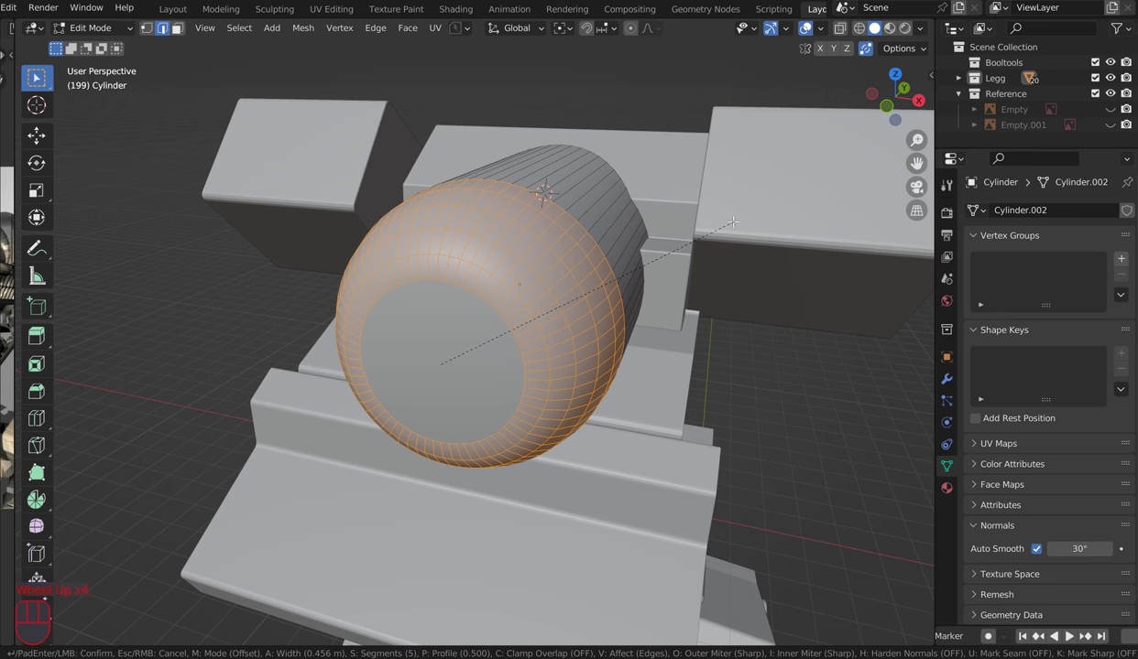
pyautogui.scroll(3)
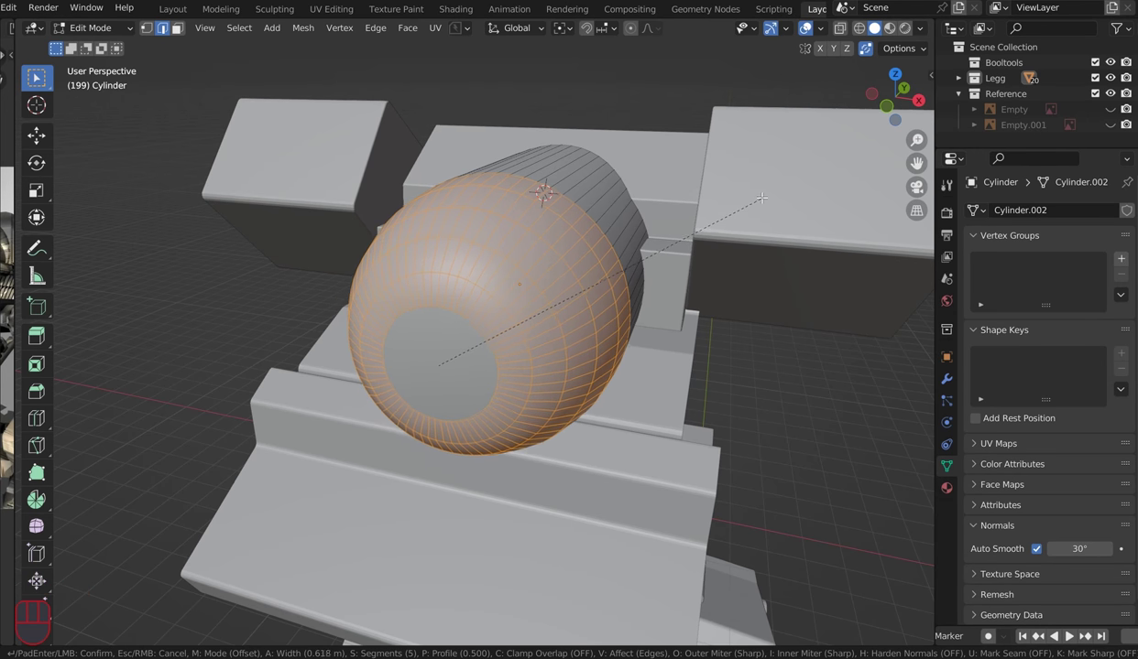
pyautogui.scroll(3)
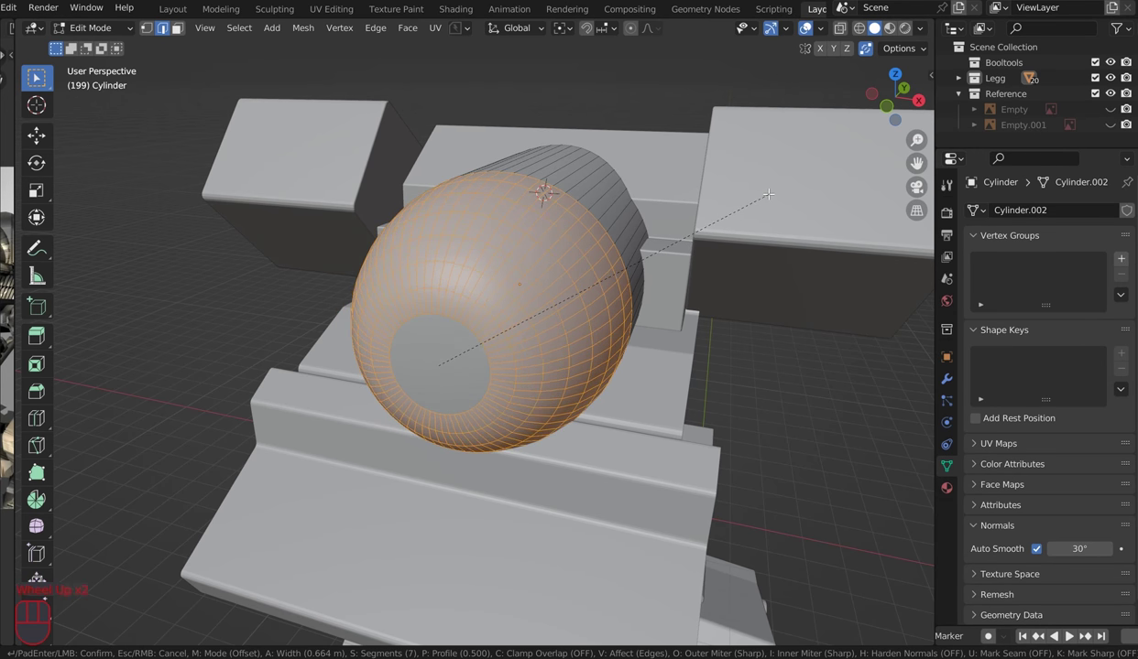
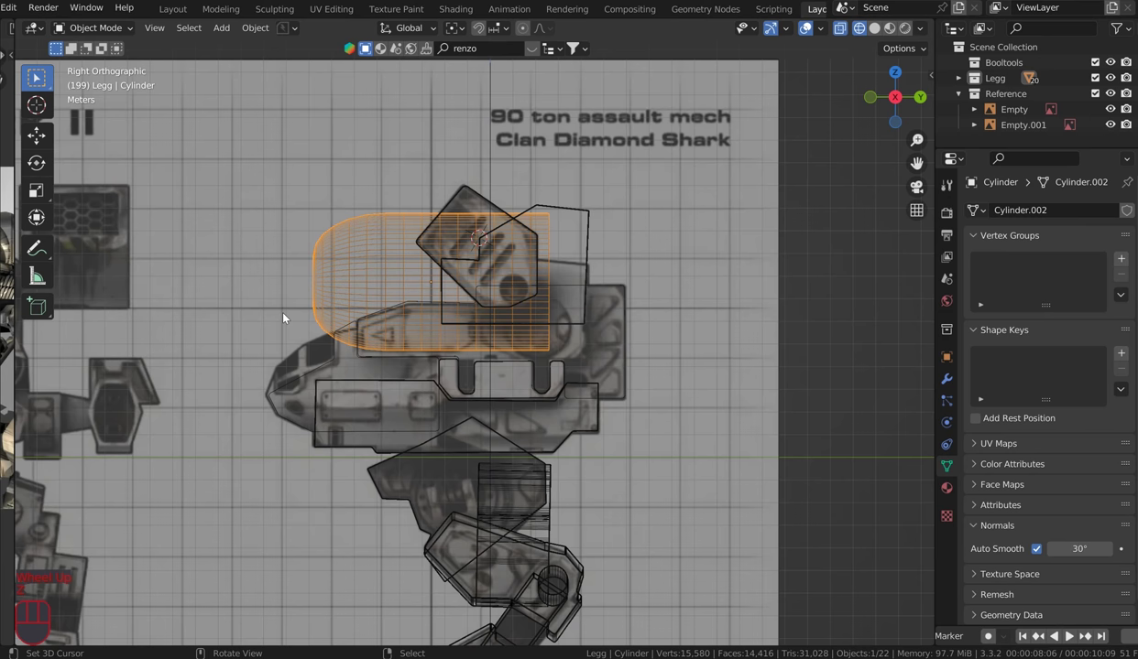
# Step: Move the domed cylinder down and forward onto the torso front in right side view
pyautogui.moveTo(400, 279); pyautogui.dragTo(463, 248)
pyautogui.press('g')
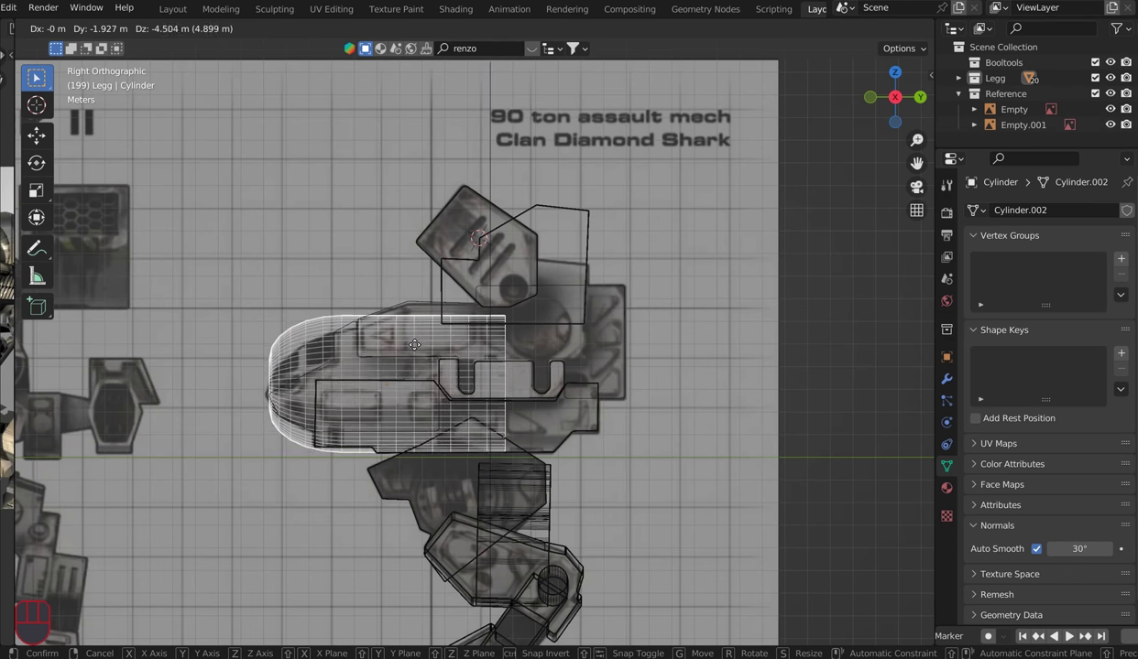
pyautogui.moveTo(417, 330); pyautogui.dragTo(427, 304)
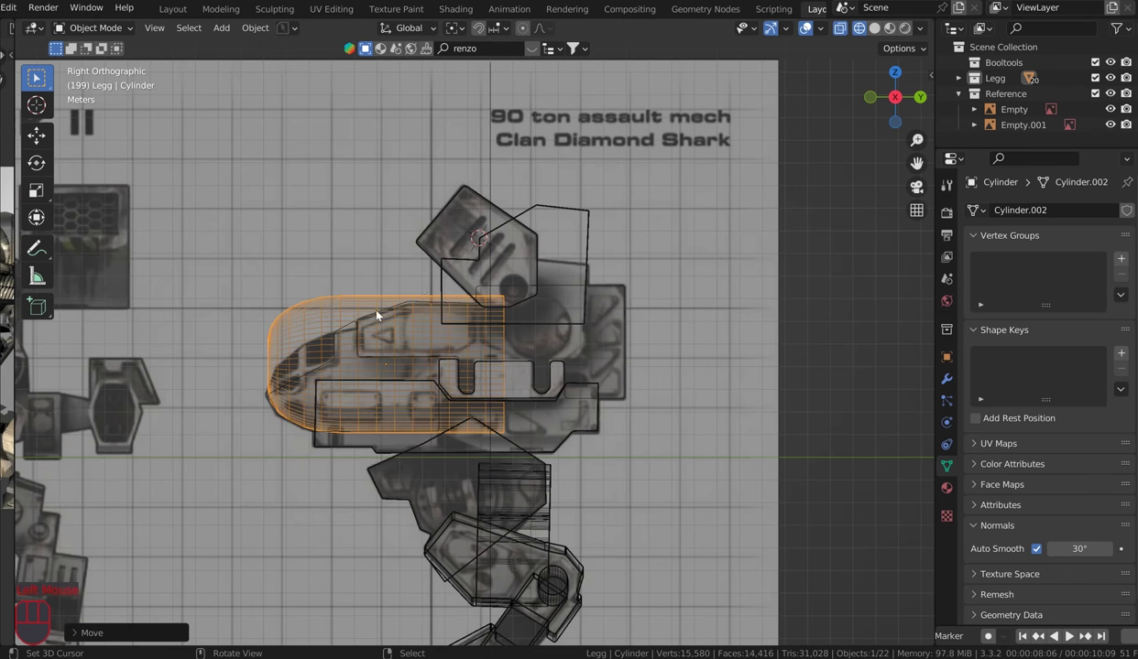
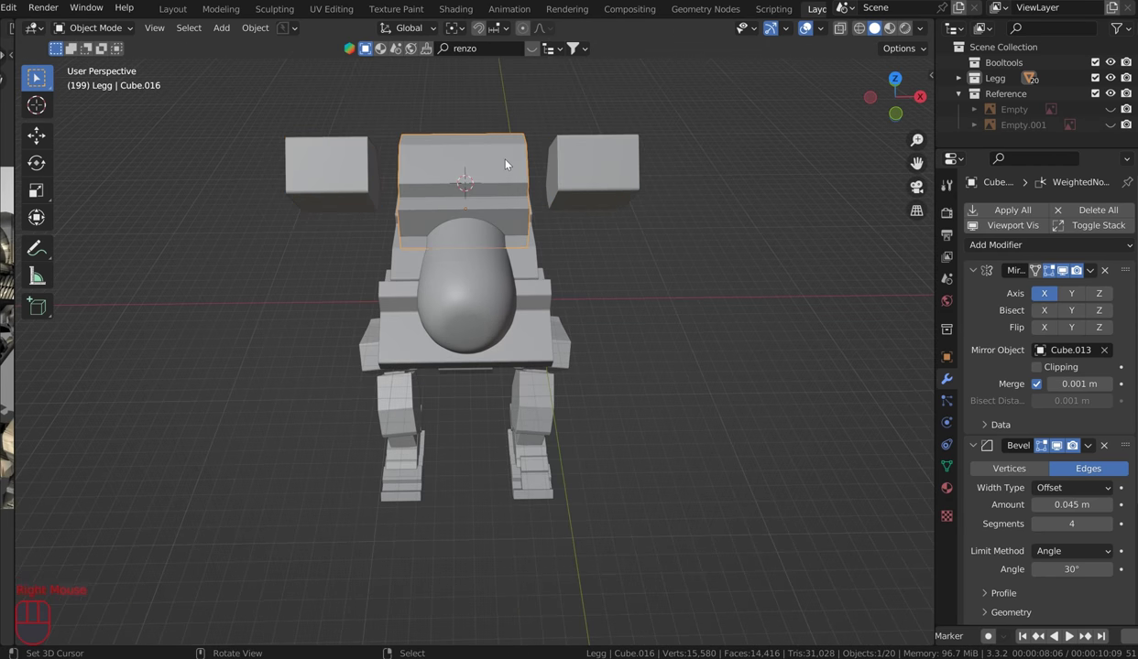
# Step: In front view, move the upper block's half outward along X to widen the torso
pyautogui.press('KP_1')
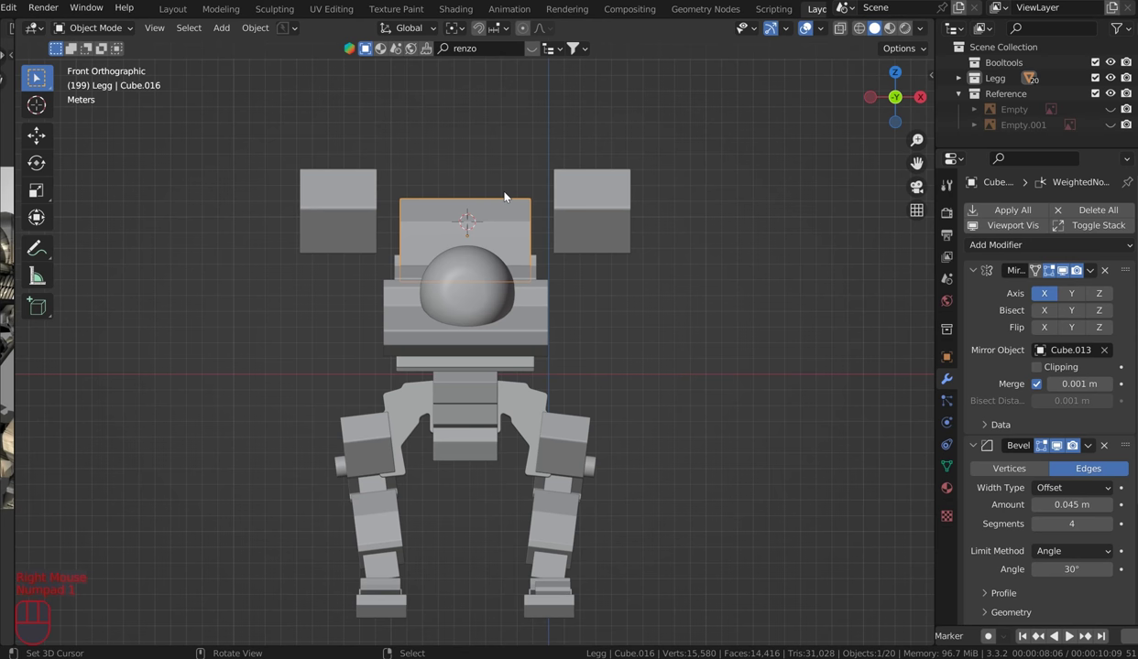
pyautogui.press('g')
pyautogui.press('x')
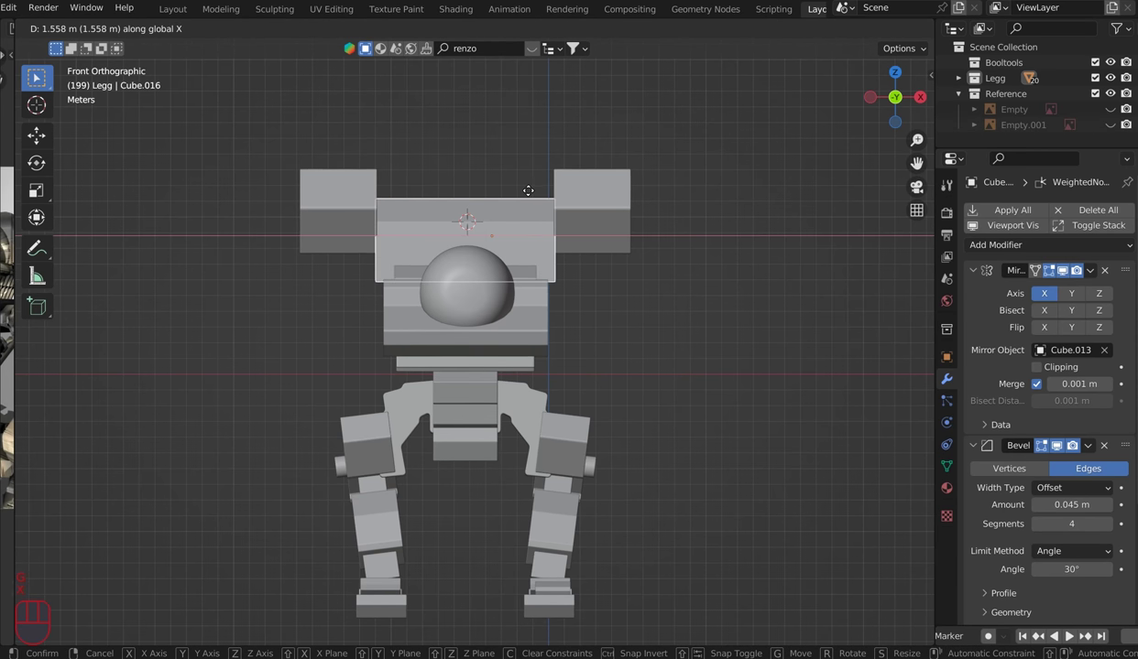
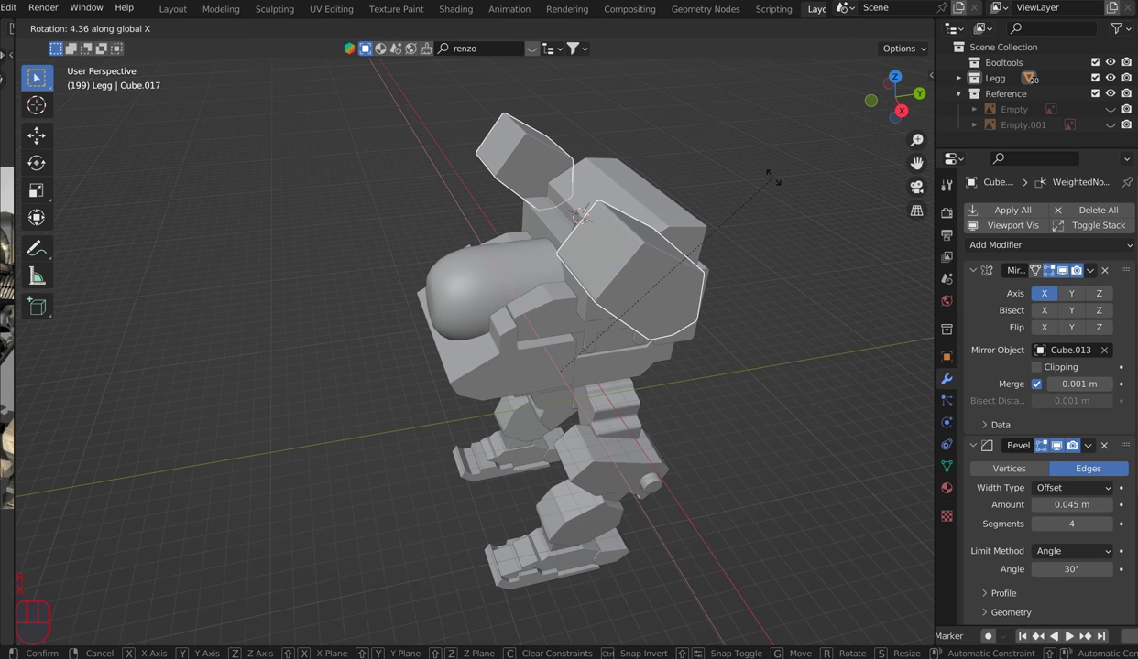
# Step: Tilt the mirrored shoulder boxes Cube.017 backward around the X axis
pyautogui.rightClick(767, 182)
pyautogui.press('shift+s')
pyautogui.press('r')
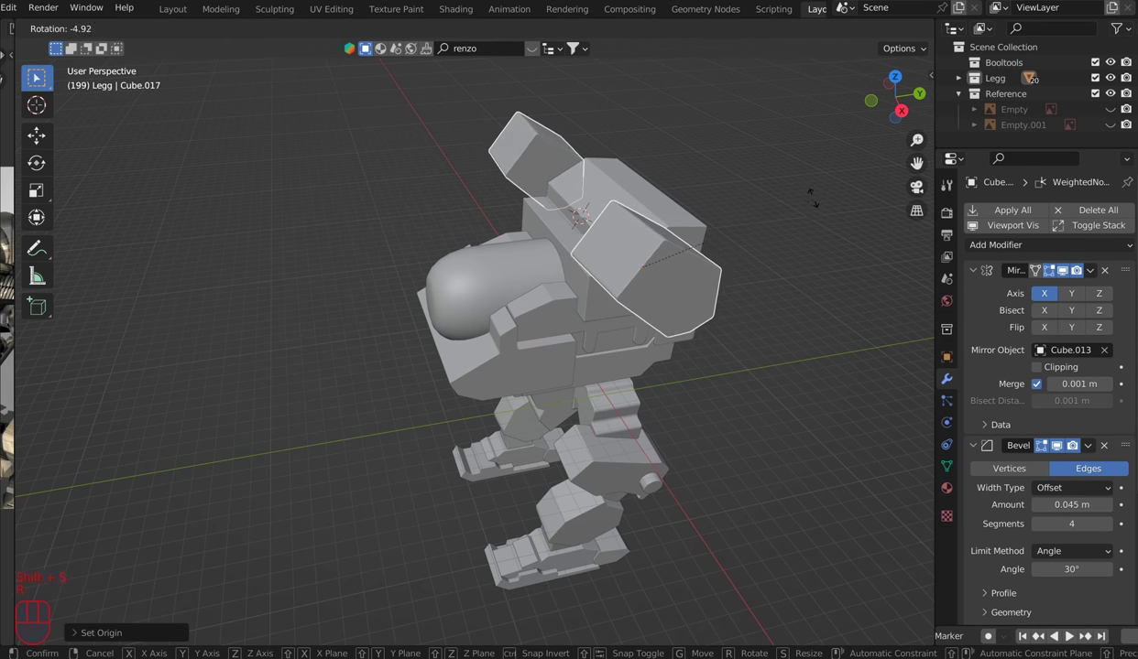
pyautogui.press('x')
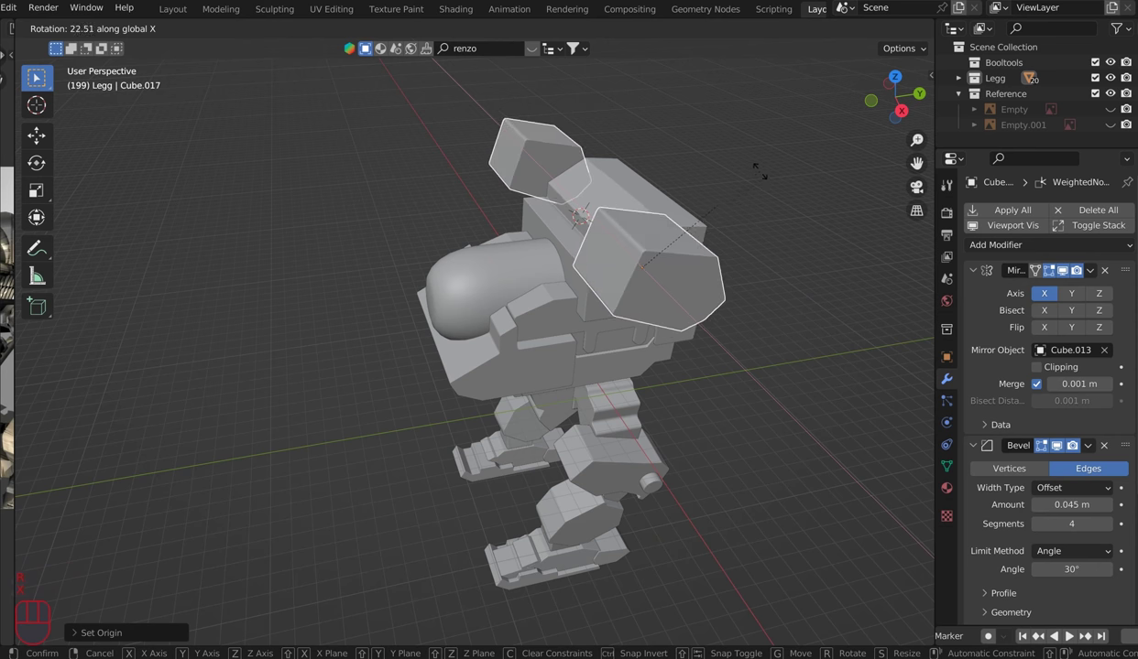
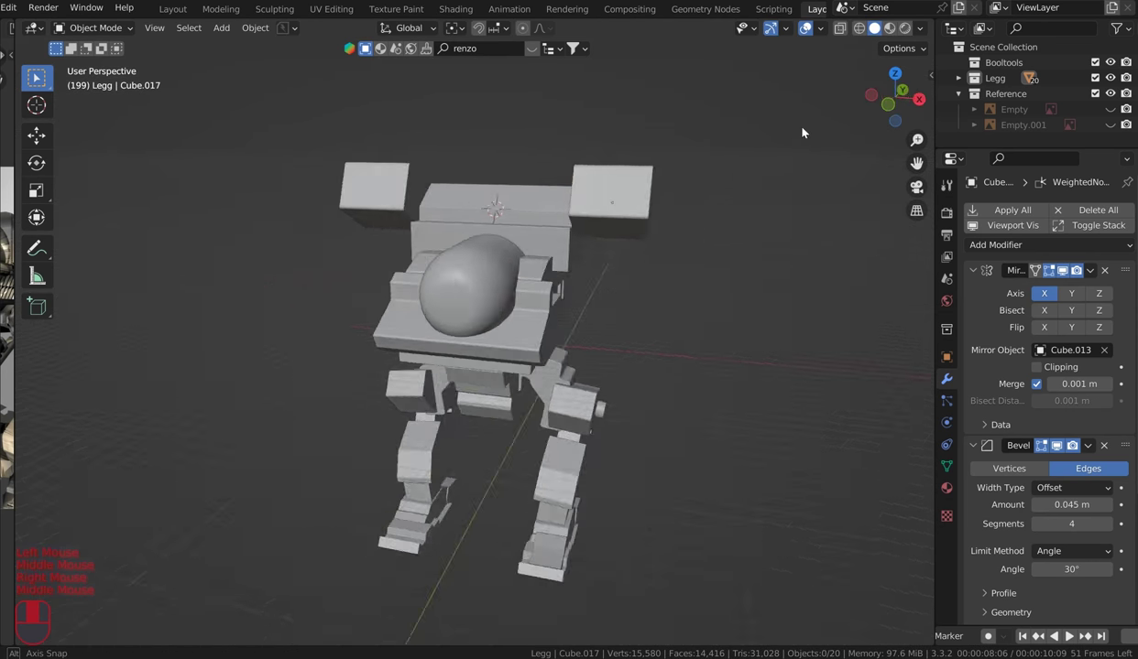
# Step: Orbit in close to the torso side and select the upper block for the arm barrel outline
pyautogui.moveTo(482, 277); pyautogui.dragTo(522, 279)
pyautogui.moveTo(521, 279); pyautogui.dragTo(596, 297)
pyautogui.scroll(3)
pyautogui.middleClick(550, 276)
pyautogui.middleClick(536, 260)
pyautogui.rightClick(572, 237)
pyautogui.moveTo(572, 235); pyautogui.dragTo(556, 314)
pyautogui.moveTo(573, 326); pyautogui.dragTo(524, 317)
pyautogui.moveTo(463, 214); pyautogui.dragTo(492, 233)
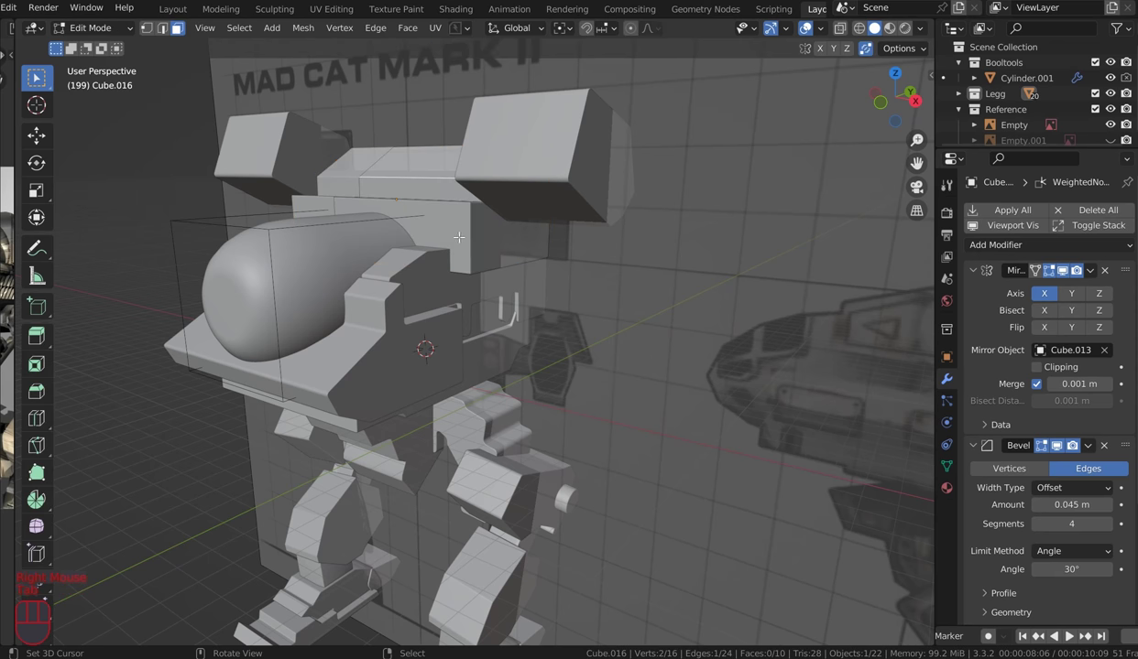
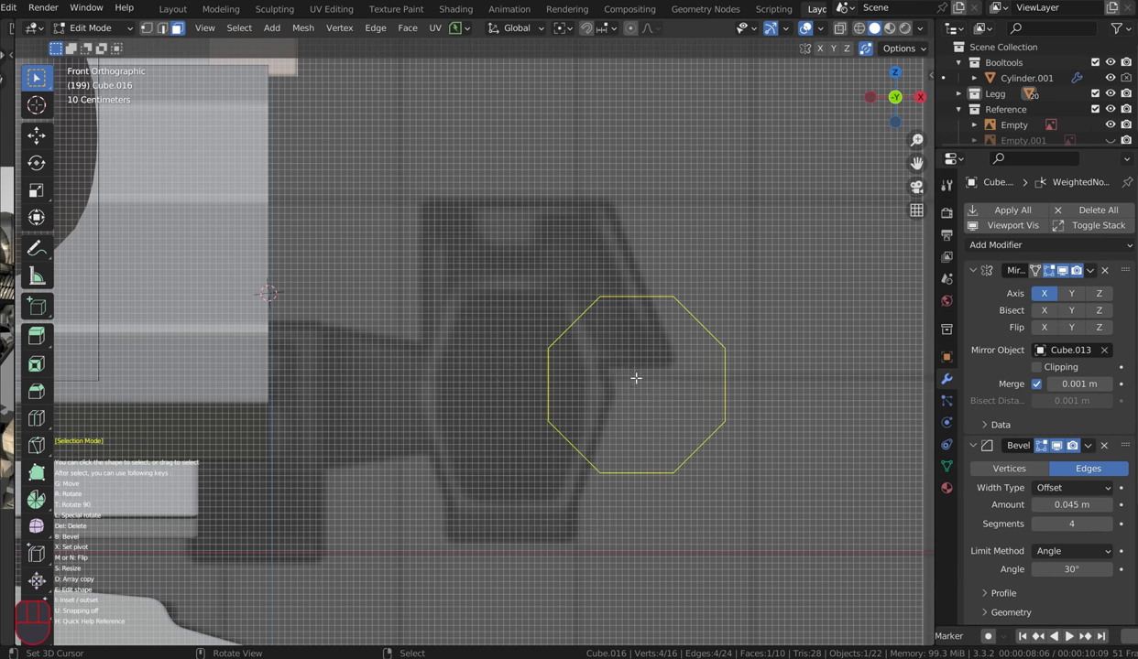
# Step: Zoom out to fit the octagon outline over the reference barrel
pyautogui.scroll(-3)
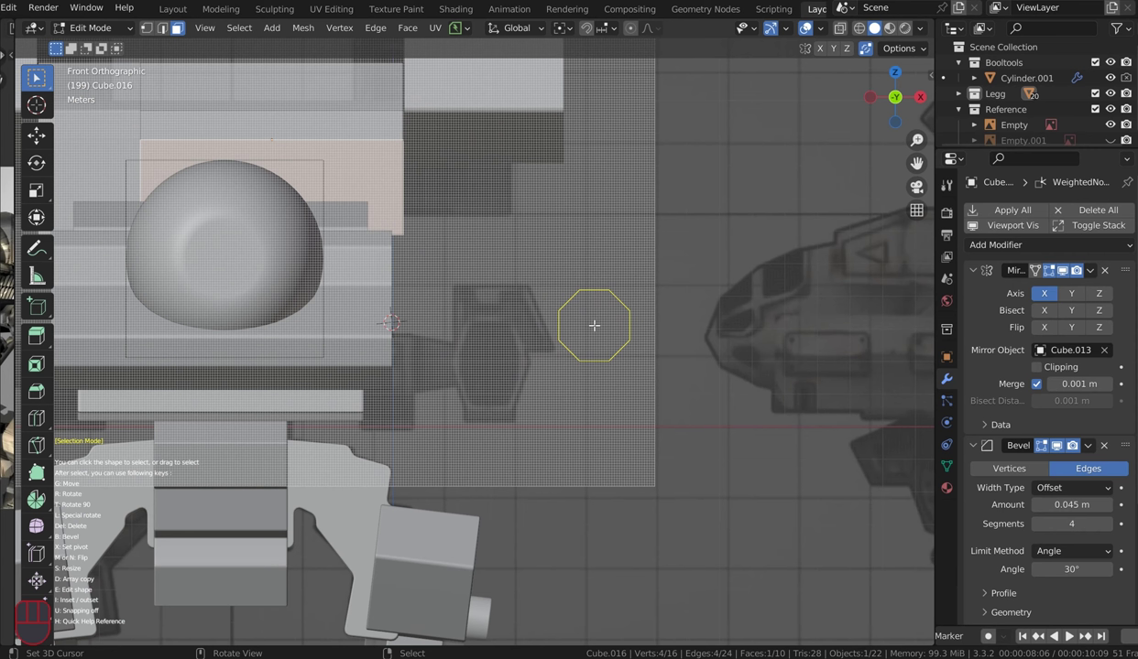
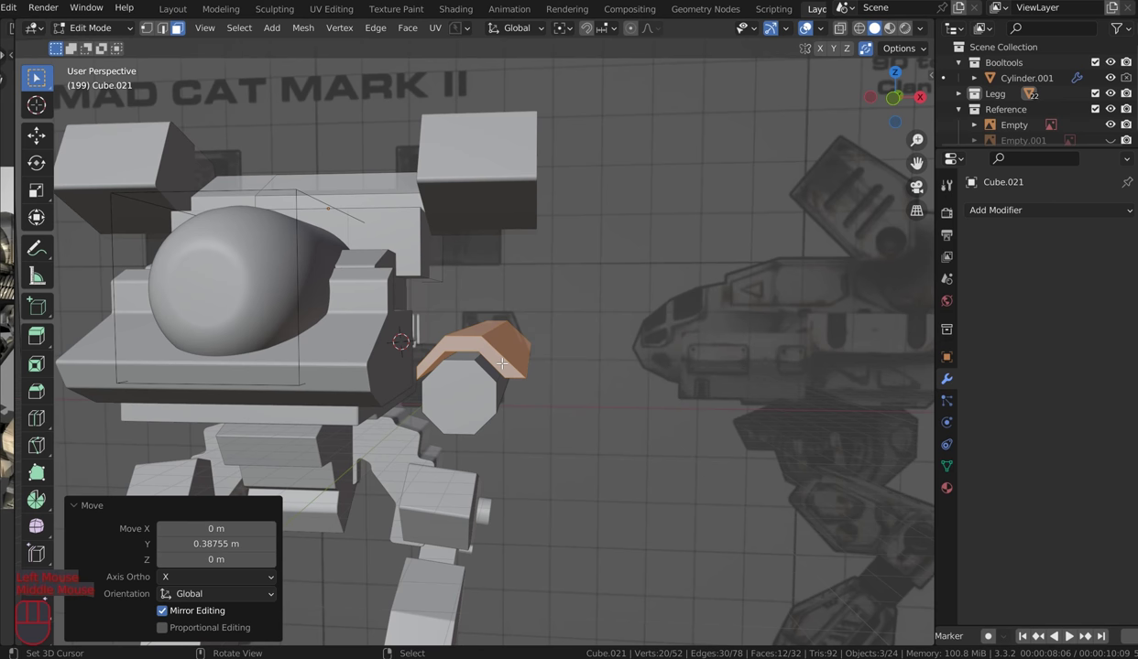
# Step: Delete the barrel's end faces, recalculate normals outside and return to Object Mode beside the torso
pyautogui.press('q')
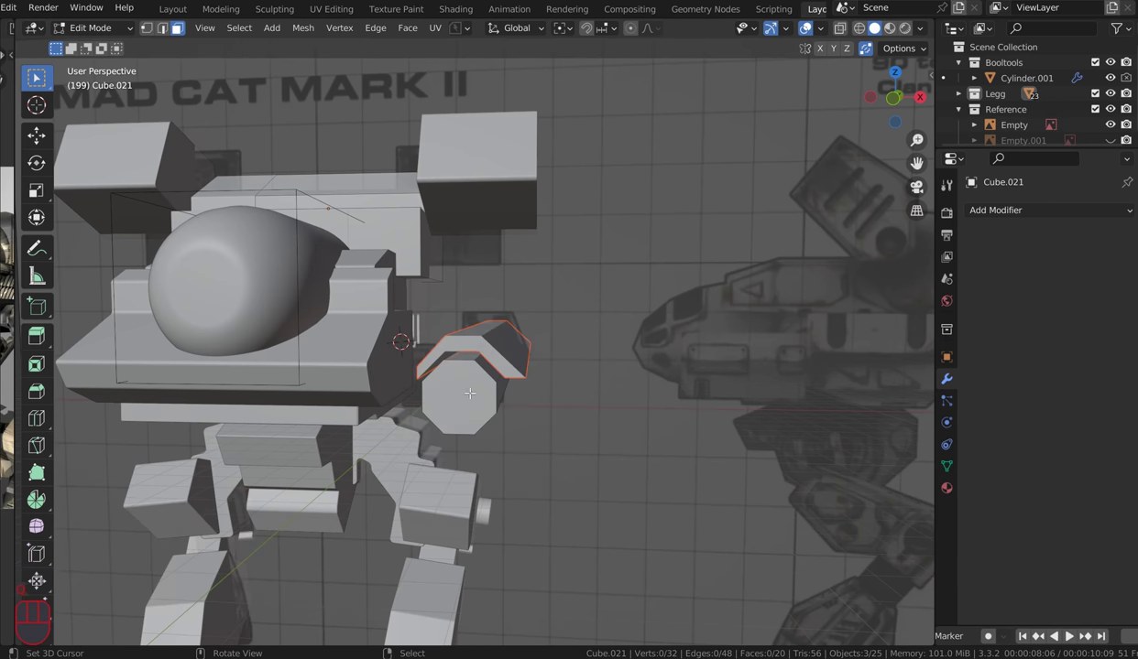
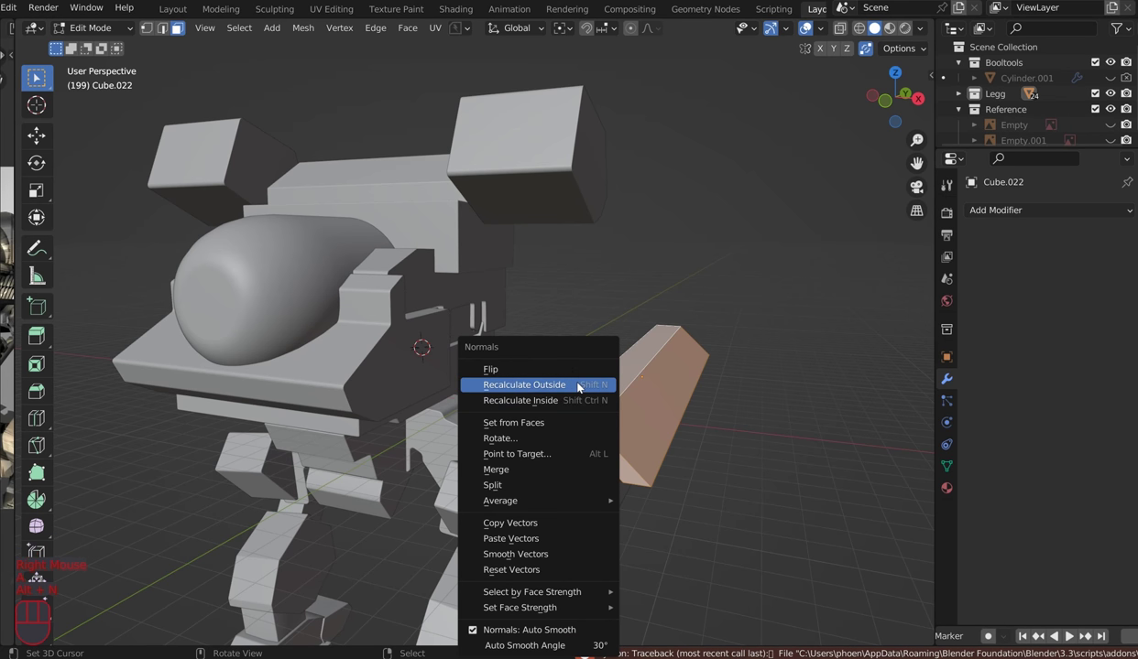
pyautogui.press('Tab')
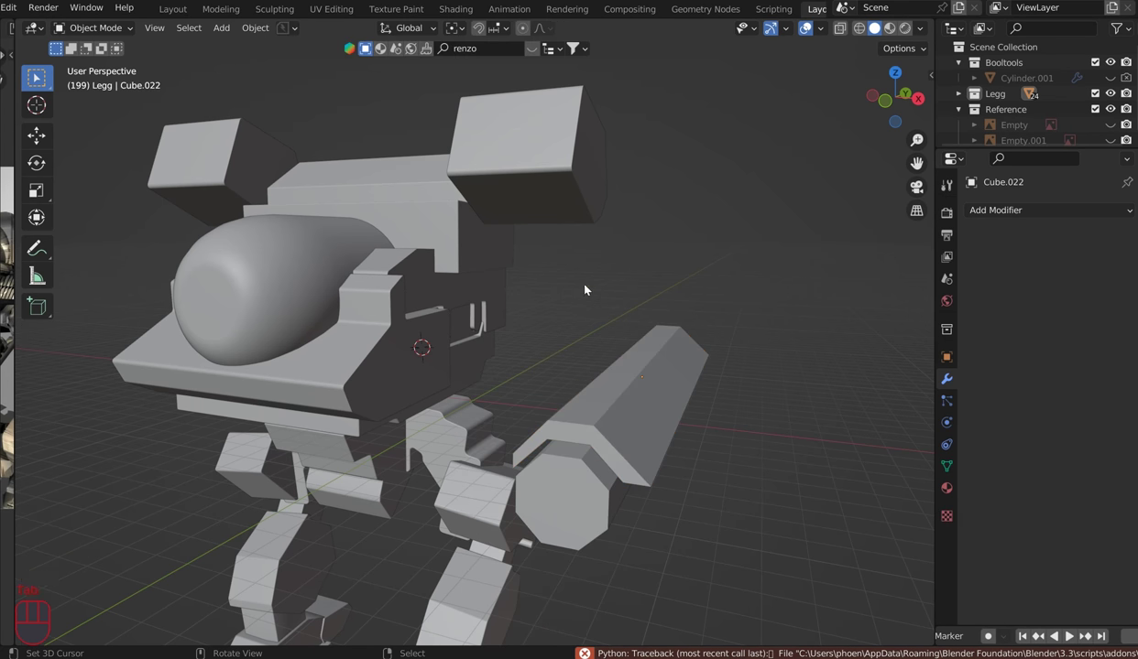
pyautogui.scroll(-3)
pyautogui.moveTo(636, 275); pyautogui.dragTo(598, 314)
pyautogui.moveTo(610, 270); pyautogui.dragTo(631, 259)
pyautogui.moveTo(631, 264); pyautogui.dragTo(599, 318)
# Step: Attempt a Cablerator cable from the torso side to the barrel, then cancel the oversized result
pyautogui.press('shift+alt+c')
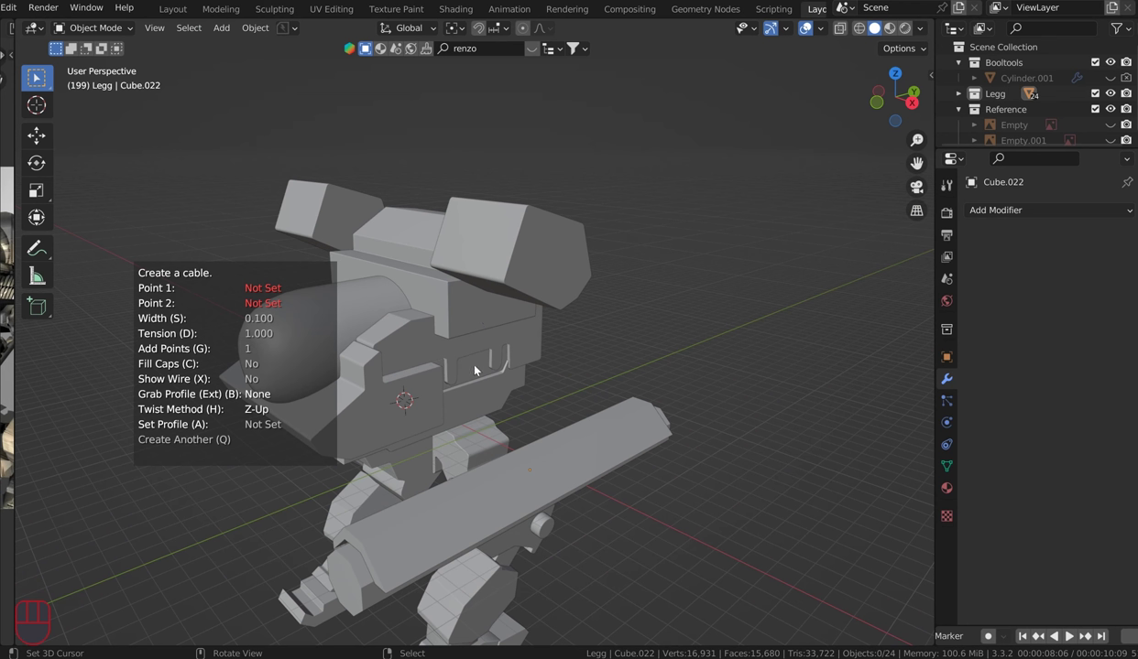
pyautogui.click(478, 368)
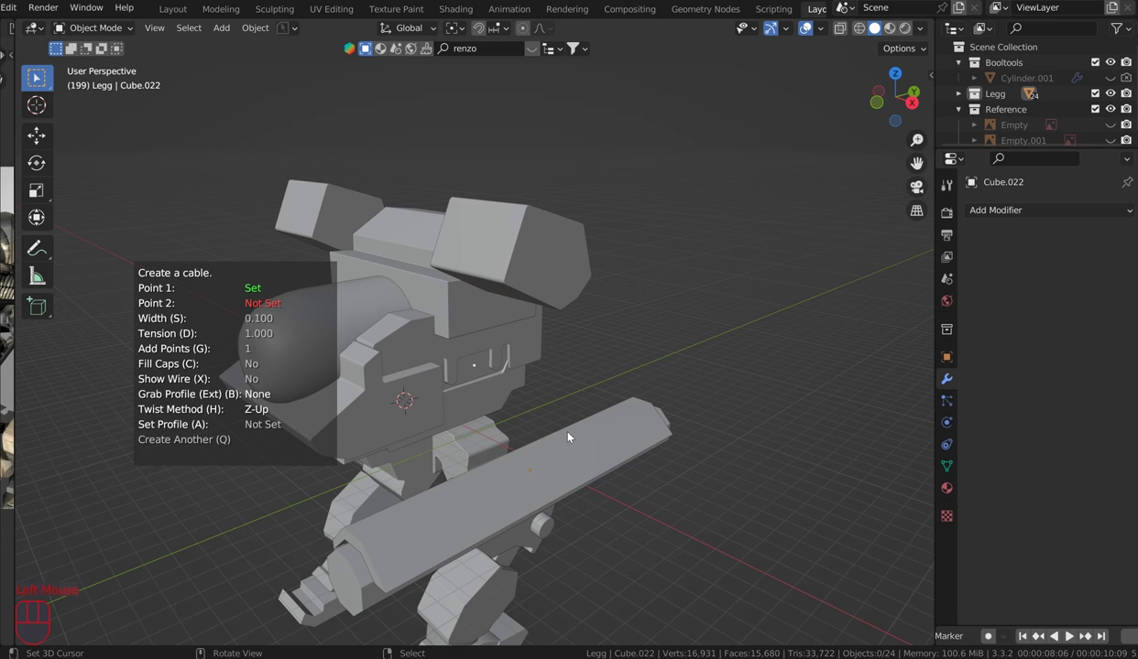
pyautogui.click(574, 439)
pyautogui.moveTo(628, 409); pyautogui.dragTo(668, 377)
pyautogui.press('s')
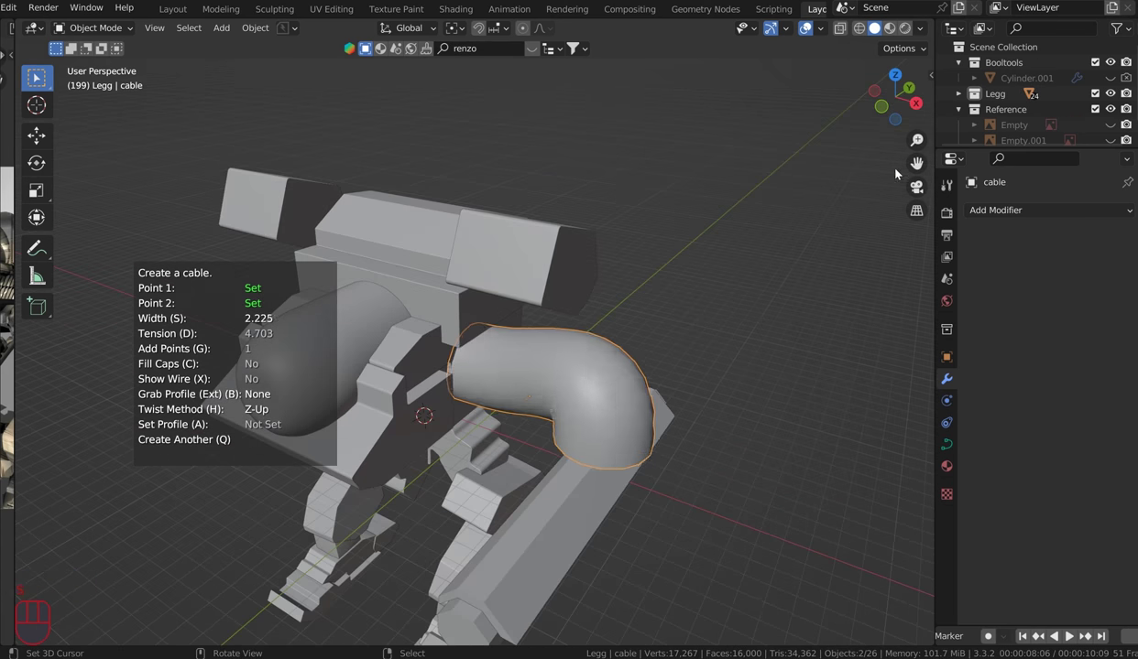
pyautogui.moveTo(806, 239); pyautogui.dragTo(763, 304)
pyautogui.scroll(-3)
pyautogui.moveTo(763, 304); pyautogui.dragTo(812, 261)
pyautogui.scroll(-3)
pyautogui.scroll(-3)
pyautogui.press('KP_1')
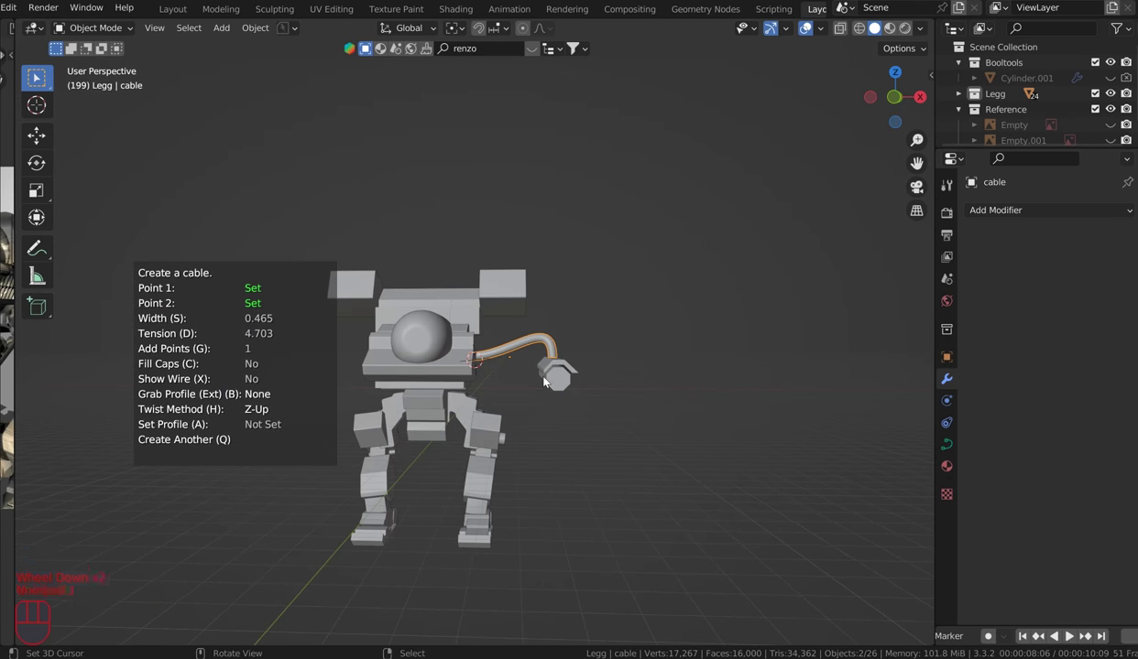
pyautogui.rightClick(564, 369)
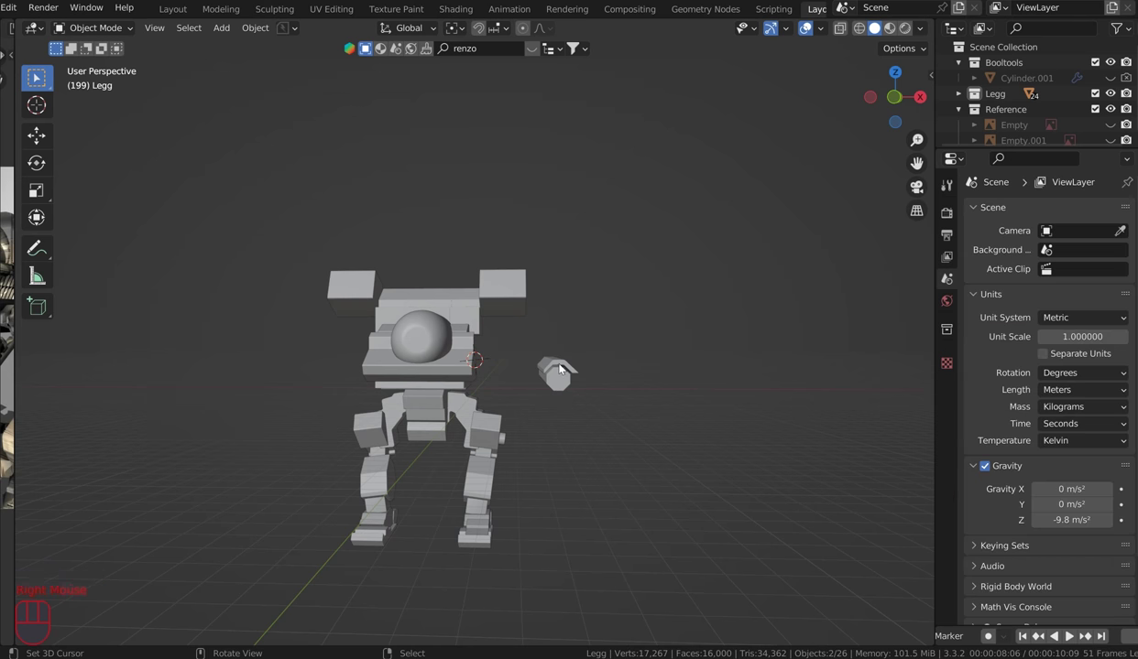
# Step: Reselect the arm barrel and frame barrel and torso from the front for another try
pyautogui.rightClick(564, 368)
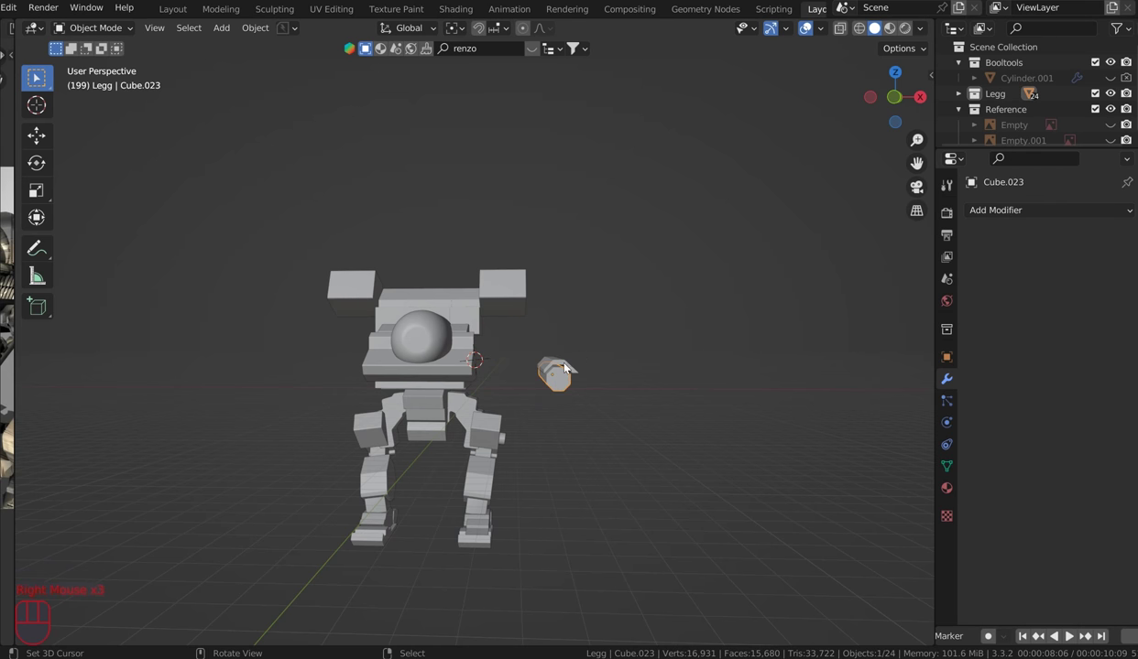
pyautogui.rightClick(564, 367)
pyautogui.press('g')
pyautogui.press('z')
pyautogui.click(615, 378)
pyautogui.press('KP_1')
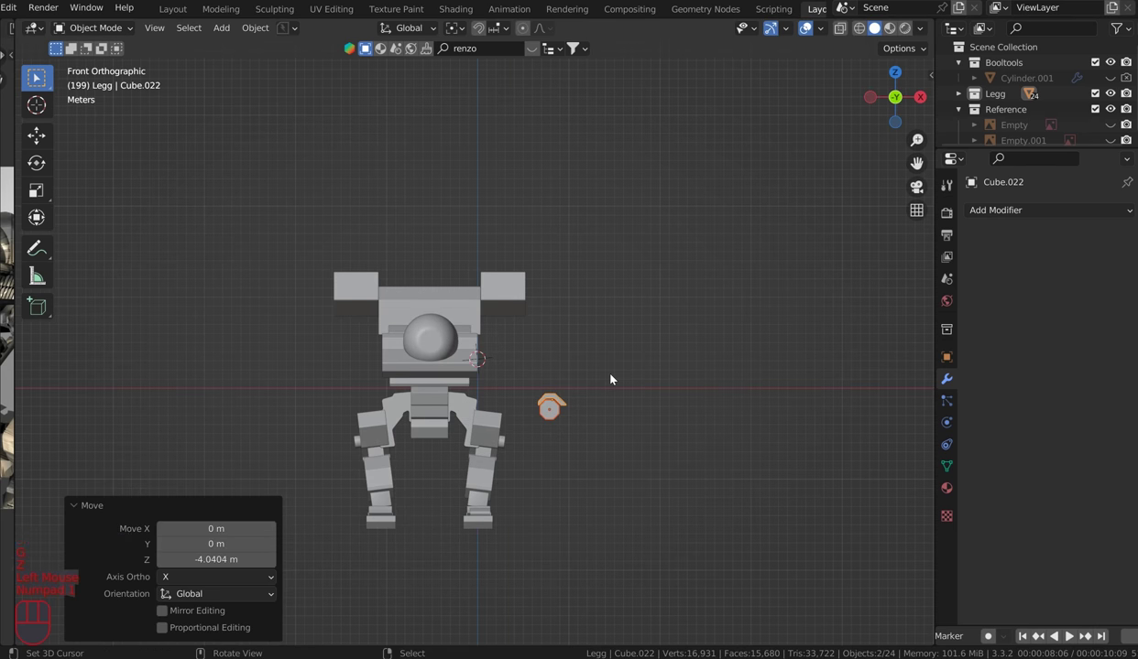
pyautogui.scroll(3)
pyautogui.moveTo(622, 336); pyautogui.dragTo(597, 345)
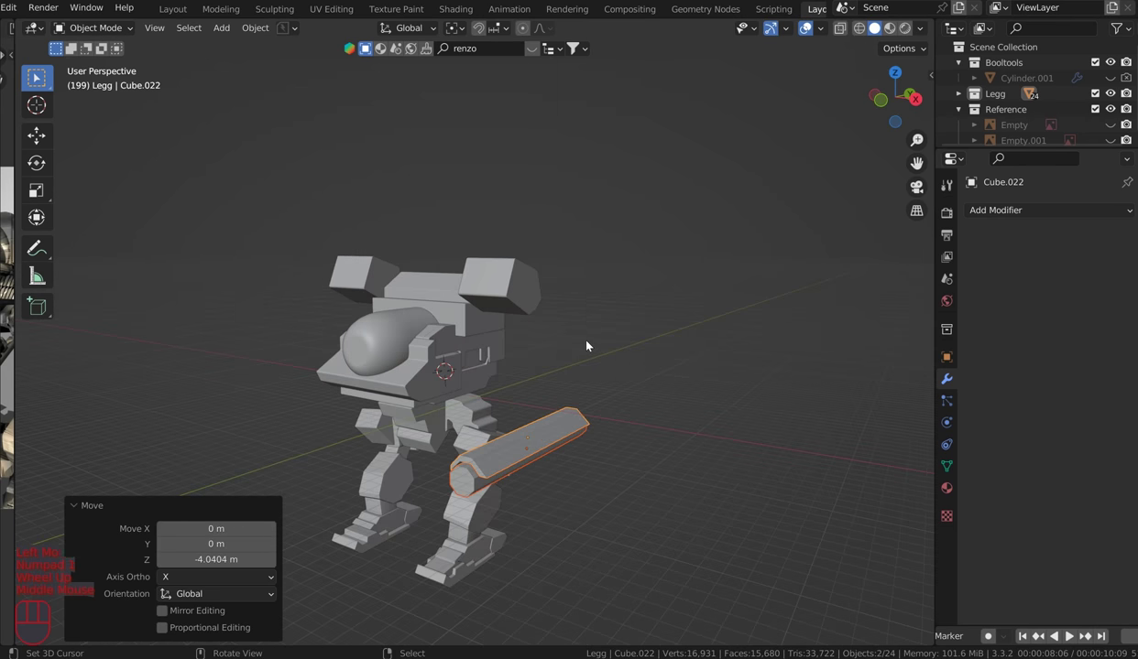
pyautogui.rightClick(590, 344)
# Step: Create a thin curved cable from the torso side down to the top of the barrel and confirm it
pyautogui.press('shift+alt+c')
pyautogui.scroll(3)
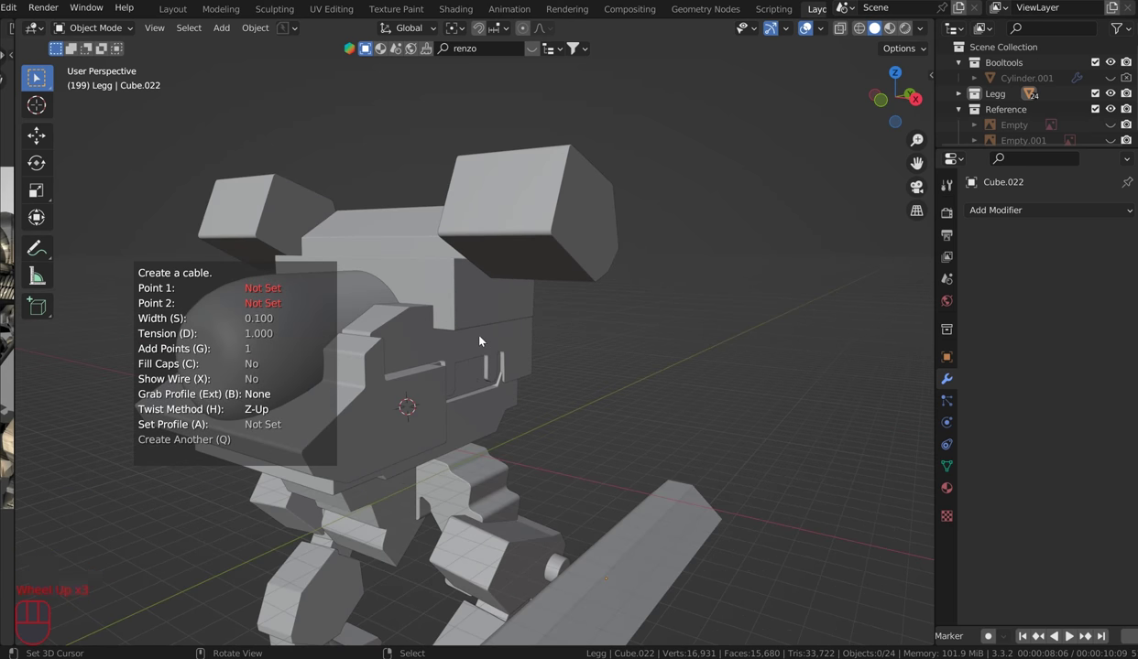
pyautogui.click(482, 338)
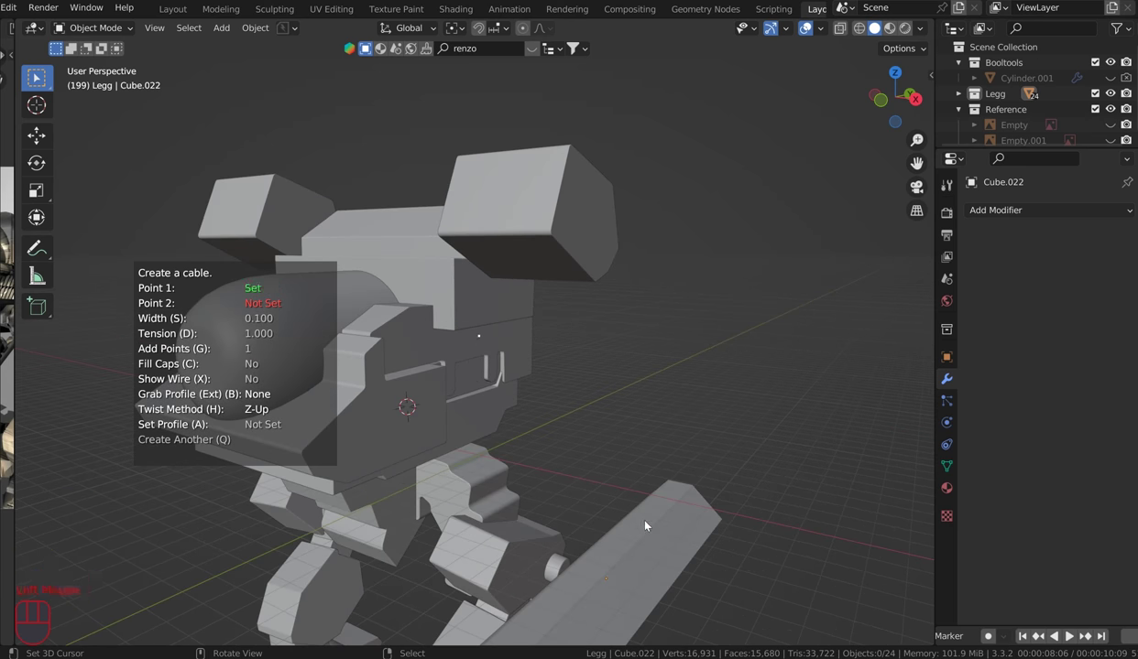
pyautogui.click(637, 530)
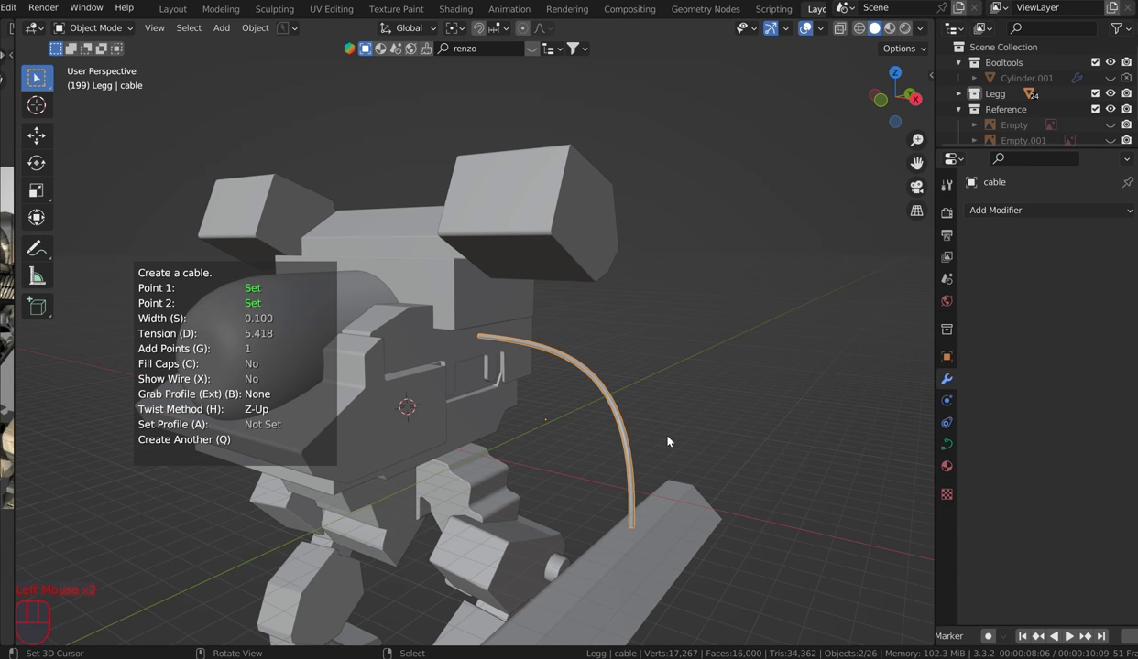
pyautogui.press('s')
pyautogui.moveTo(756, 397); pyautogui.dragTo(752, 376)
pyautogui.scroll(-3)
pyautogui.moveTo(738, 370); pyautogui.dragTo(757, 368)
pyautogui.scroll(3)
pyautogui.moveTo(761, 394); pyautogui.dragTo(724, 344)
pyautogui.scroll(3)
pyautogui.middleClick(809, 389)
pyautogui.rightClick(681, 539)
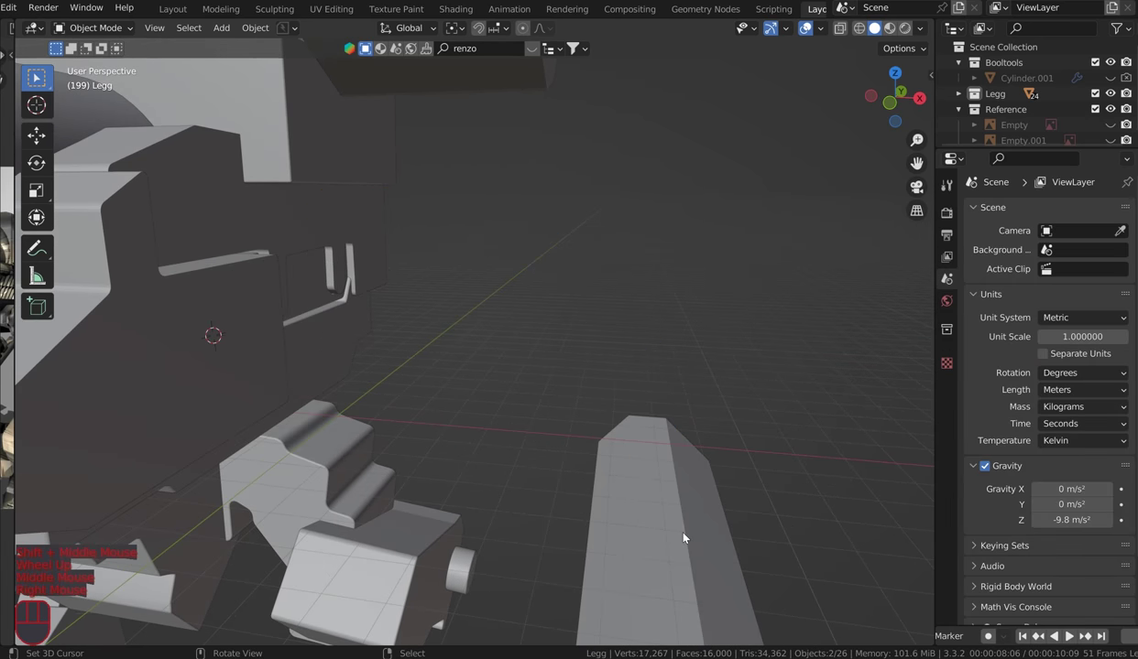
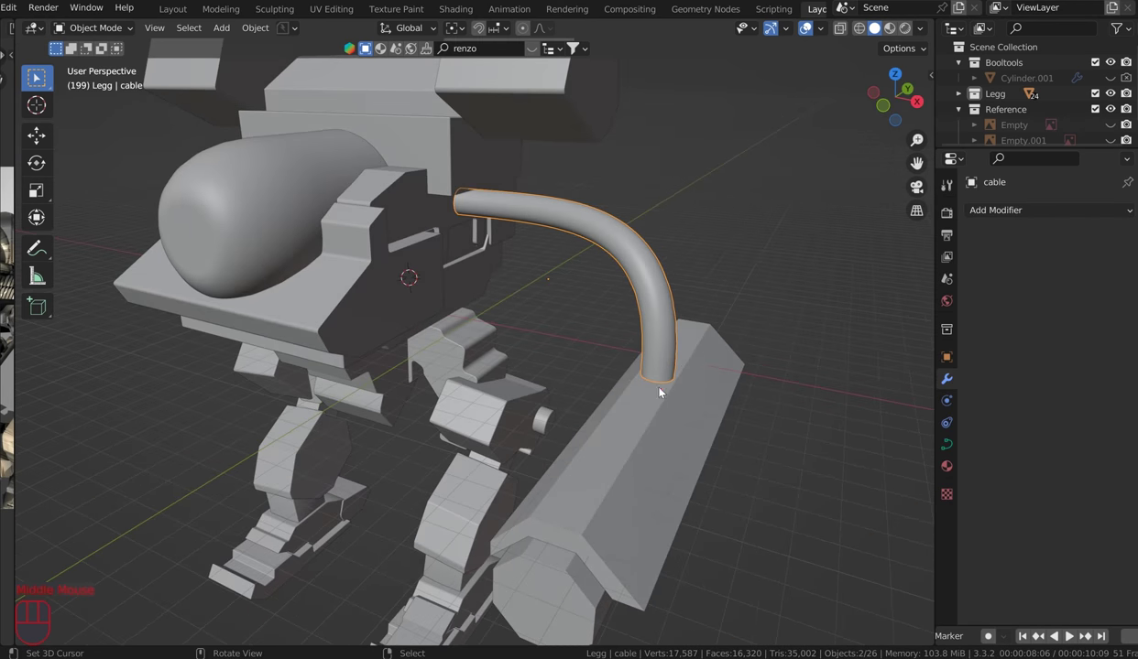
# Step: Add a cylinder at the 3D cursor on the barrel, flatten it and inset its top into a stepped ring
pyautogui.click(638, 415)
pyautogui.press('shift+a')
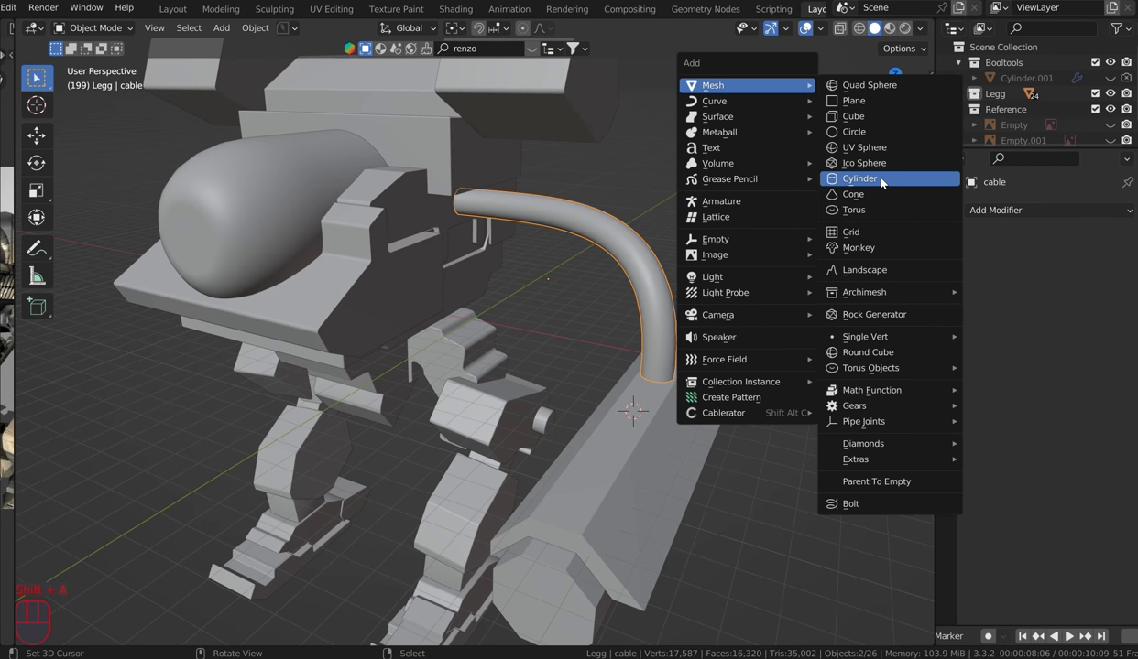
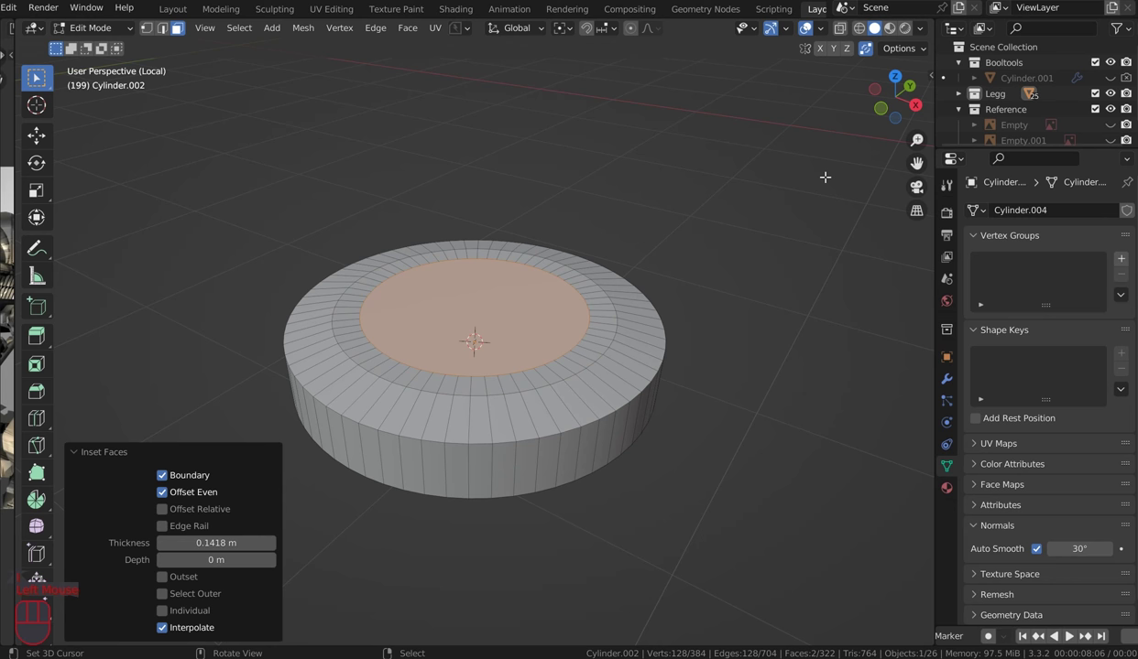
pyautogui.press('q')
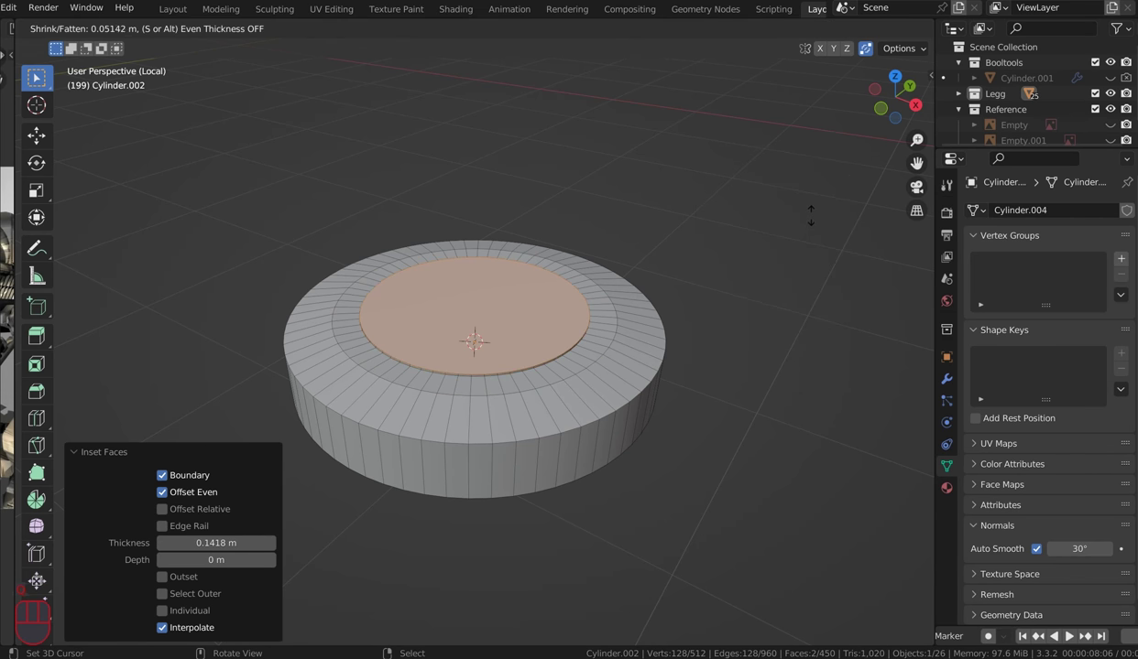
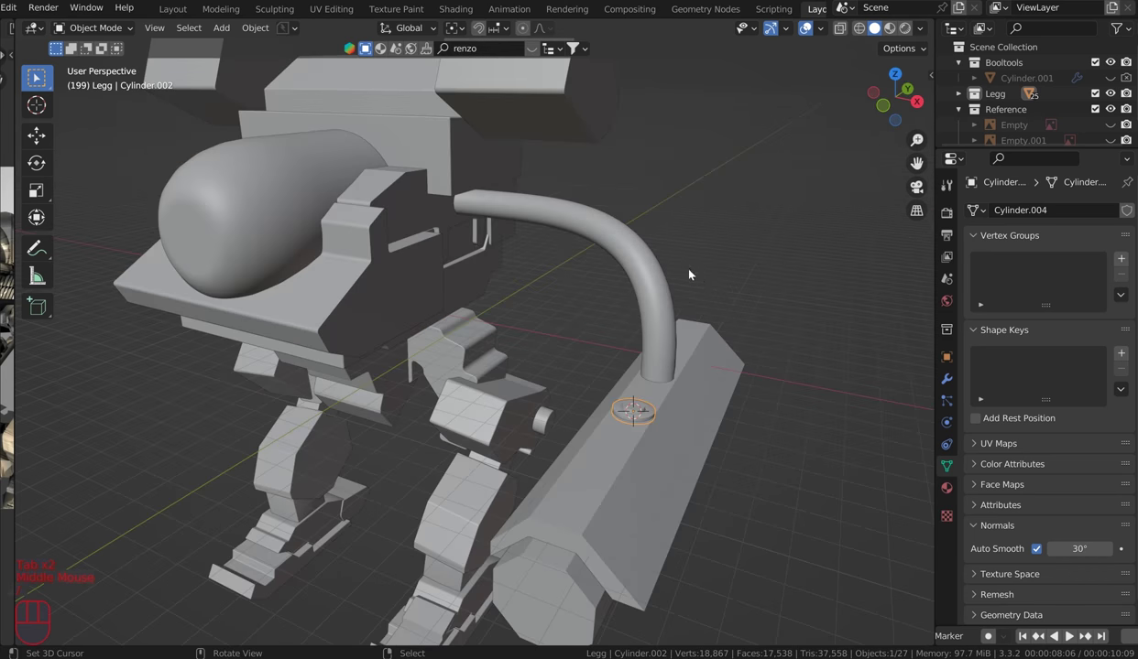
# Step: Apply the ring's transforms and select the curved cable beside it
pyautogui.moveTo(673, 295); pyautogui.dragTo(628, 292)
pyautogui.scroll(3)
pyautogui.moveTo(617, 300); pyautogui.dragTo(488, 380)
pyautogui.scroll(3)
pyautogui.press('ctrl+a')
pyautogui.scroll(-3)
pyautogui.rightClick(536, 244)
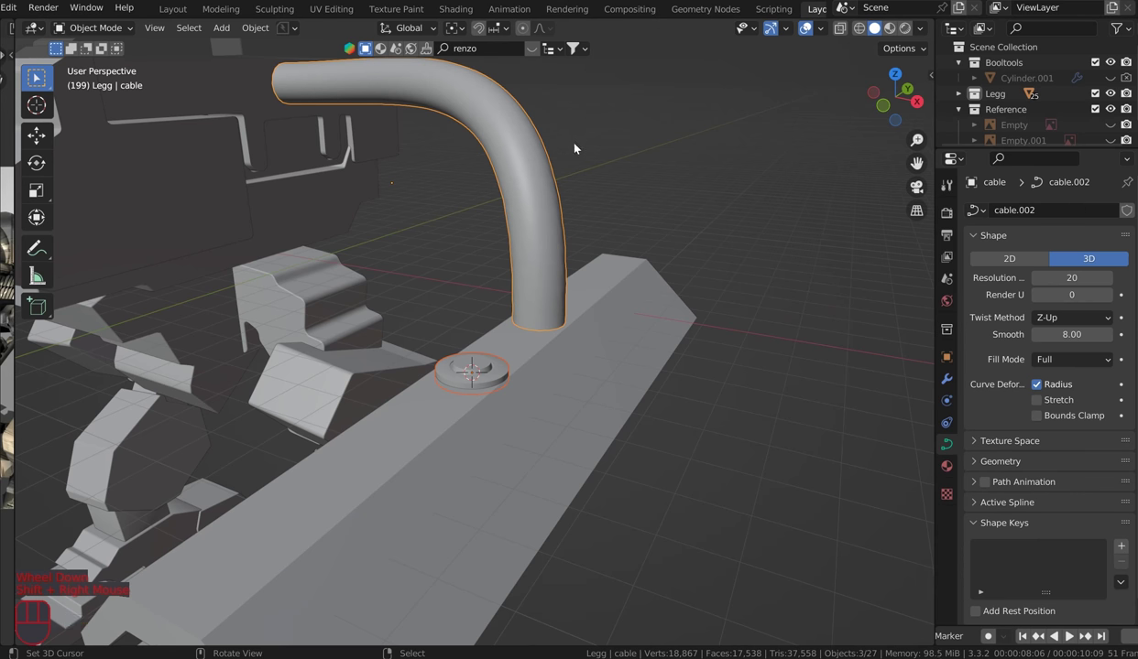
# Step: Assign the ring connector to the cable's end points and enlarge it around the cable
pyautogui.press('Tab')
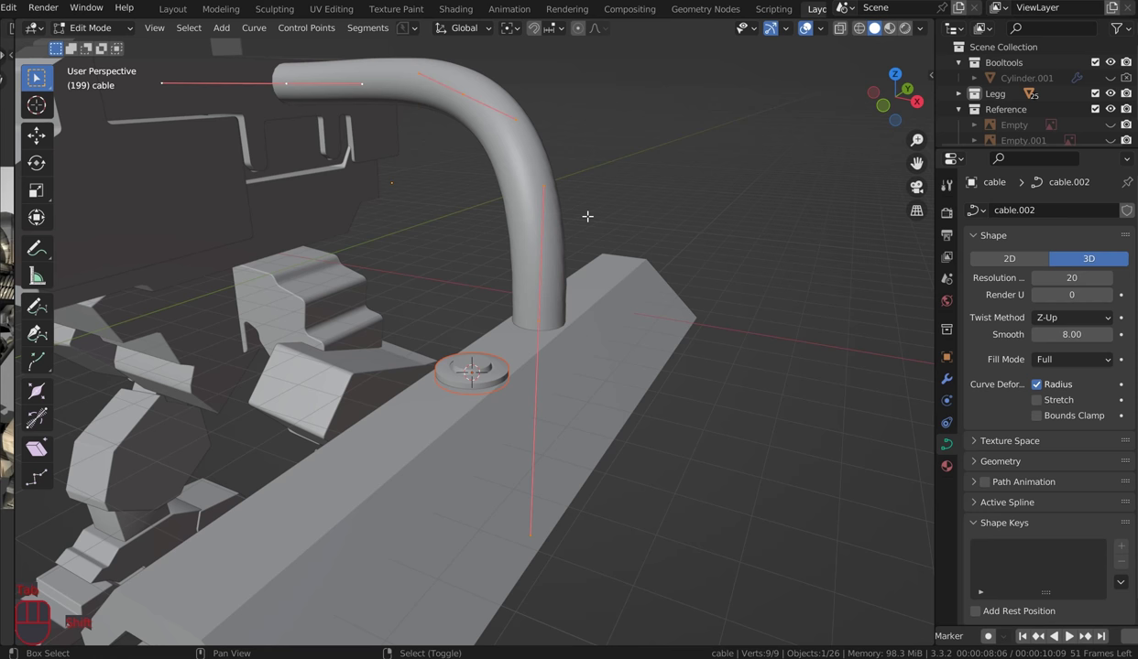
pyautogui.press('shift+alt+c')
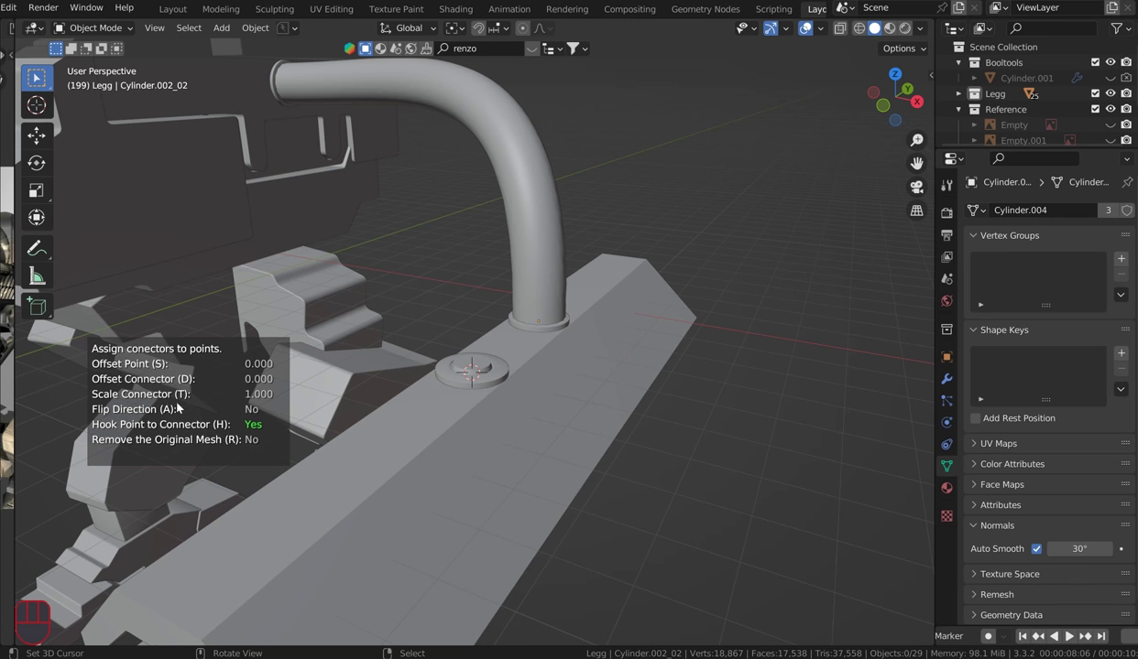
pyautogui.press('t')
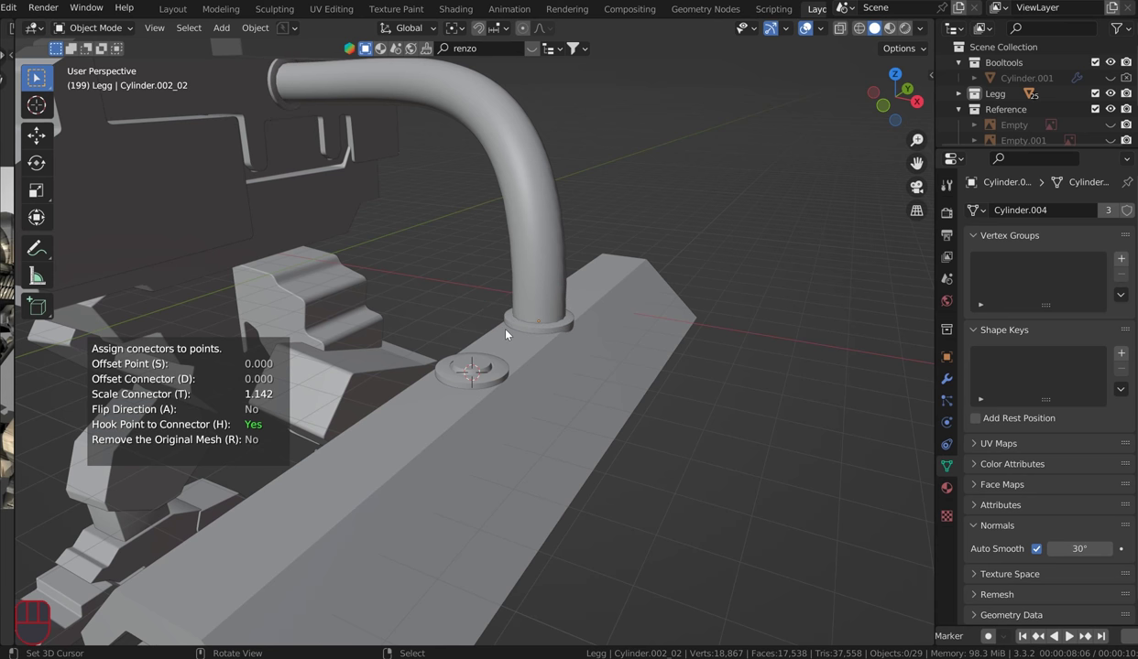
pyautogui.click(510, 332)
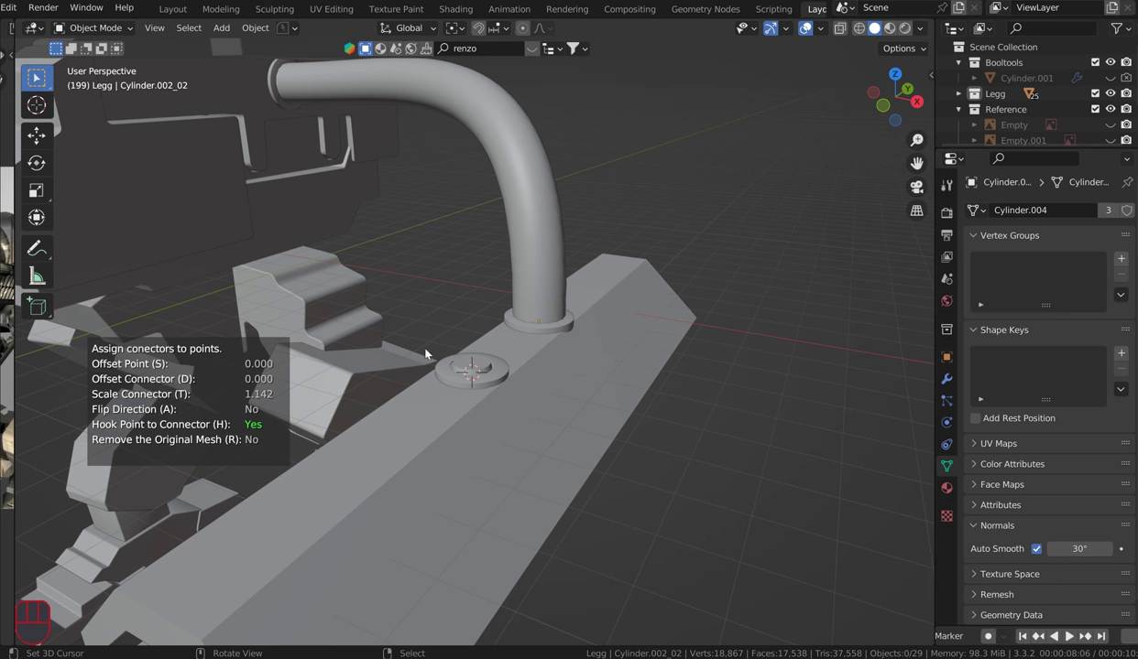
# Step: Lower the connector offset to 0.071 so the ring seats at the cable's lower end on the plate
pyautogui.press('d')
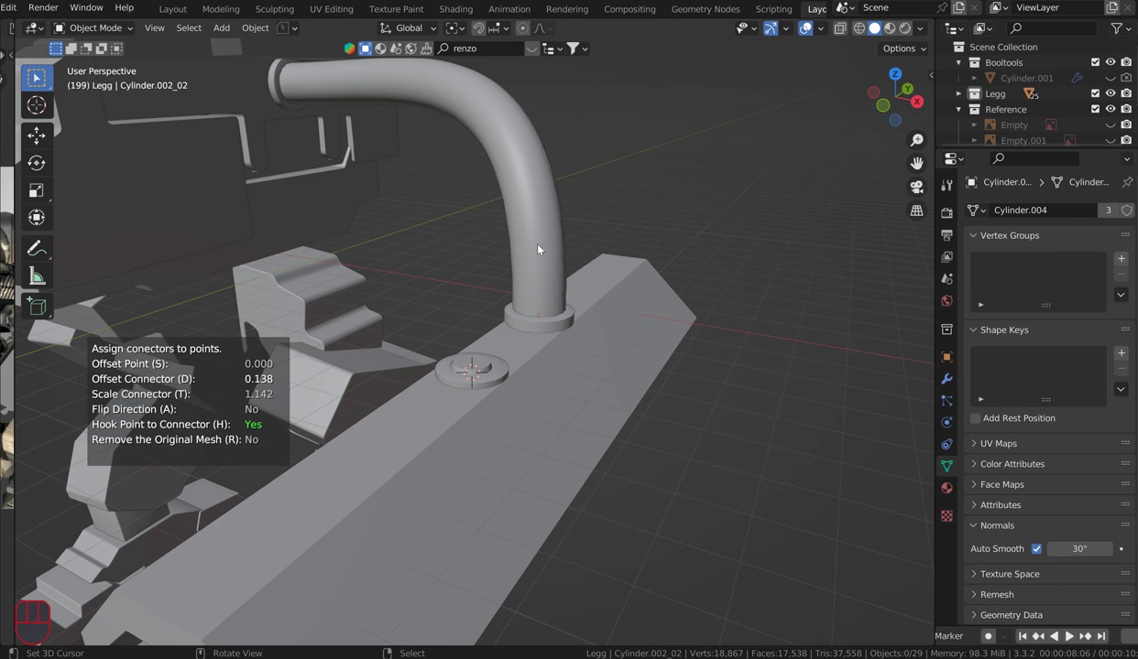
pyautogui.moveTo(534, 251); pyautogui.dragTo(182, 414)
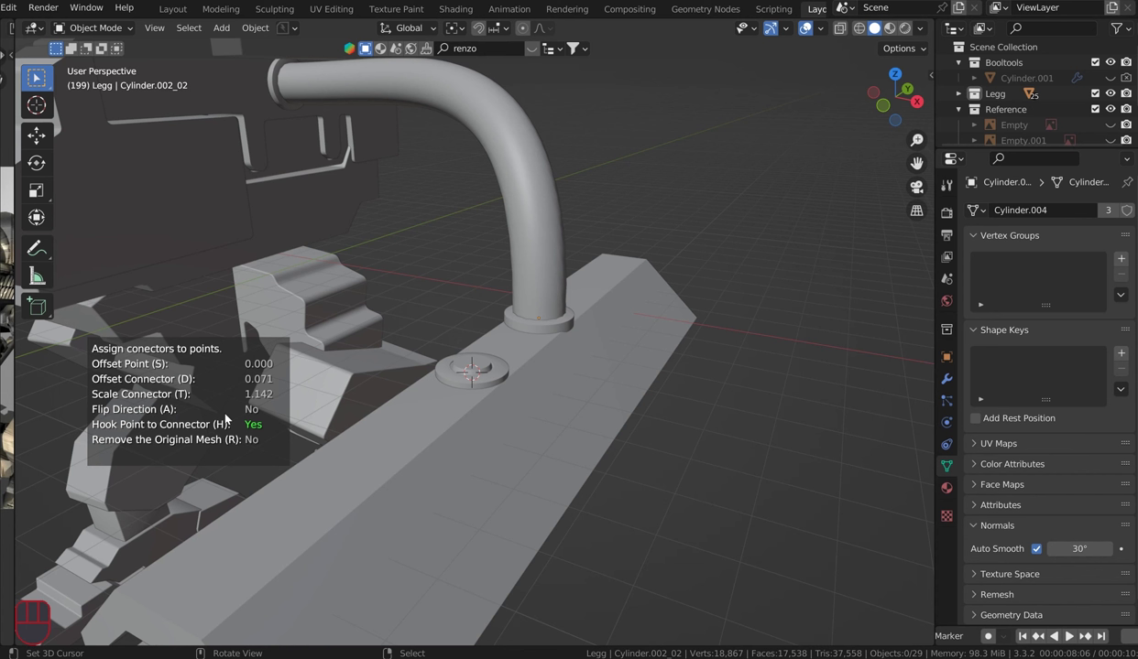
pyautogui.press('a')
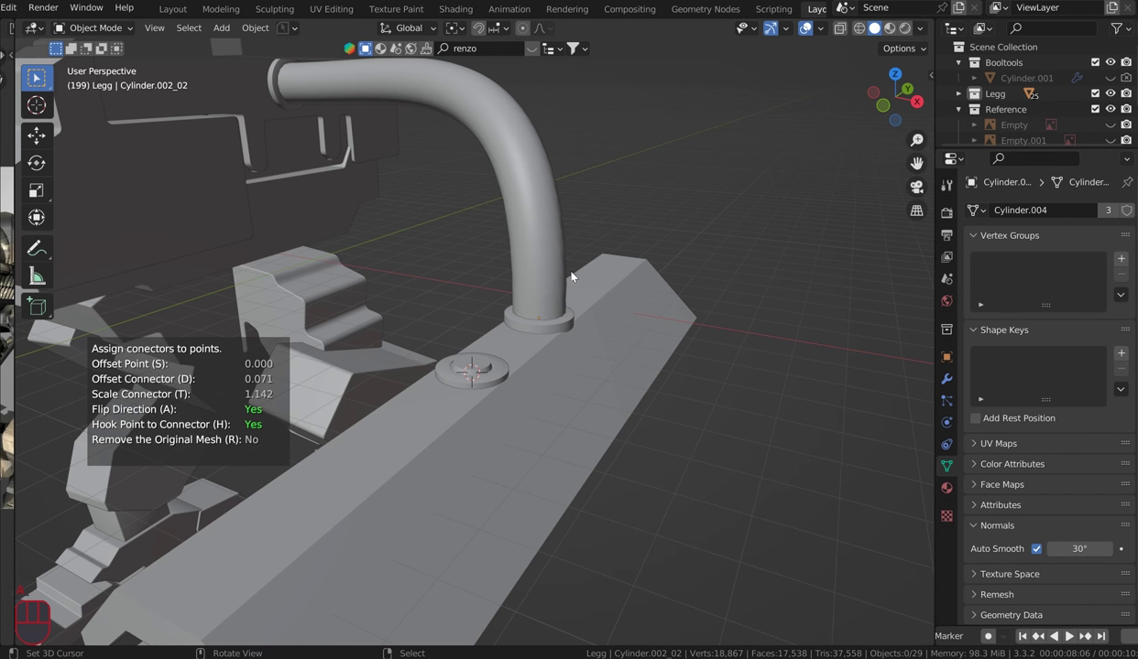
pyautogui.press('a')
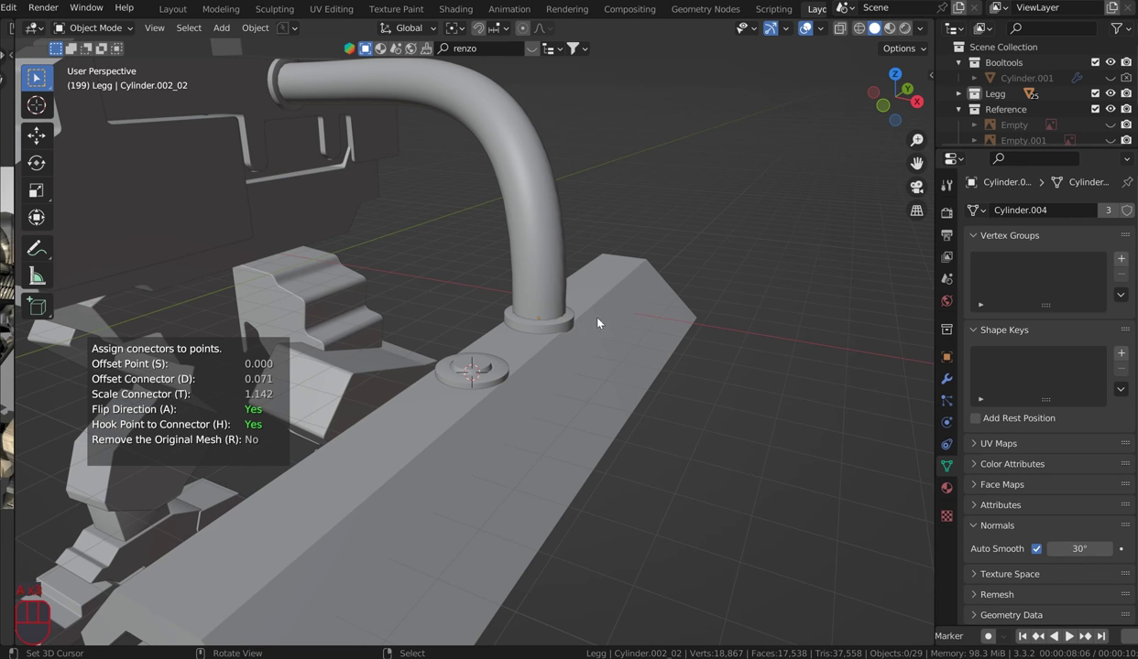
pyautogui.moveTo(632, 316); pyautogui.dragTo(628, 248)
pyautogui.moveTo(627, 248); pyautogui.dragTo(515, 269)
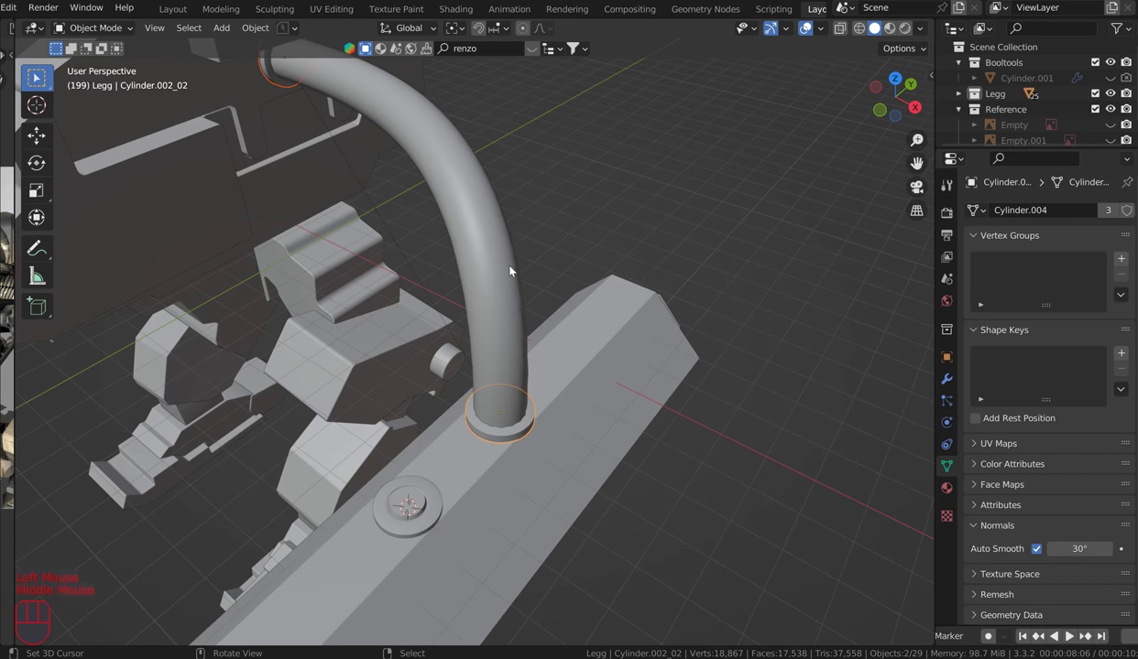
pyautogui.moveTo(660, 278); pyautogui.dragTo(575, 381)
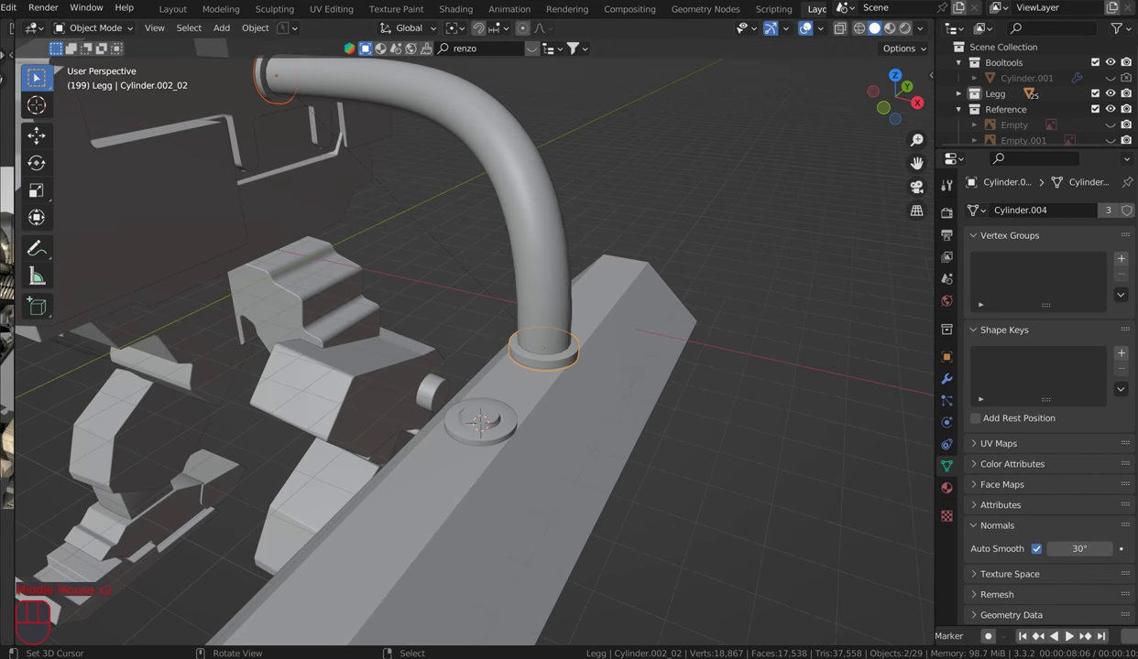
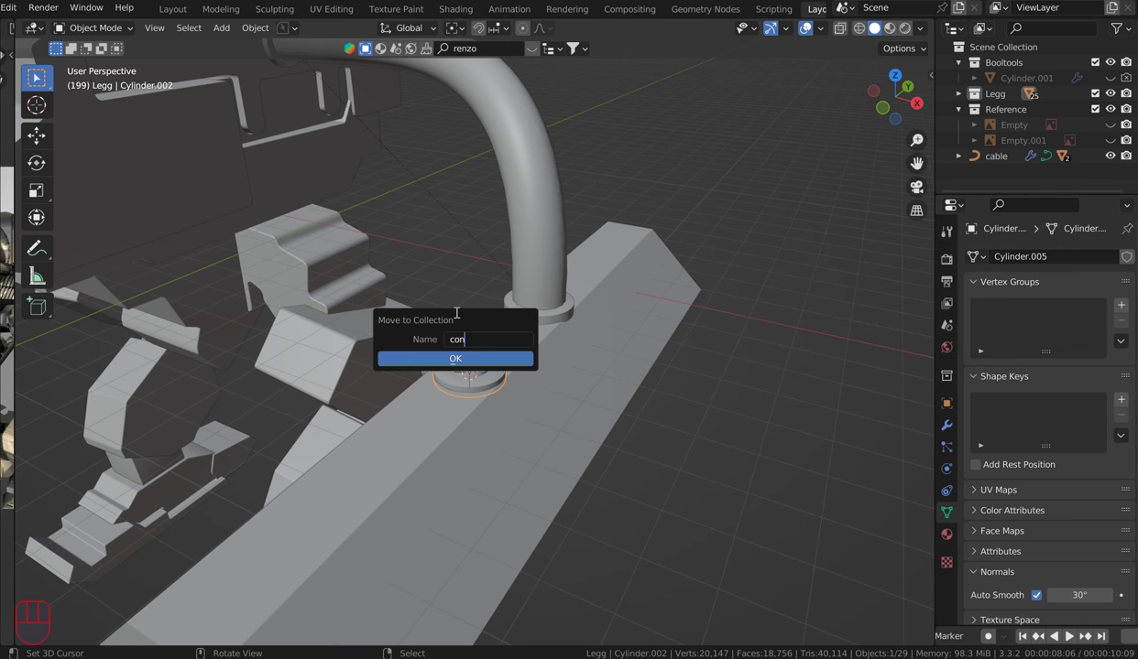
# Step: Move the ring into a new collection named conectors and hide it in the Outliner
pyautogui.press('Return')
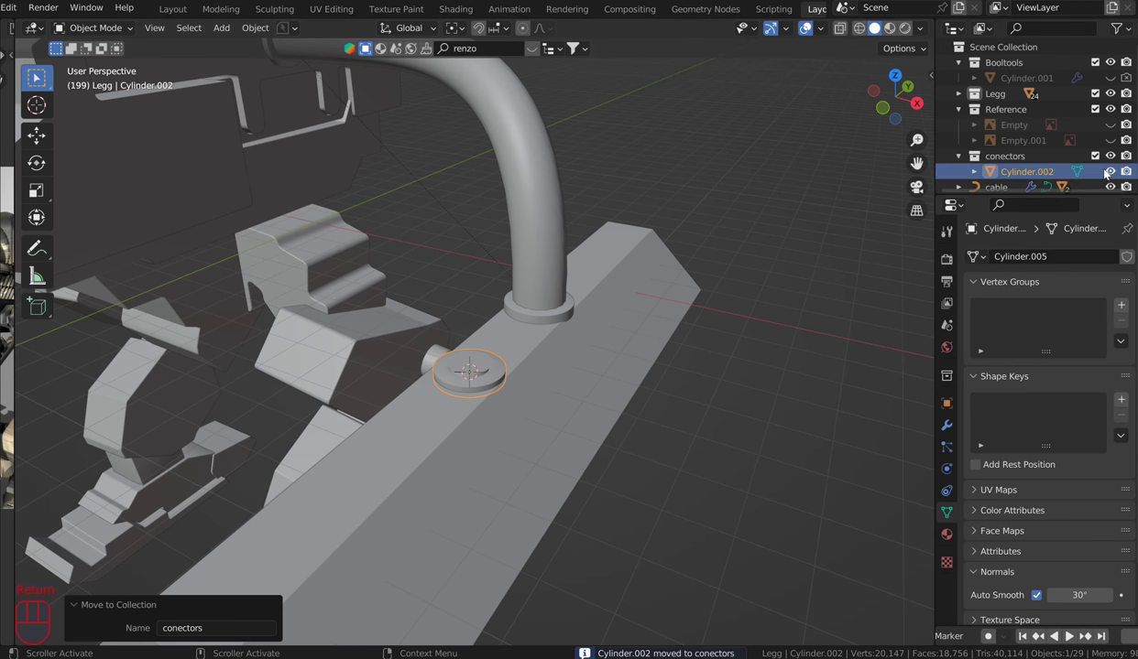
pyautogui.click(1132, 176)
pyautogui.click(1118, 175)
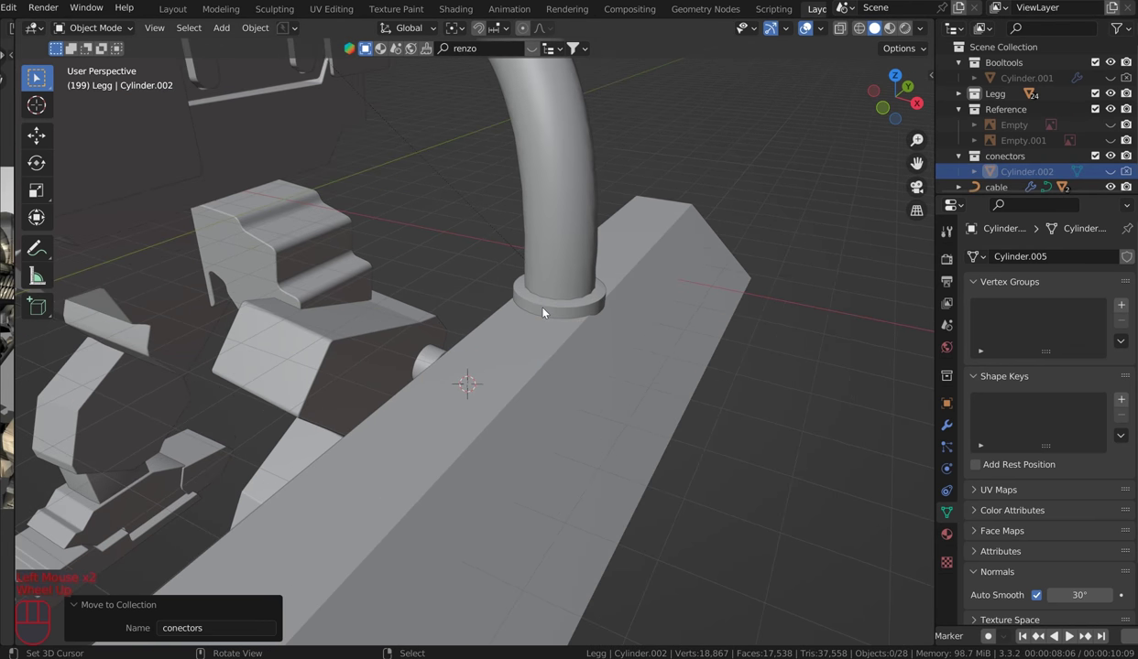
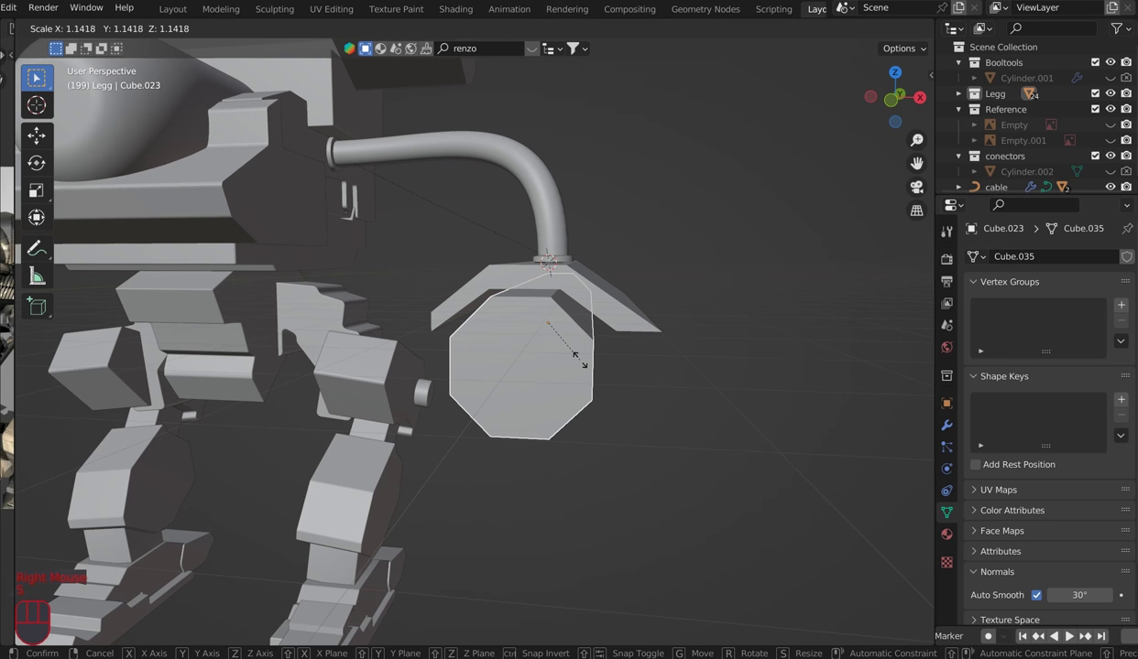
# Step: Scale up the octagonal barrel and apply the transforms of the arm pieces
pyautogui.click(584, 364)
pyautogui.press('ctrl+a')
pyautogui.rightClick(598, 303)
pyautogui.press('ctrl+a')
pyautogui.moveTo(626, 262); pyautogui.dragTo(595, 280)
pyautogui.scroll(-3)
pyautogui.moveTo(596, 282); pyautogui.dragTo(621, 303)
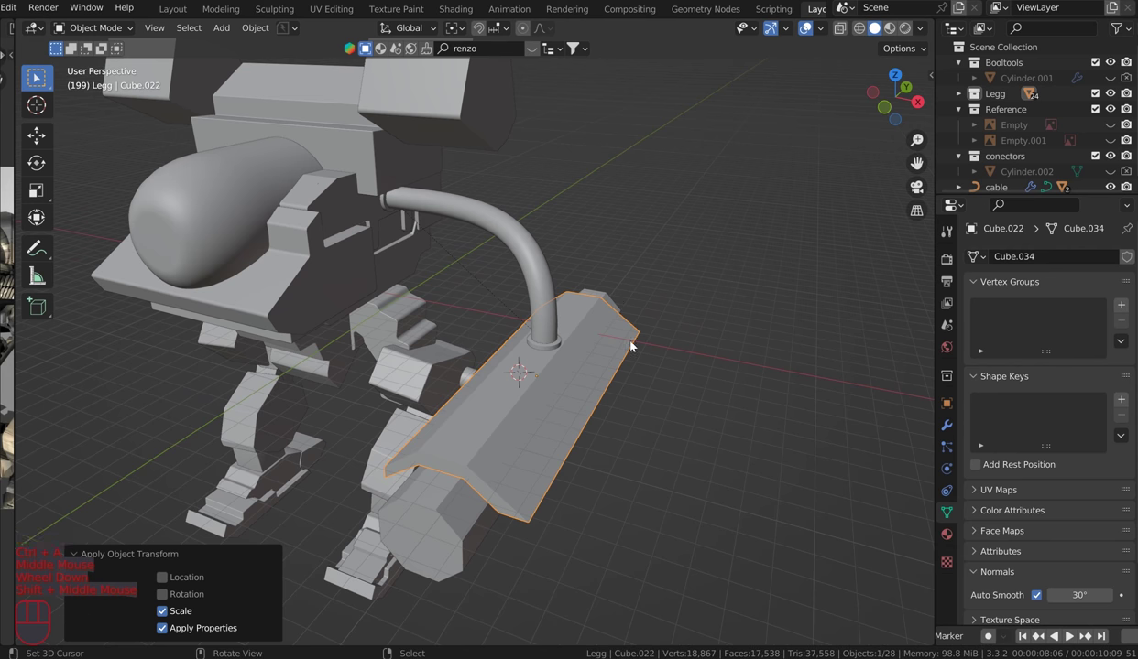
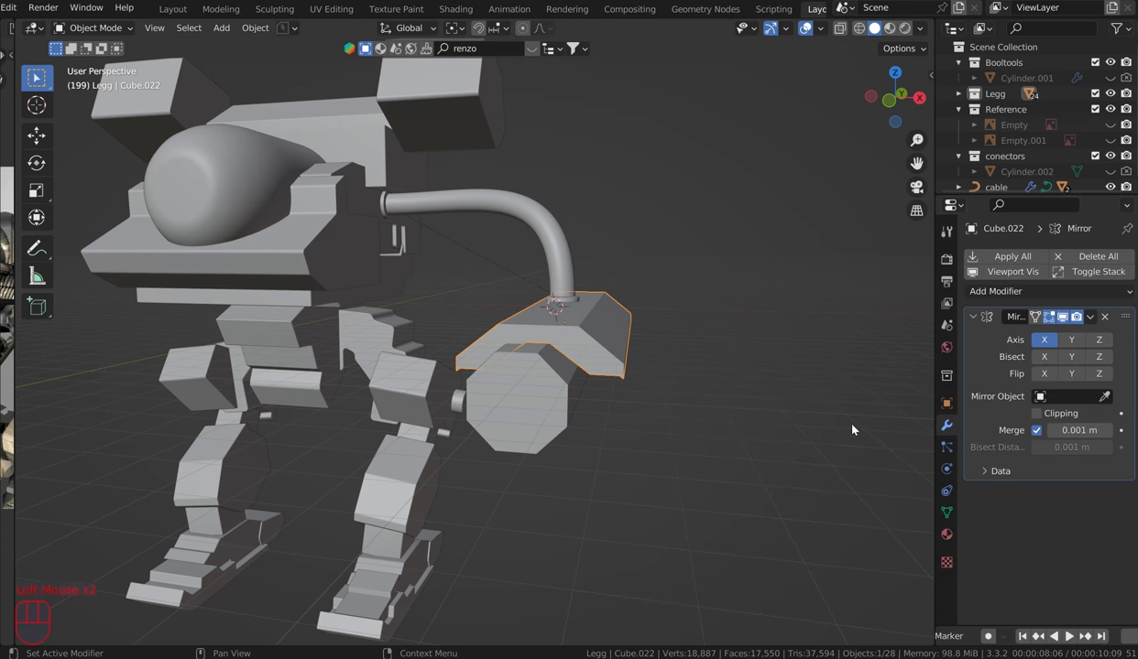
# Step: Mirror the arm plate across X with torso block Cube.019 as the Mirror Object
pyautogui.click(1117, 400)
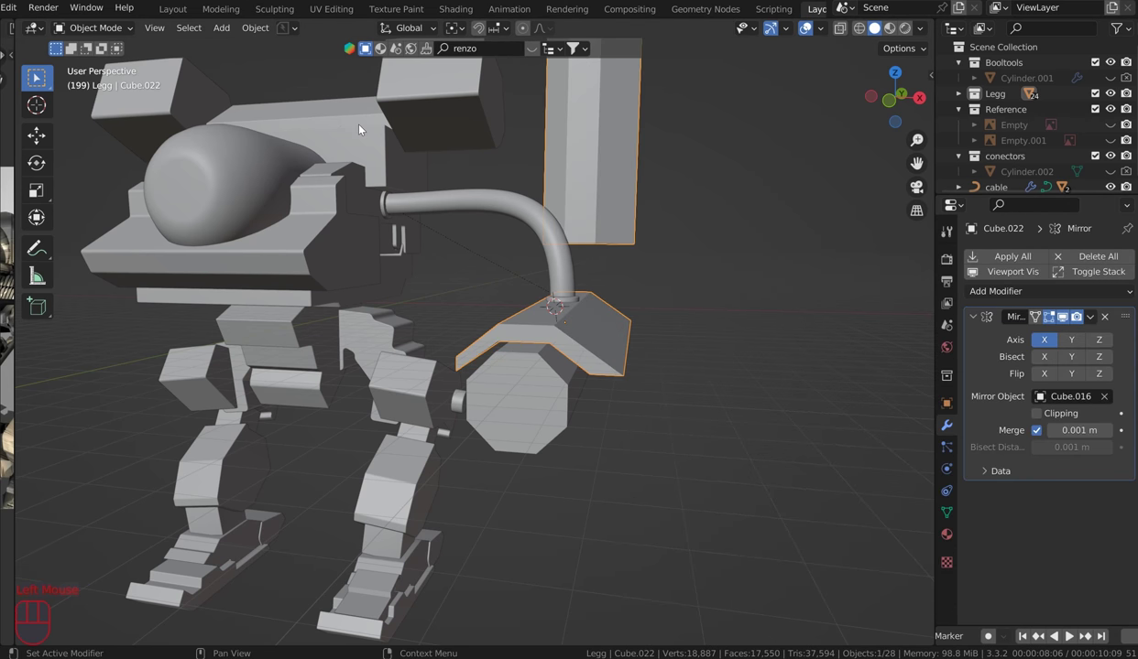
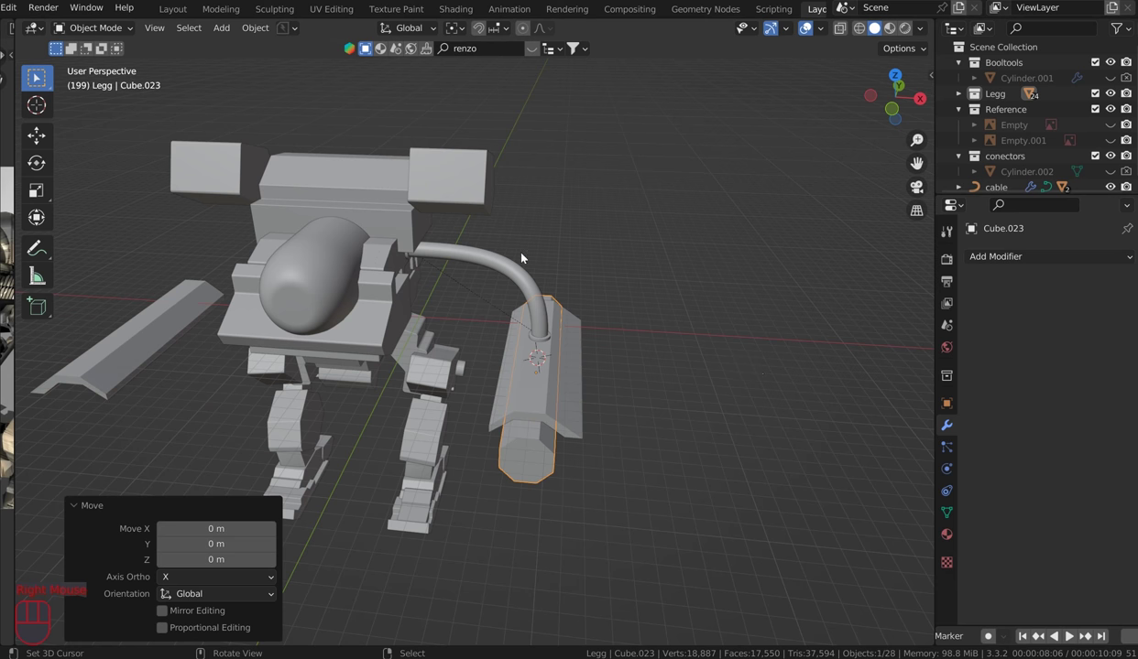
pyautogui.rightClick(513, 268)
pyautogui.rightClick(545, 469)
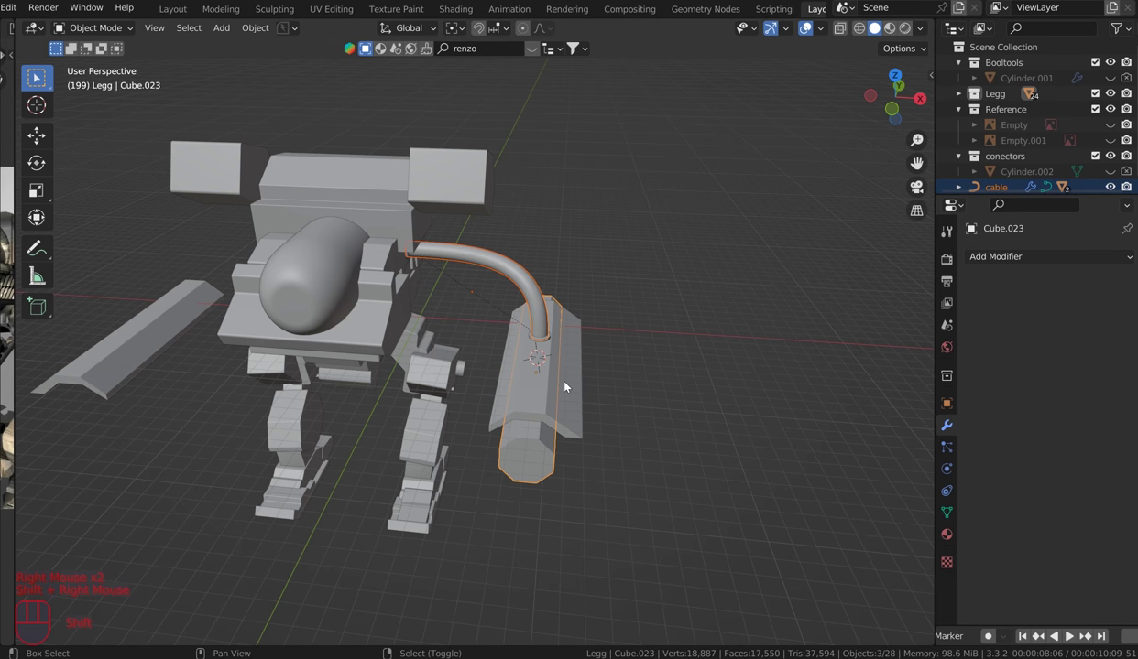
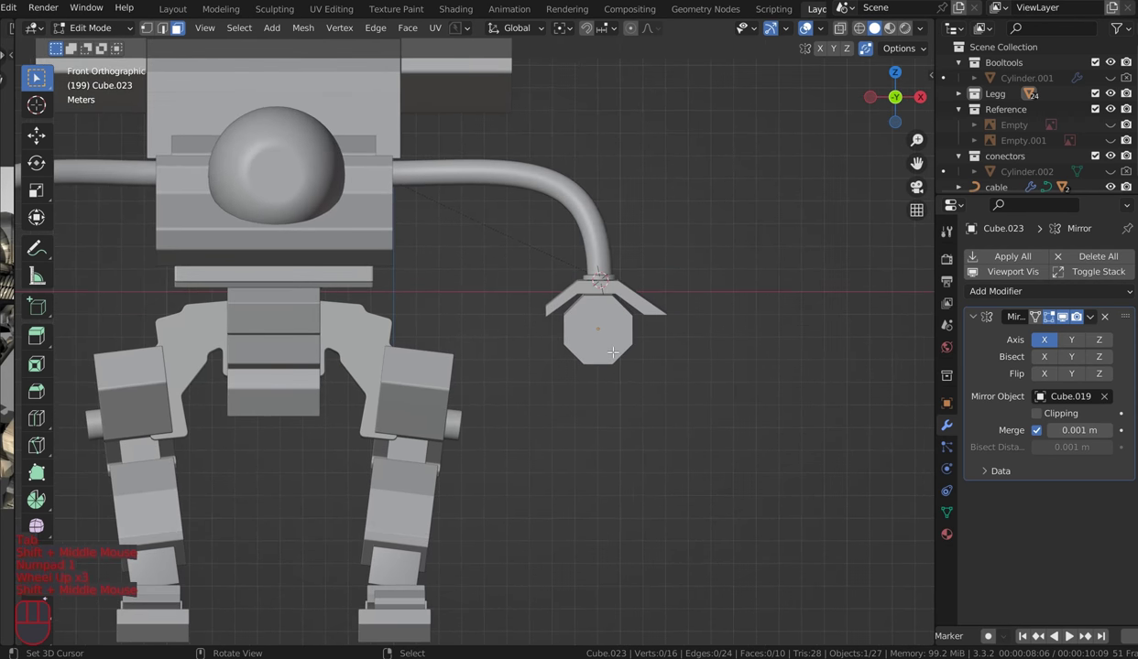
# Step: Leave Edit Mode on the barrel so it shares the plate's Mirror modifier
pyautogui.scroll(-3)
pyautogui.press('Tab')
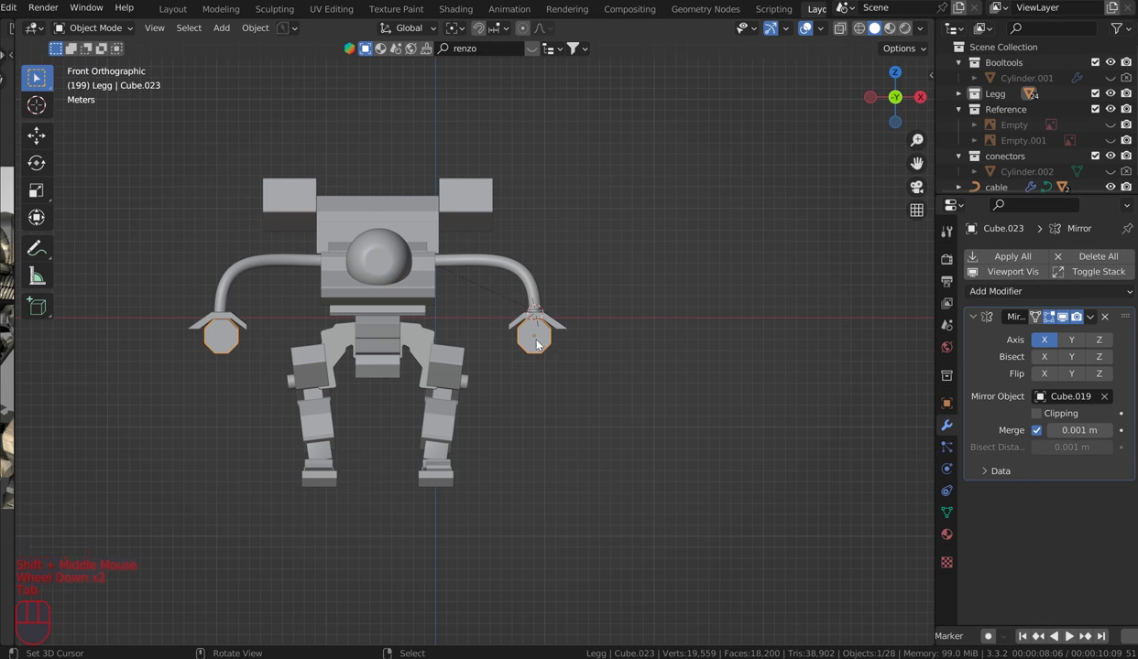
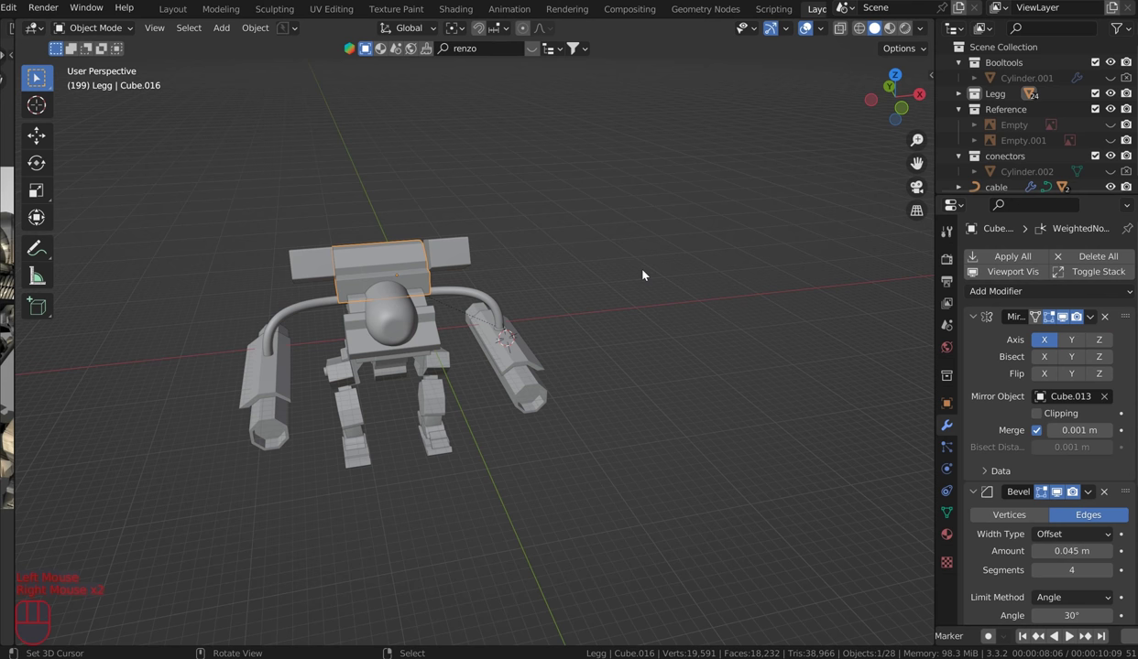
# Step: Remove the Mirror modifier from the central torso block and set its Bevel Amount to 0.045 m
pyautogui.click(991, 635)
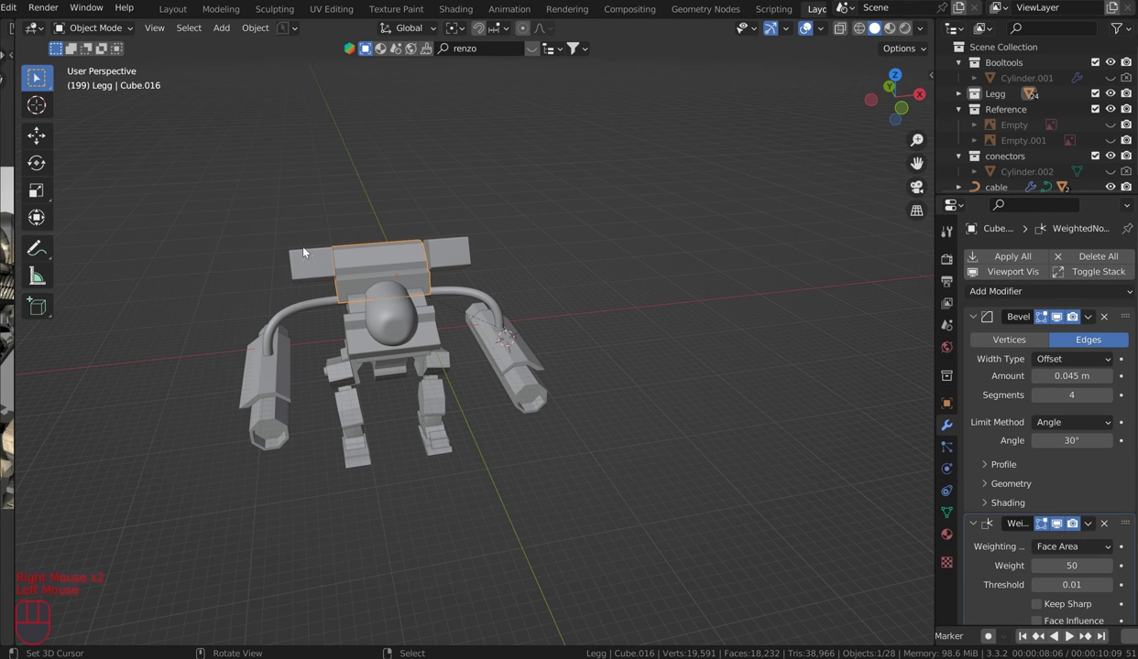
pyautogui.middleClick(991, 635)
pyautogui.moveTo(500, 231); pyautogui.dragTo(577, 287)
pyautogui.scroll(3)
pyautogui.scroll(-3)
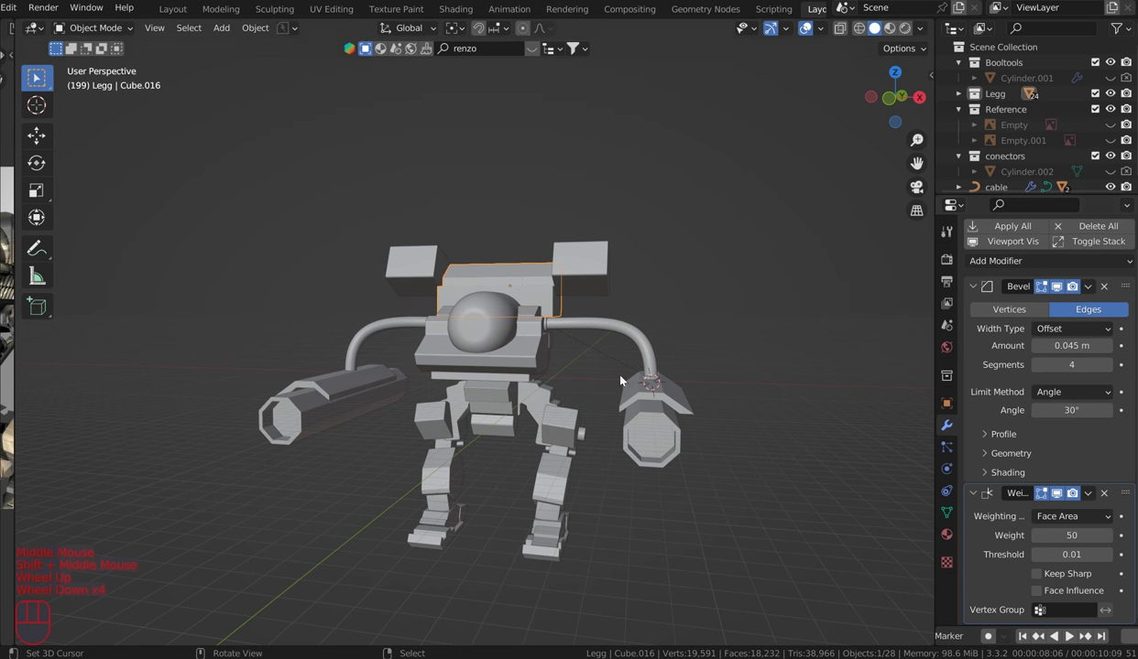
pyautogui.rightClick(991, 634)
pyautogui.rightClick(991, 635)
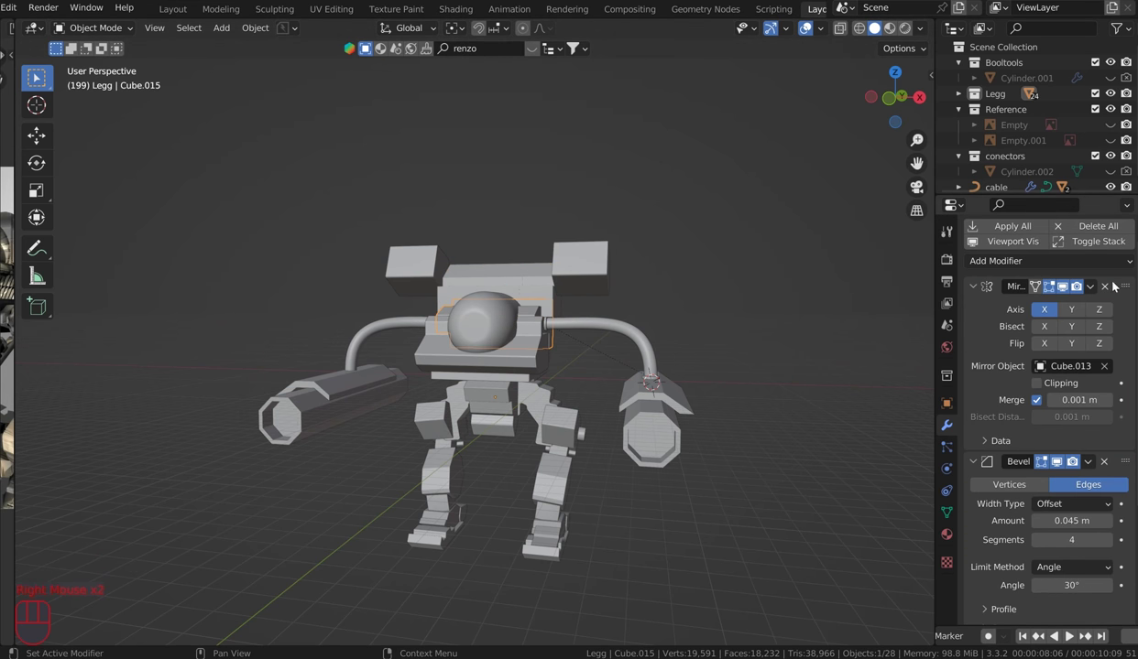
pyautogui.click(991, 634)
pyautogui.click(991, 635)
pyautogui.moveTo(991, 635); pyautogui.dragTo(992, 635)
pyautogui.middleClick(992, 635)
pyautogui.scroll(3)
# Step: Widen the foot along X and apply its scale
pyautogui.middleClick(991, 635)
pyautogui.middleClick(991, 635)
pyautogui.middleClick(991, 635)
pyautogui.scroll(3)
pyautogui.rightClick(991, 635)
pyautogui.press('s')
pyautogui.press('x')
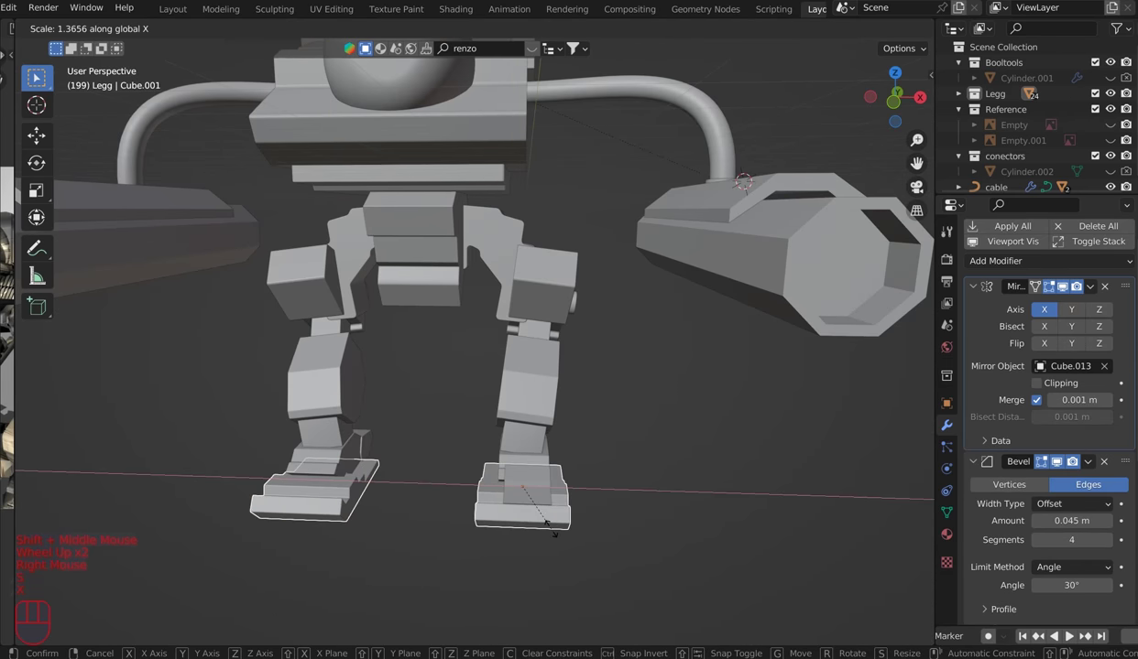
pyautogui.click(561, 535)
pyautogui.press('ctrl+a')
# Step: Orbit around the assembled mech to inspect the arms, barrels and cables
pyautogui.moveTo(588, 453); pyautogui.dragTo(638, 447)
pyautogui.moveTo(670, 416); pyautogui.dragTo(708, 347)
pyautogui.scroll(-3)
pyautogui.middleClick(692, 262)
pyautogui.moveTo(686, 261); pyautogui.dragTo(721, 365)
pyautogui.scroll(3)
pyautogui.moveTo(815, 321); pyautogui.dragTo(767, 238)
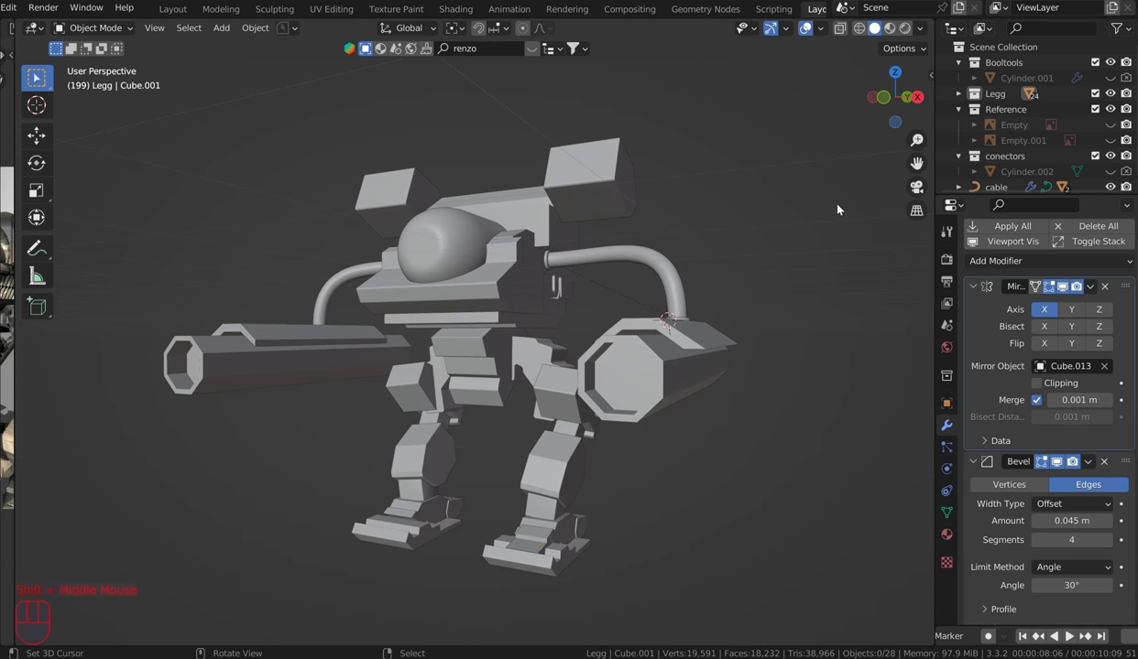
pyautogui.moveTo(859, 221); pyautogui.dragTo(850, 218)
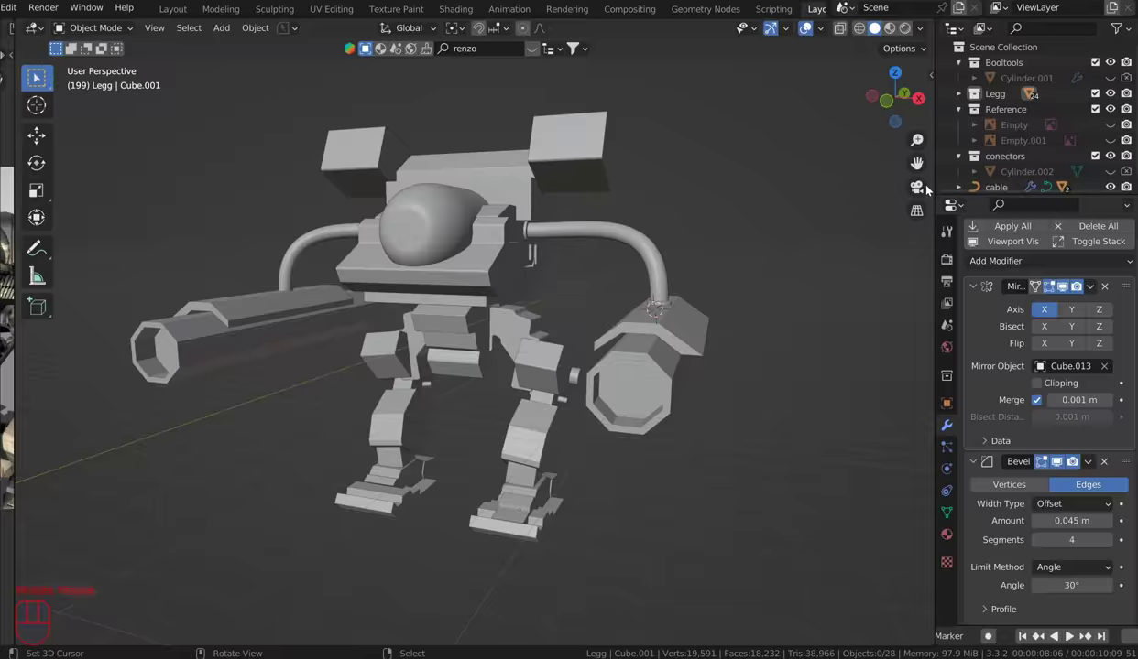
pyautogui.scroll(3)
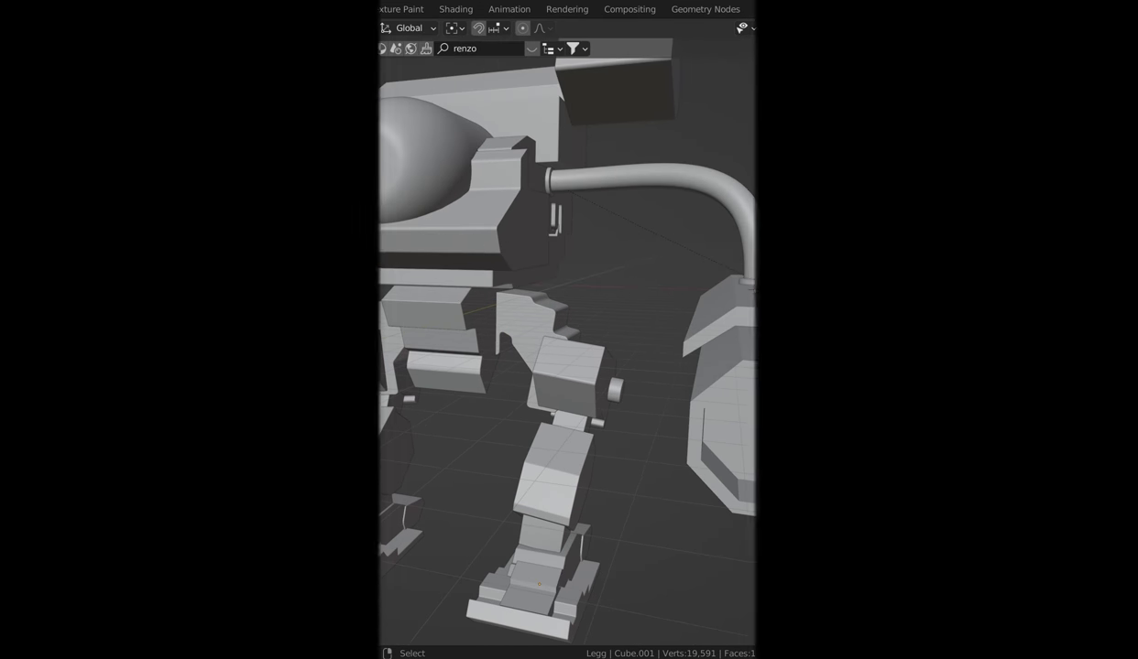